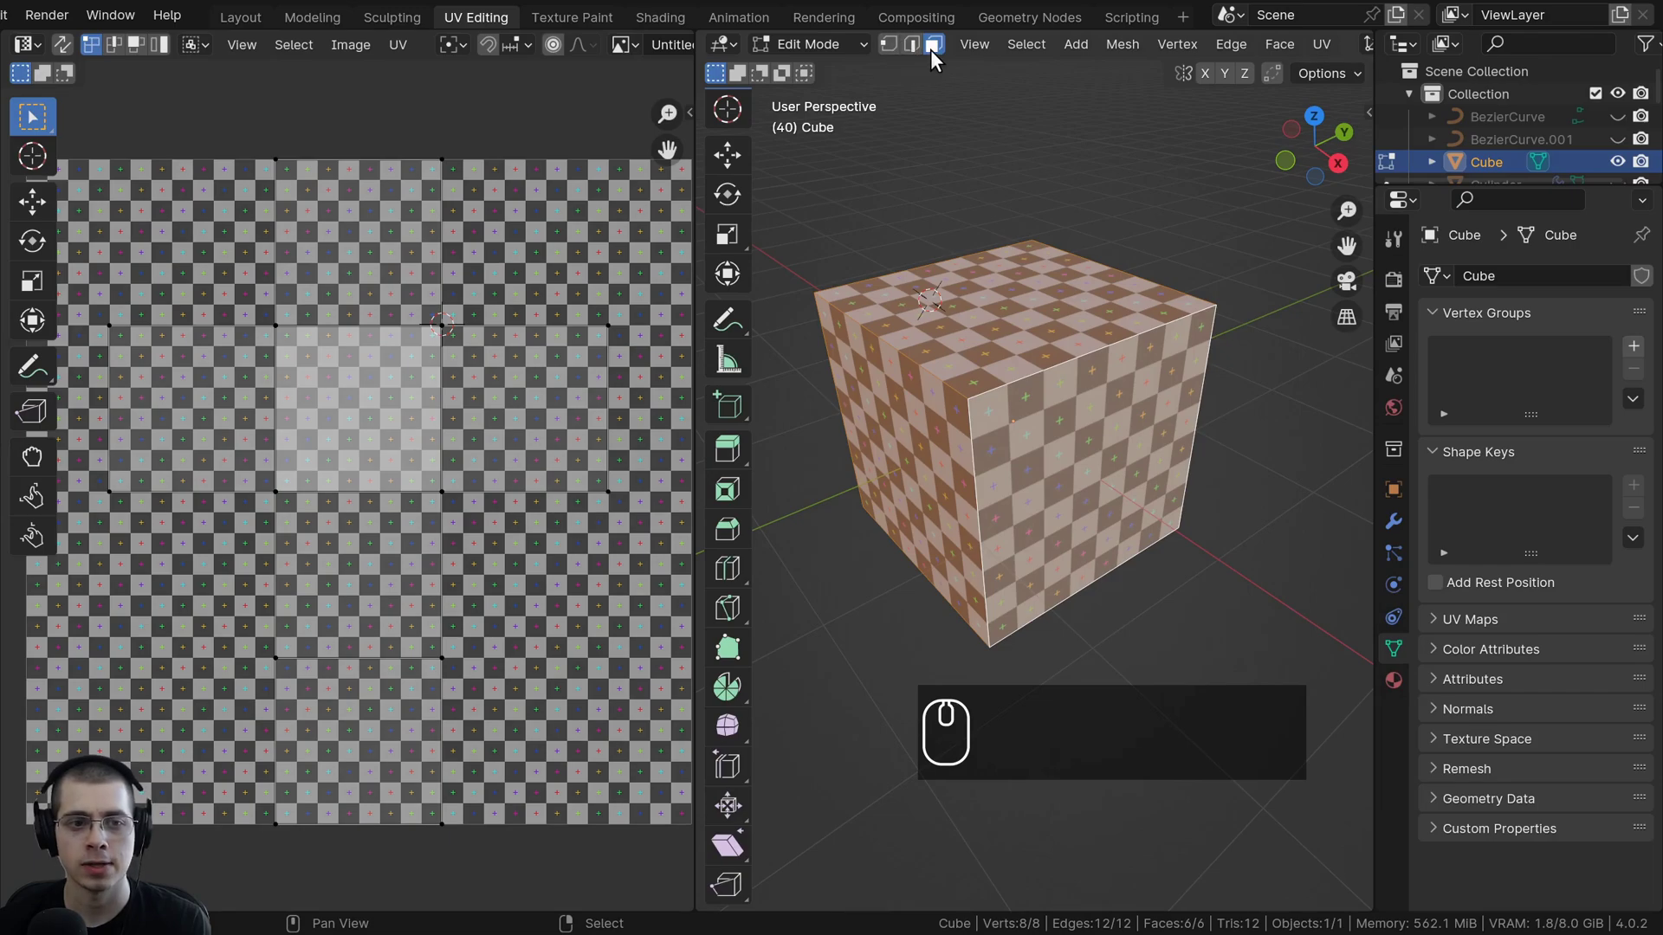
In face select mode, deselect the unfolded cross and select only the cube's top face.
click(124, 52)
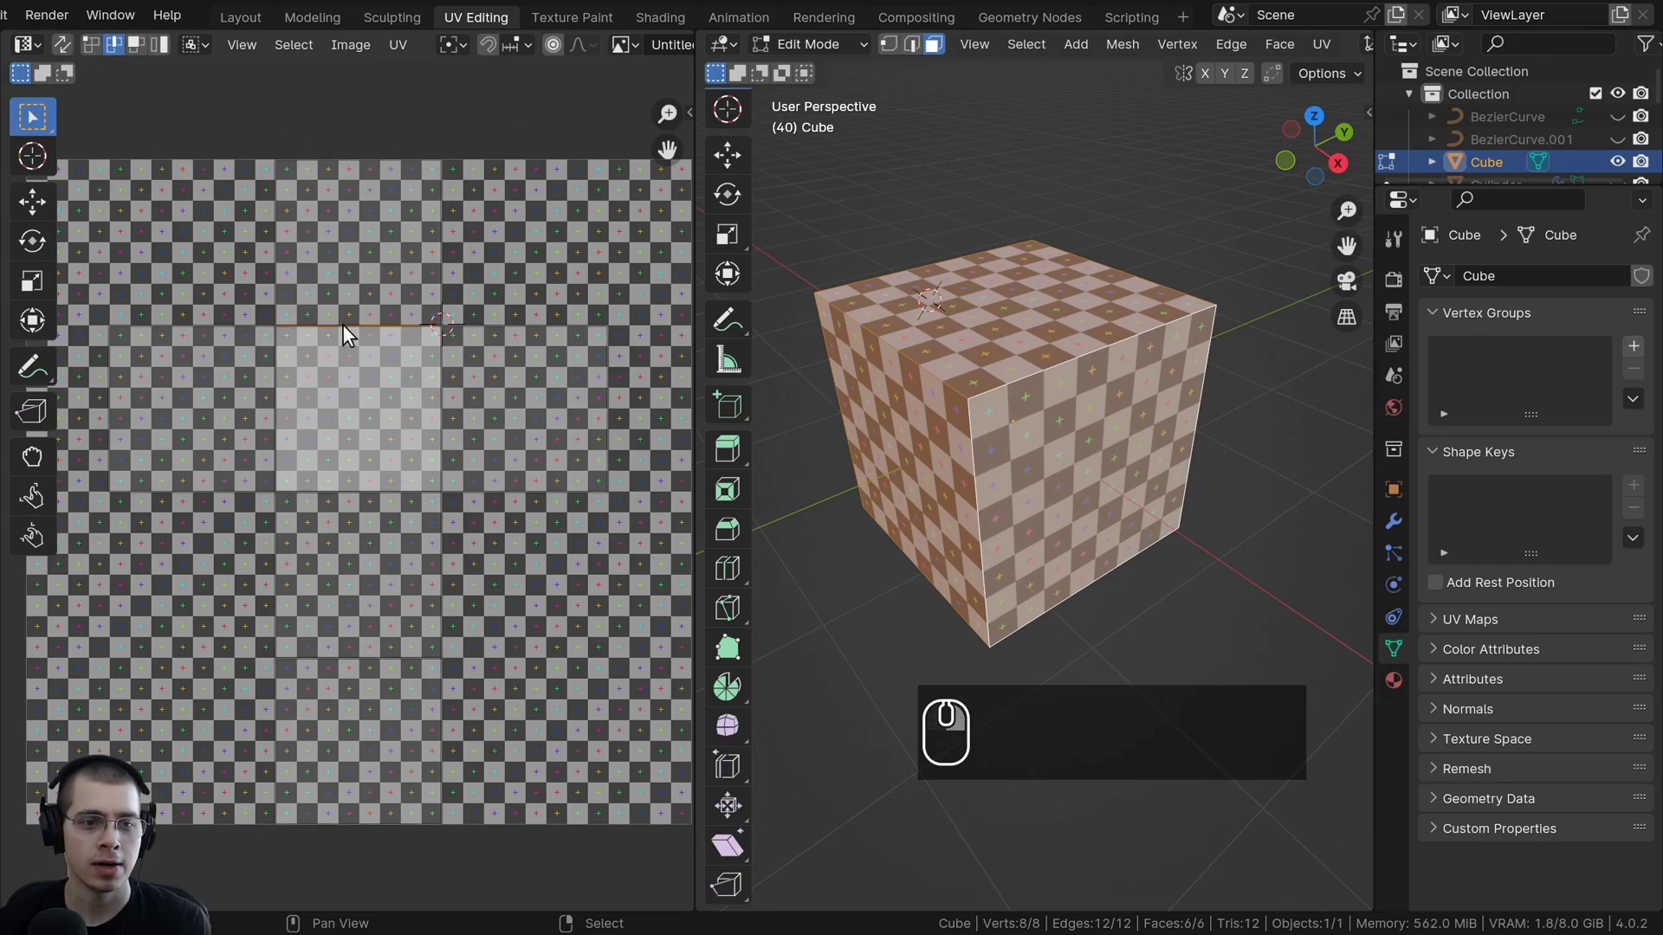
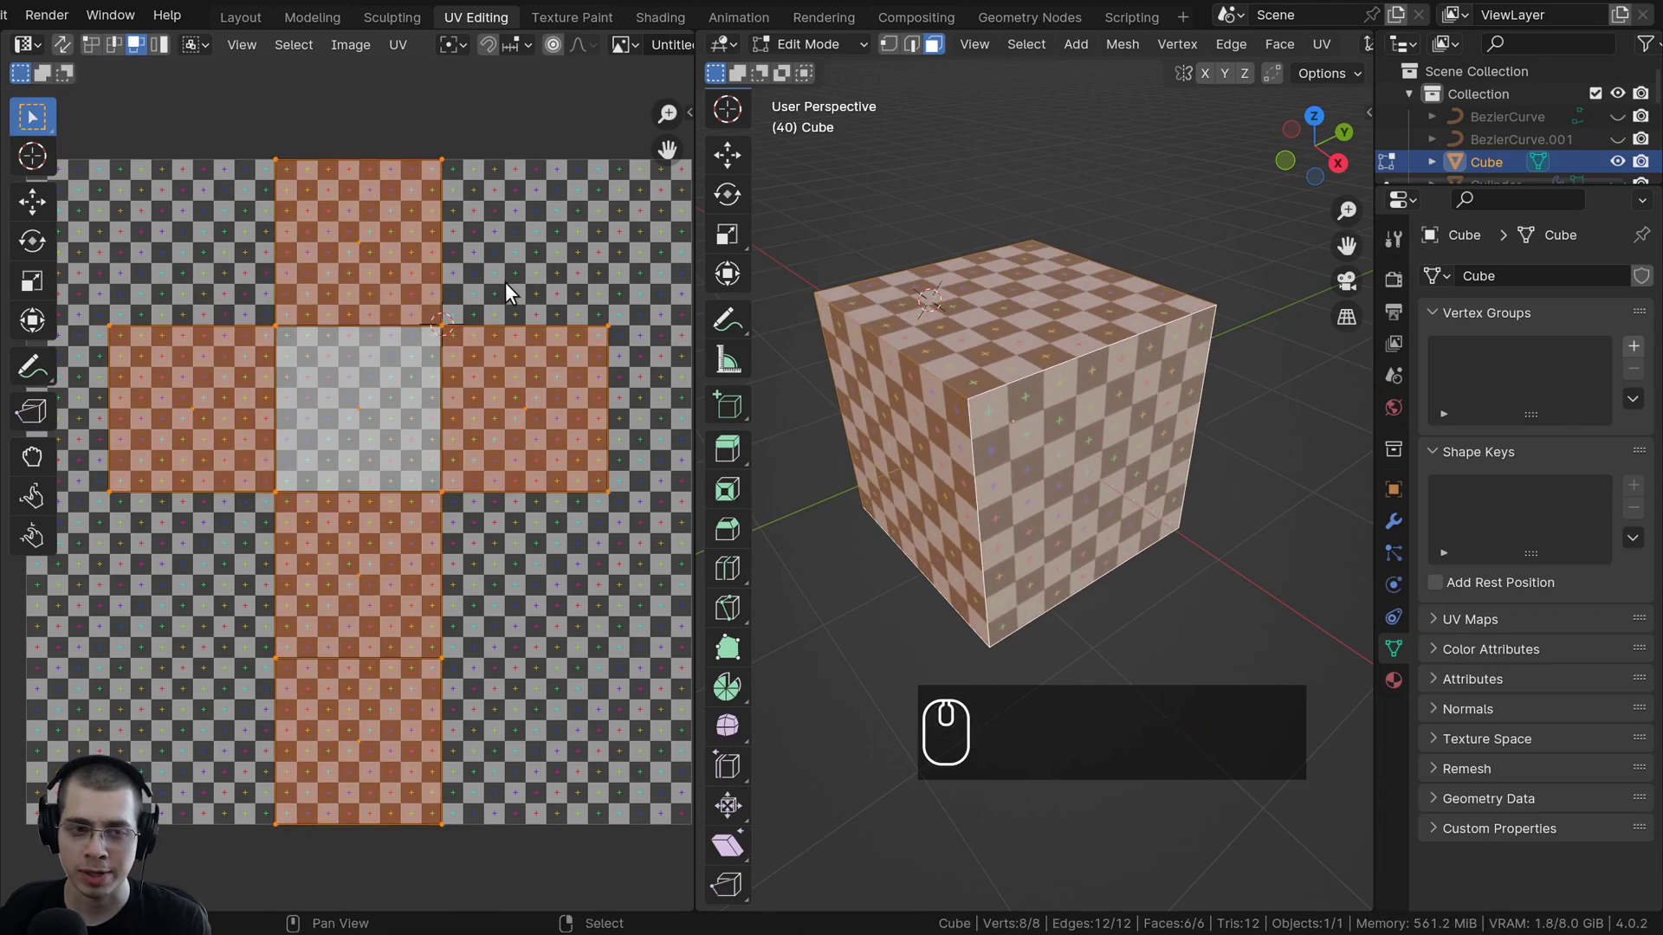
key(a)
key(a)
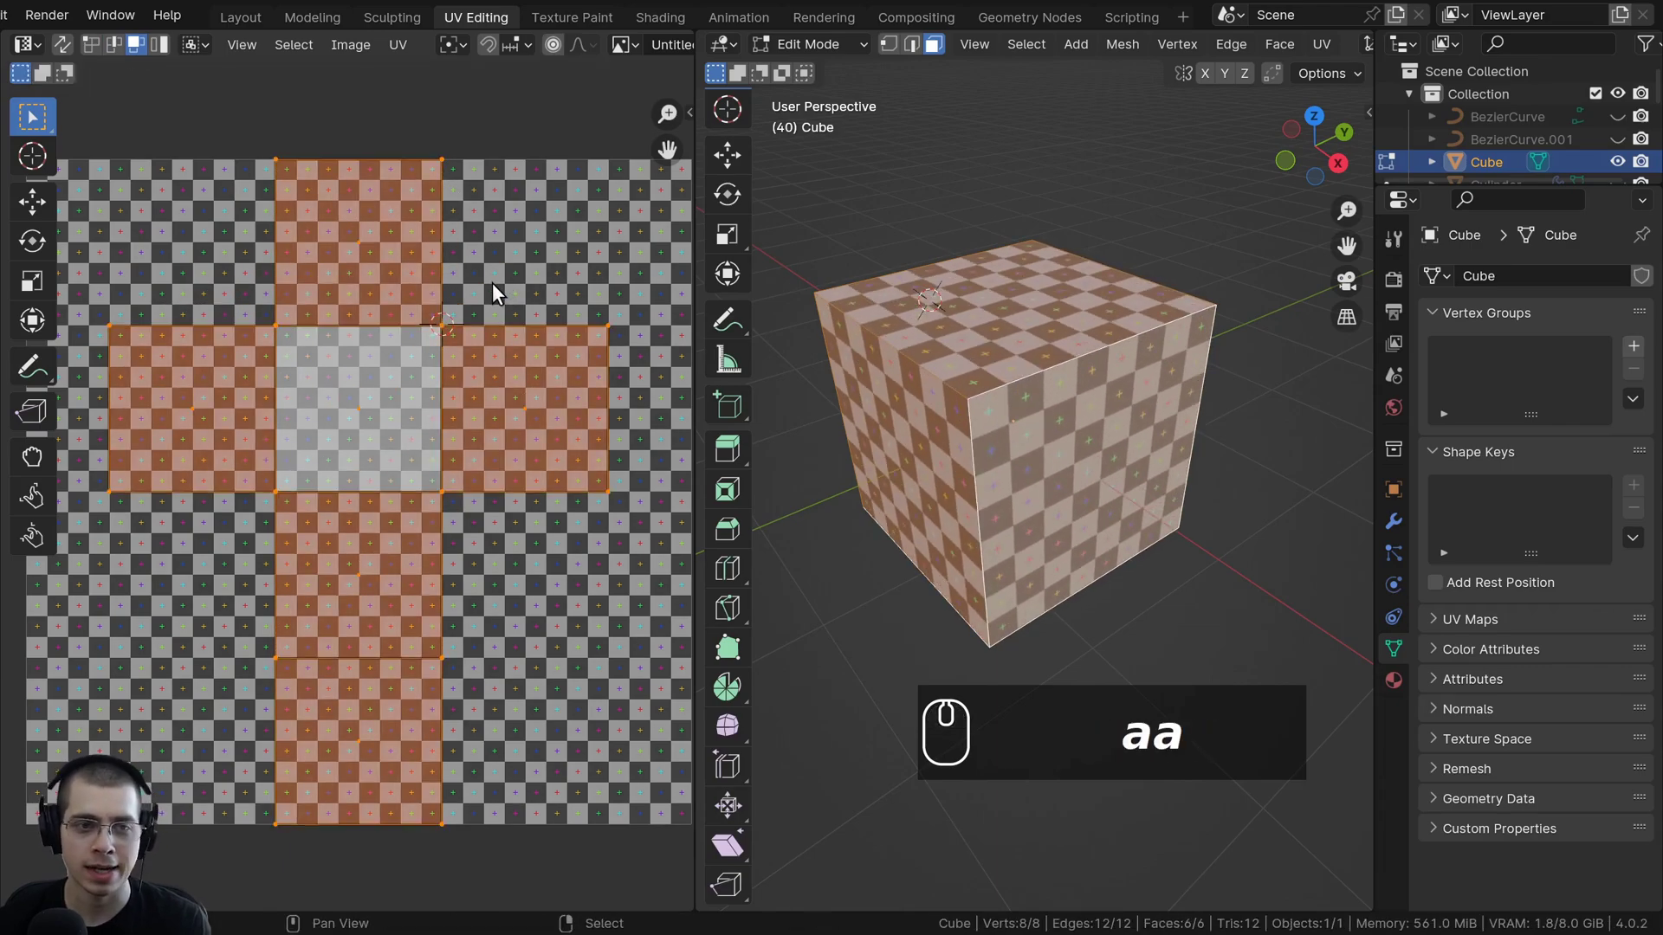
key(a)
click(565, 102)
drag(573, 135, 292, 638)
click(681, 276)
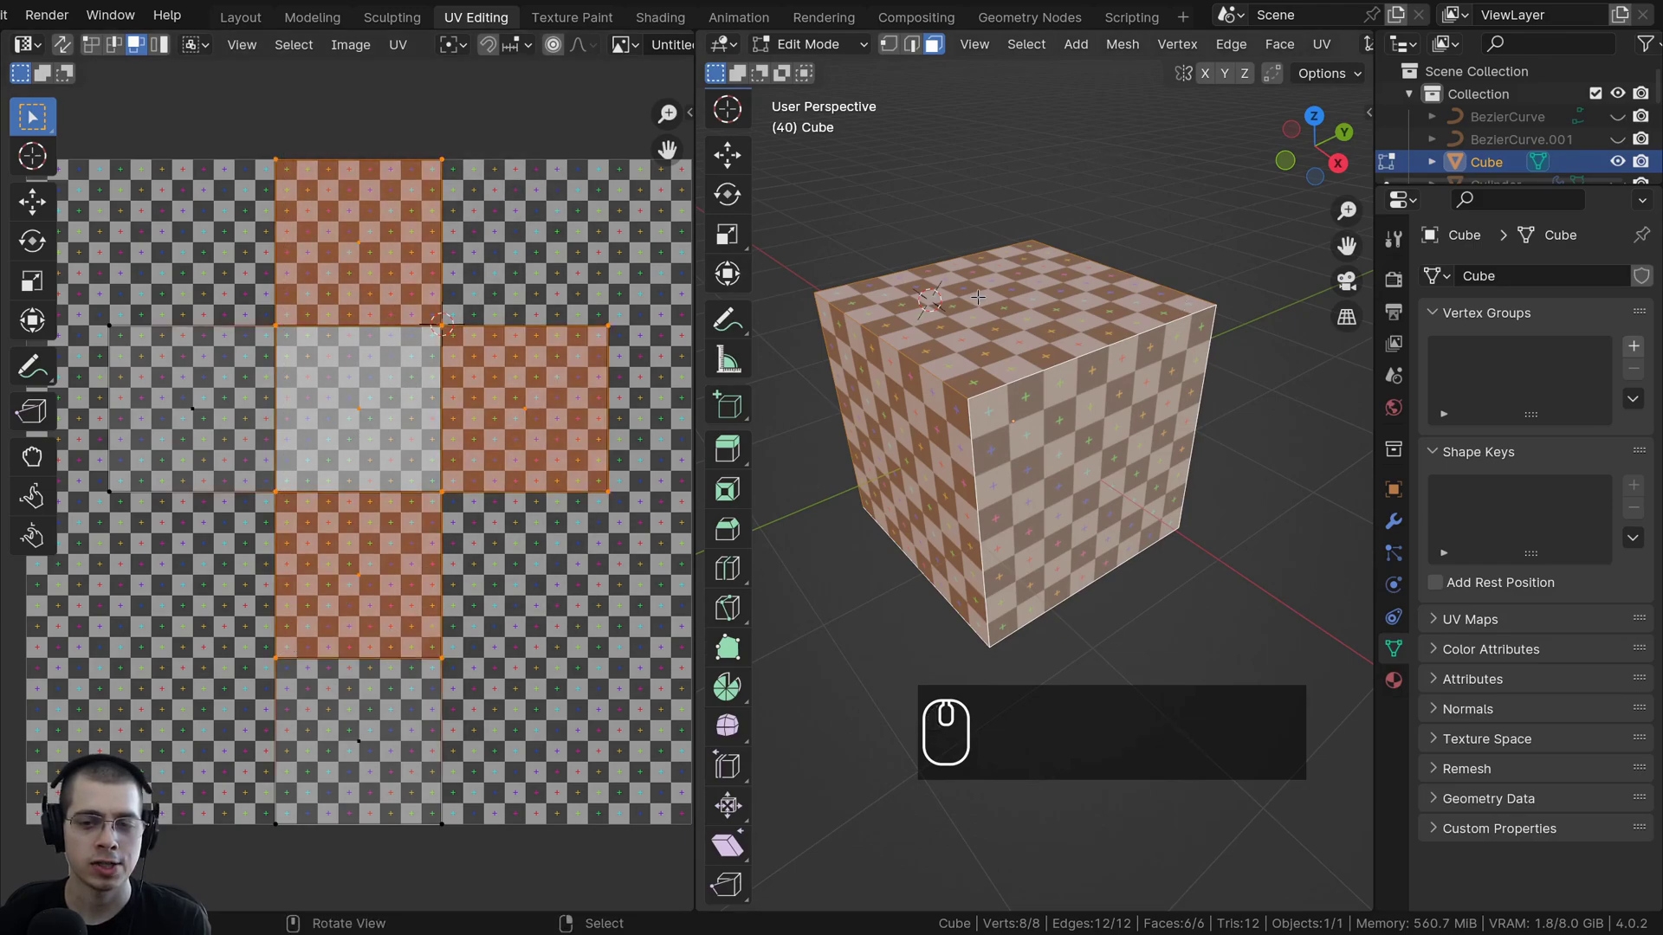
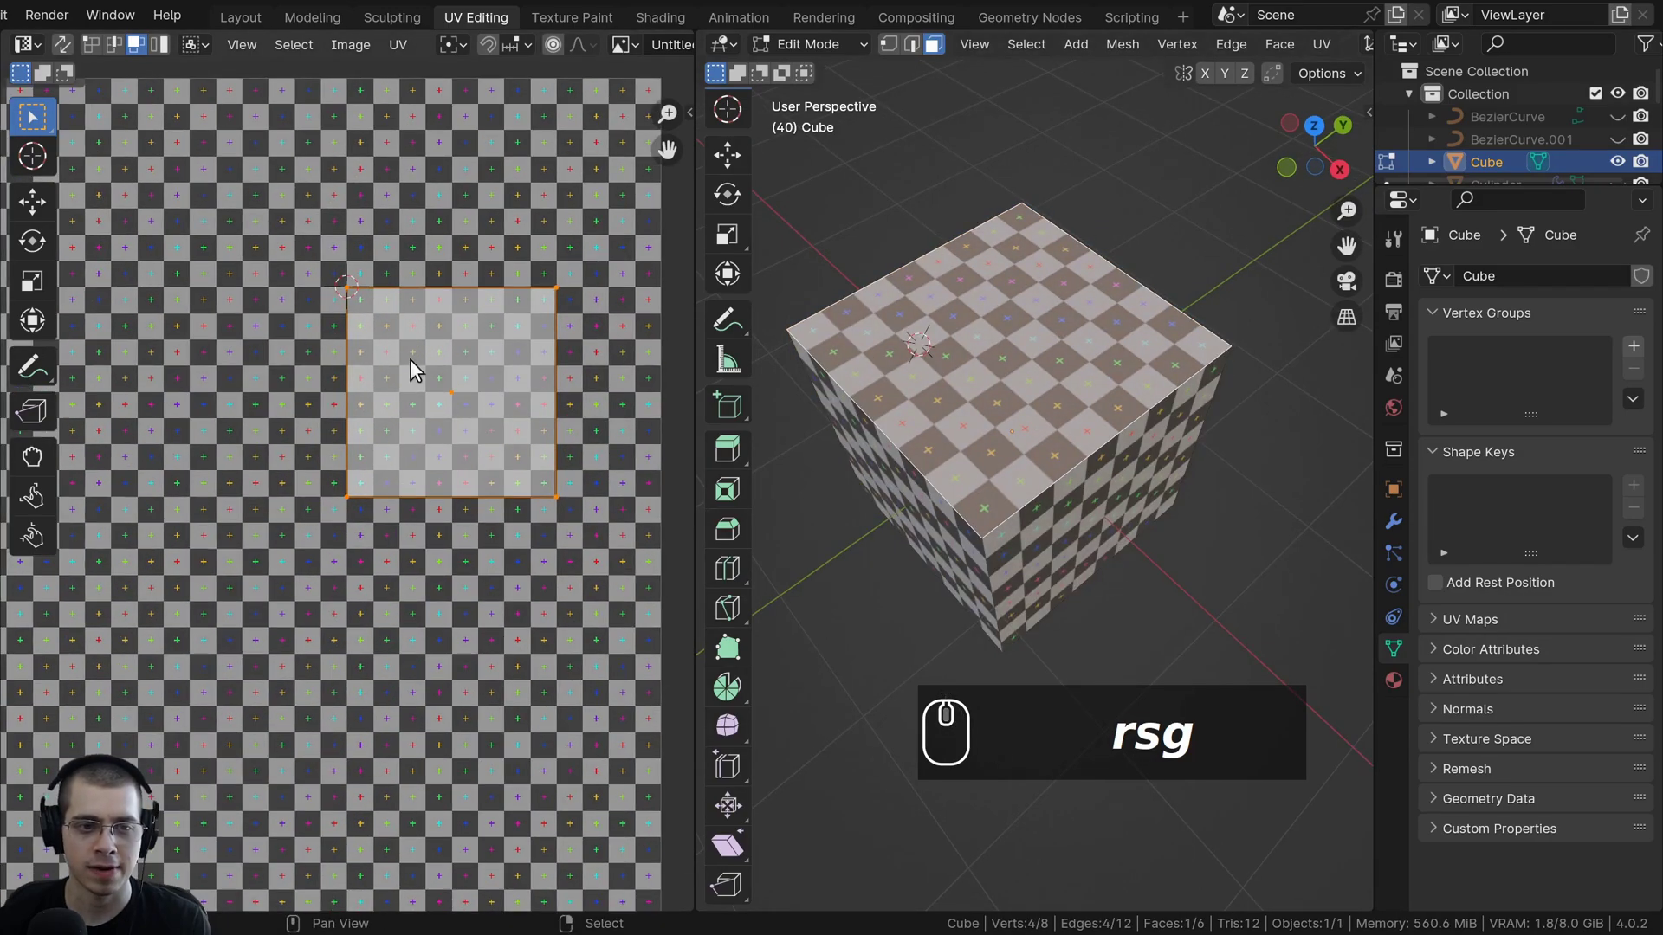
Scale the top face's UV island down to about 0.54 so its checkers appear larger.
scroll(up, 3)
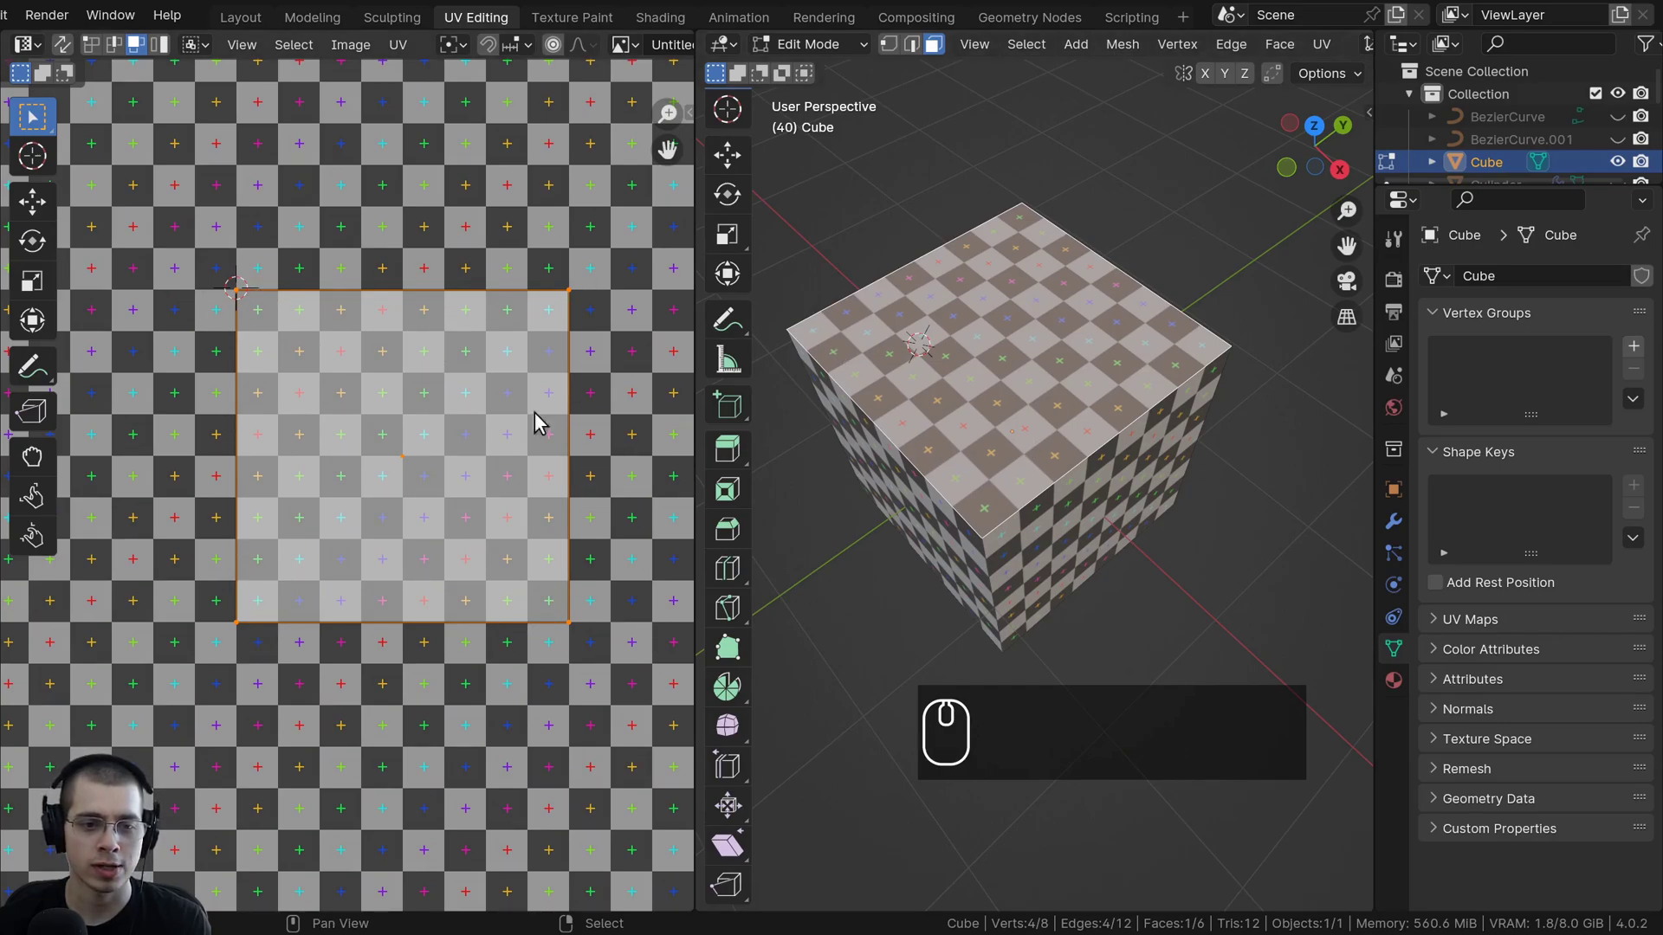
key(s)
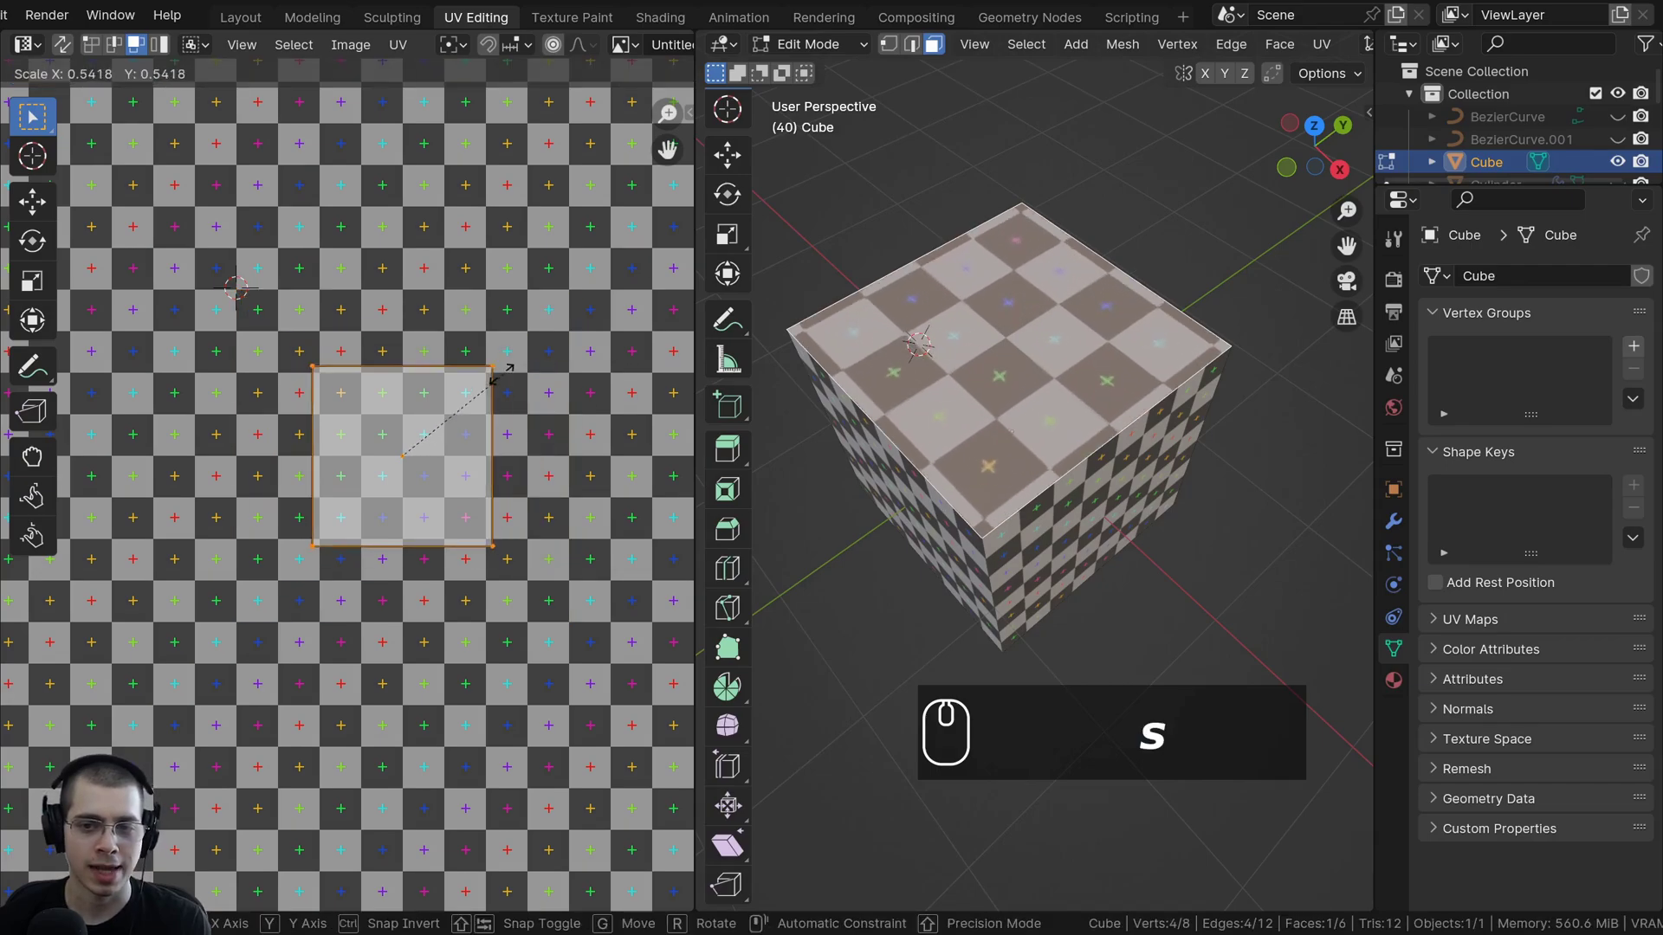
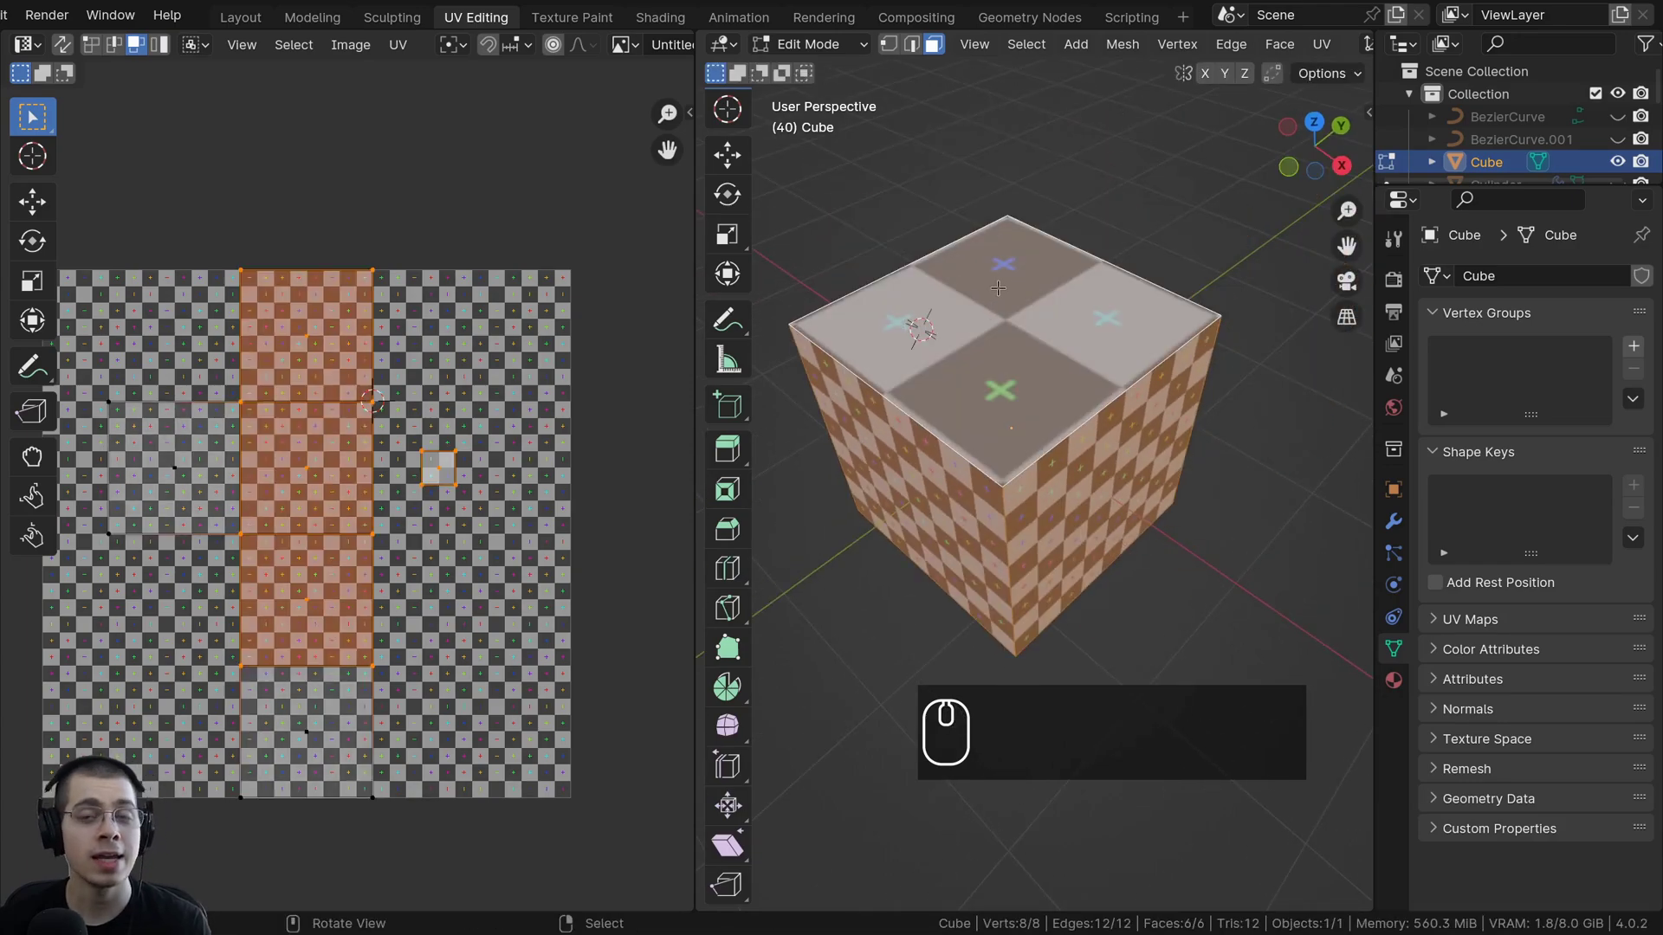
Select every face and run Unwrap, which fails with the missing-seams warning.
key(u)
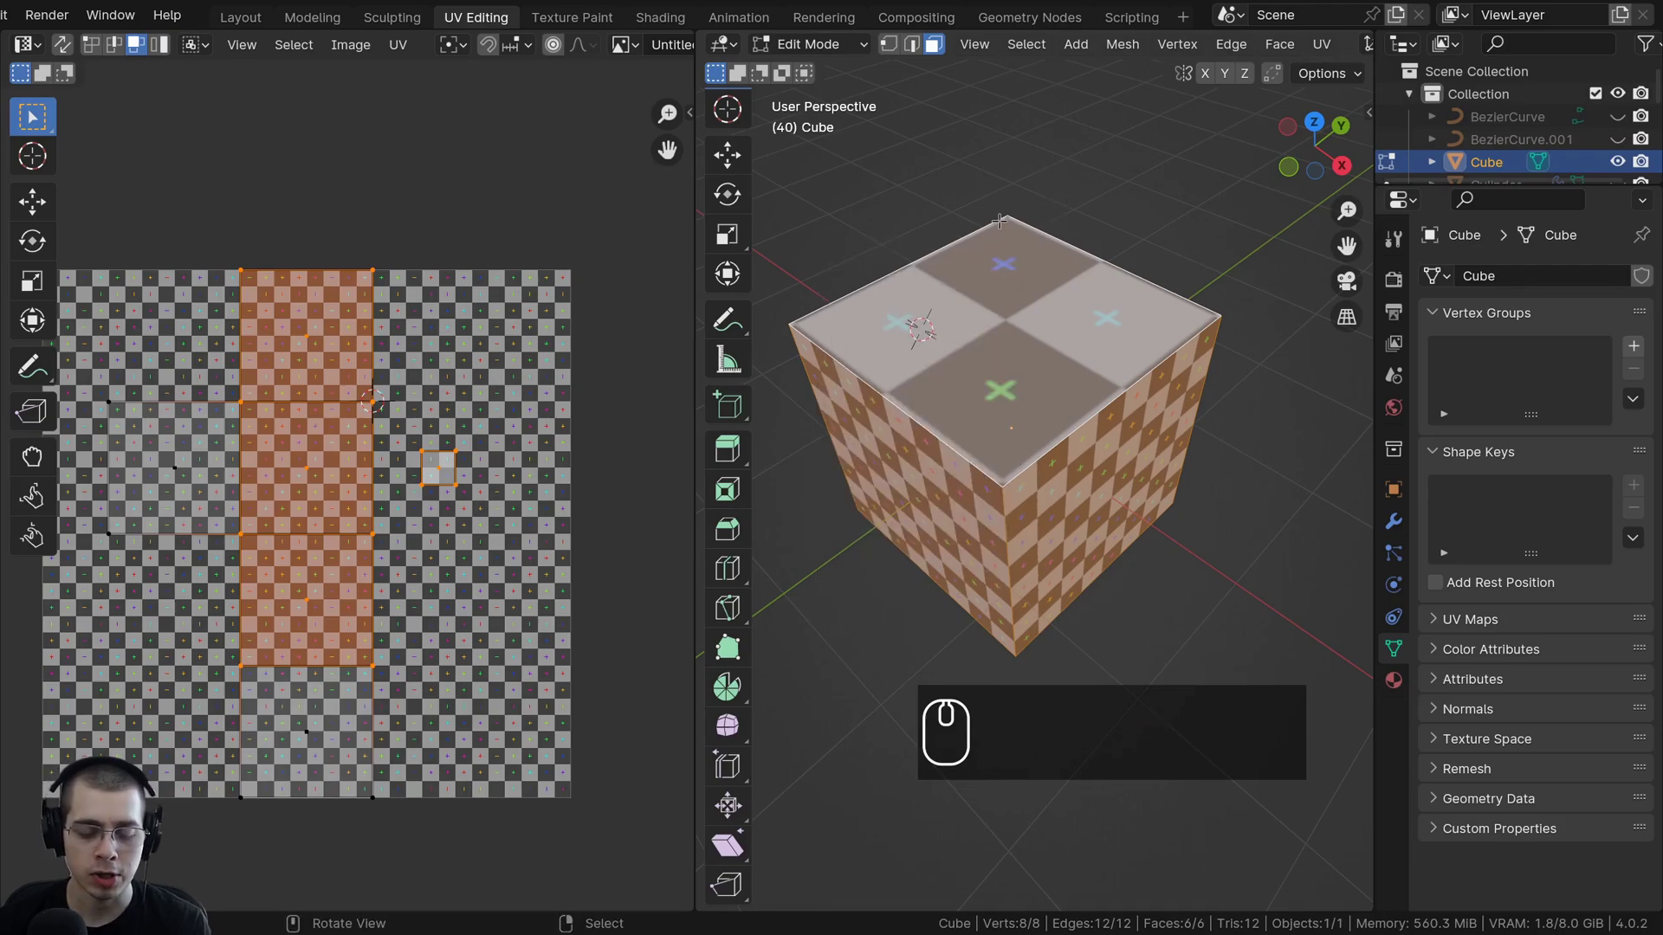
key(u)
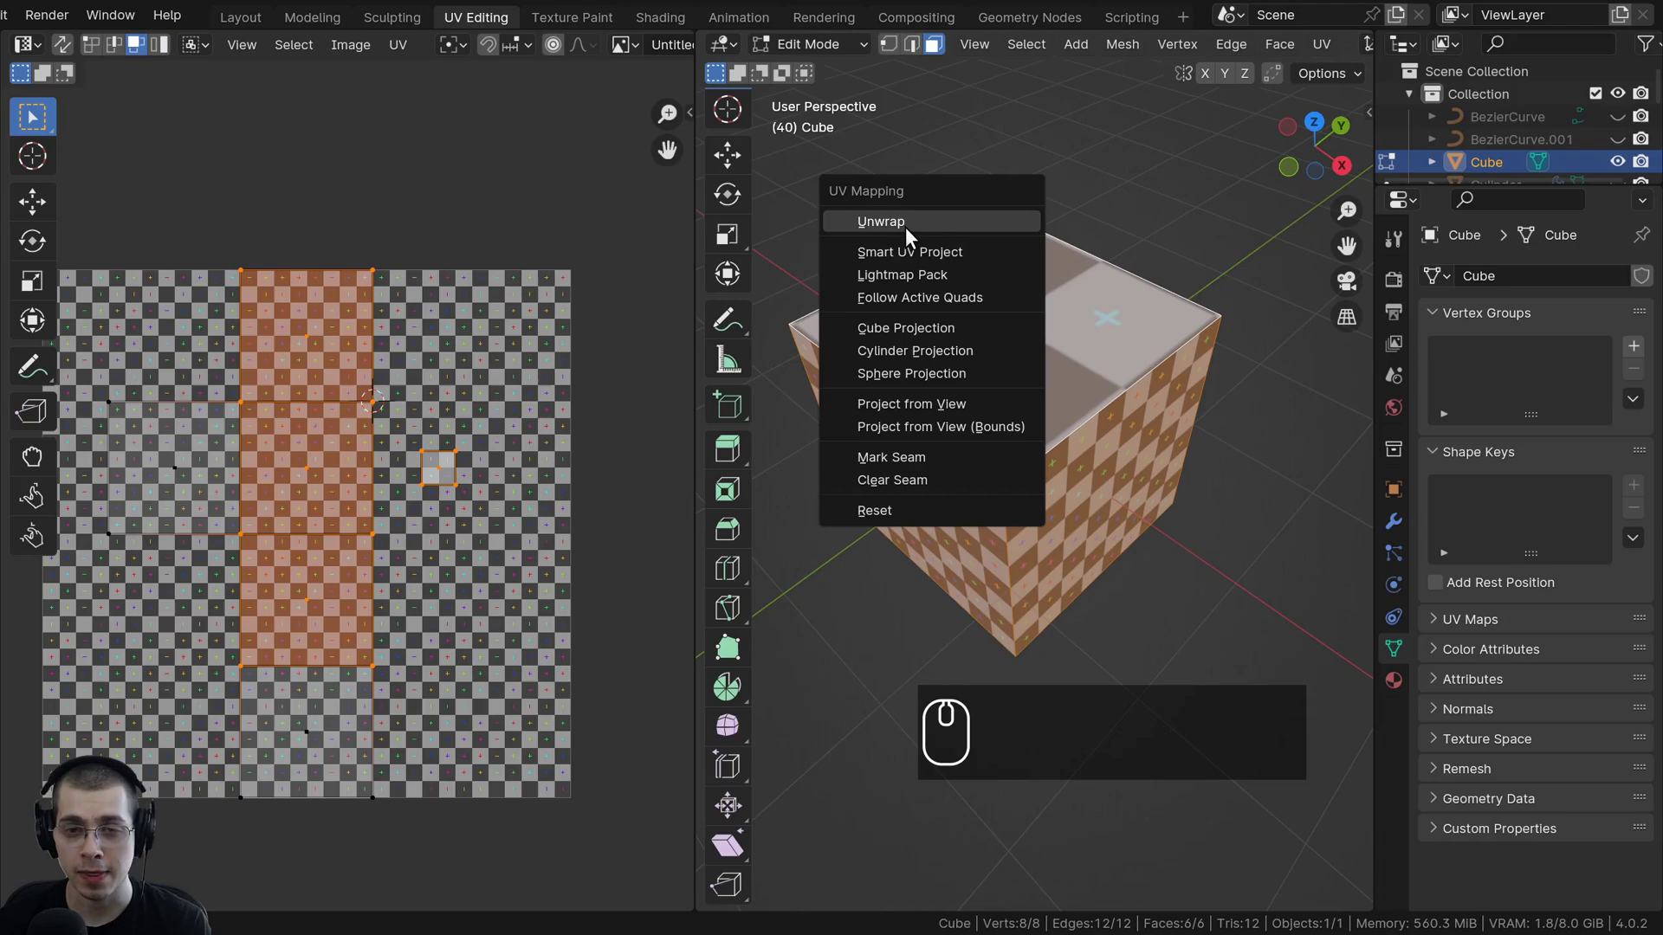
drag(904, 227, 876, 703)
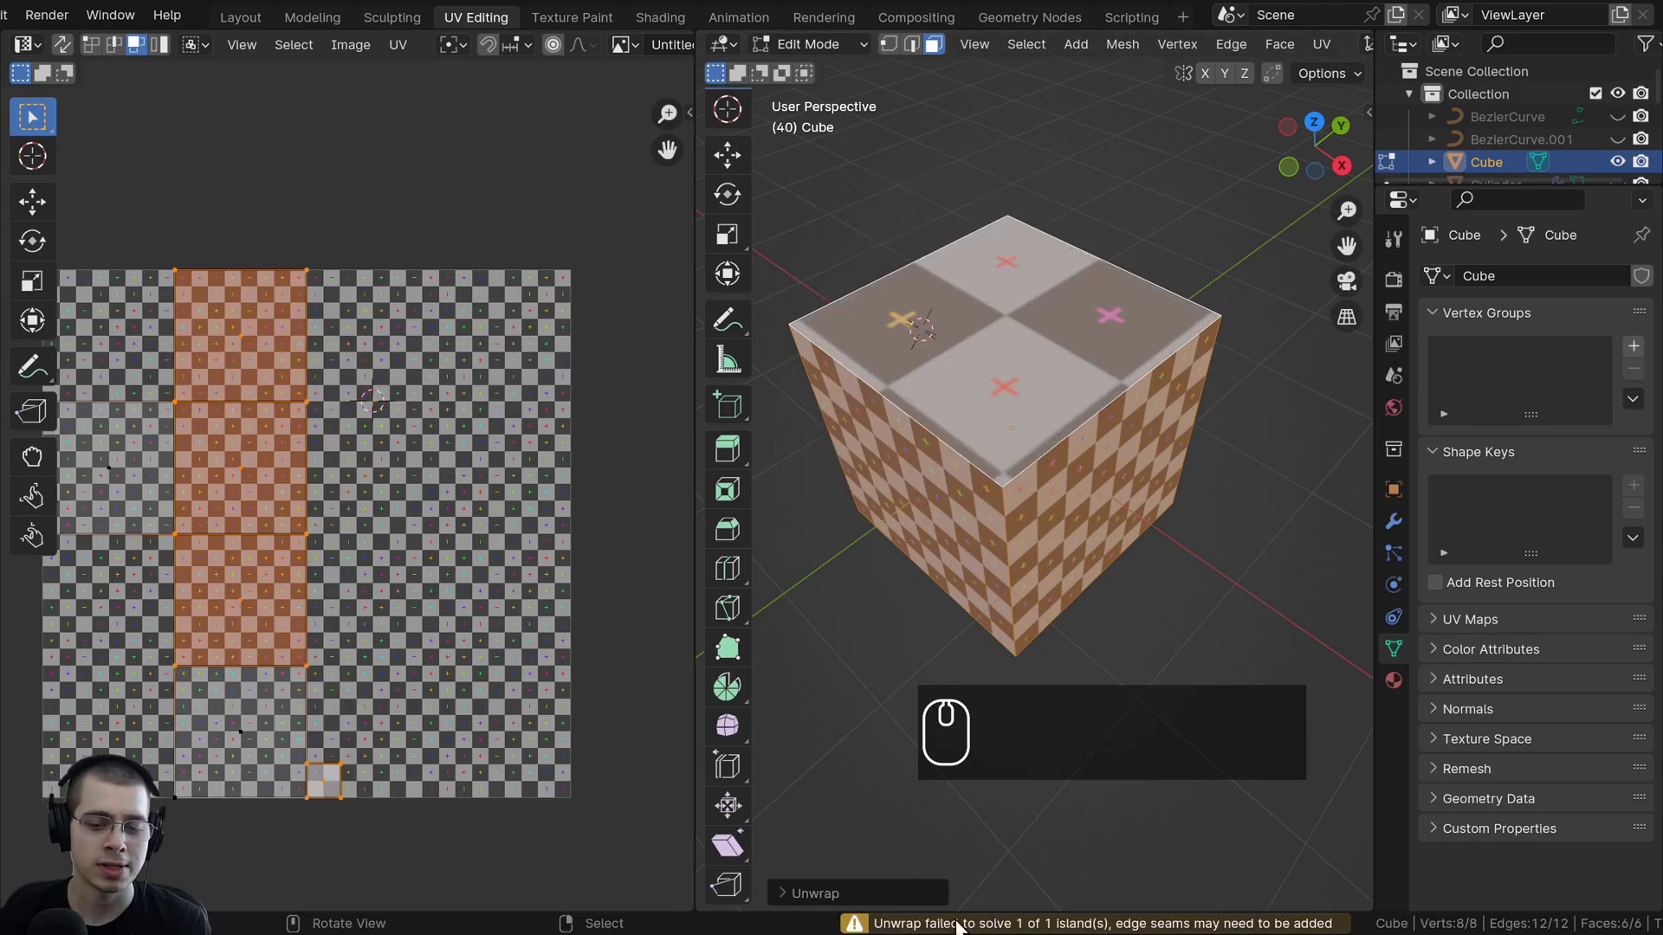
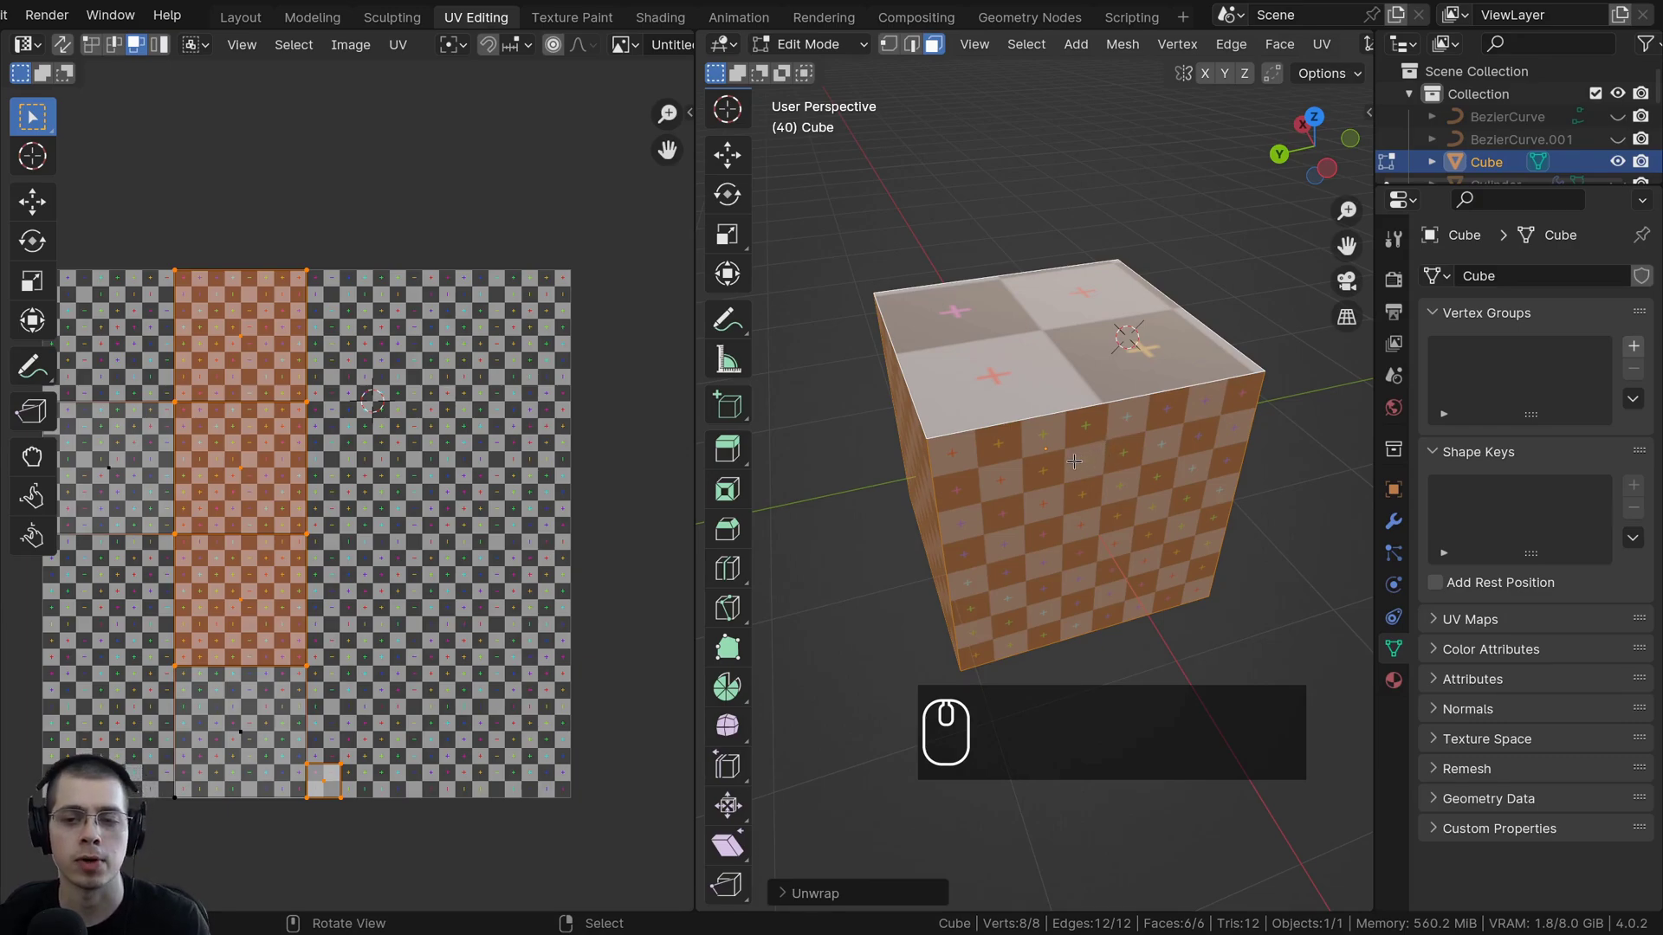
Unwrap again, then grab the split top face and tilt it open like a lid.
scroll(up, 3)
key(g)
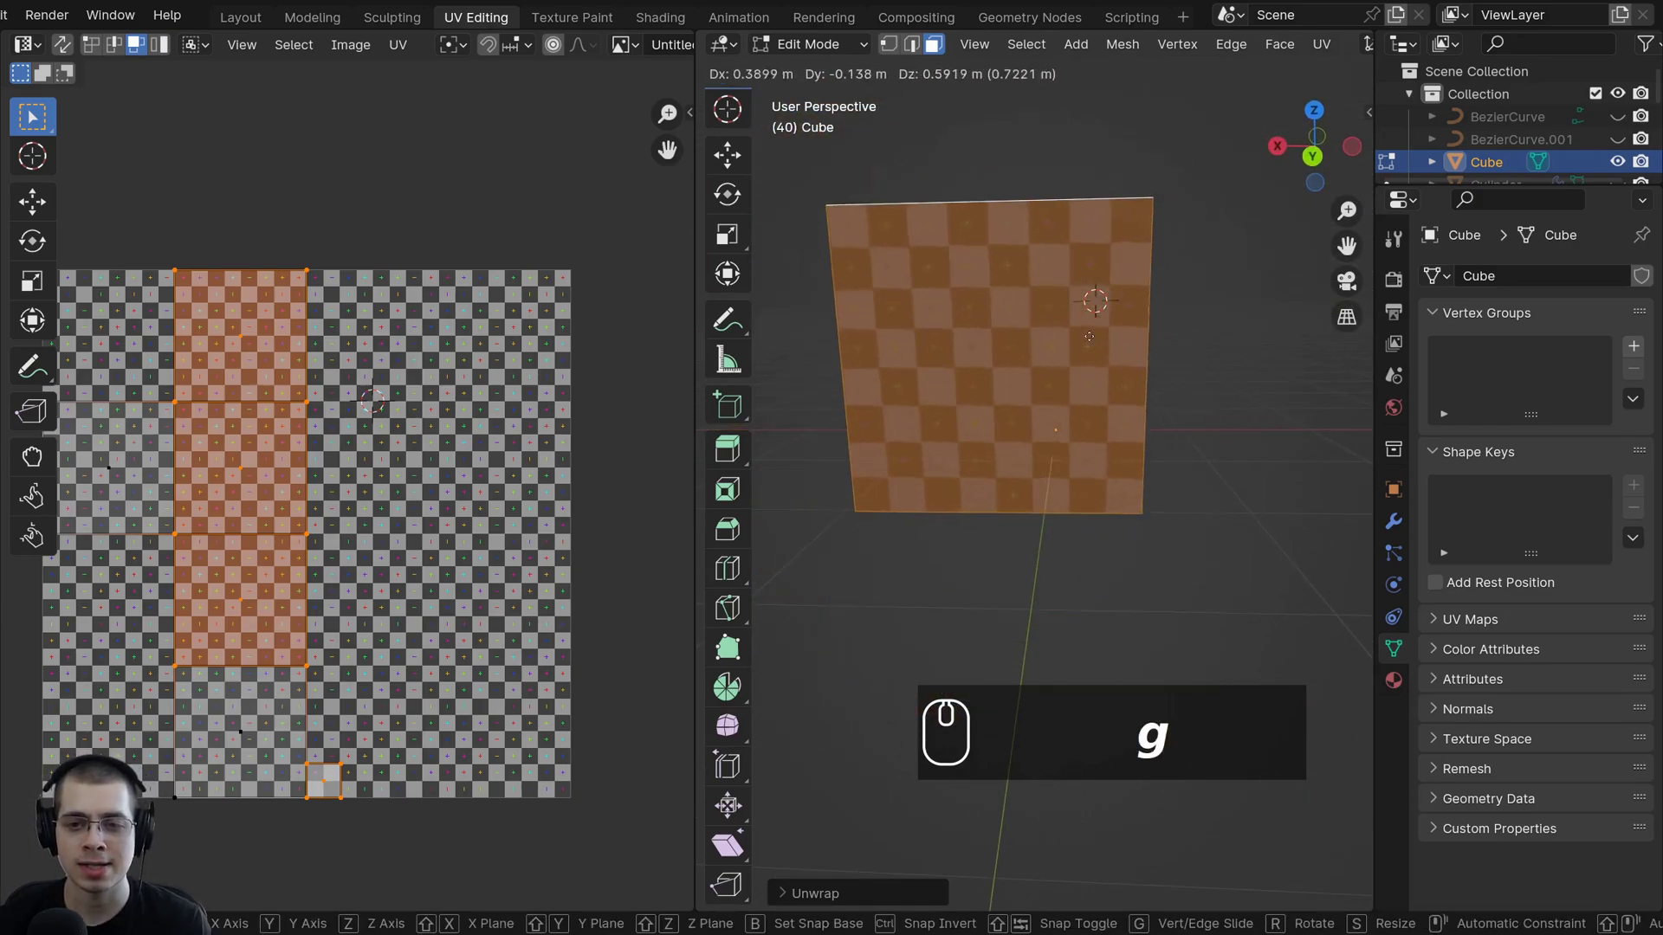
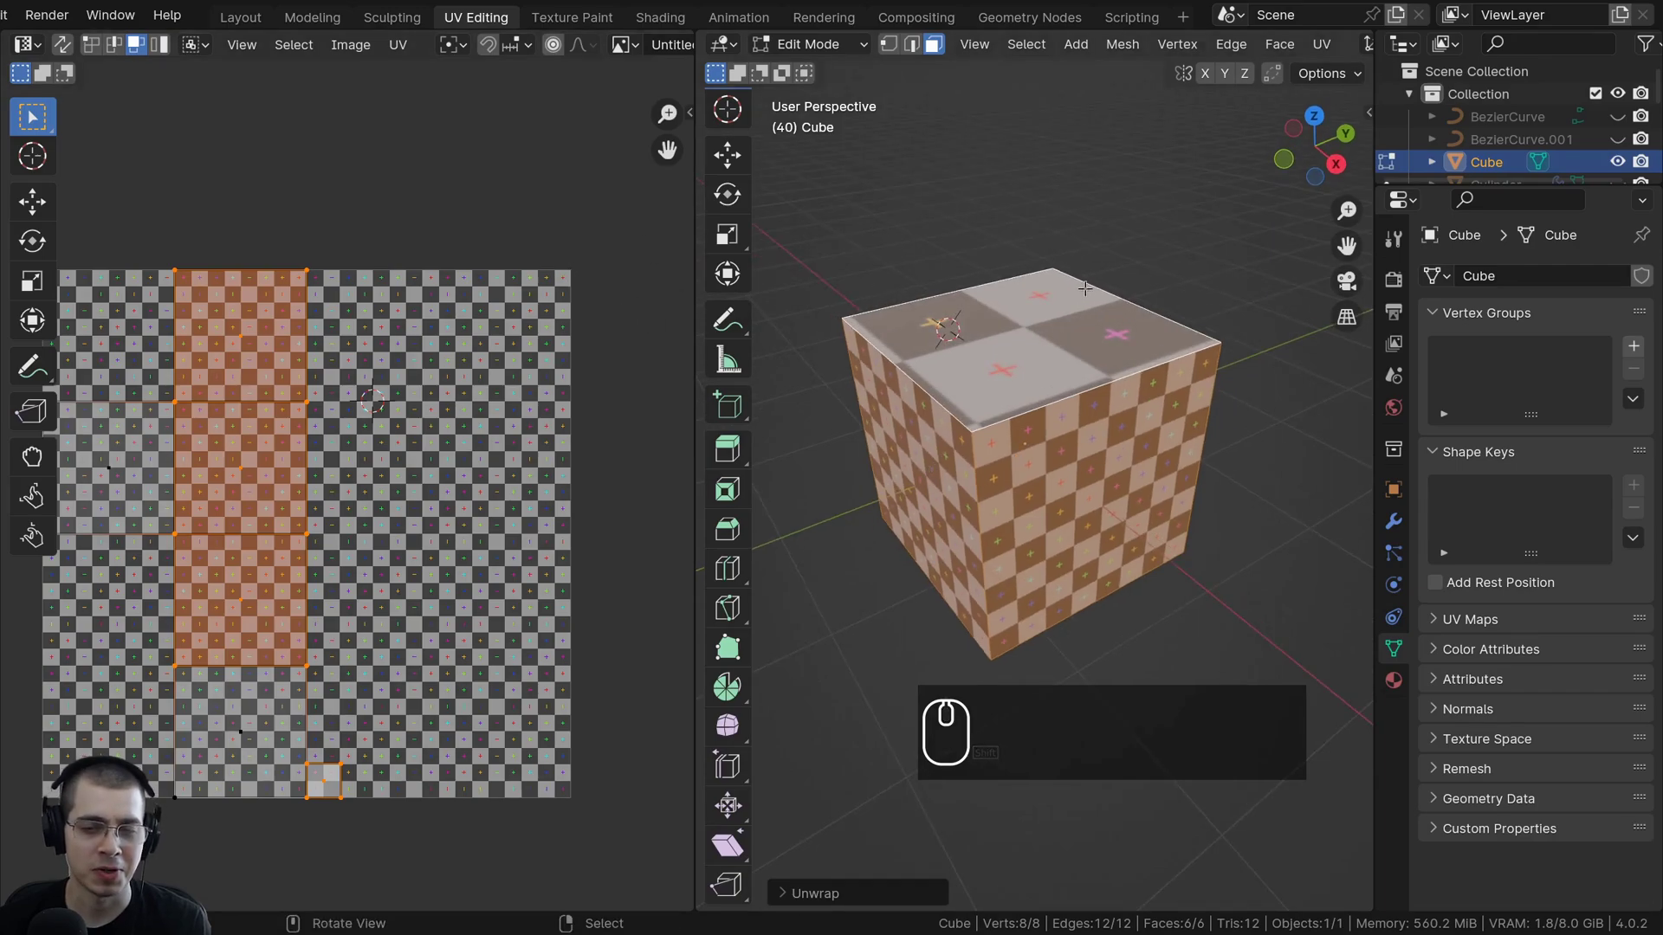
scroll(up, 3)
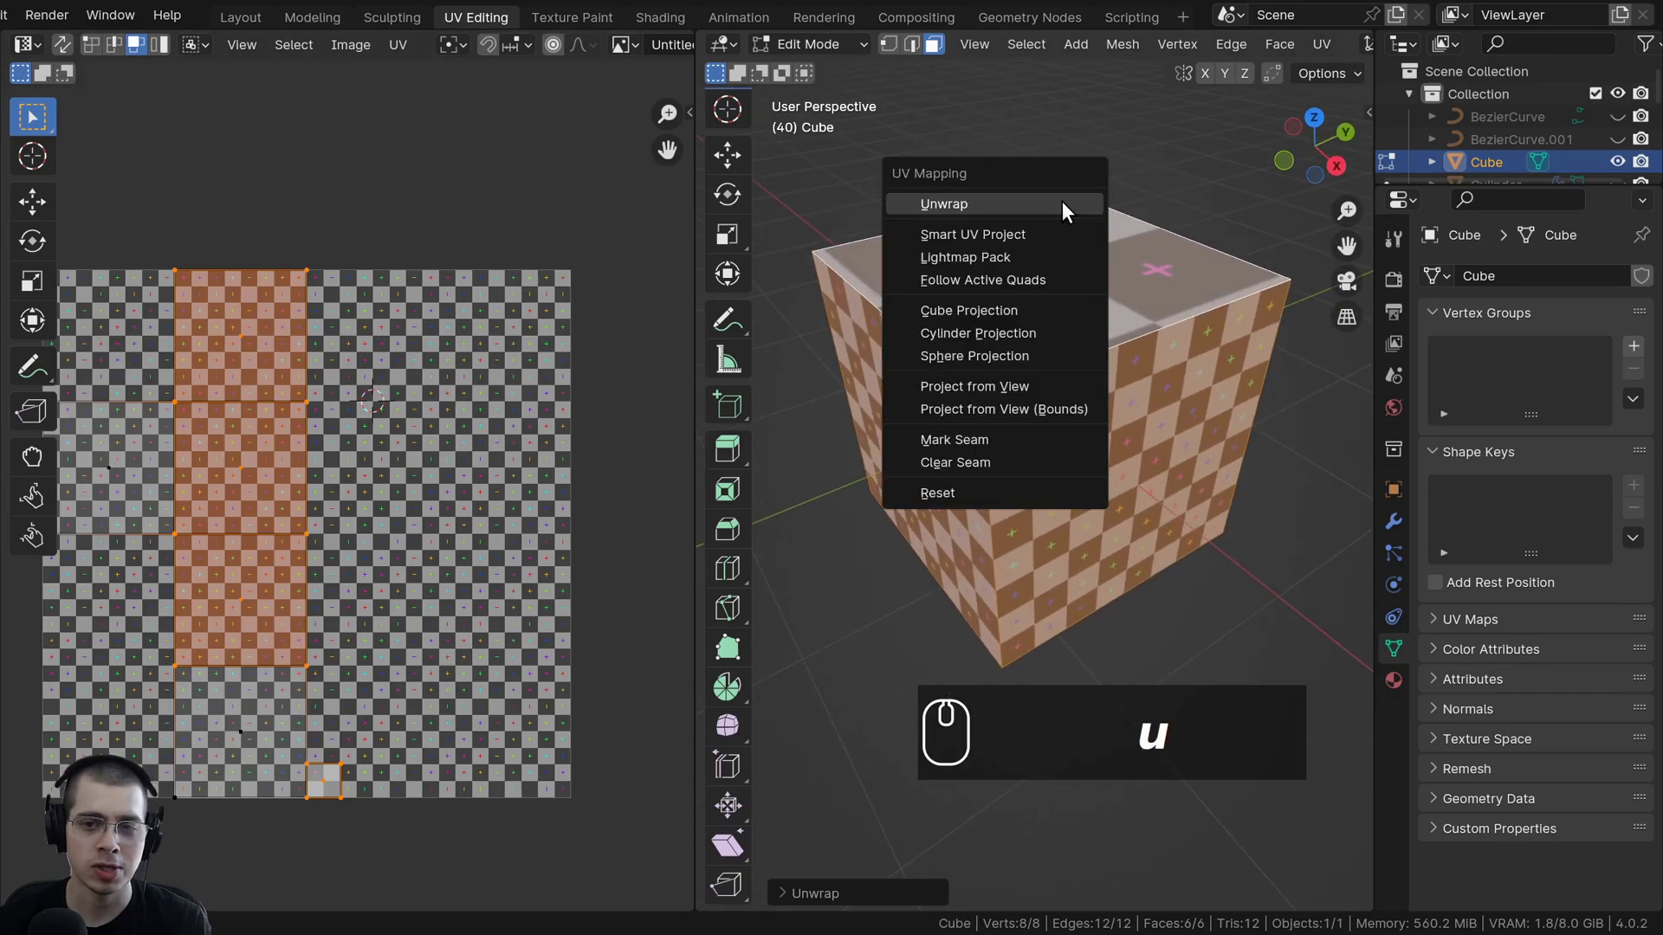
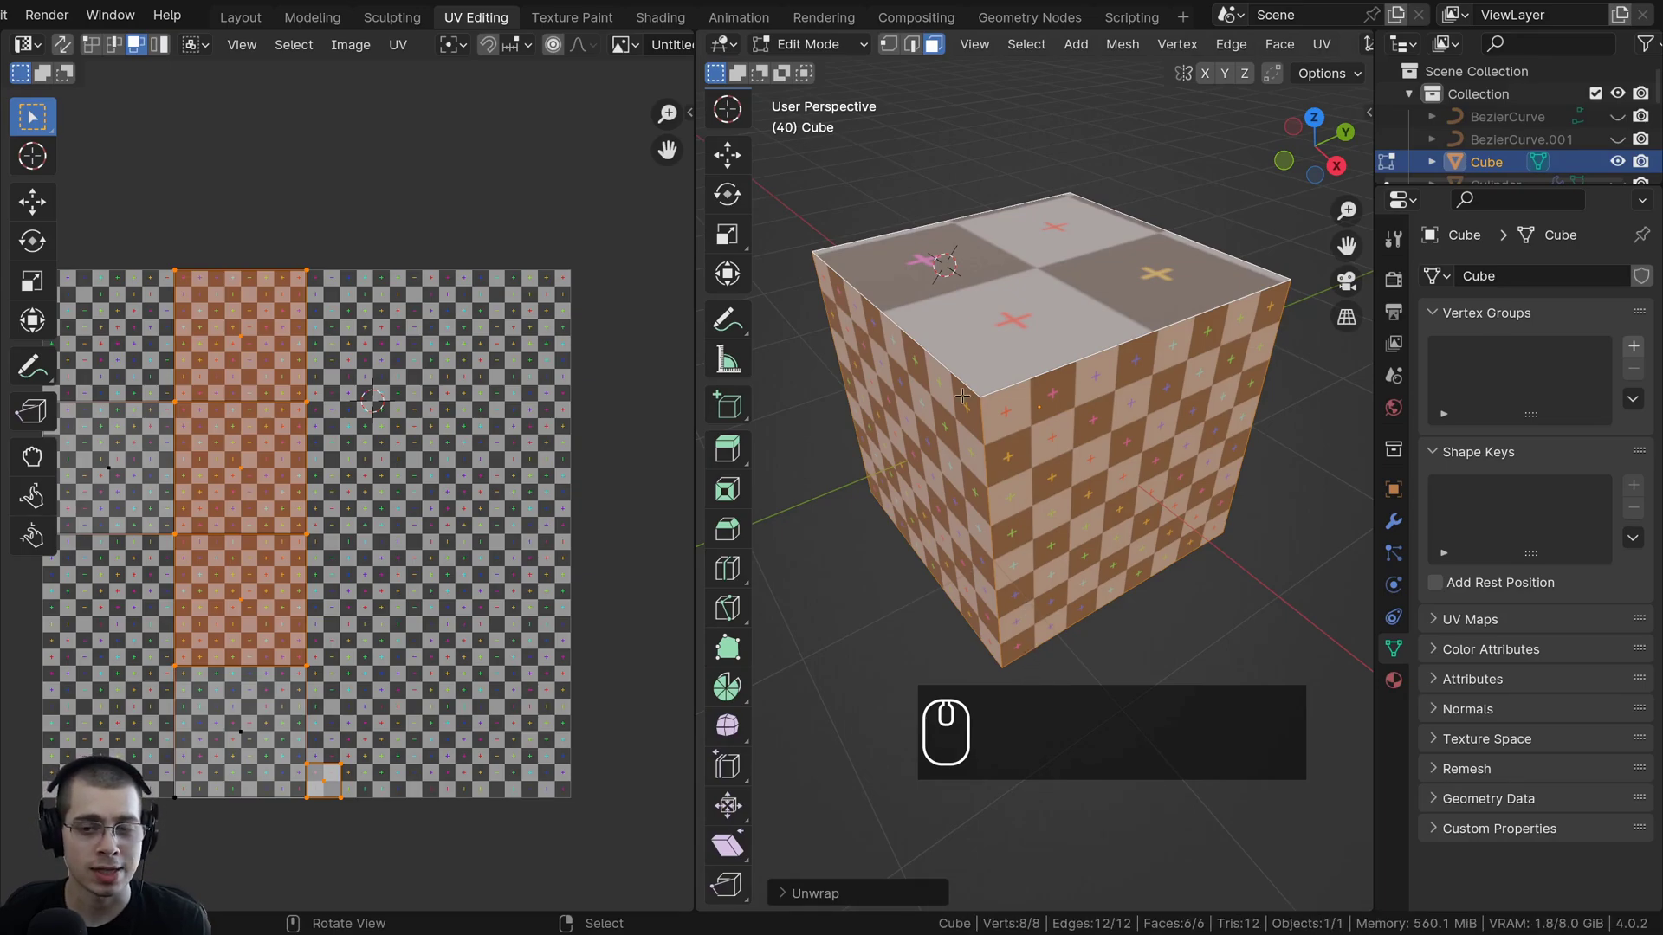
drag(931, 283, 898, 48)
Orbit and zoom around the cube to inspect the opened lid from above.
scroll(up, 3)
scroll(up, 3)
drag(898, 48, 902, 46)
drag(950, 447, 1048, 464)
scroll(down, 3)
scroll(up, 3)
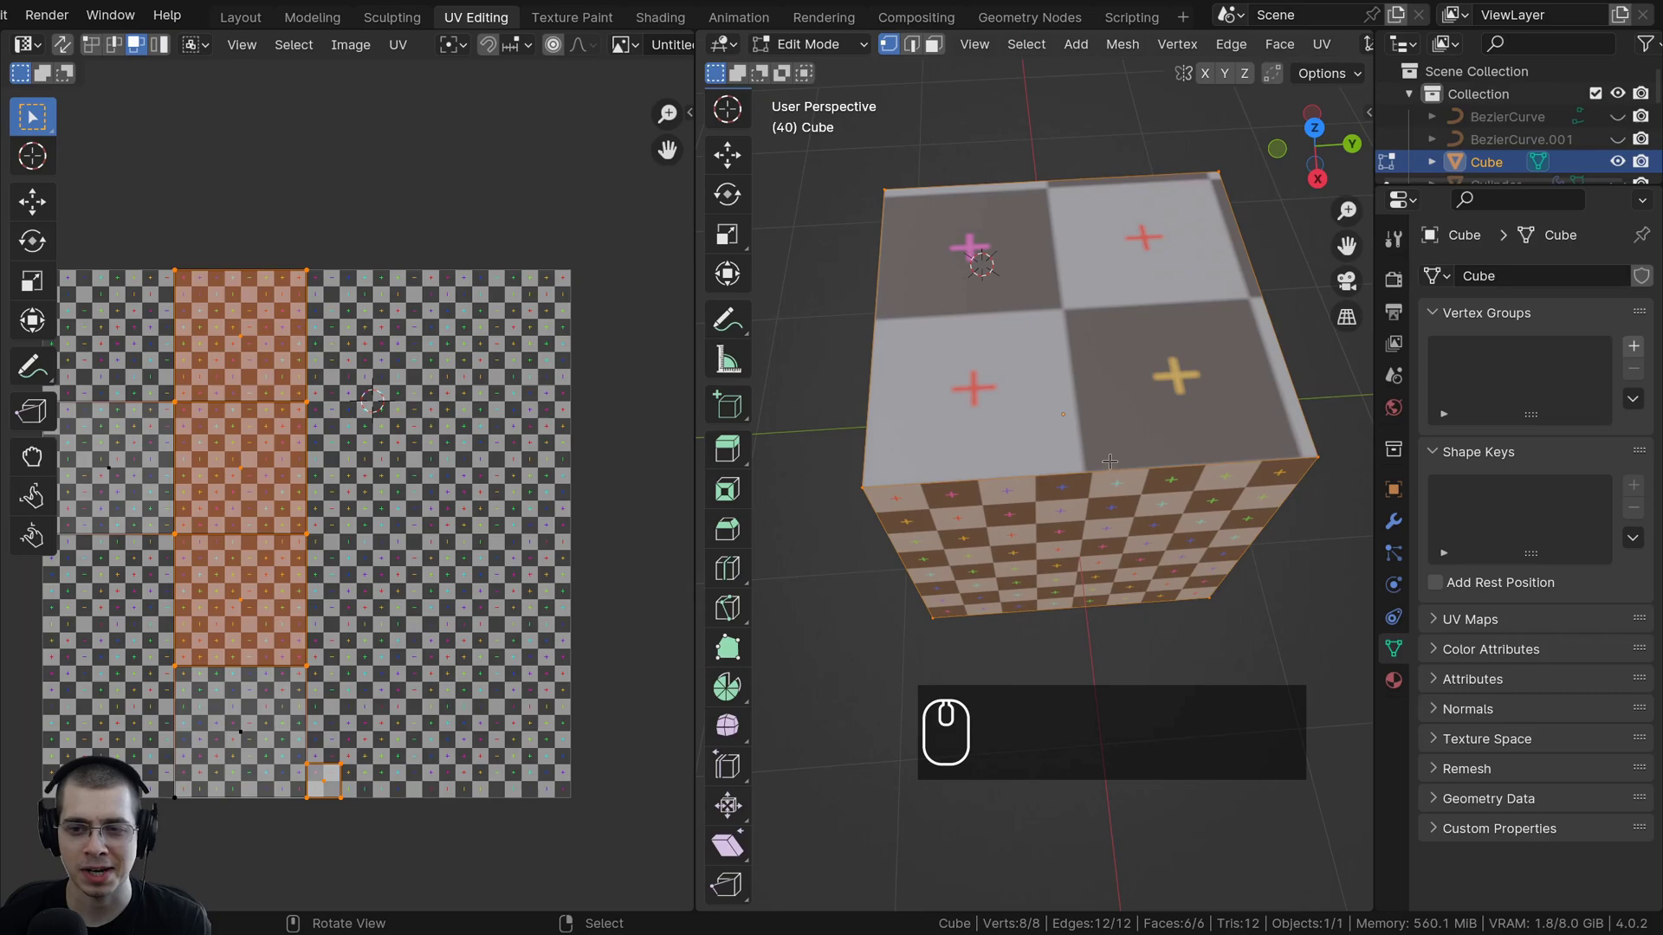
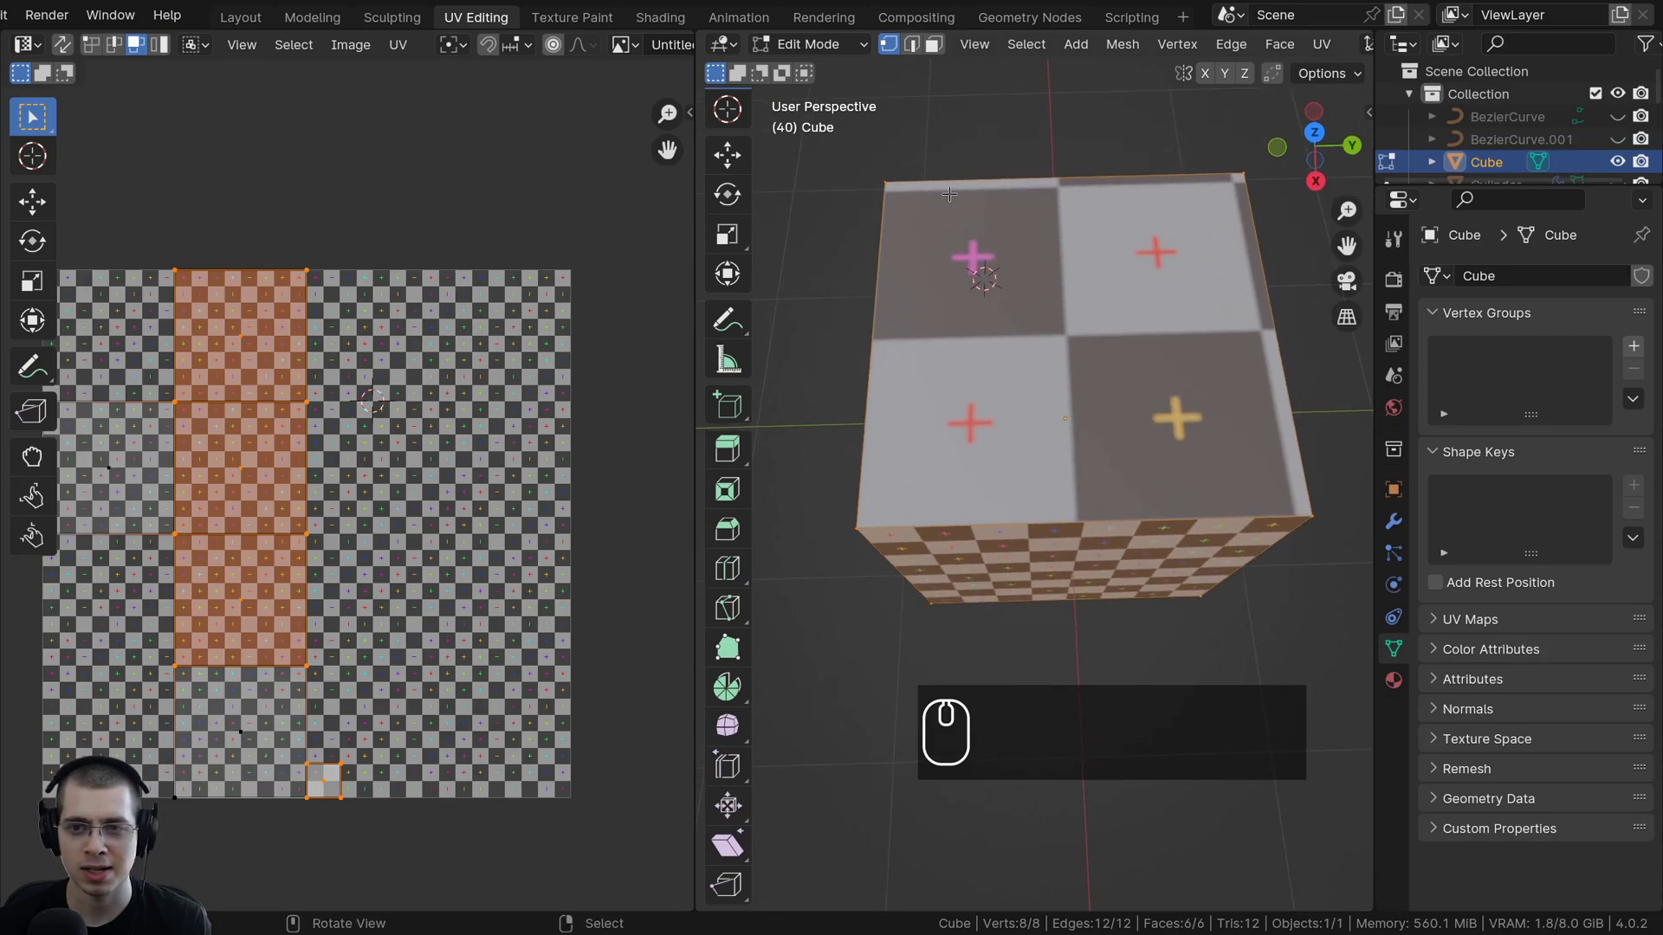
scroll(down, 3)
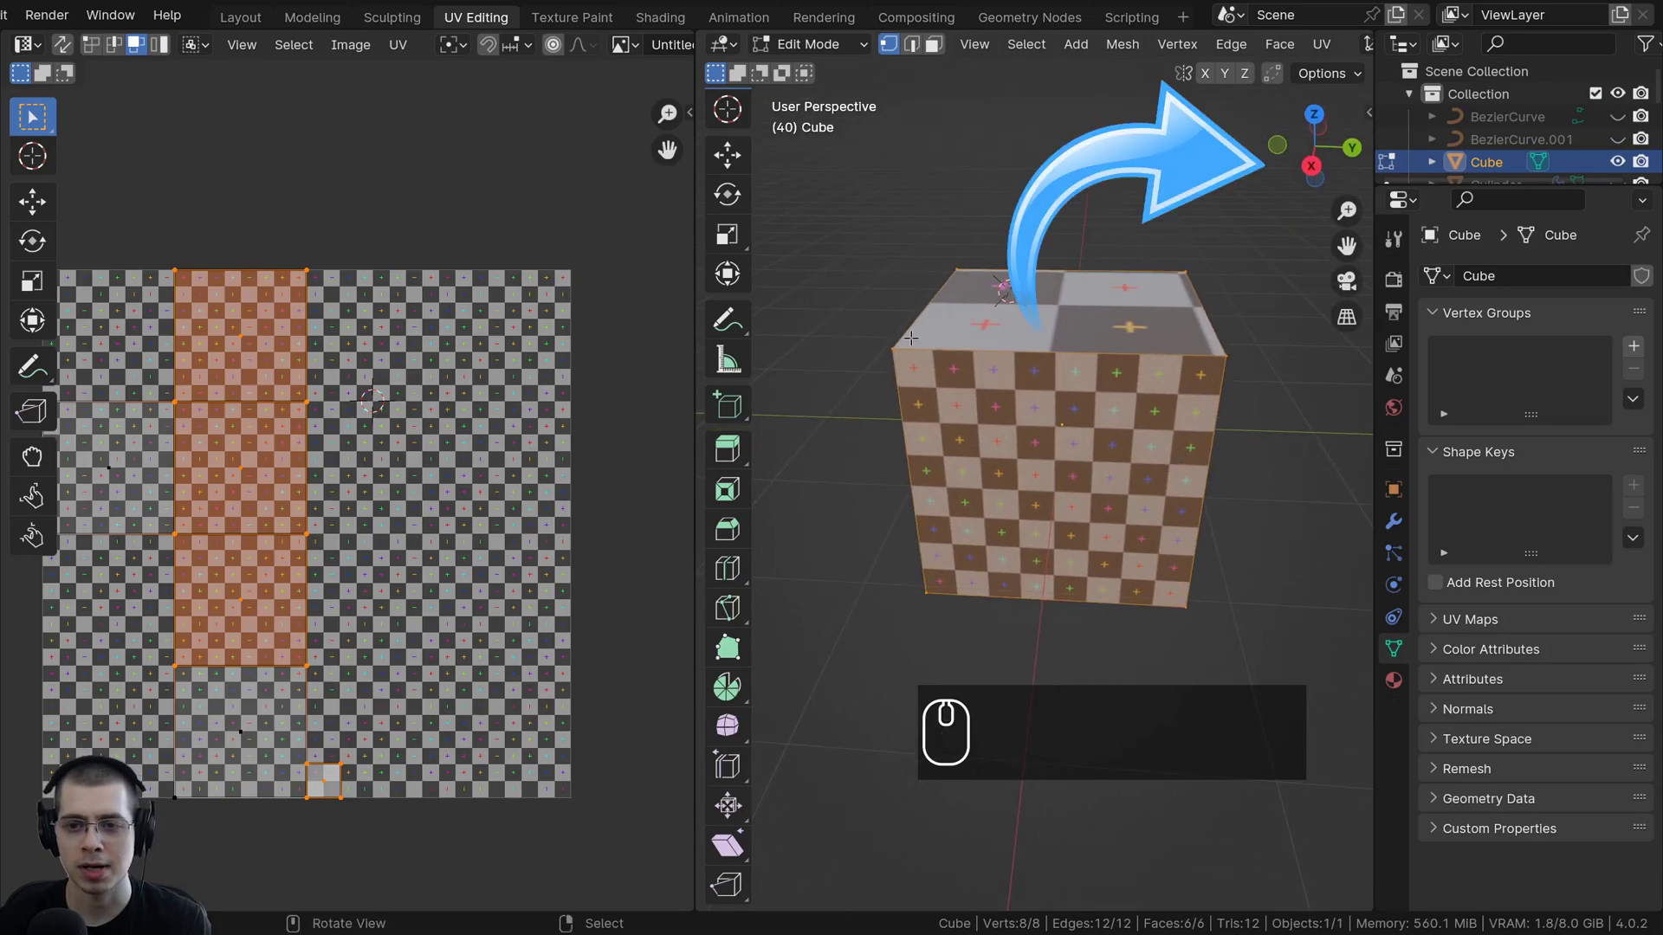
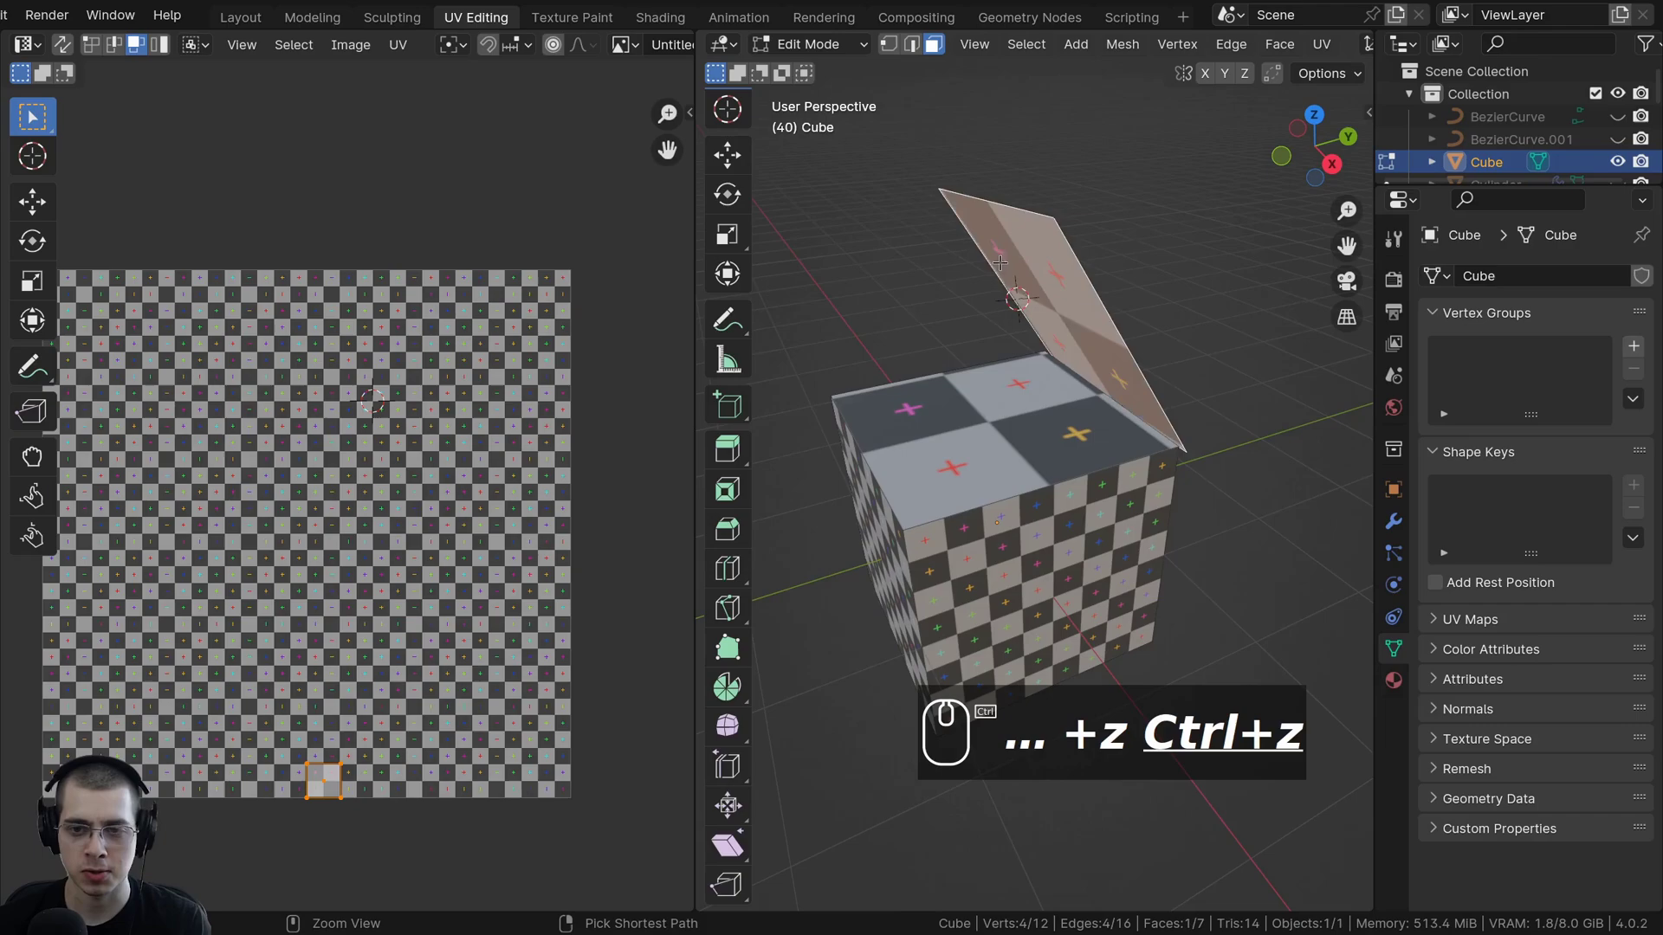
Undo the lid detachment twice and switch to vertex select, picking a corner vertex.
key(ctrl+z)
key(ctrl+z)
middle_click(959, 335)
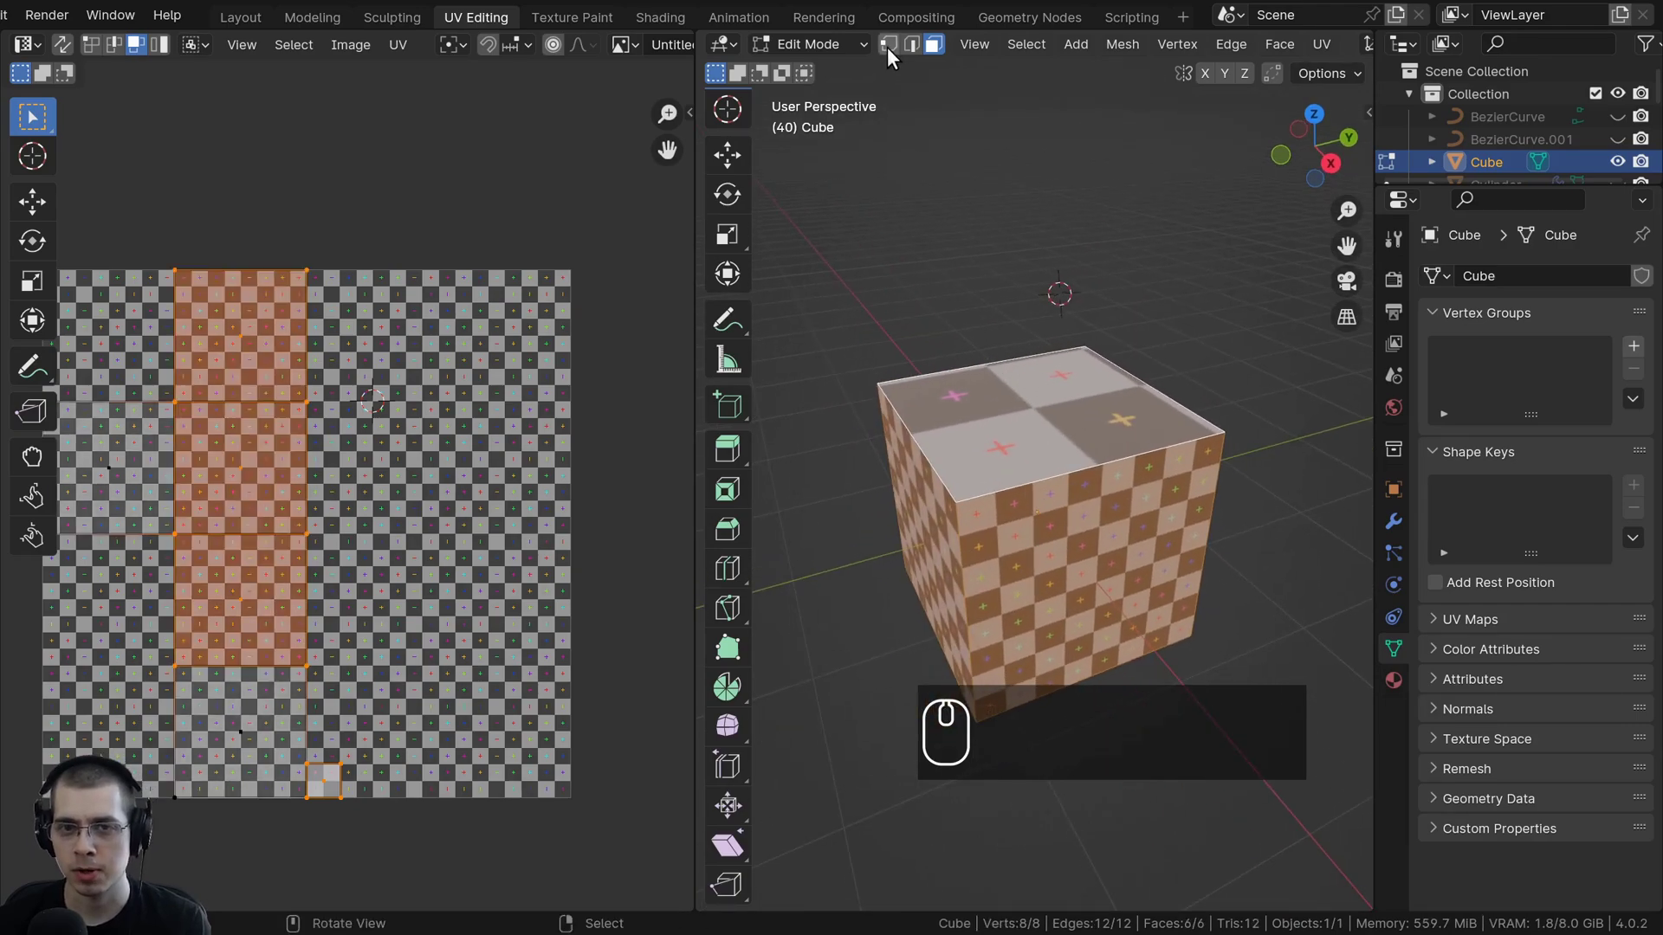
click(893, 59)
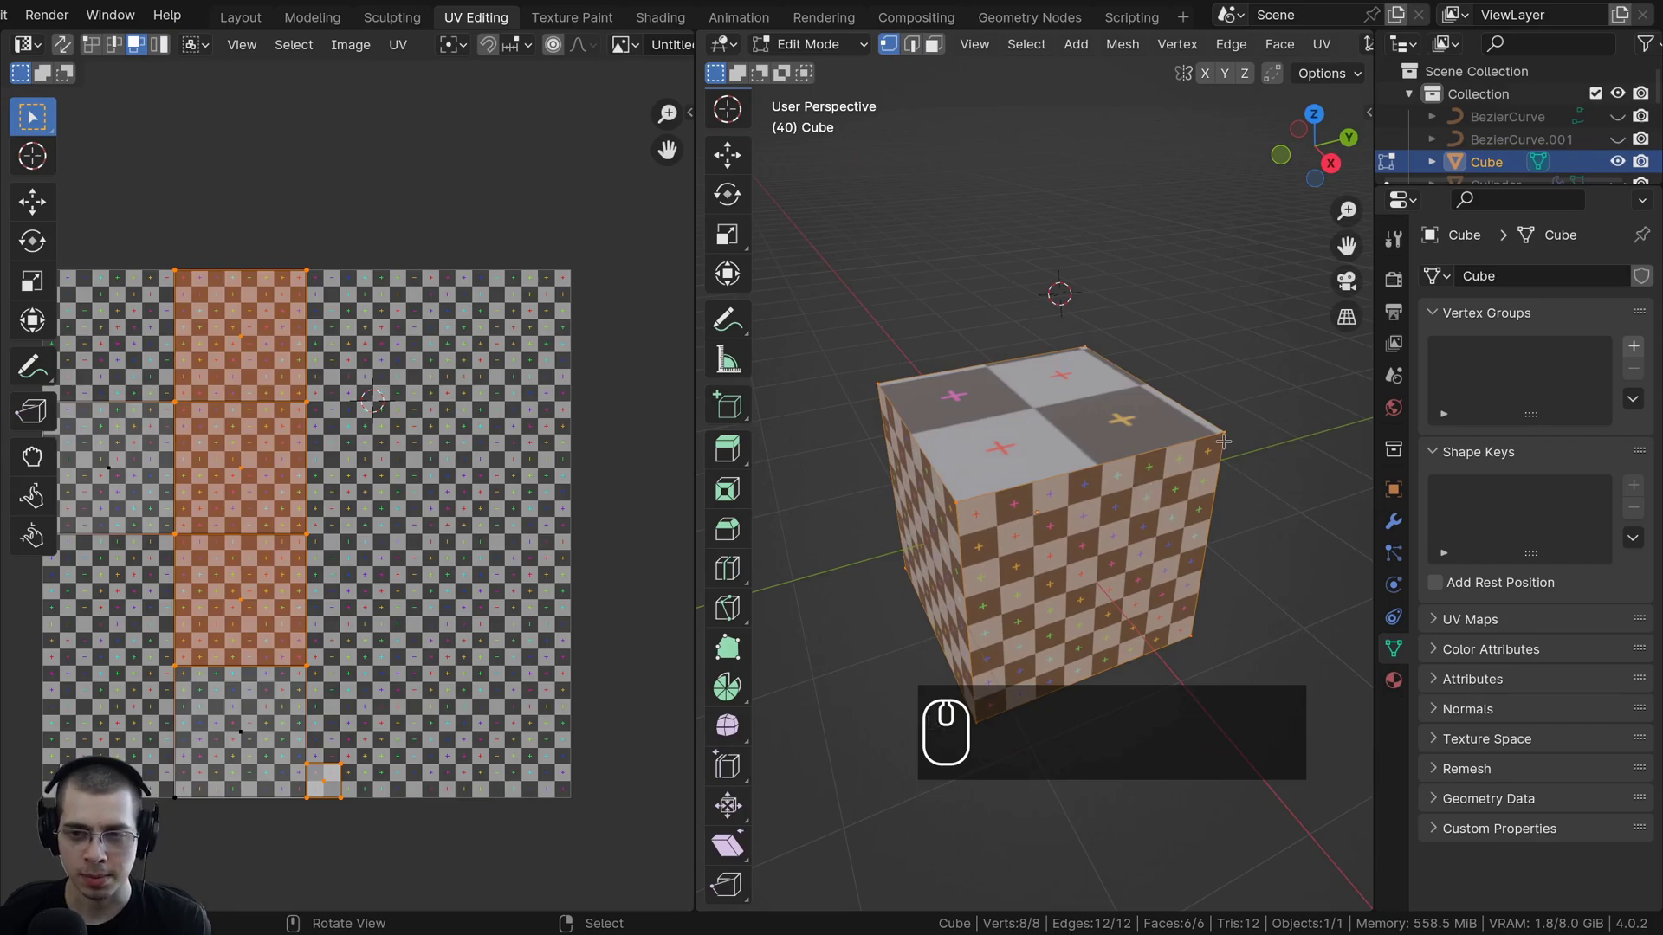
drag(1229, 436, 1217, 464)
right_click(1216, 463)
drag(1219, 466, 1090, 508)
Select the top face's corner vertices and orbit in close to the top face.
scroll(up, 3)
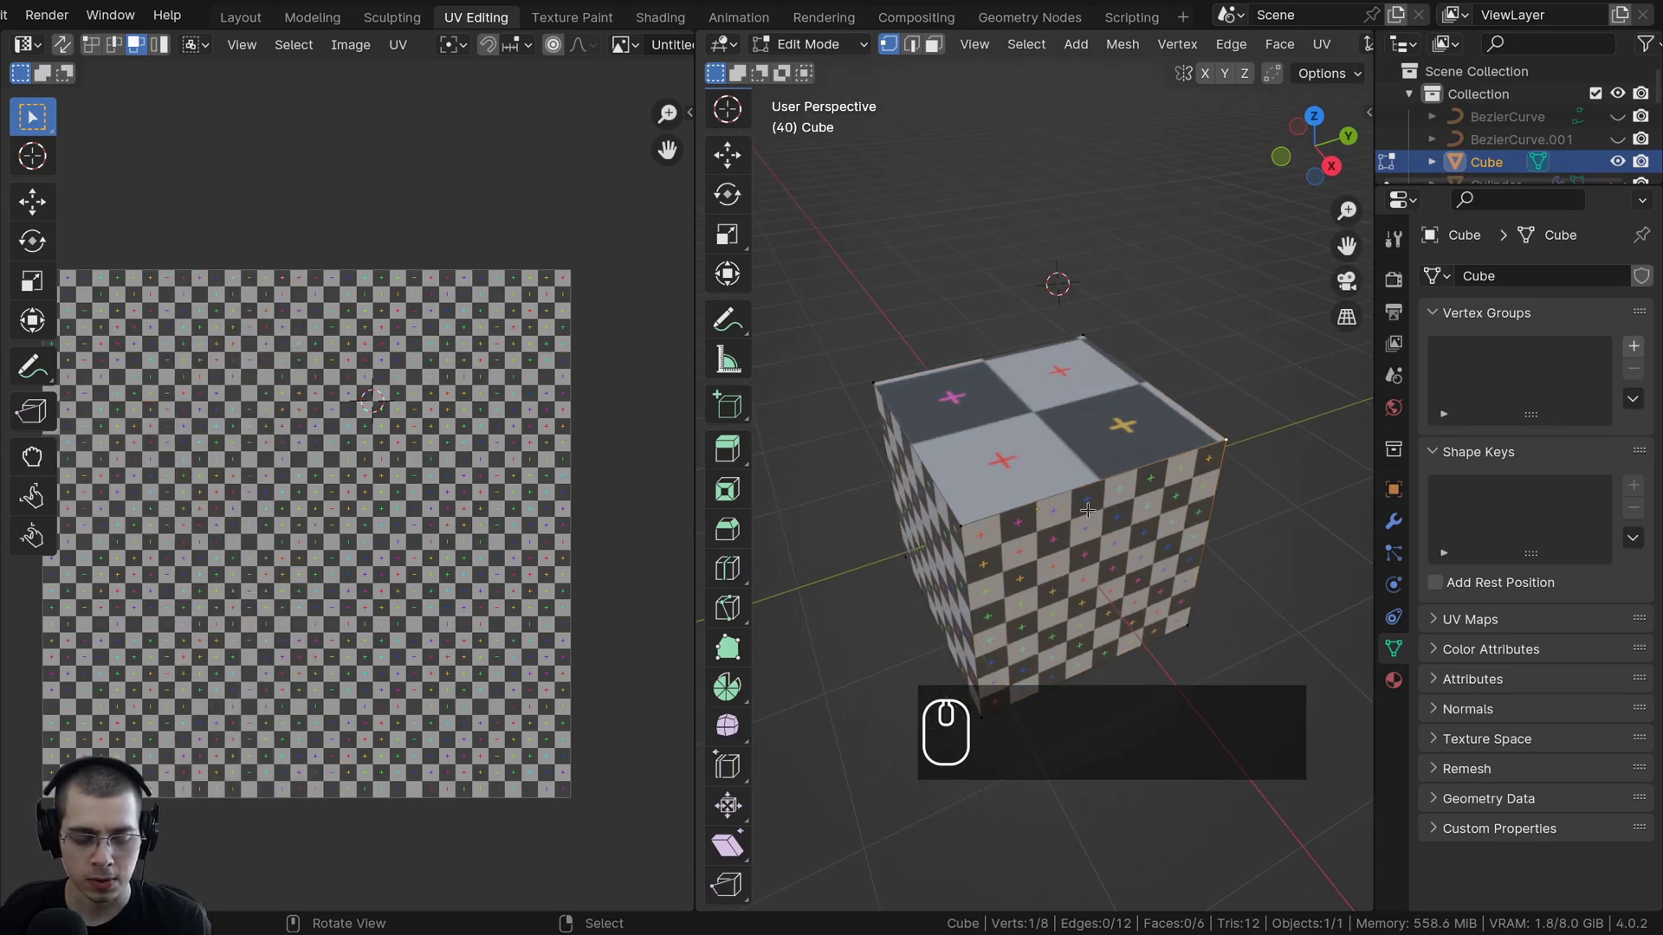
drag(971, 517, 997, 470)
drag(997, 470, 917, 307)
scroll(up, 3)
drag(1029, 450, 1219, 431)
scroll(up, 3)
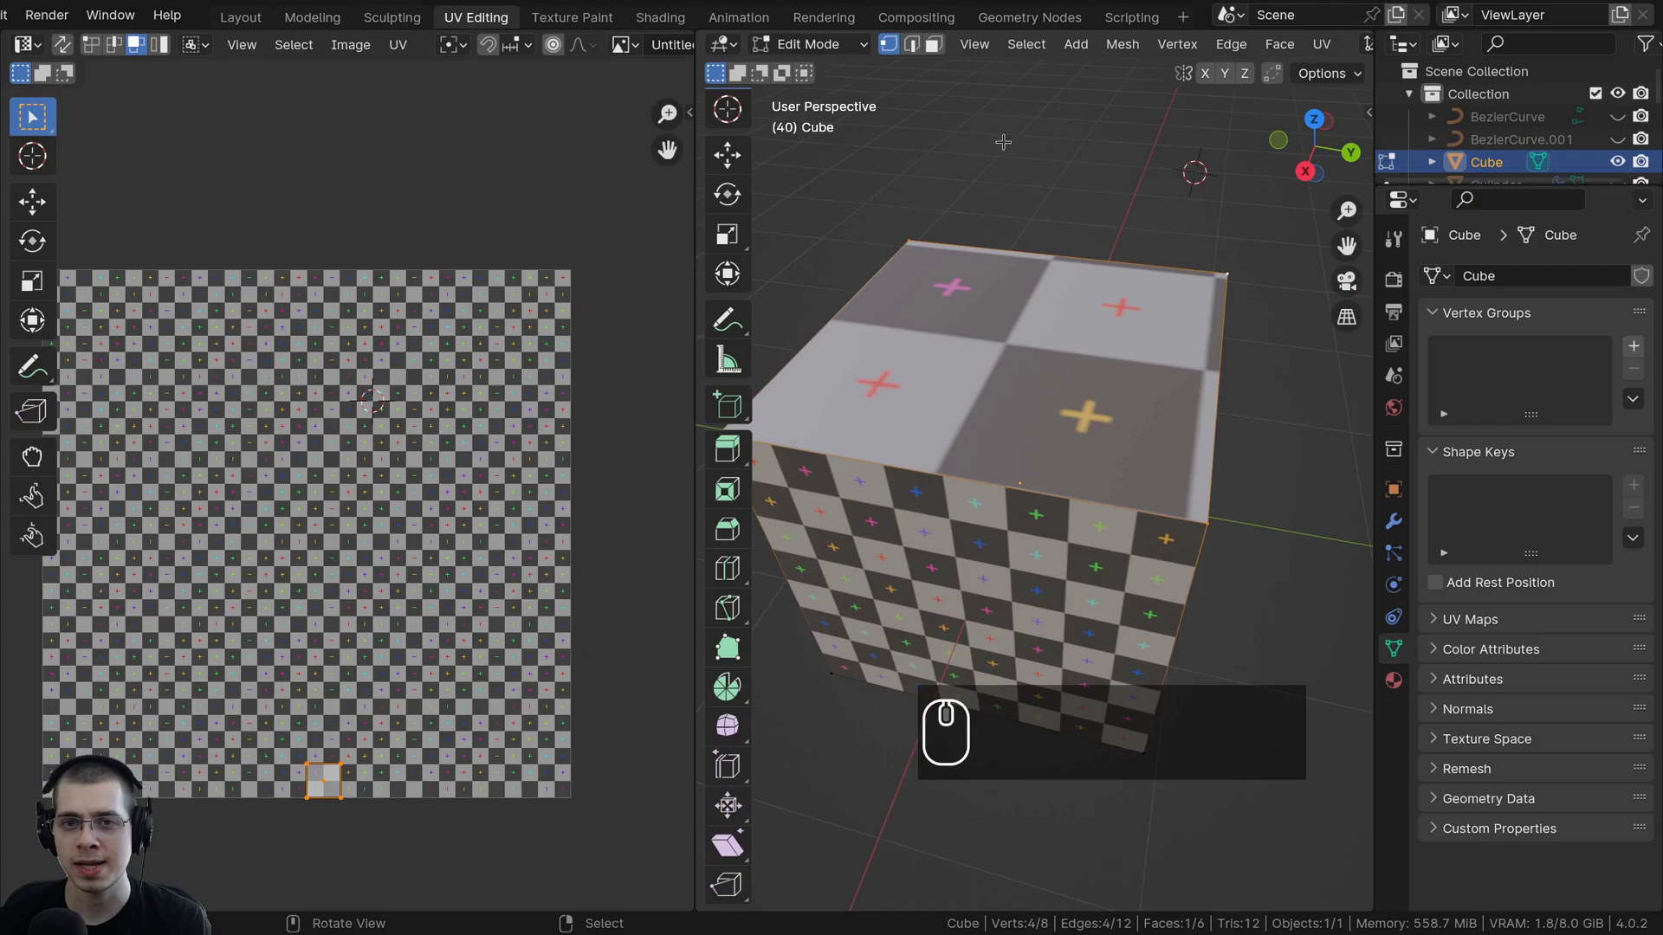
In edge select mode, pick the edges around the cube's top rim.
click(919, 57)
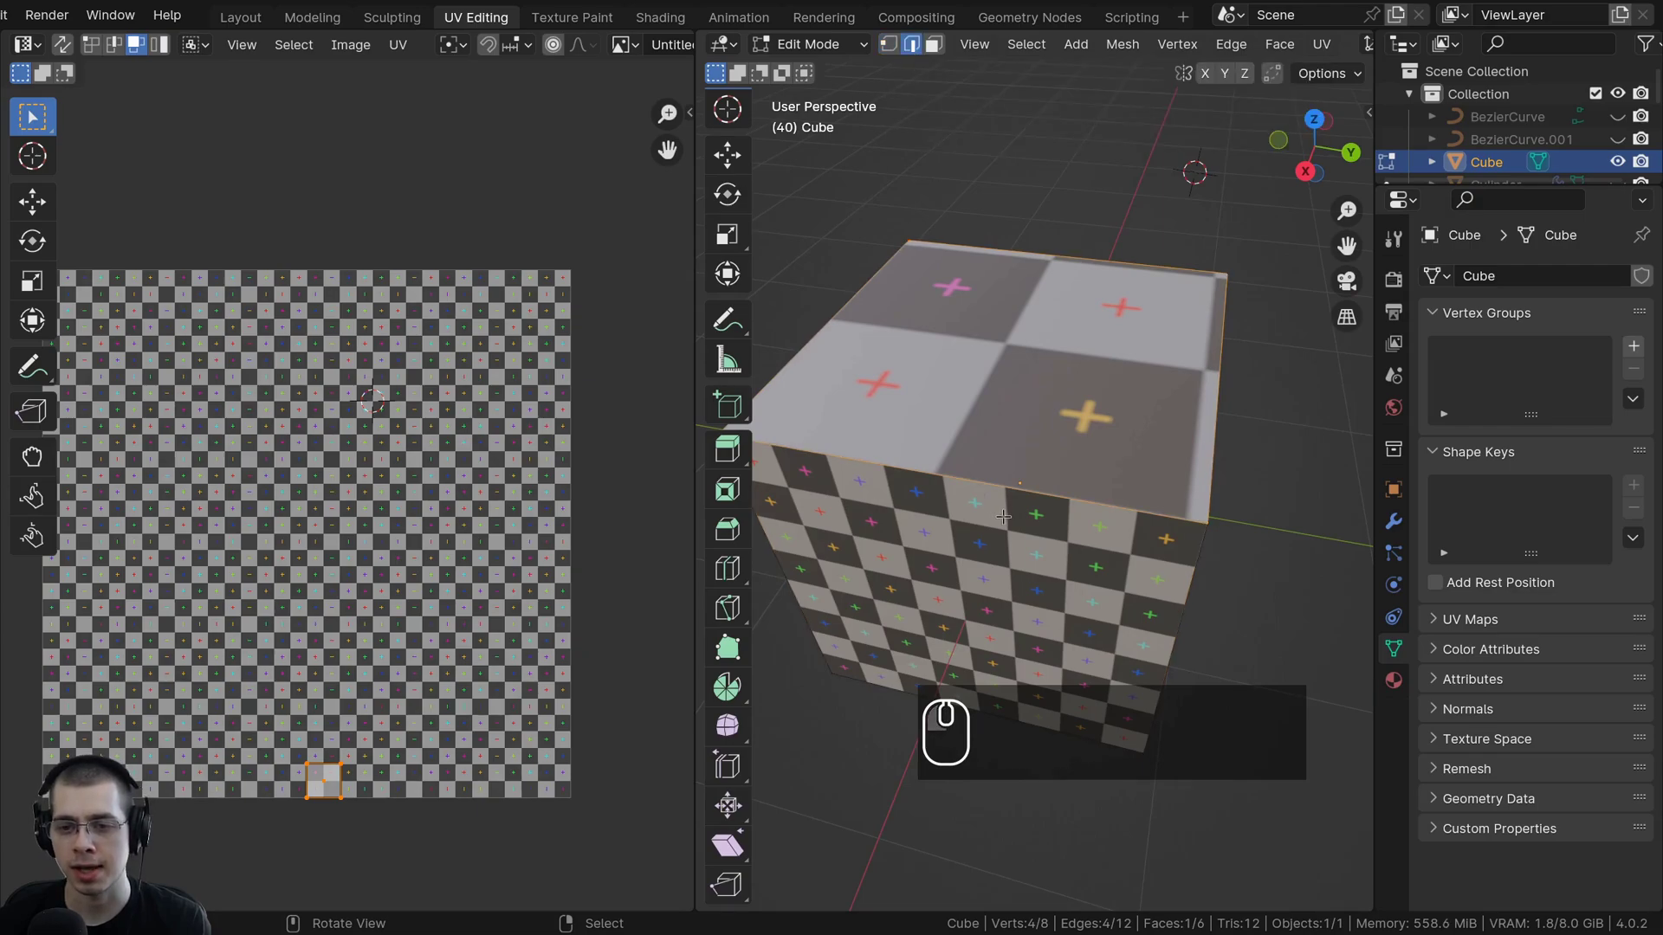
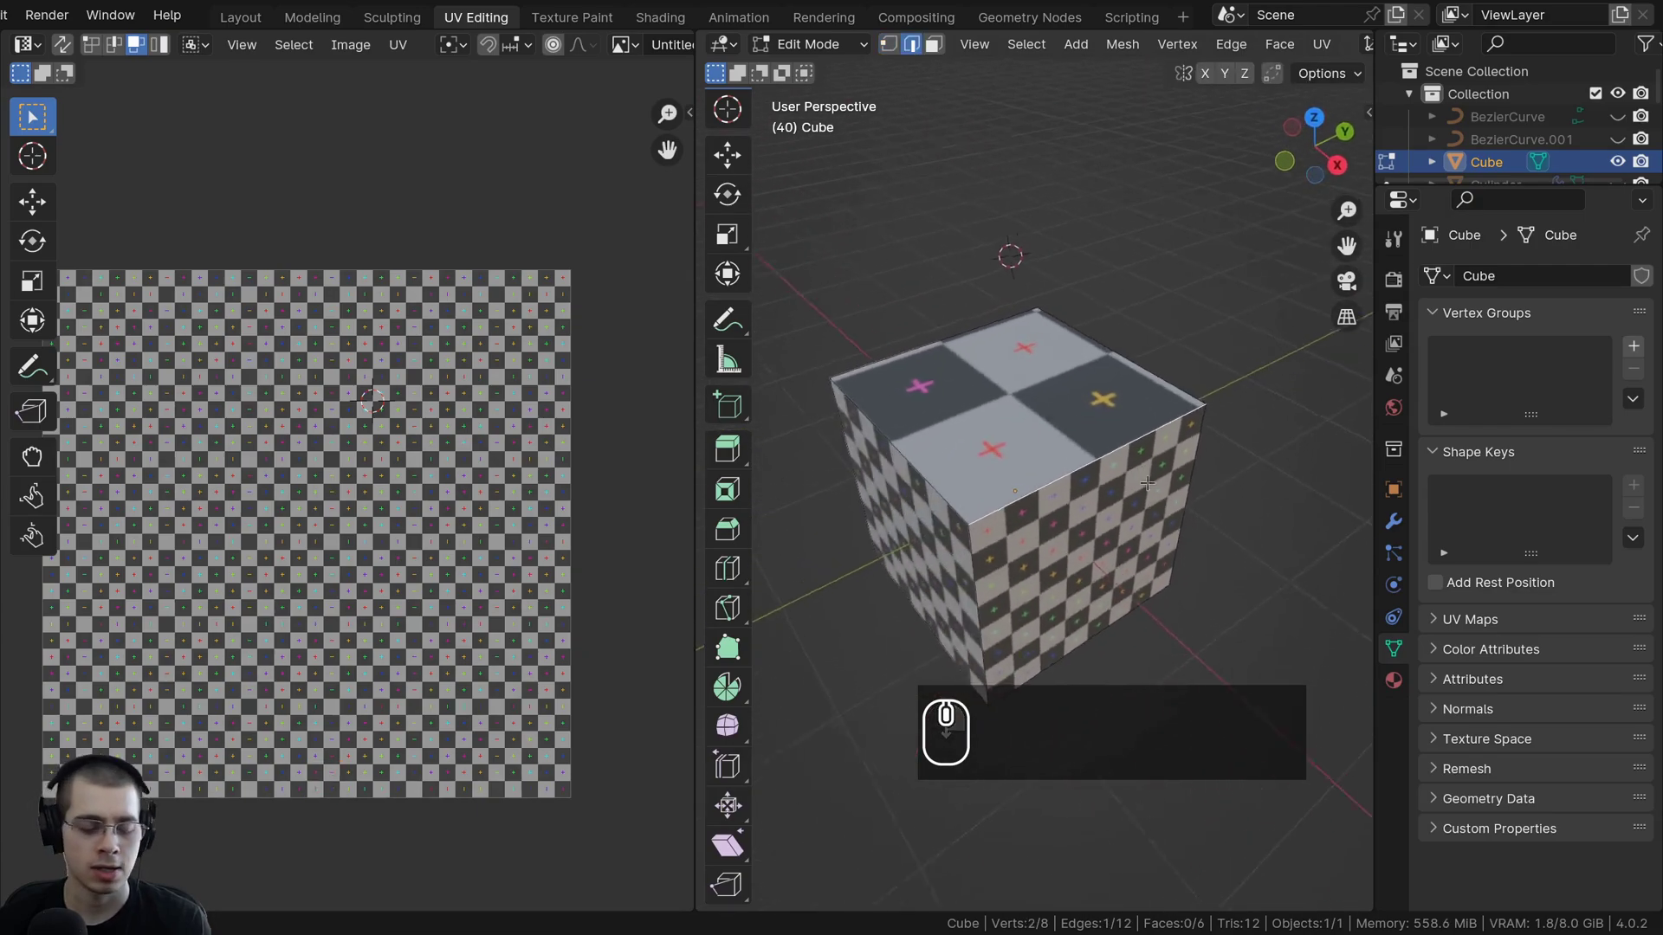
right_click(886, 430)
drag(925, 418, 934, 447)
scroll(up, 3)
right_click(931, 290)
drag(1151, 495, 990, 361)
scroll(down, 3)
scroll(up, 3)
Toggle X-ray to reach the hidden rim edges, then return to textured solid shading.
key(z)
scroll(up, 3)
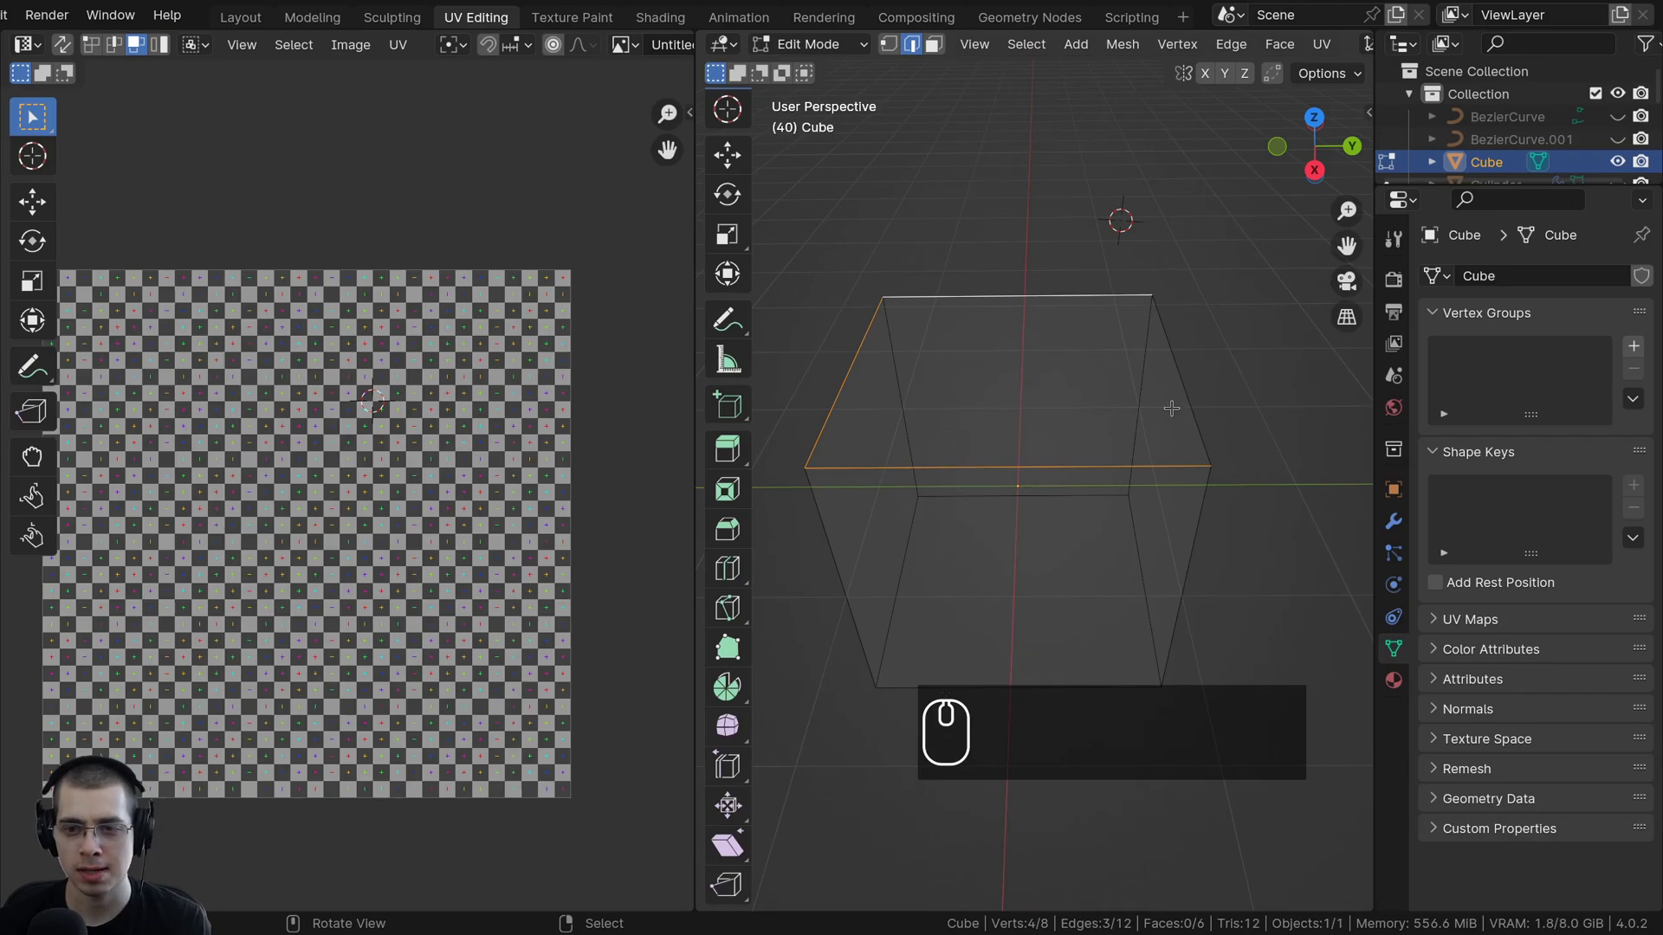
key(z)
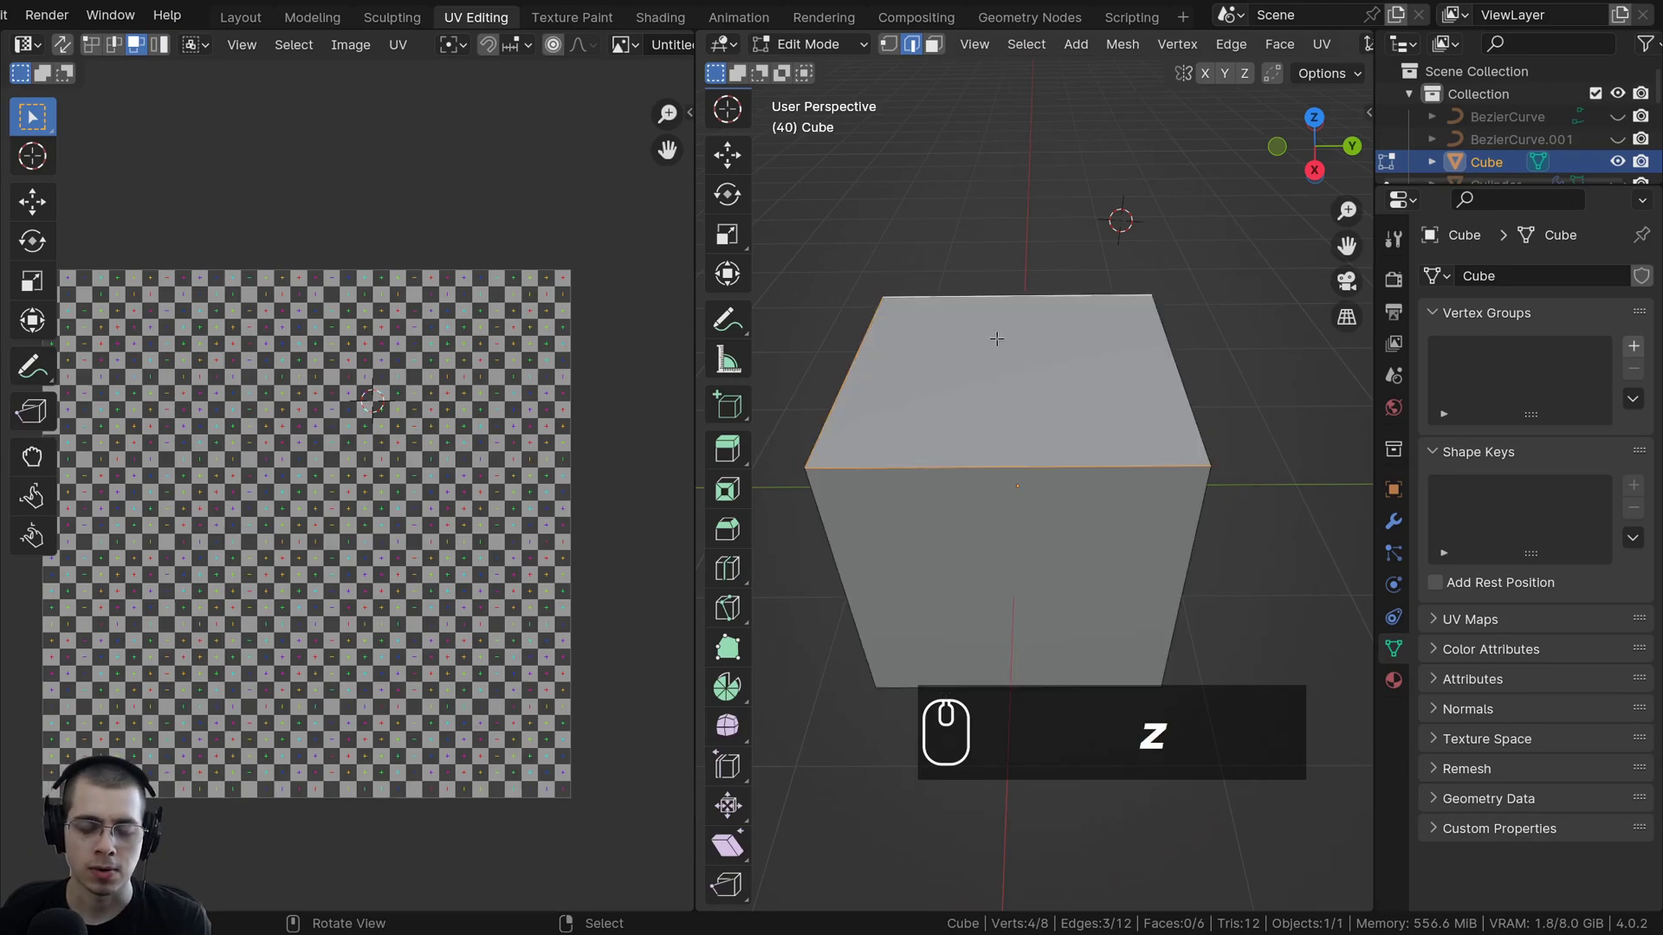
key(z)
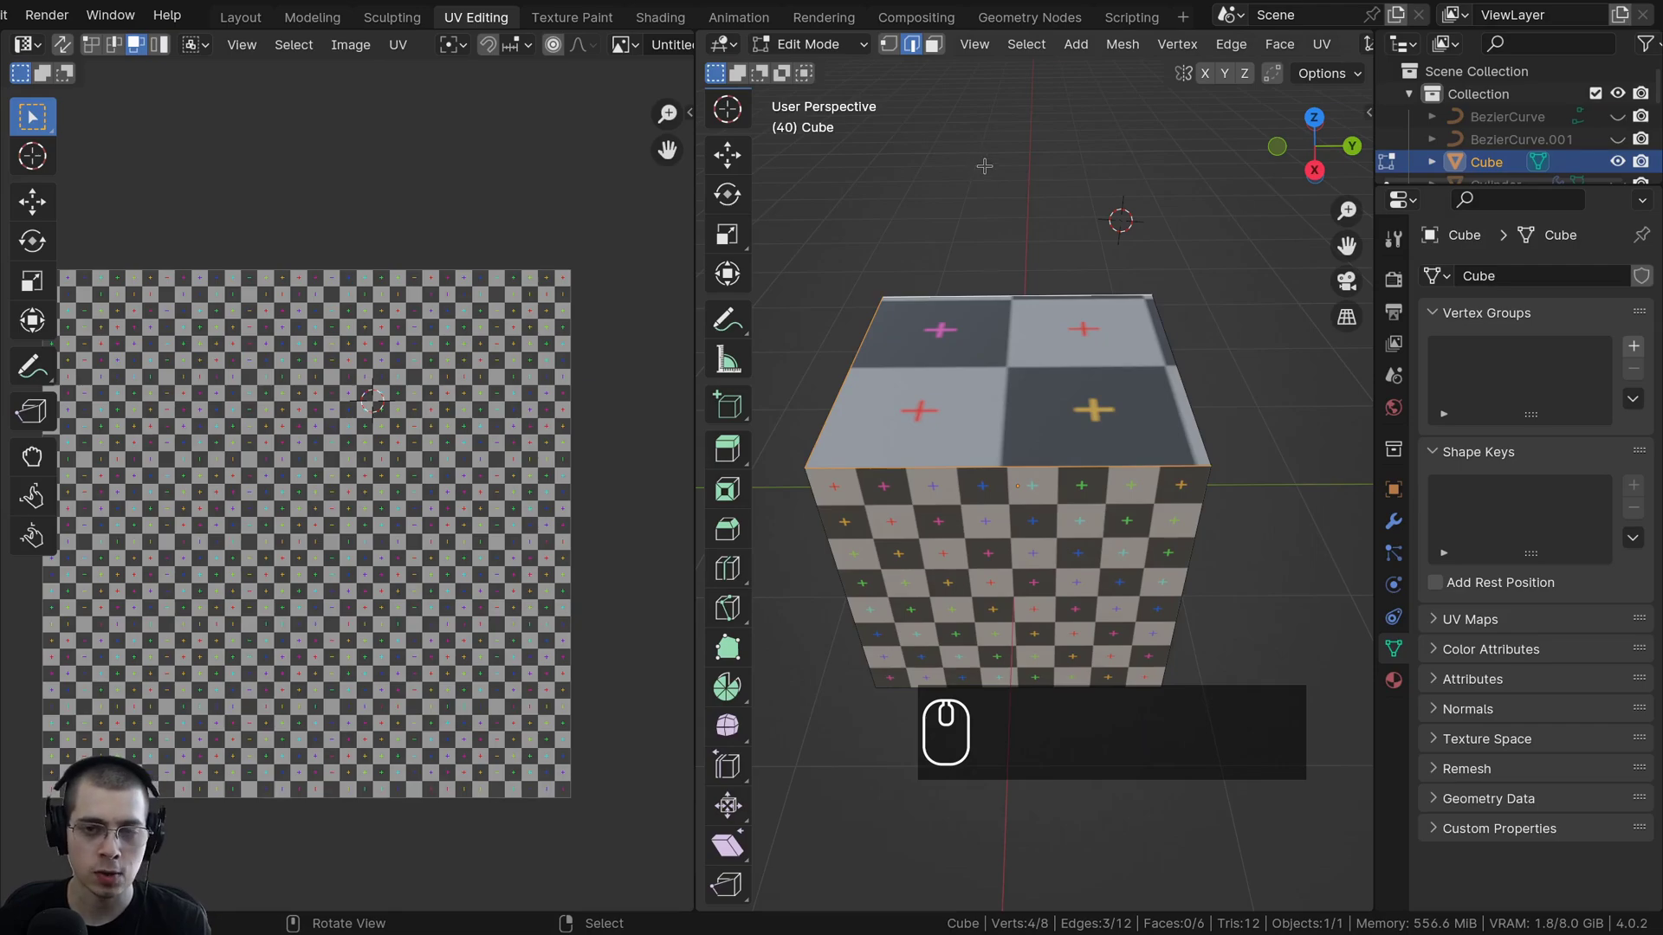
Mark the top rim edges as seams and orbit to check the red seam lines.
key(u)
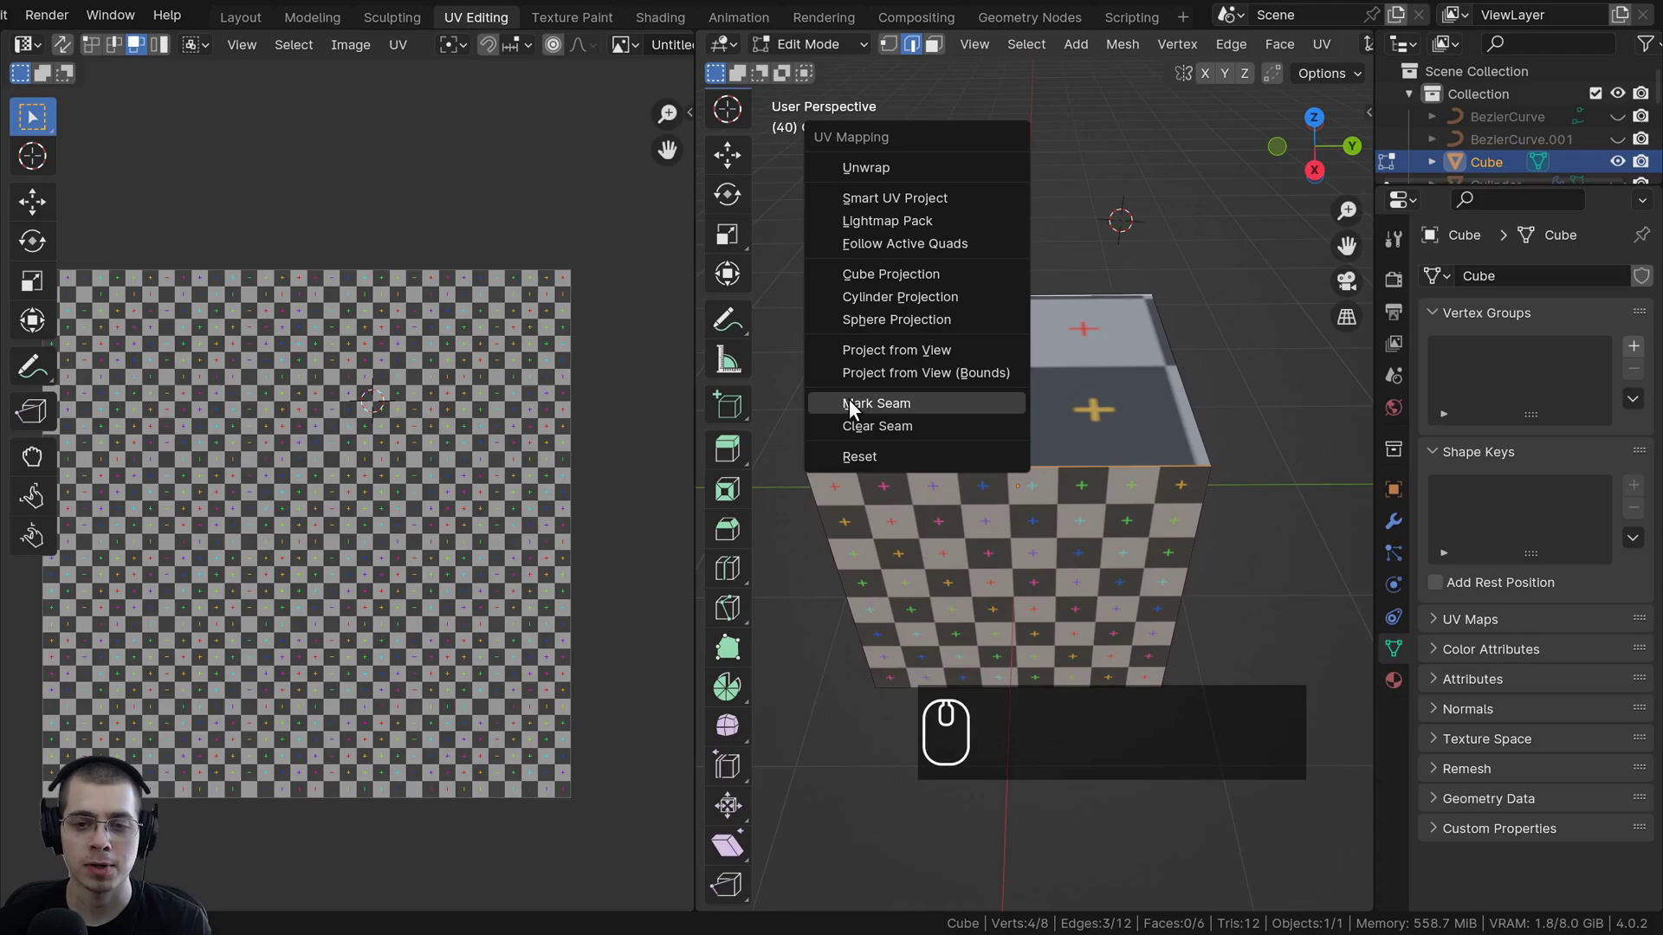
drag(882, 411, 1249, 532)
scroll(up, 3)
middle_click(1307, 522)
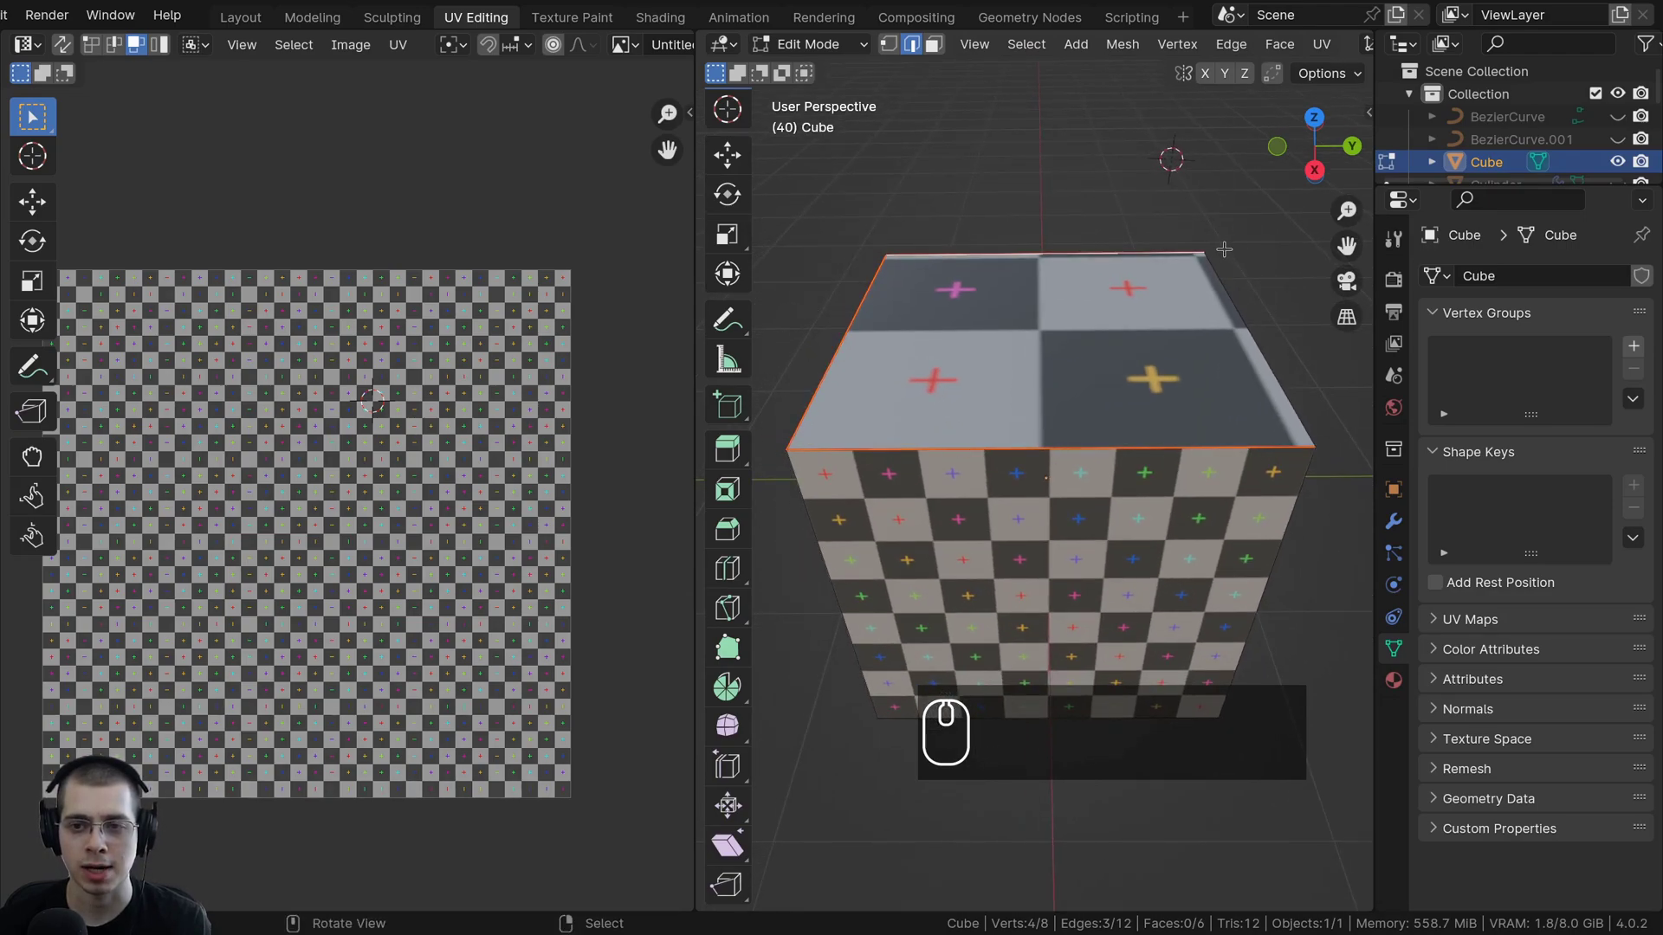
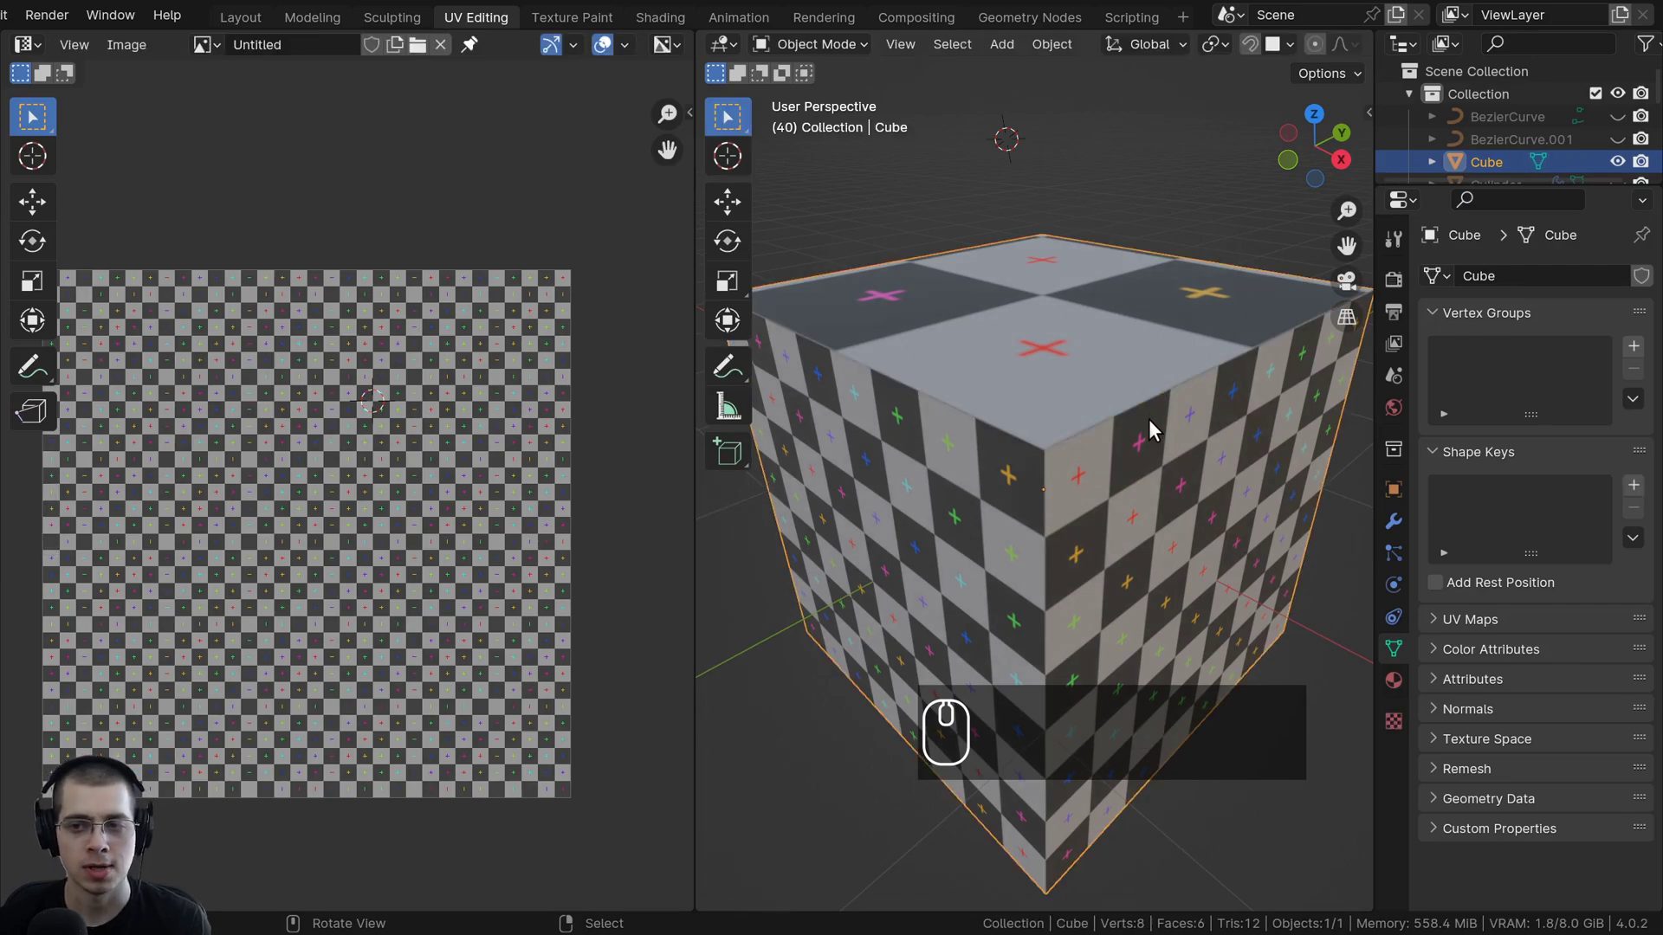
scroll(down, 3)
key(Tab)
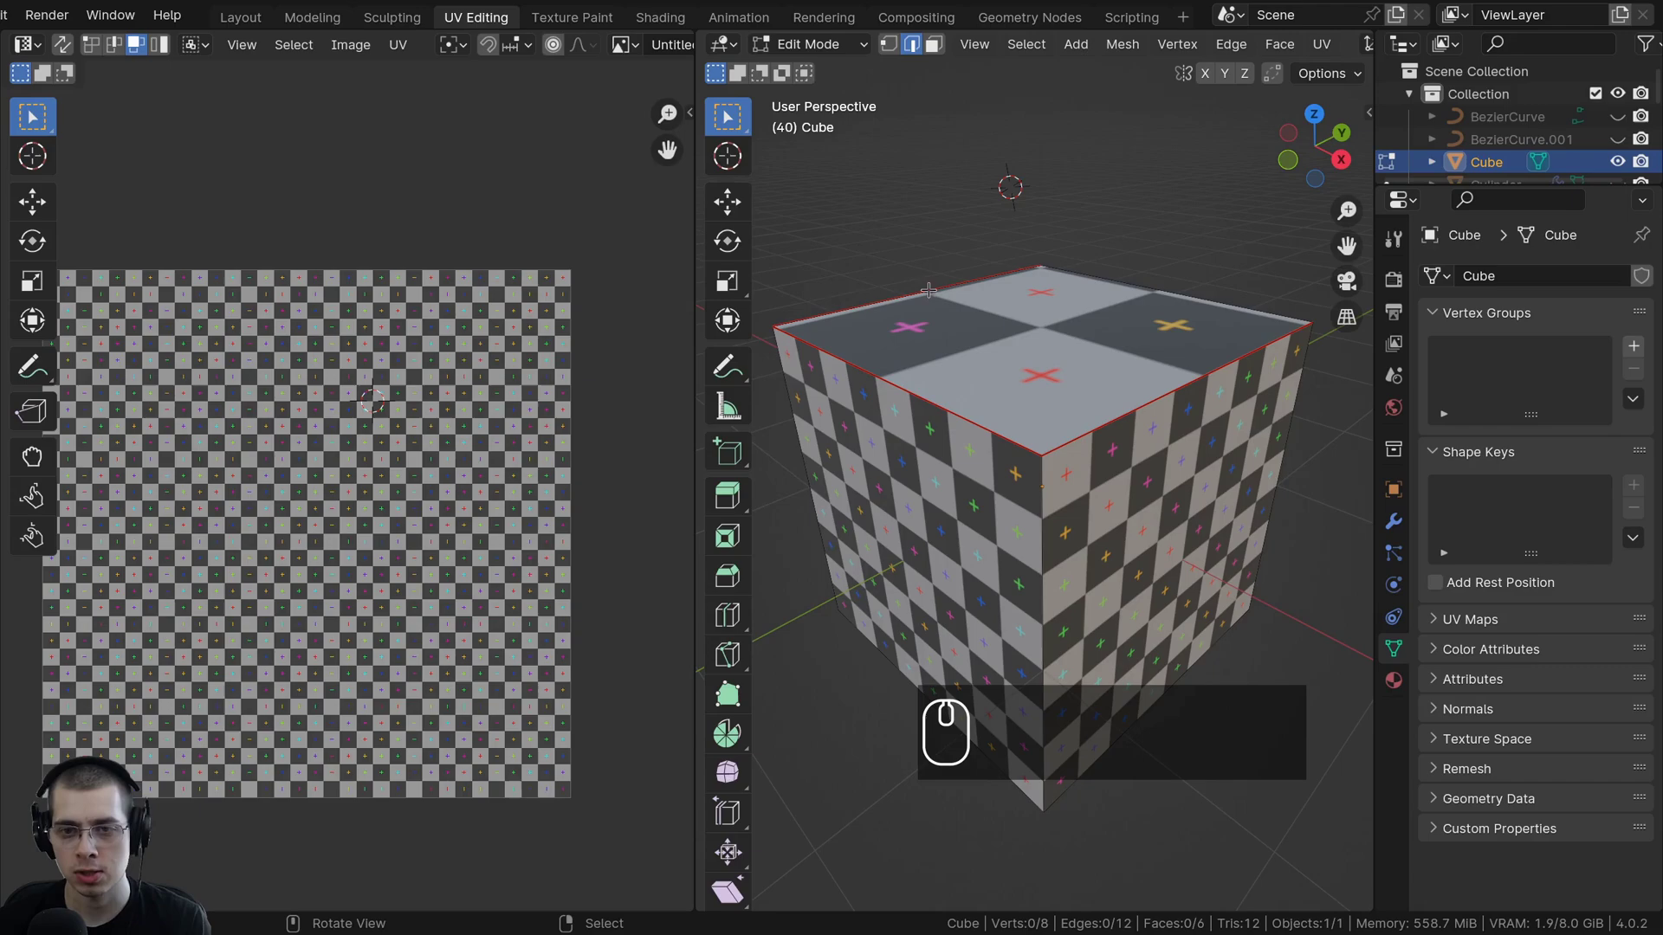
drag(1124, 357, 977, 317)
scroll(down, 3)
drag(1071, 318, 1082, 332)
Select the whole mesh, then a single face to inspect its UVs in the editor.
key(a)
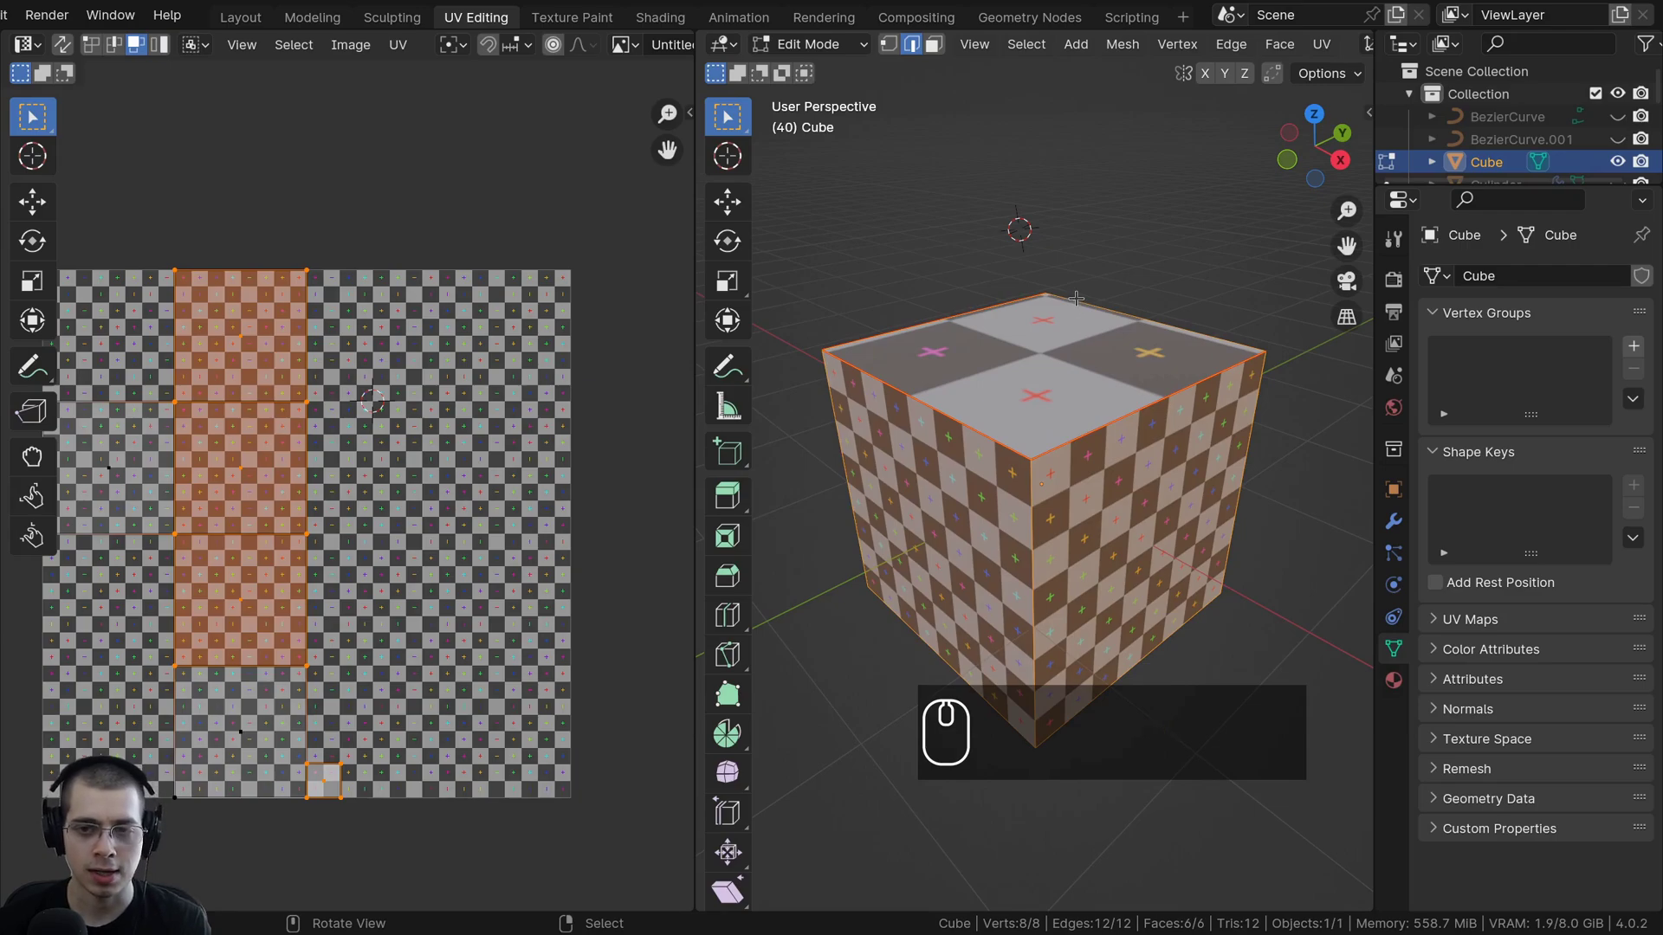
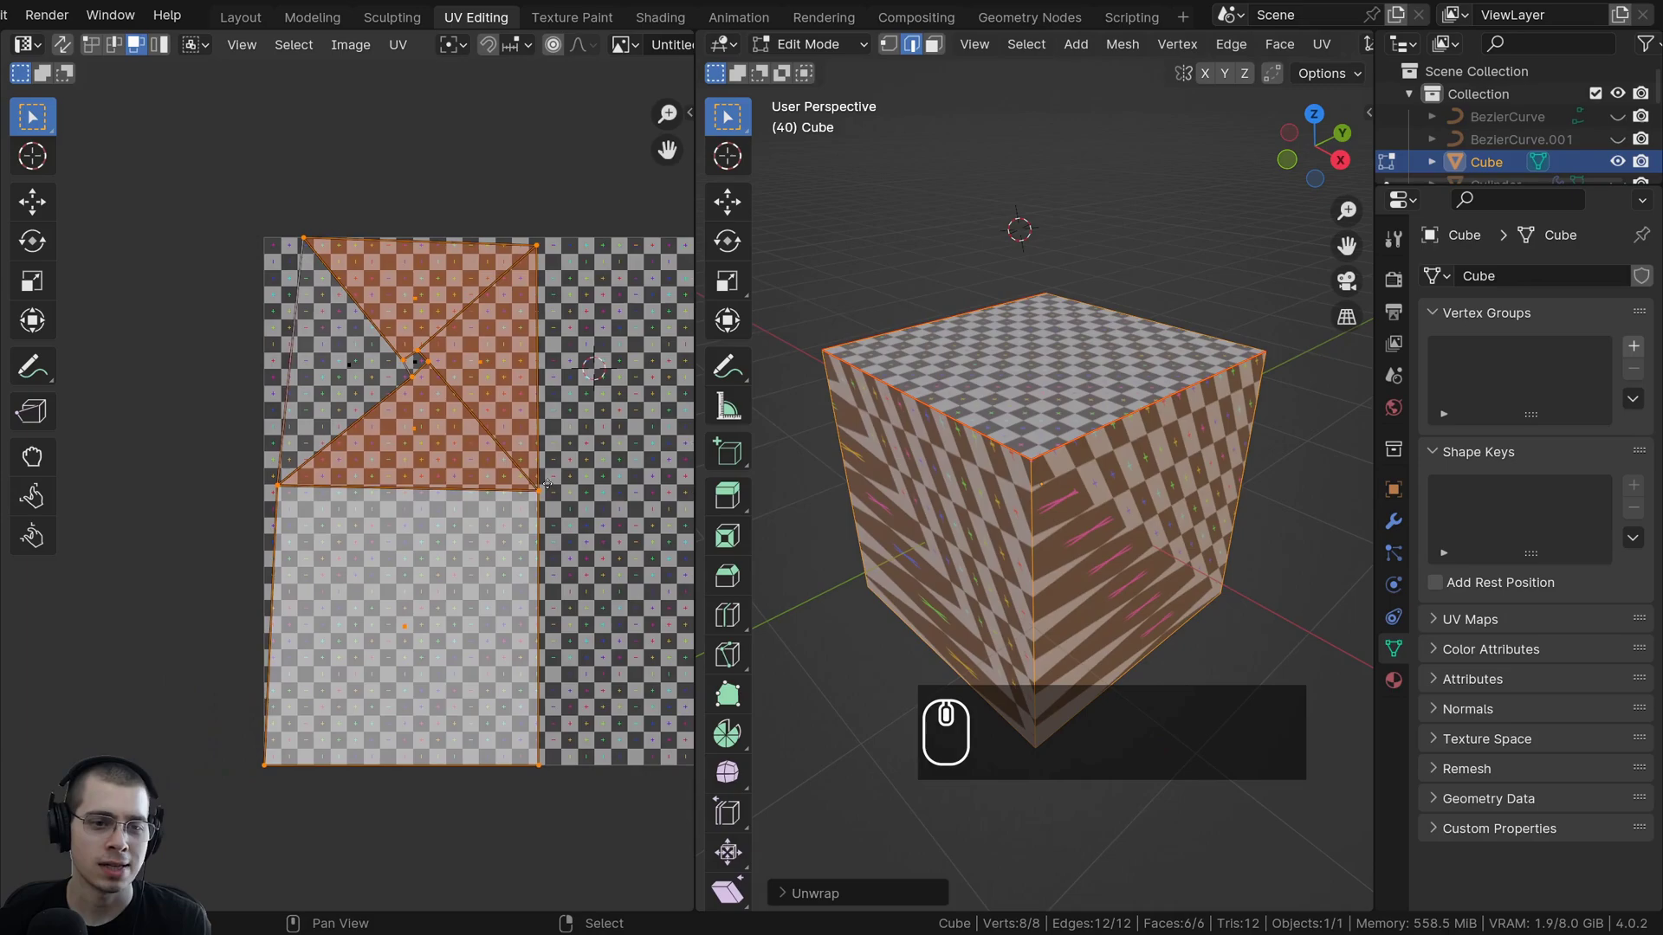
scroll(up, 3)
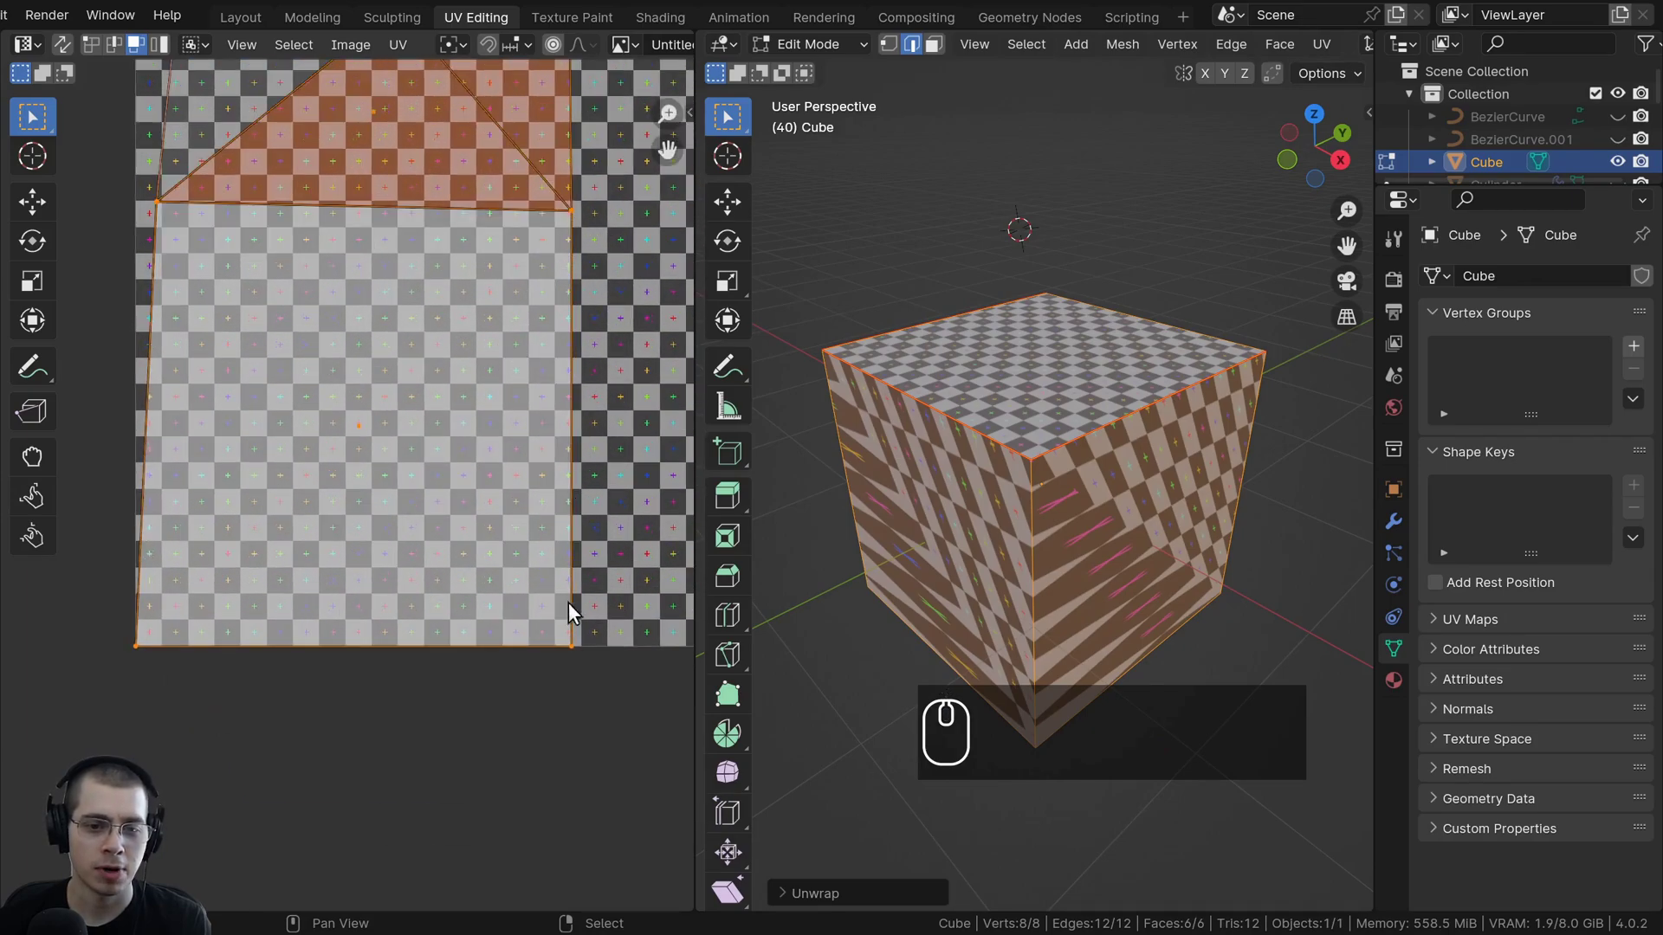
click(936, 52)
click(1015, 355)
middle_click(1015, 355)
drag(525, 289, 253, 198)
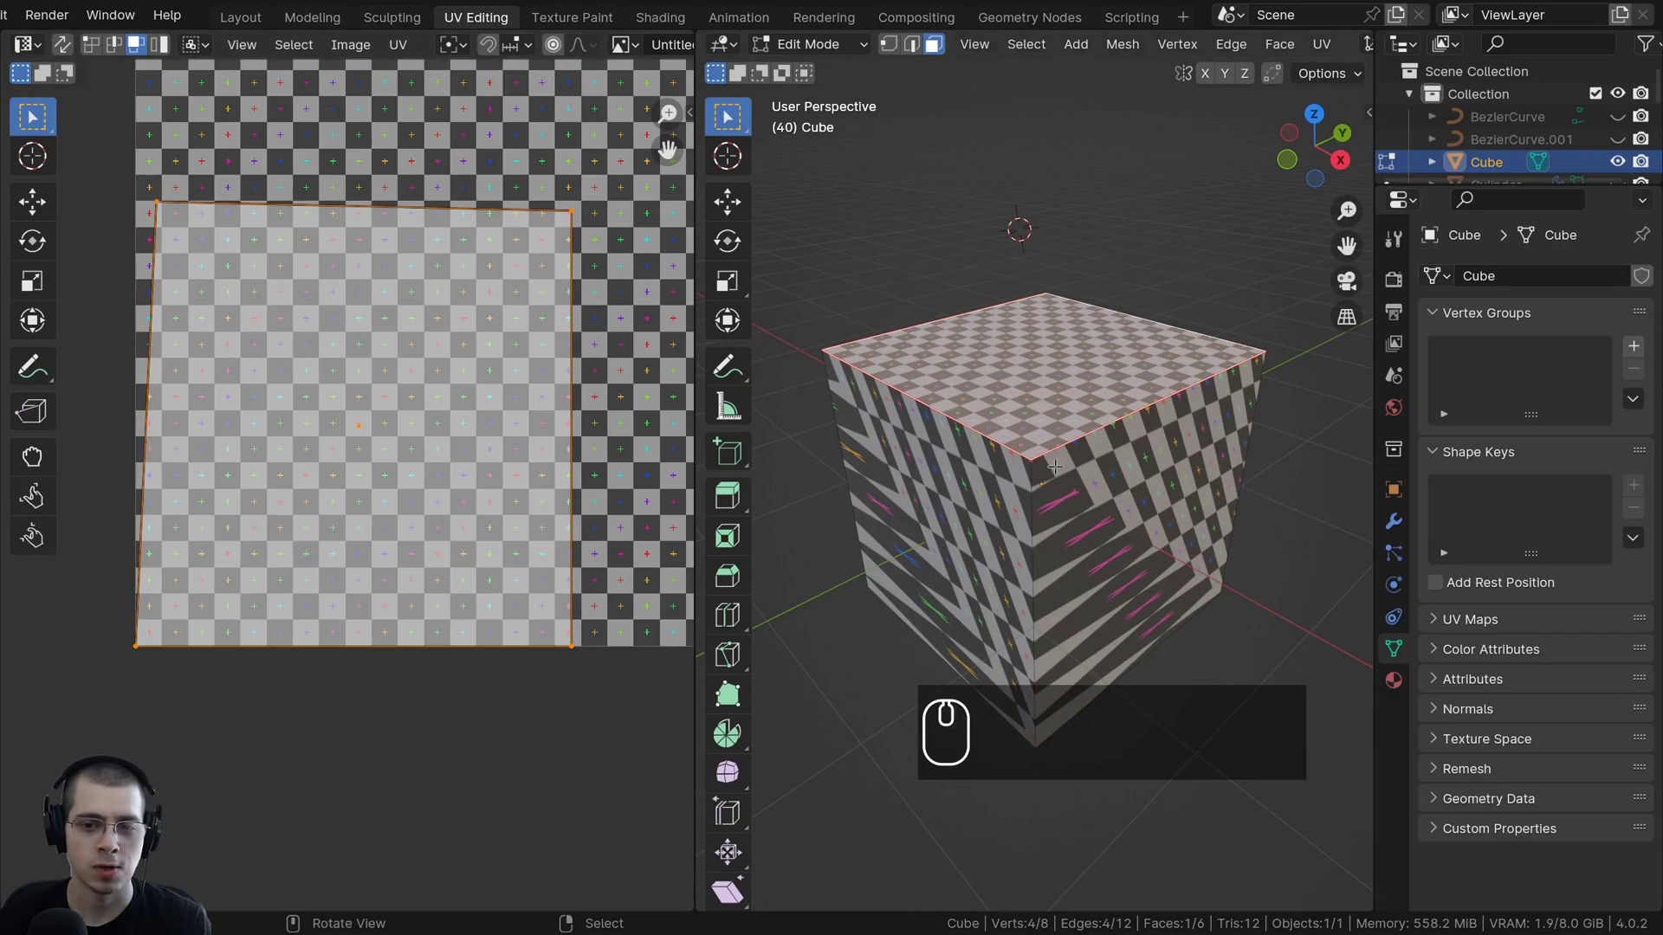
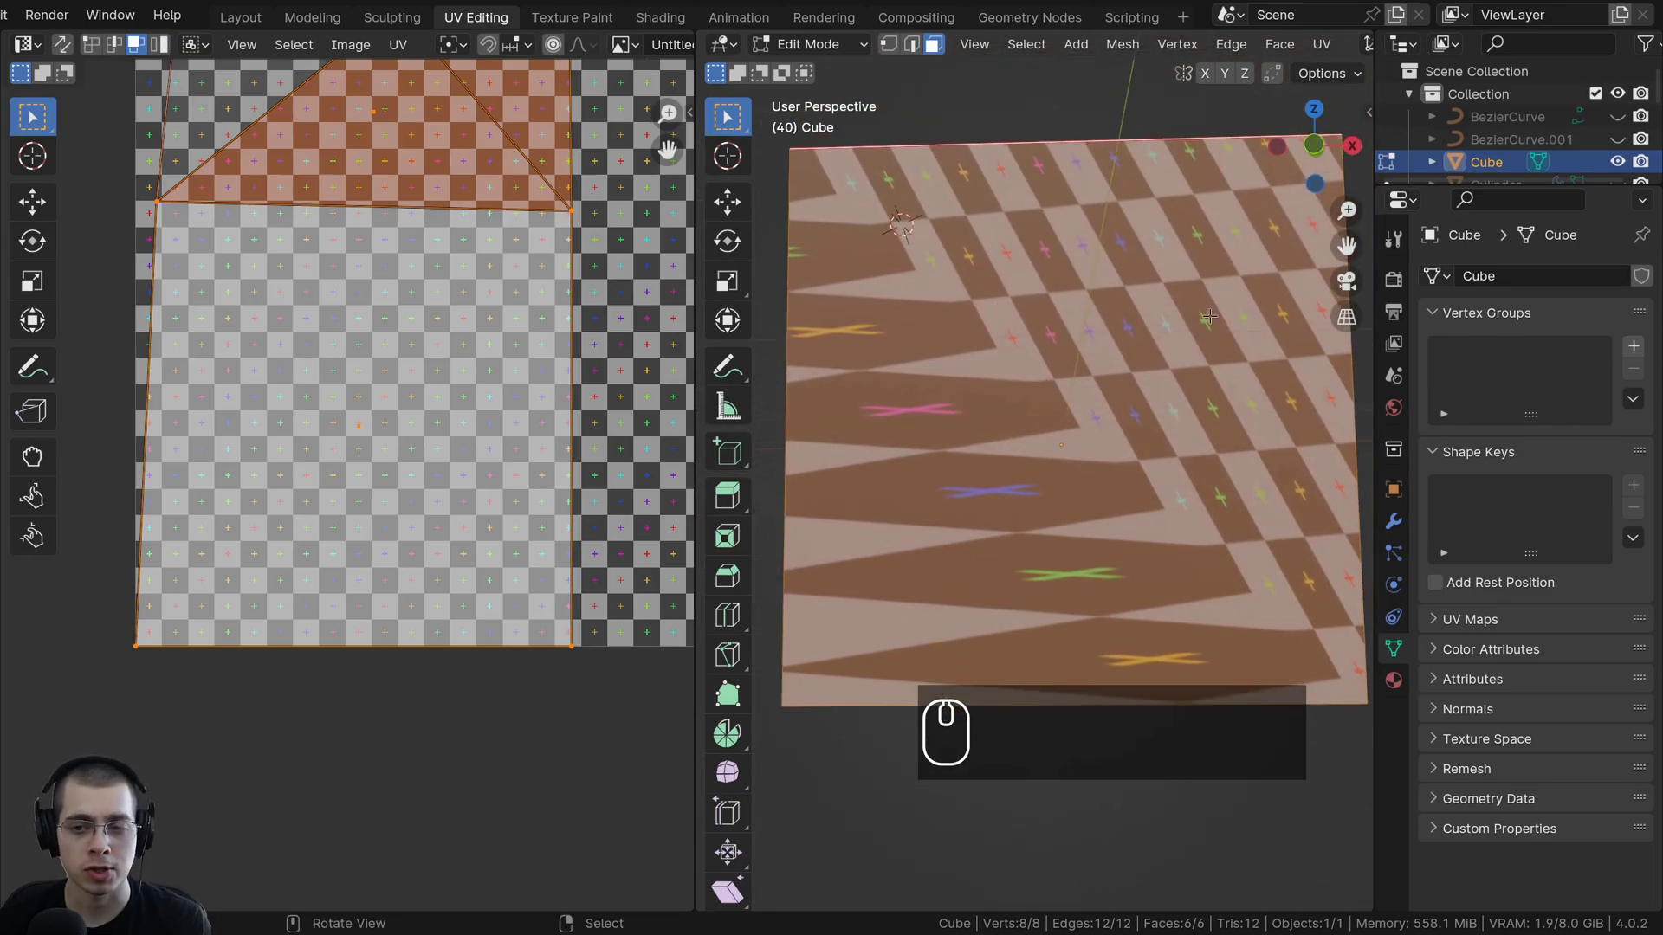
Orbit closely around the cube to inspect the stretched, zigzagging checkers.
scroll(down, 3)
scroll(up, 3)
drag(1099, 580, 1067, 254)
scroll(up, 3)
scroll(down, 3)
middle_click(1023, 552)
scroll(down, 3)
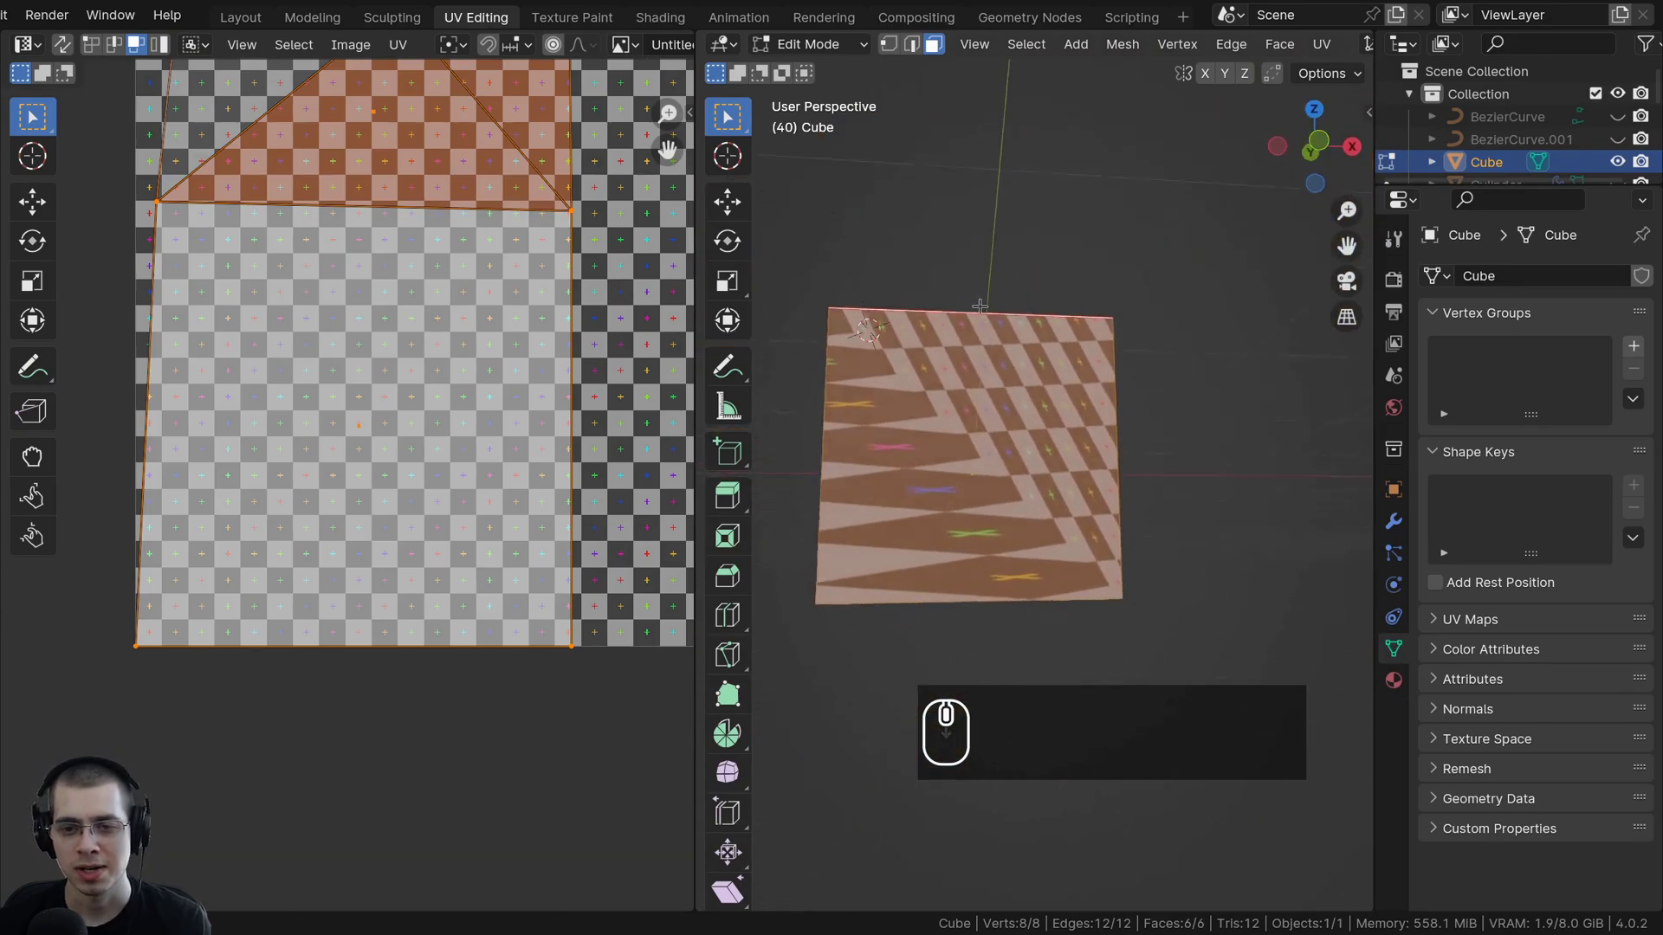
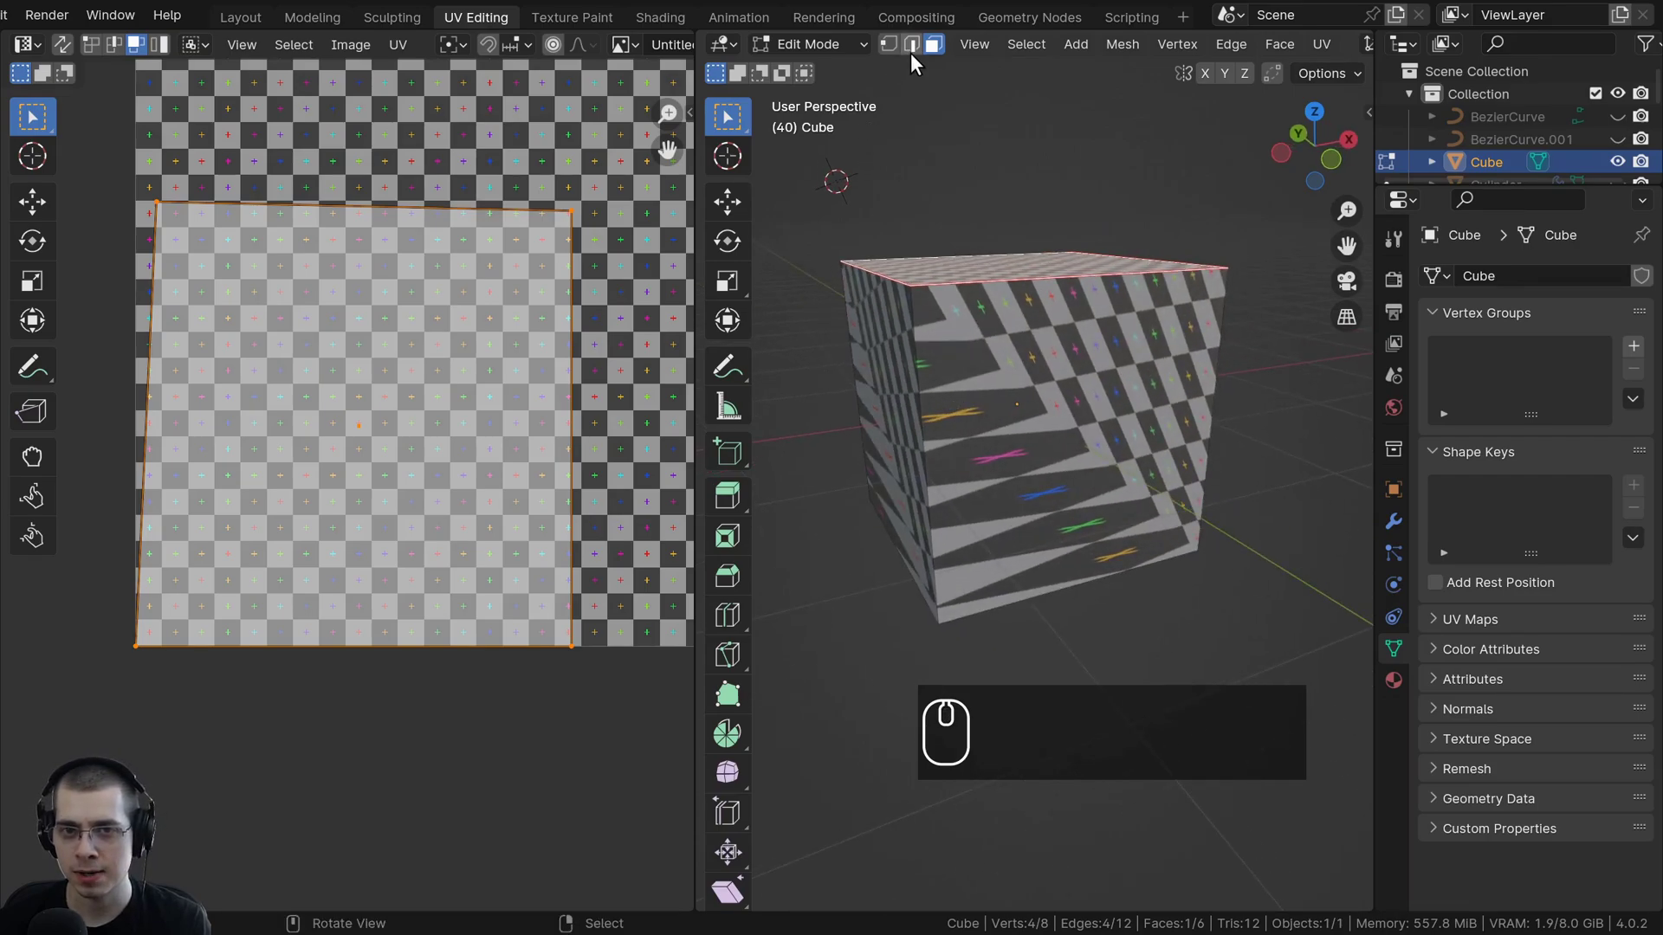
In edge select mode, orbit and select the cube's vertical corner edges.
click(917, 65)
drag(956, 405, 1309, 419)
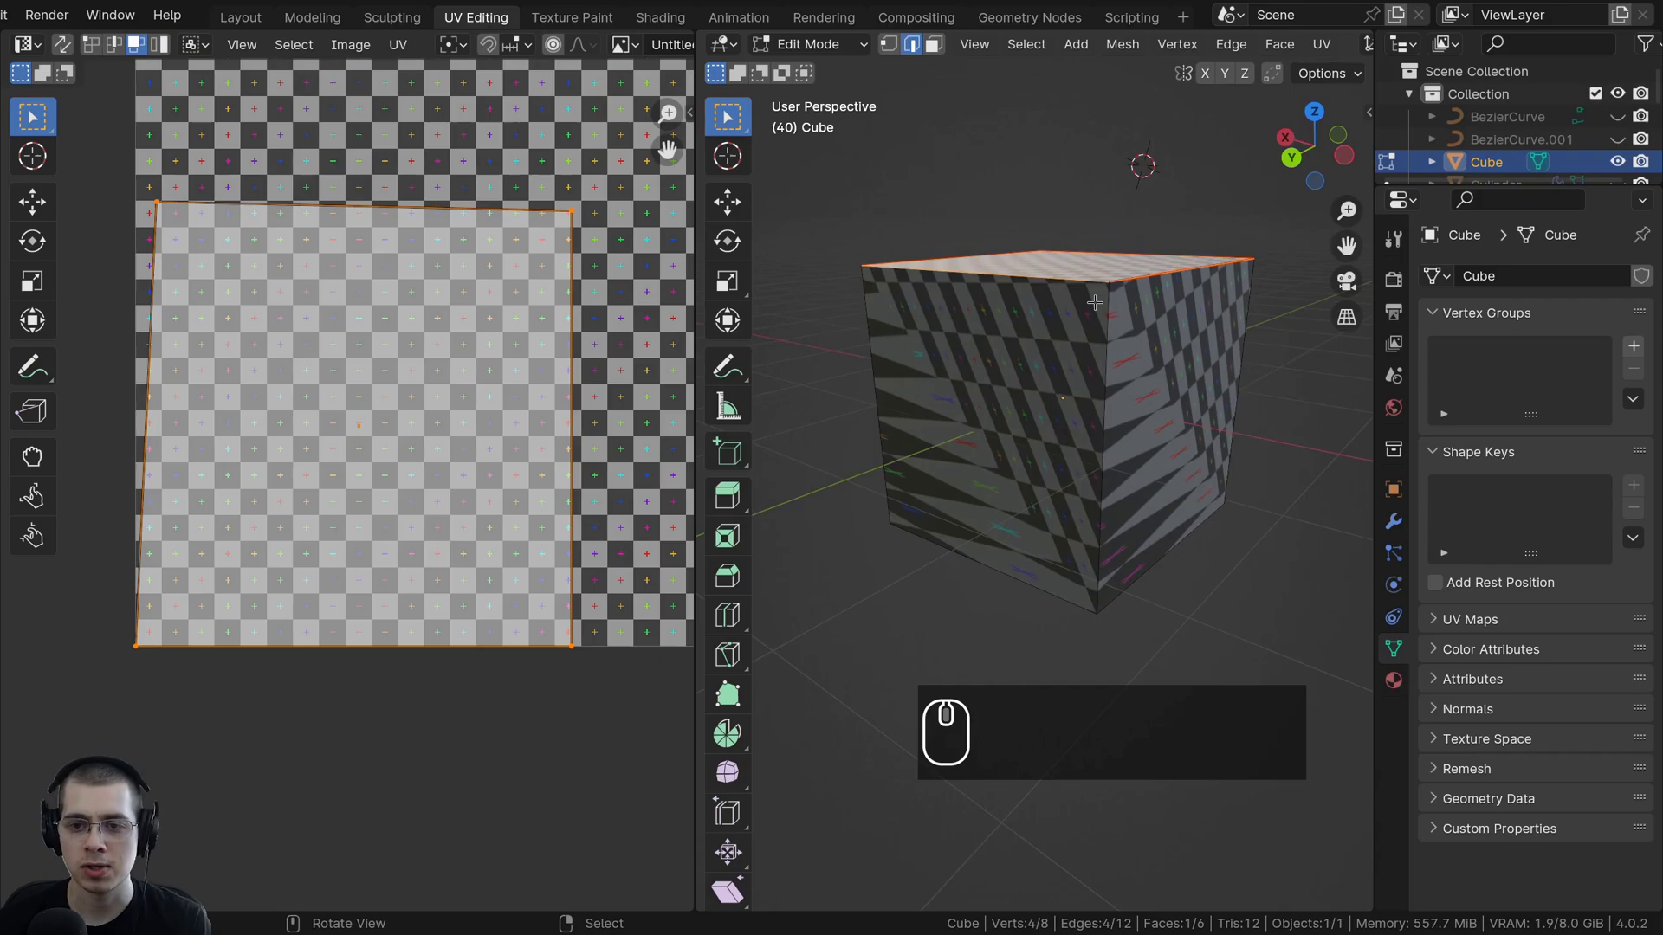
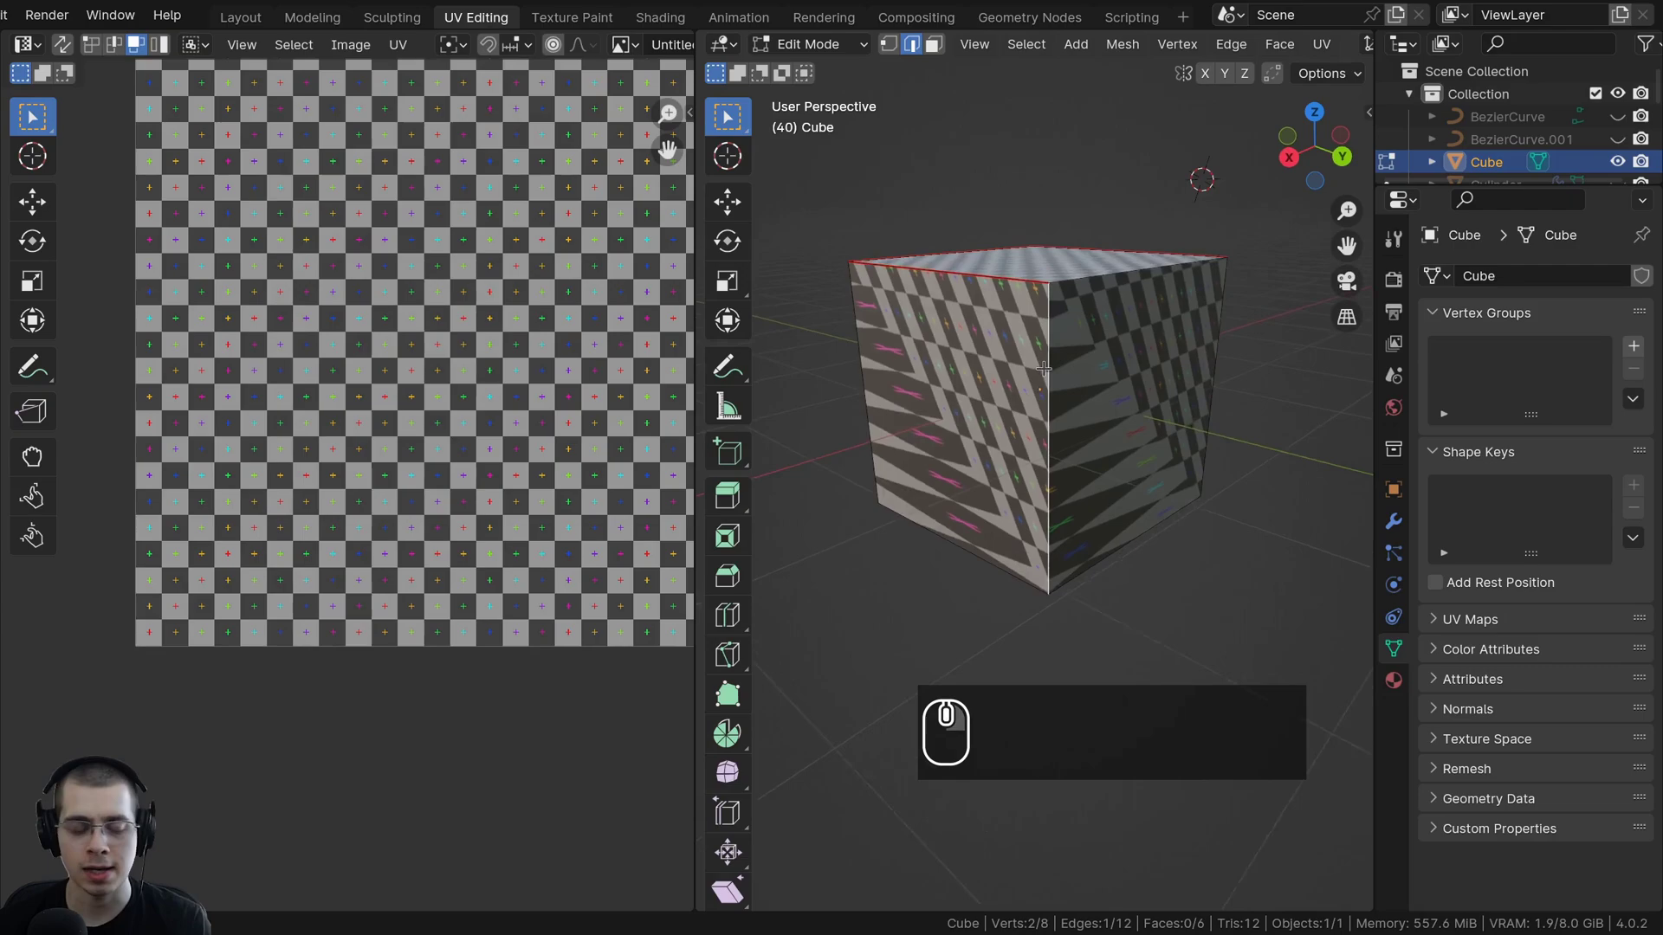
scroll(up, 3)
drag(1095, 377, 1120, 363)
right_click(1121, 363)
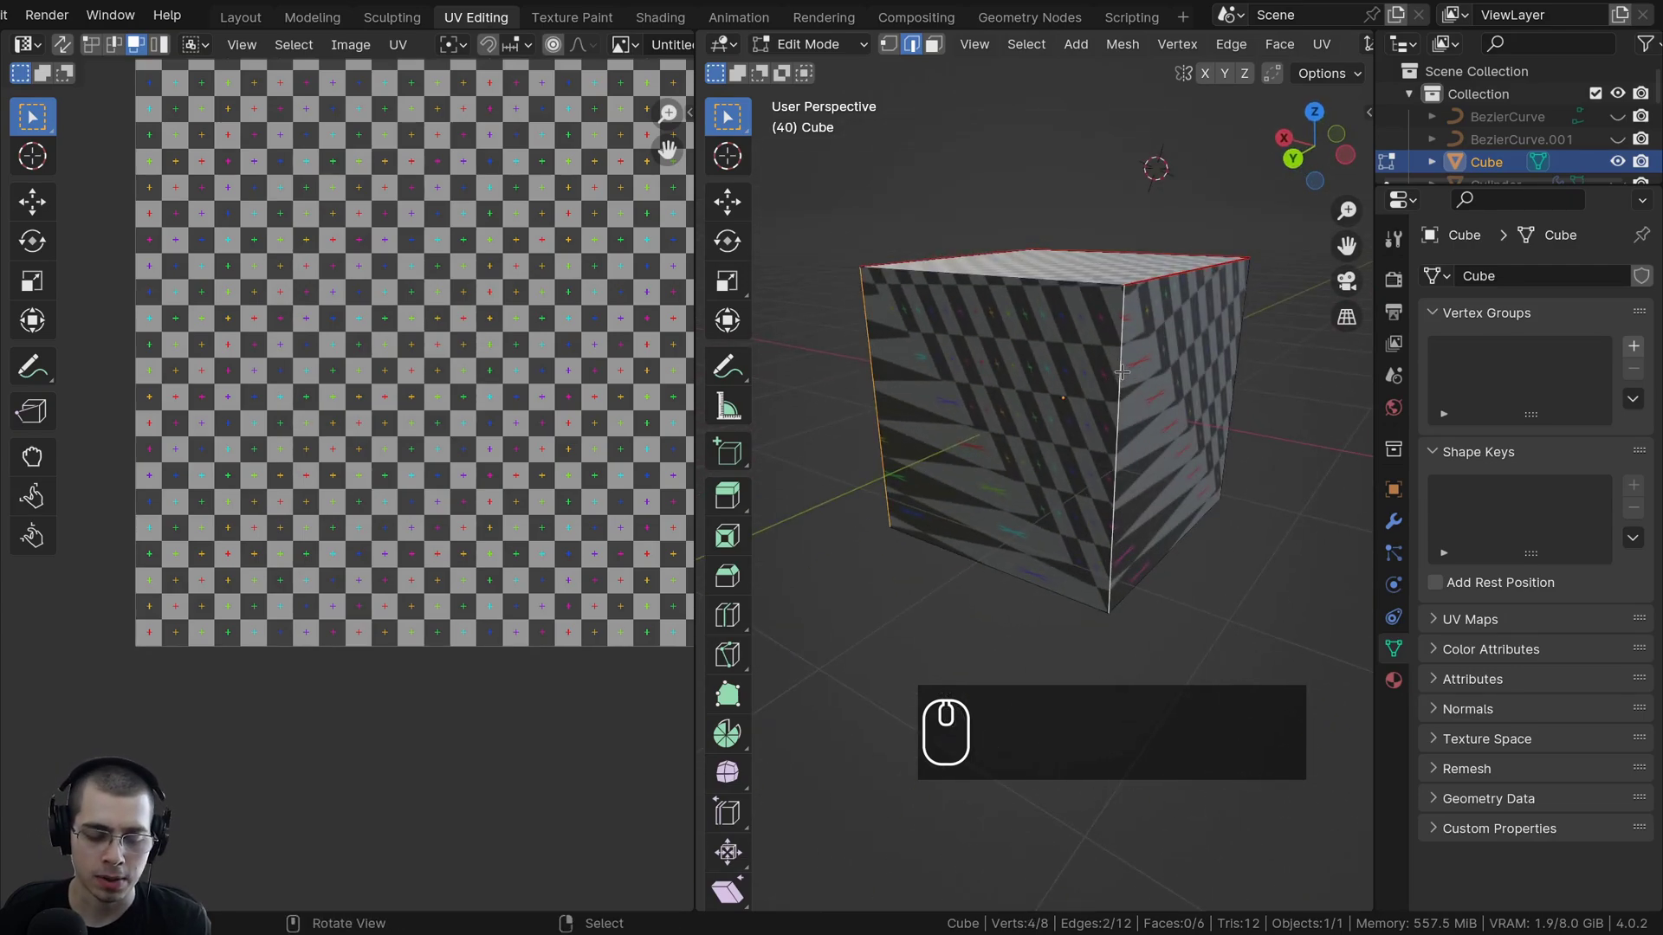
Mark the vertical corner edges as seams, select all and unwrap the cube.
key(u)
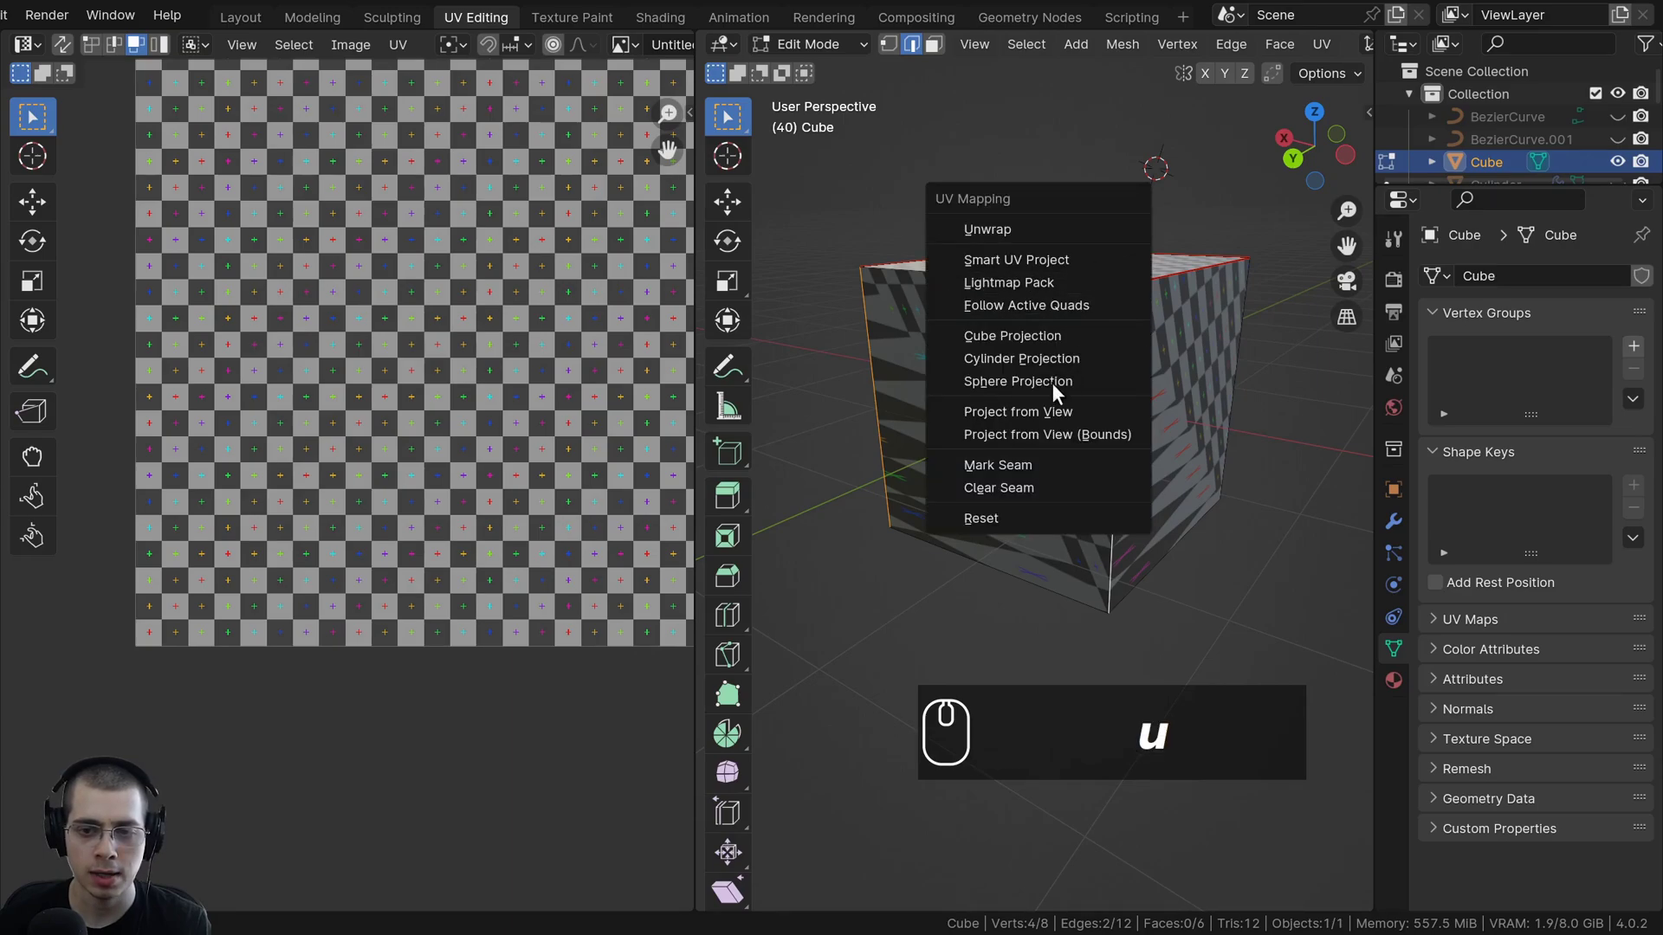
click(1001, 470)
drag(1015, 432, 1064, 310)
key(a)
key(a)
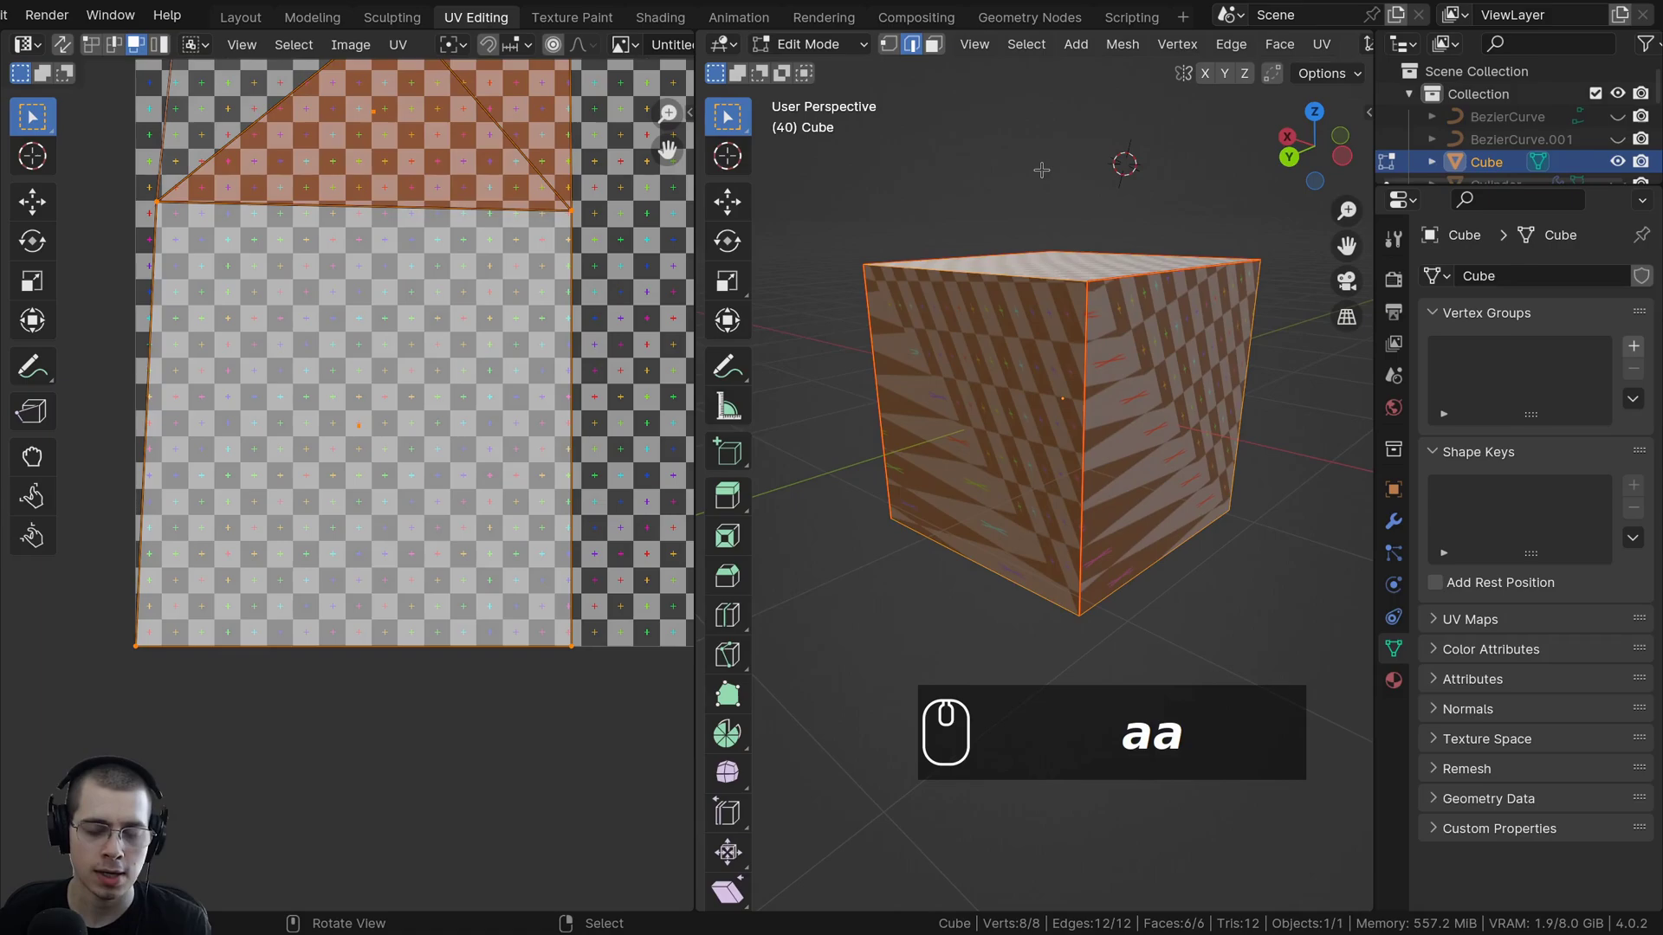
key(u)
click(976, 66)
Zoom around the new layout to review the separate, undistorted UV squares.
scroll(down, 3)
scroll(up, 3)
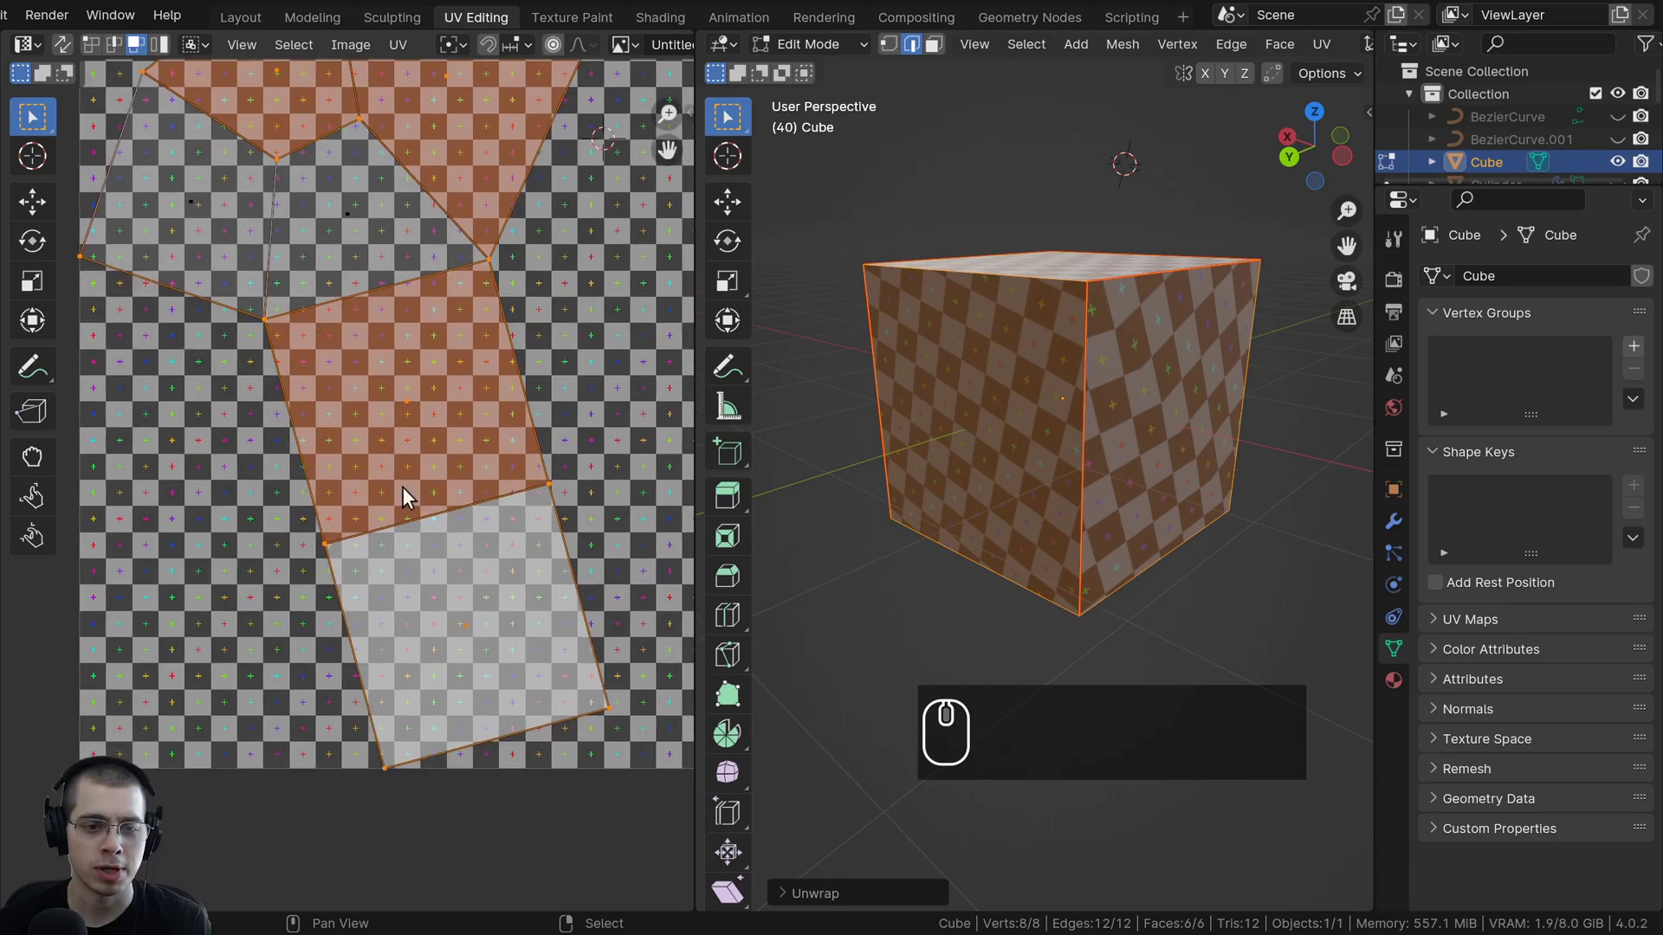
scroll(up, 3)
scroll(down, 3)
scroll(up, 3)
scroll(up, 3)
scroll(down, 3)
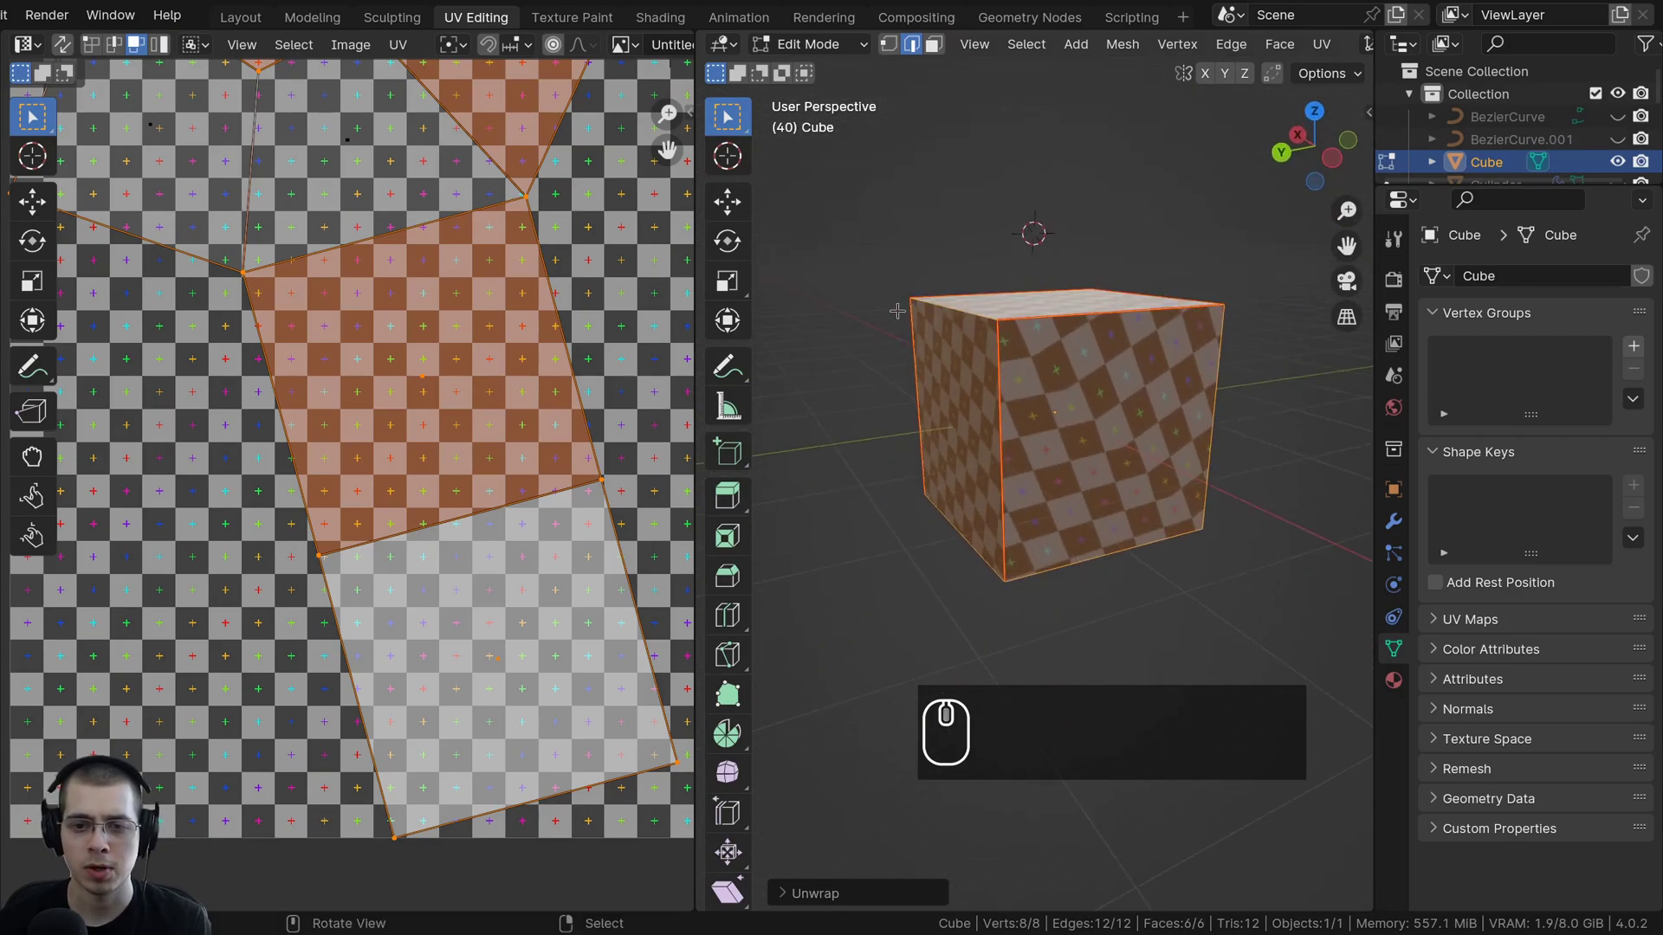
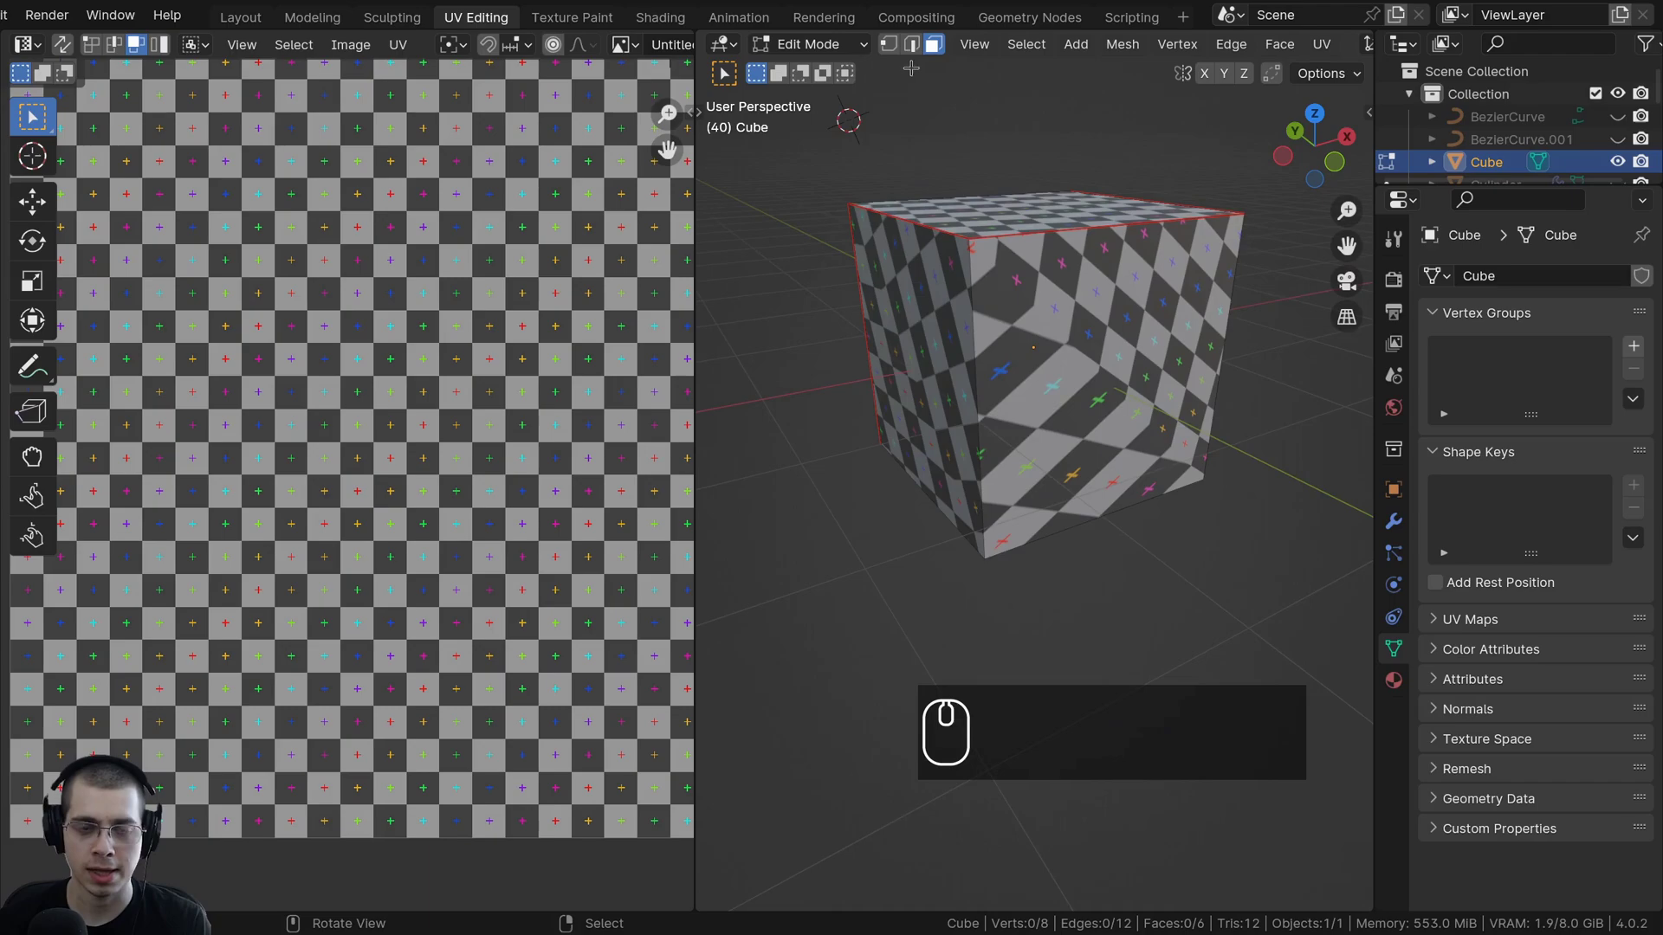
Add another cube edge to the selection and browse the UV Mapping menu without choosing.
key(2)
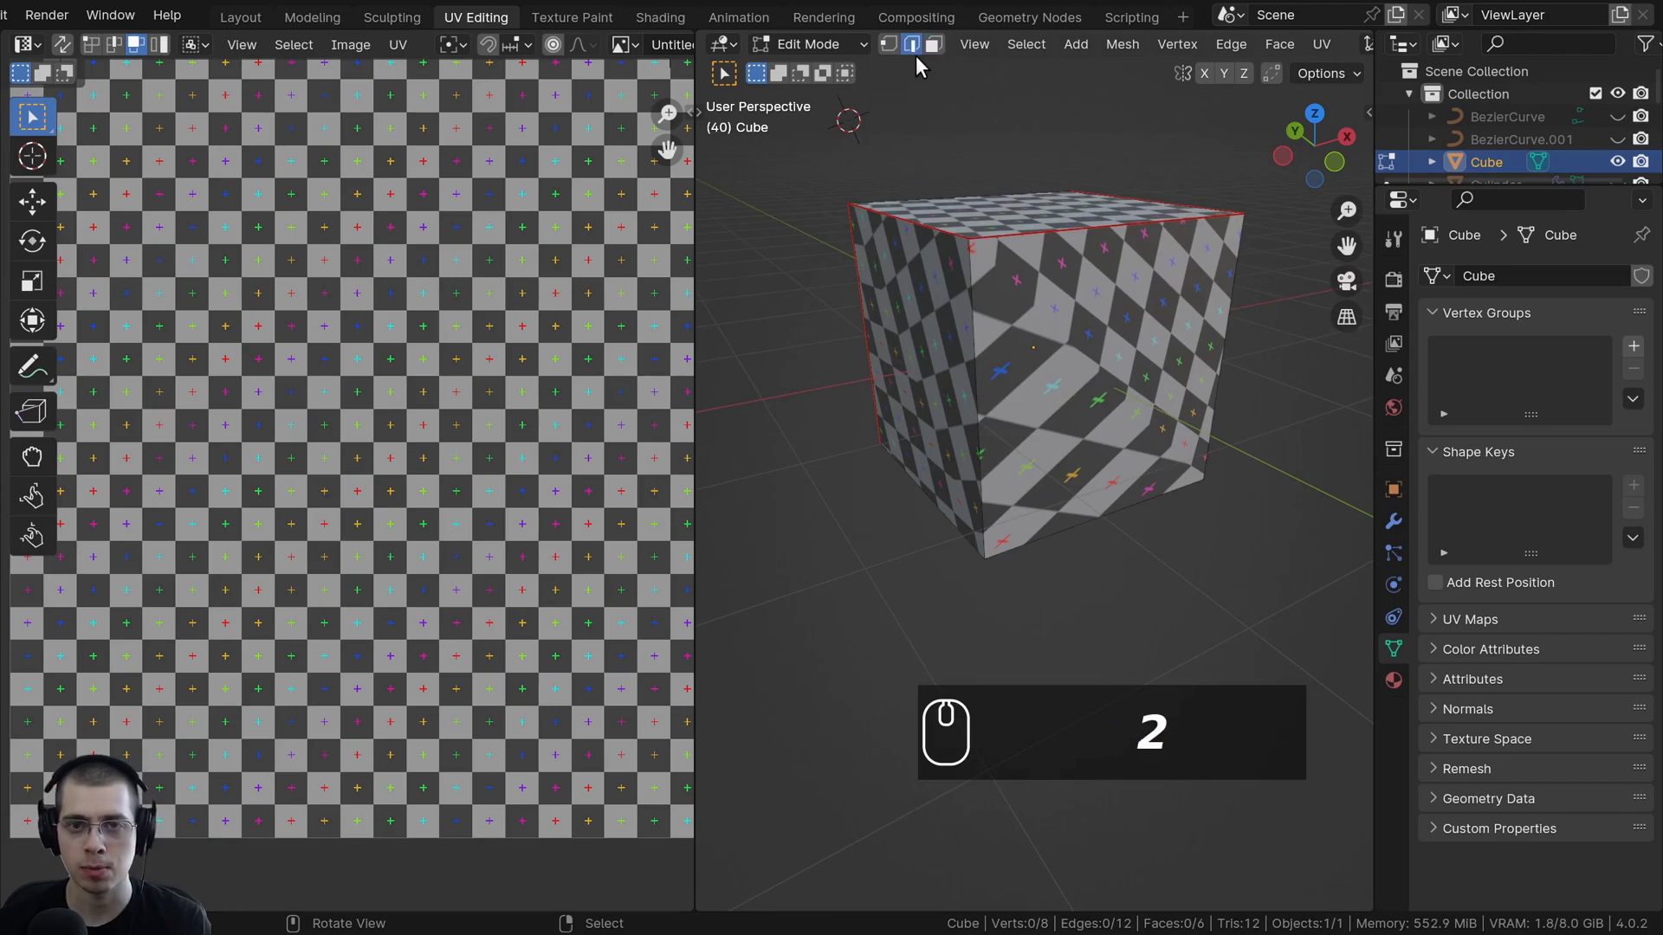
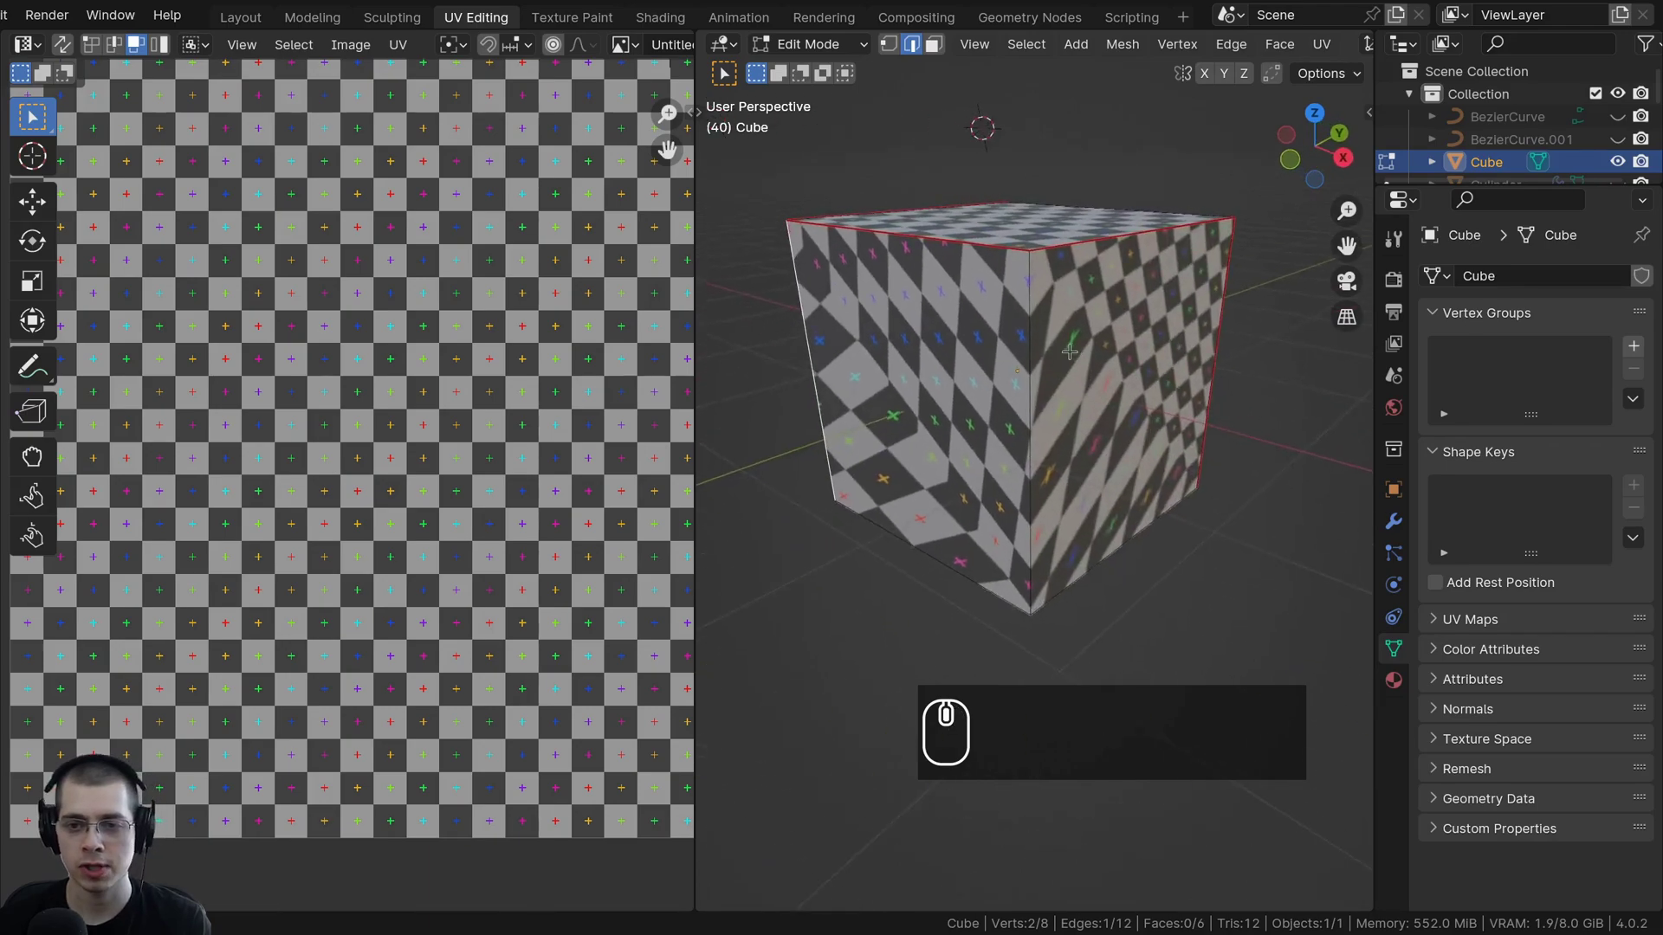
right_click(1025, 329)
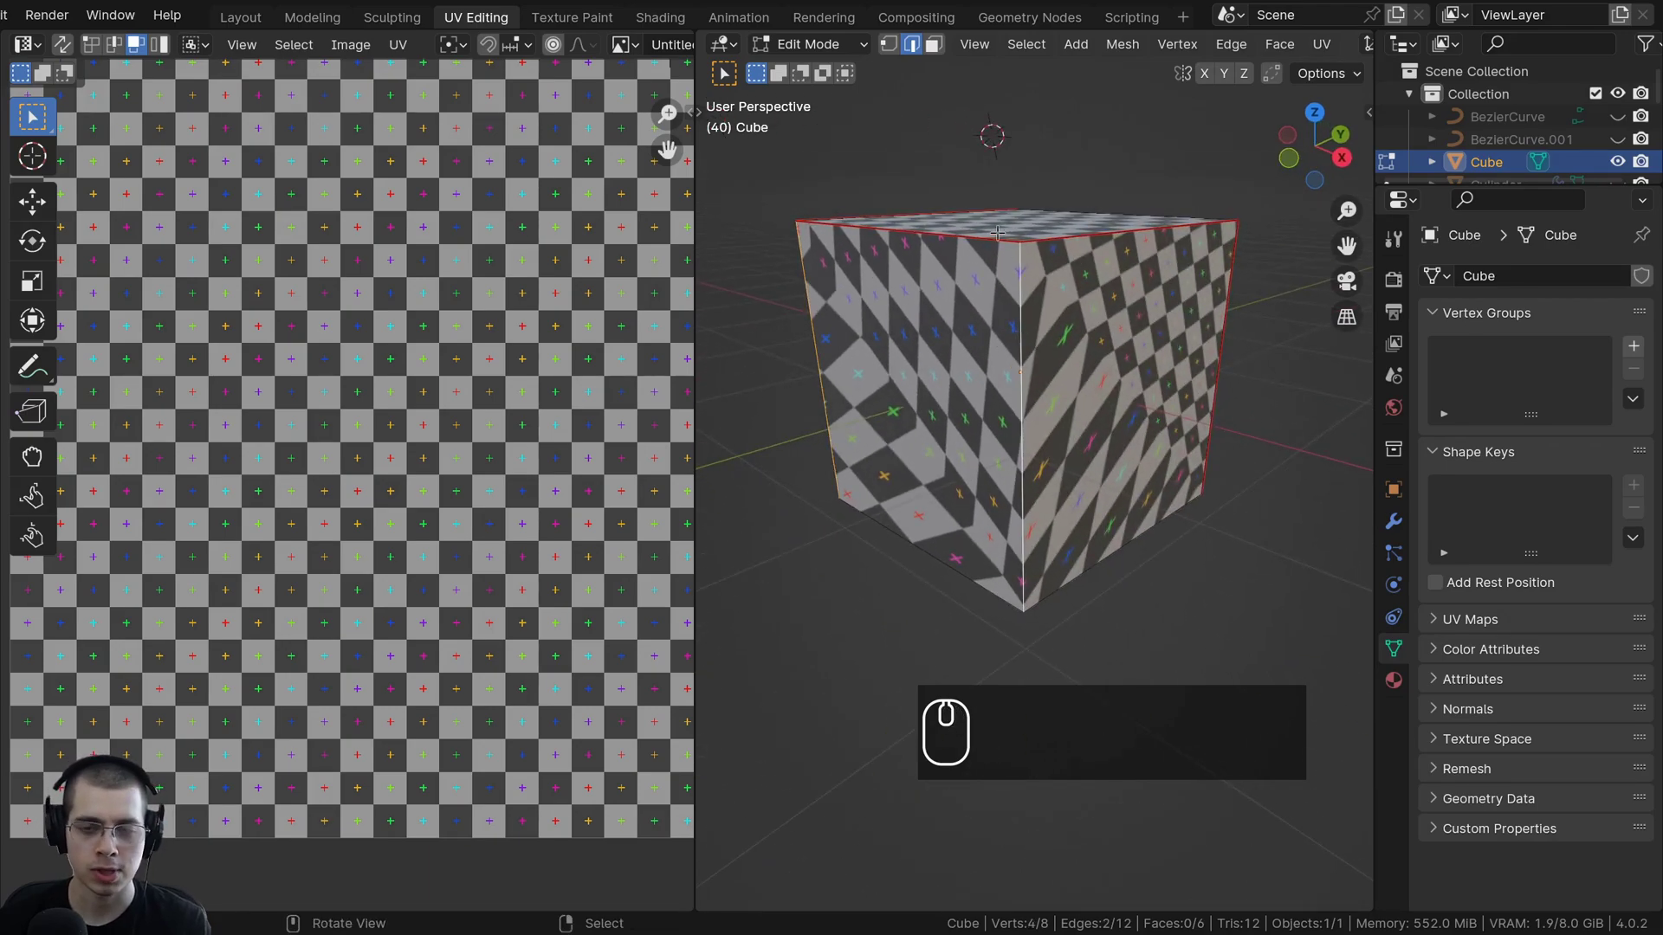
key(u)
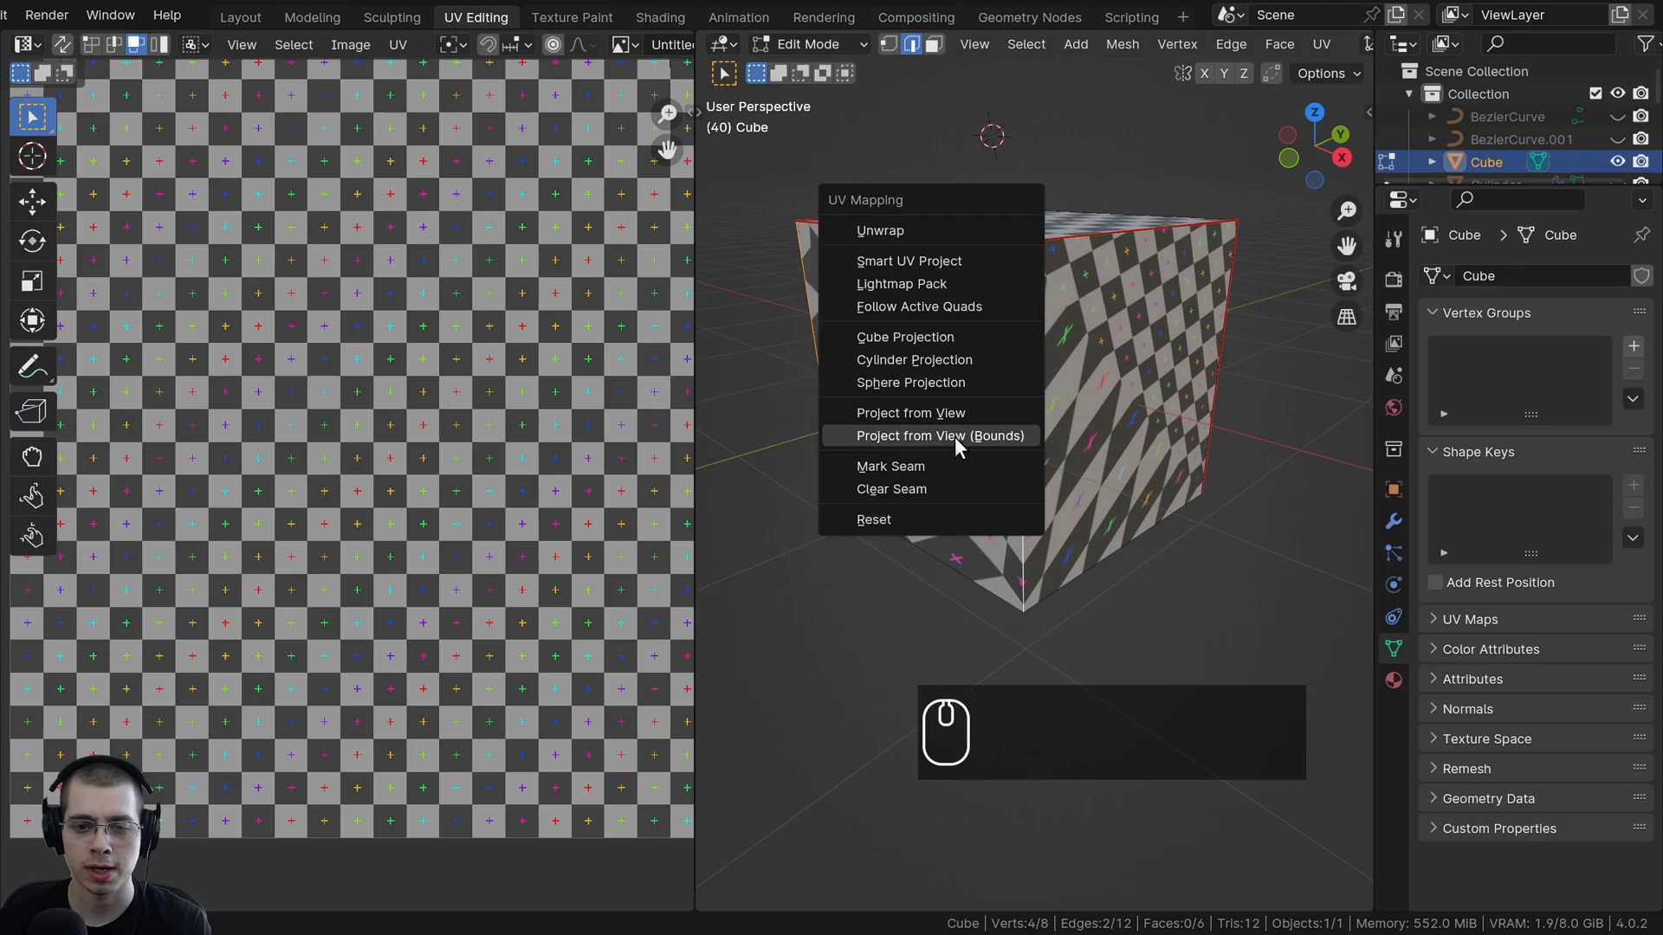
drag(944, 468, 1044, 338)
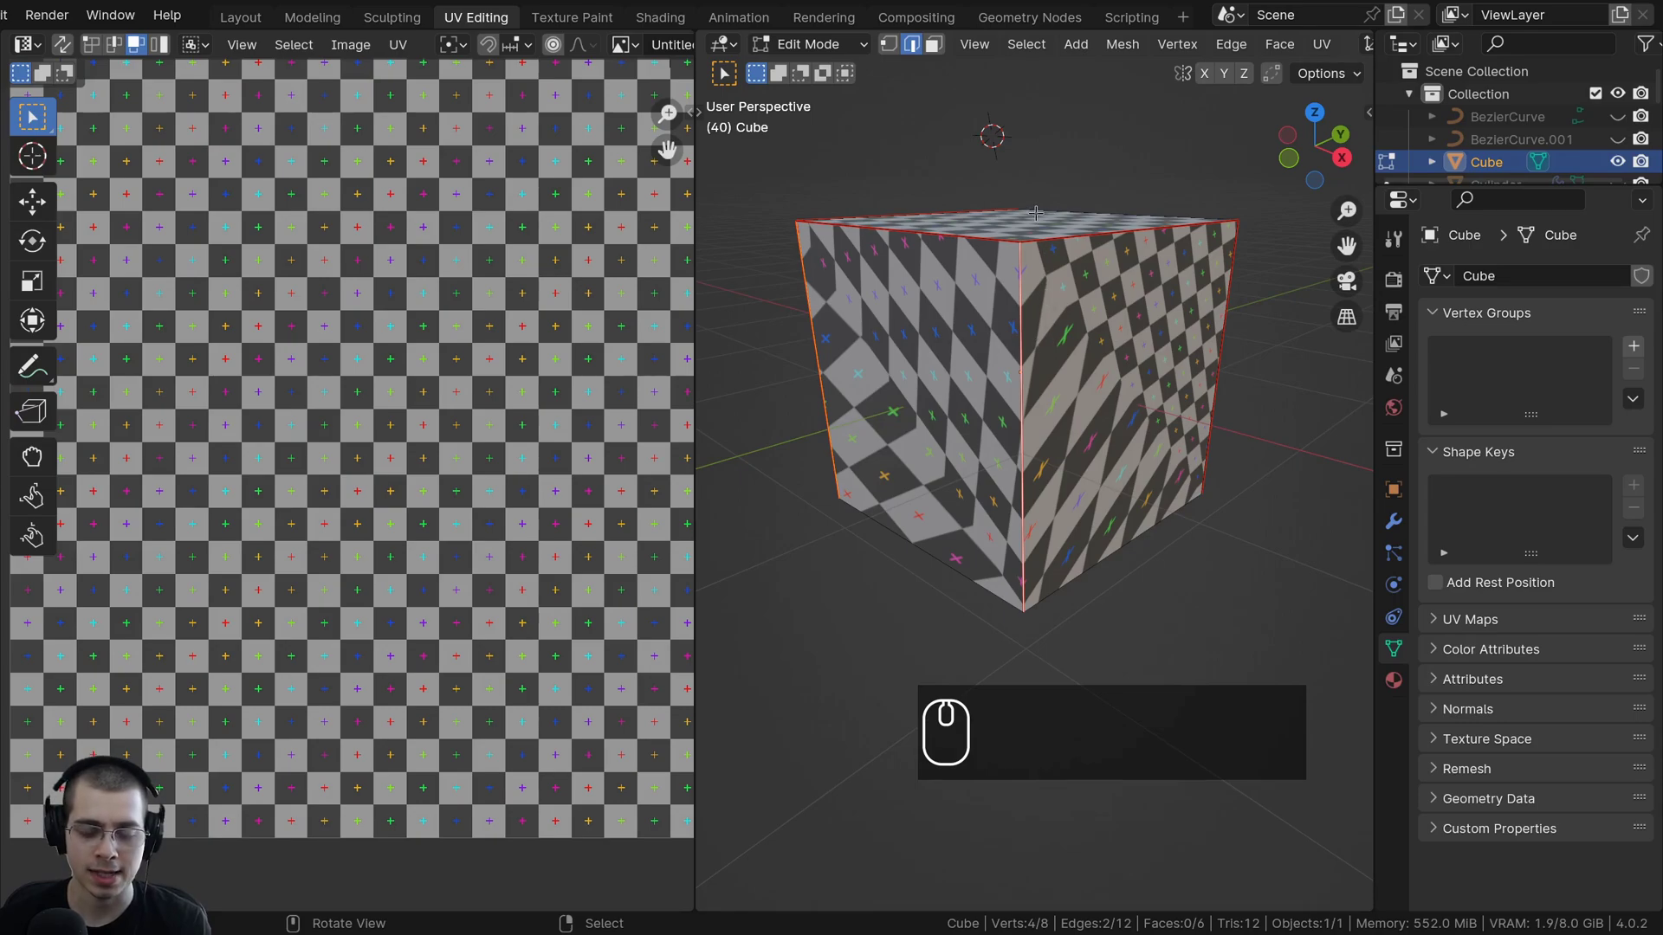
key(u)
drag(942, 324, 992, 317)
middle_click(1005, 542)
scroll(up, 3)
scroll(up, 3)
key(u)
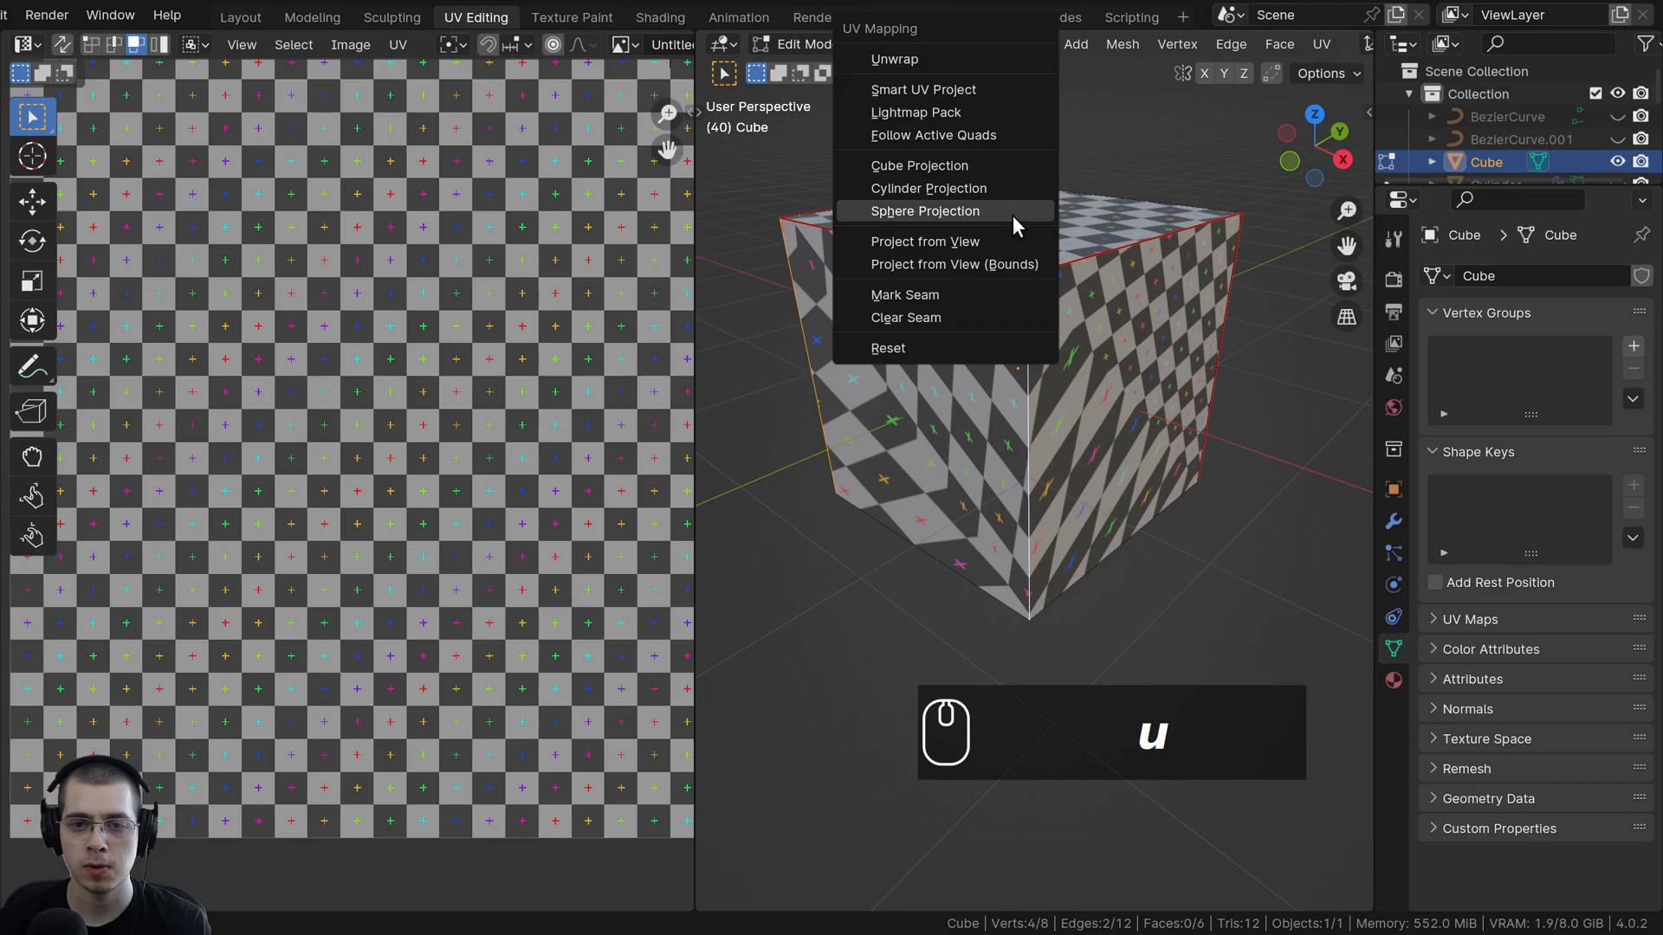
click(954, 301)
Select the entire cube and unwrap it into a cross-shaped layout with even checkers.
key(a)
key(a)
key(u)
click(974, 70)
scroll(down, 3)
scroll(up, 3)
key(a)
key(a)
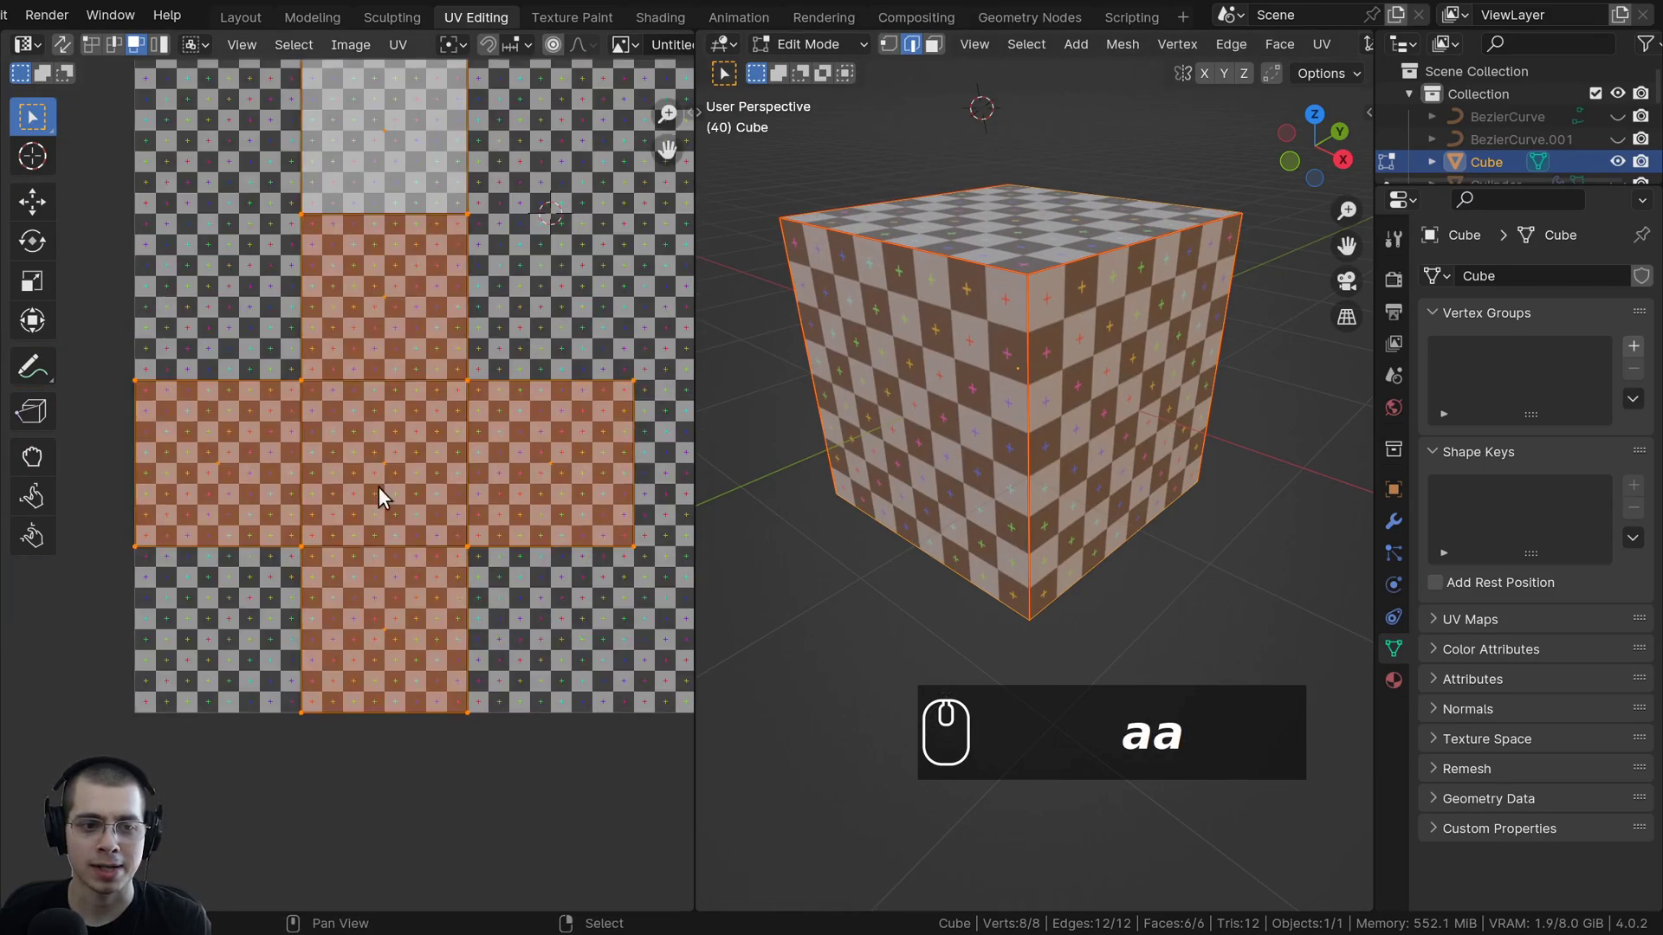
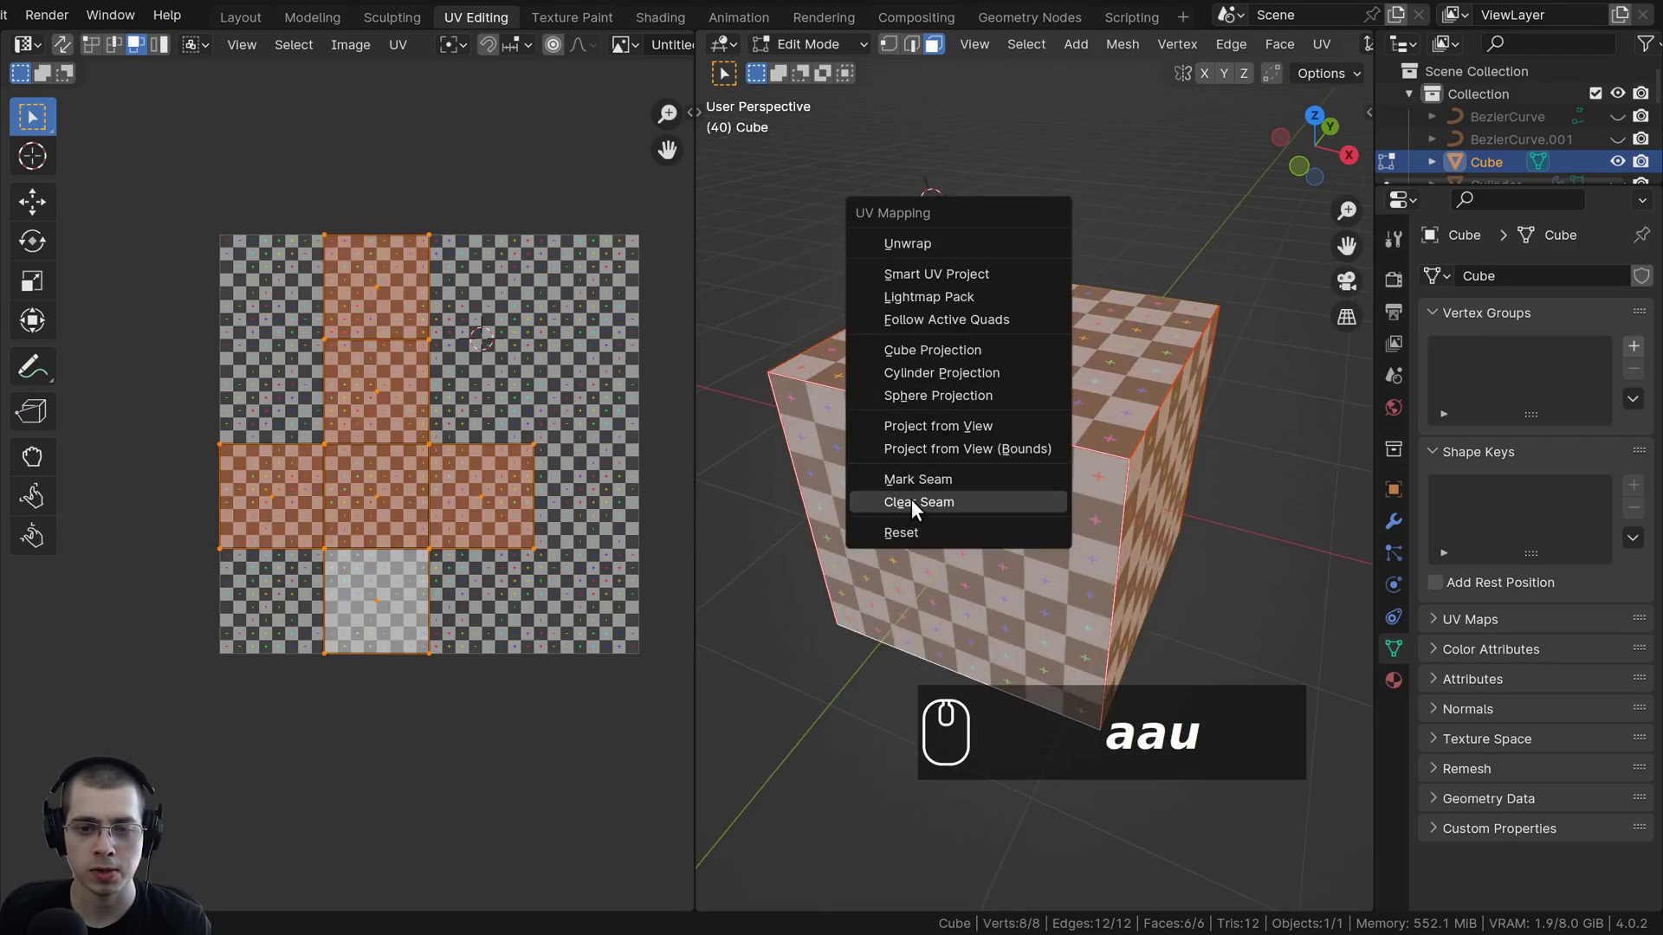
Clear the cube's seams and orbit to check the mesh.
drag(919, 503, 1085, 489)
drag(1084, 489, 1001, 341)
drag(1000, 336, 877, 489)
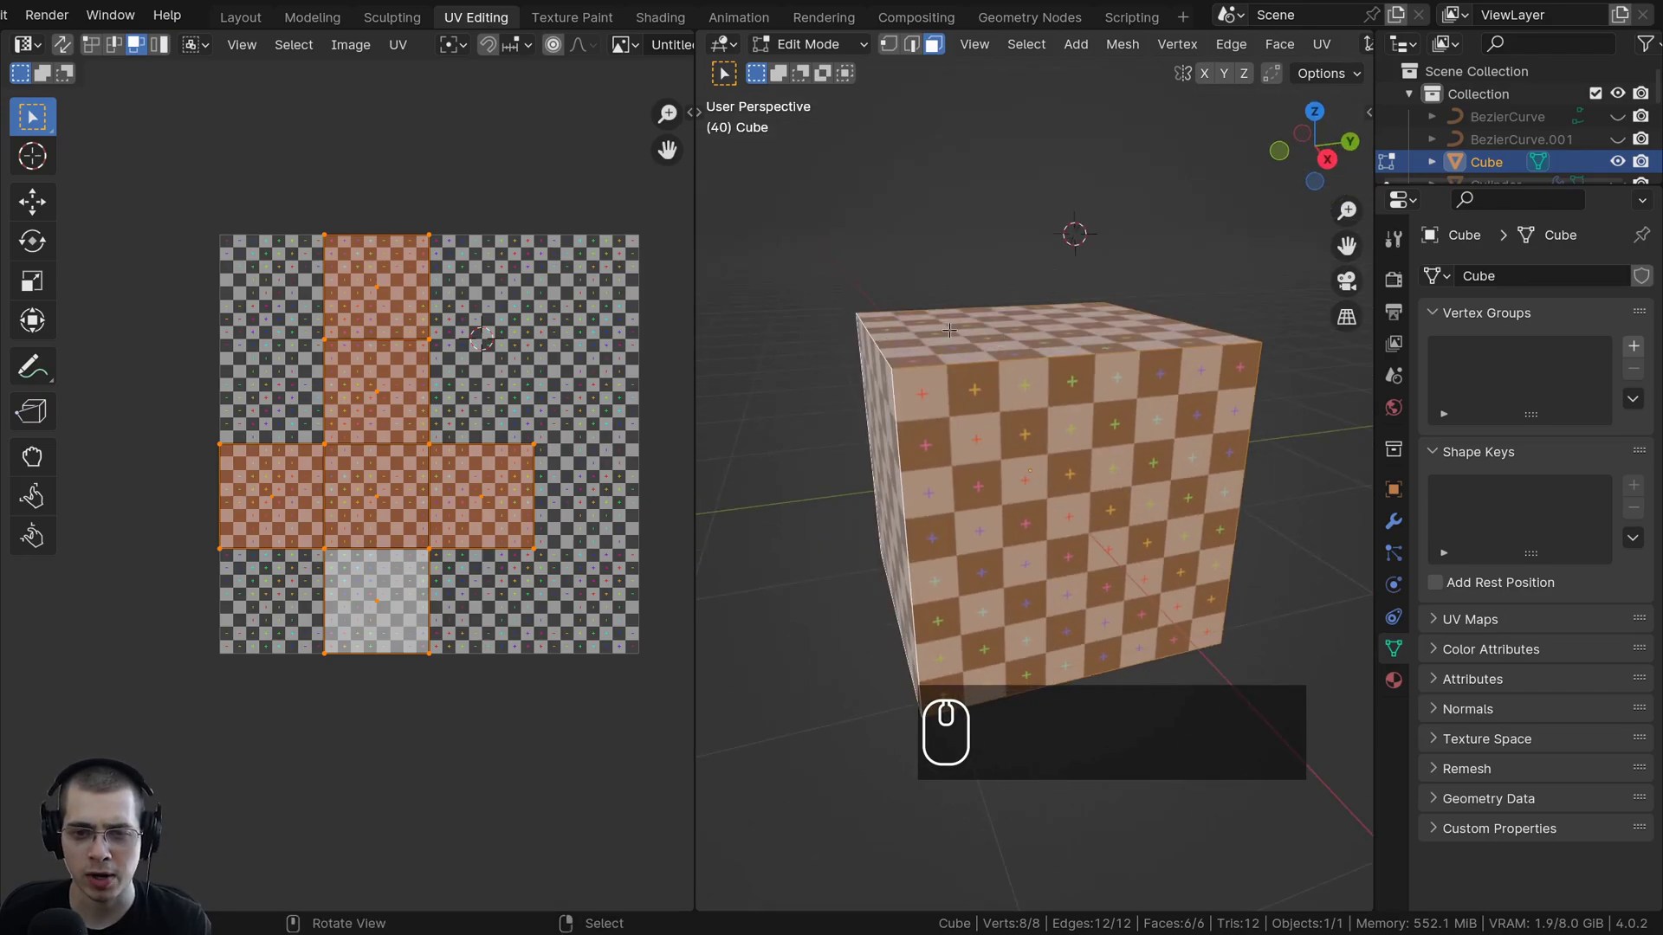
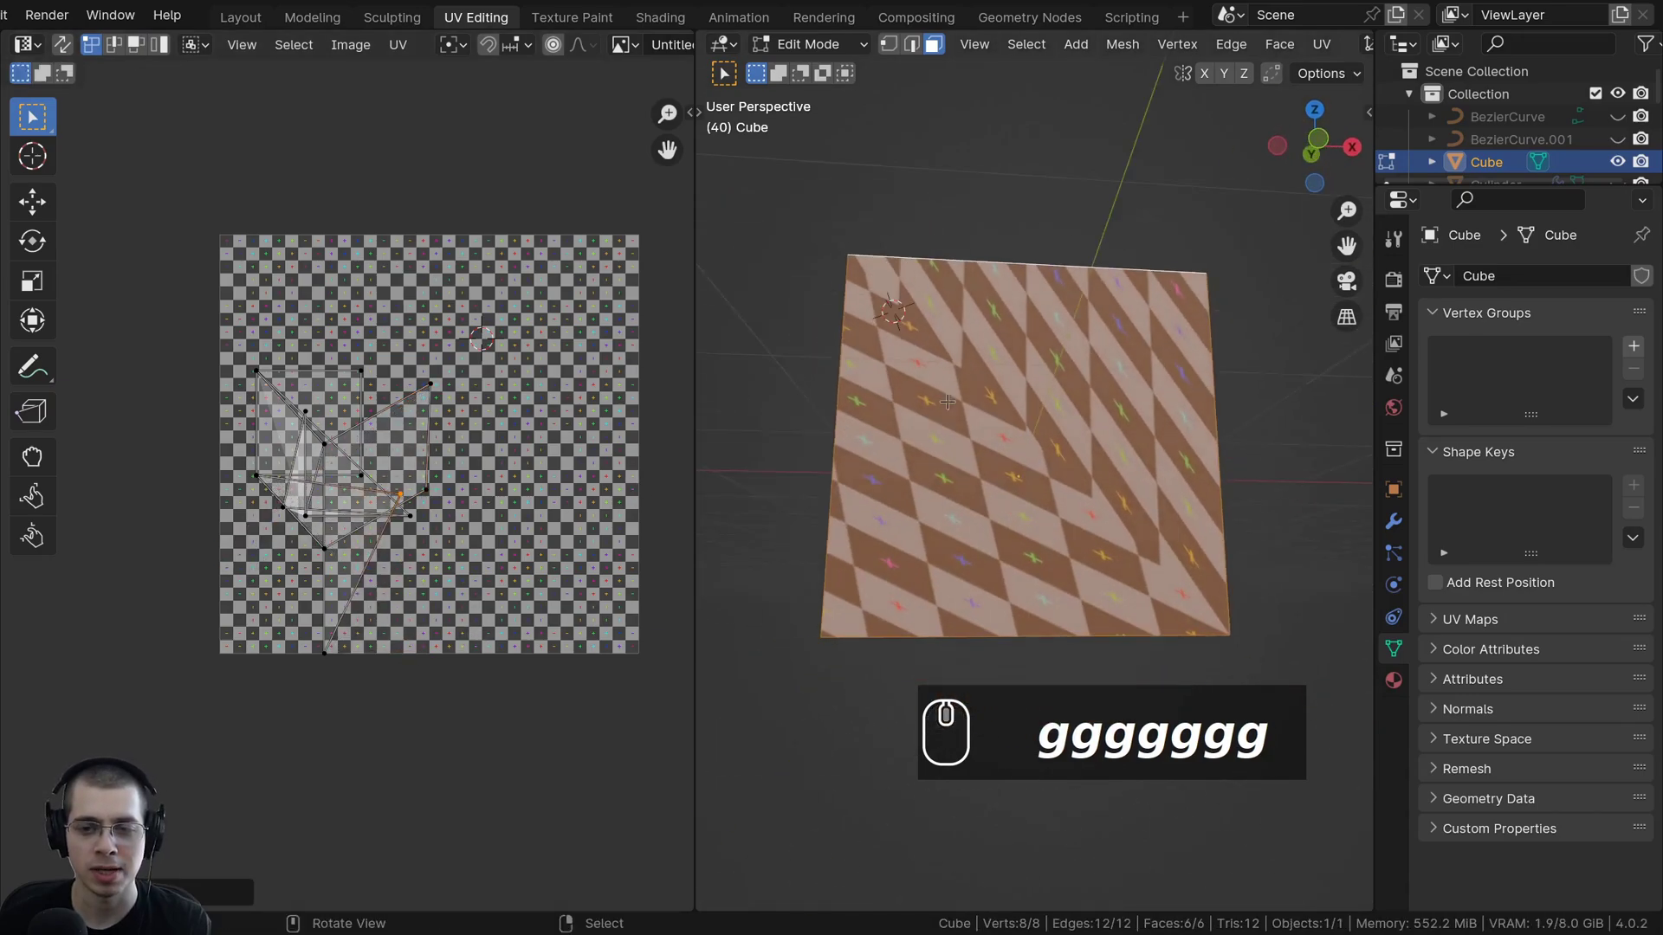
Run Smart UV Project on the cube with default settings, giving six even square islands.
scroll(up, 3)
middle_click(1052, 328)
scroll(up, 3)
text(gggggggu)
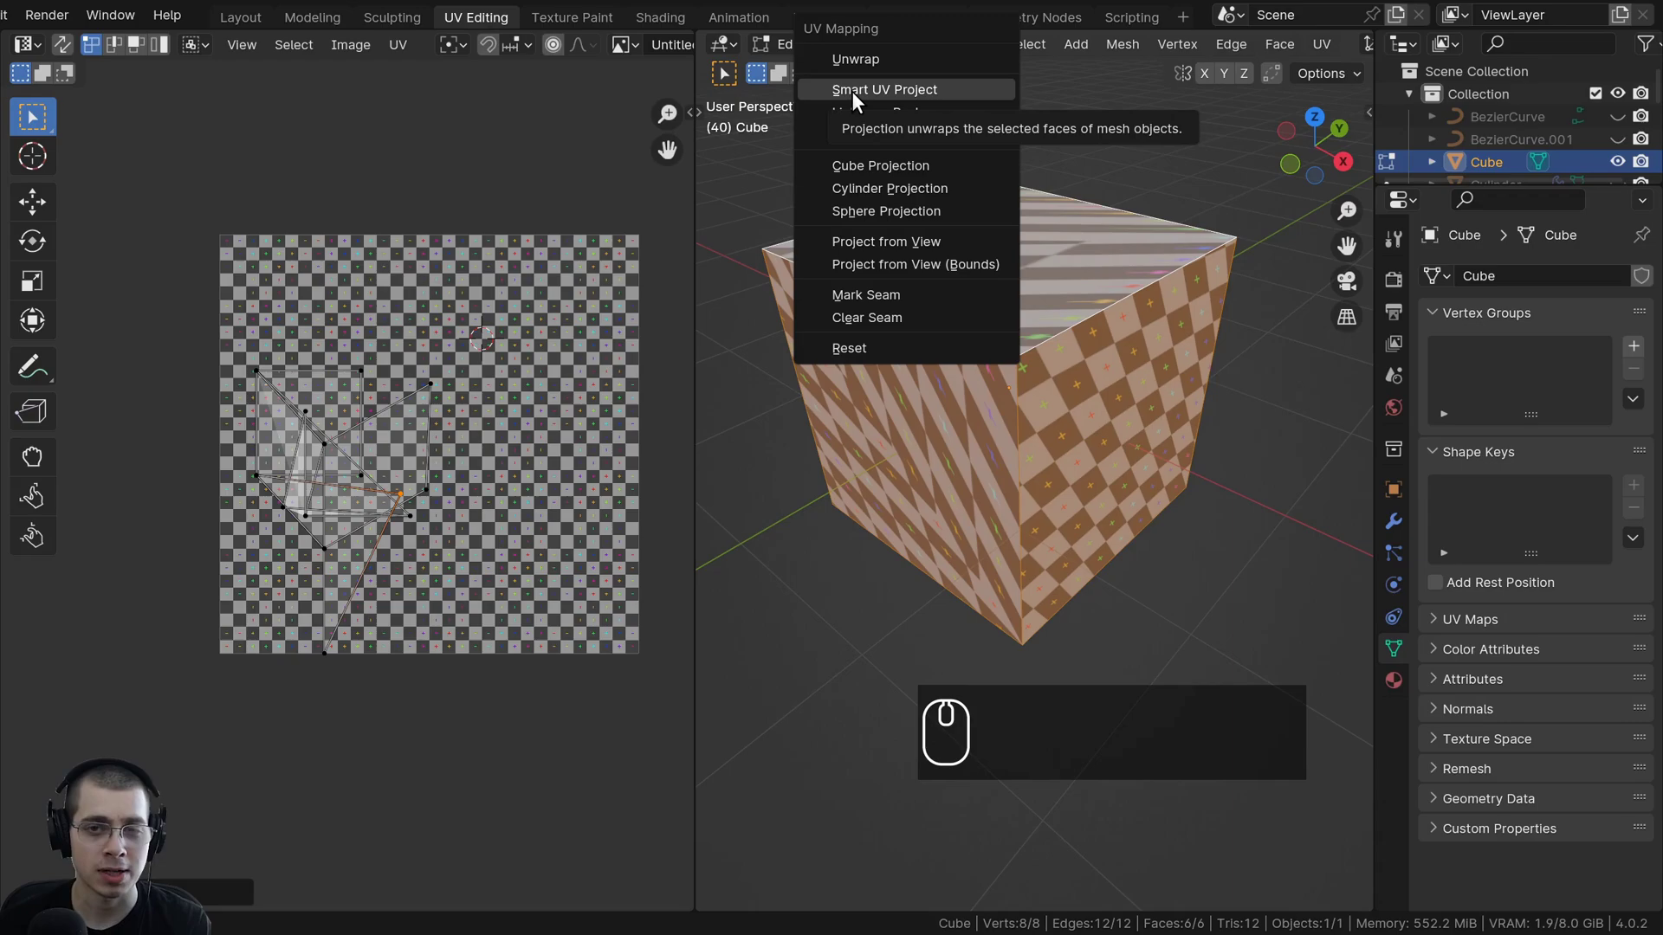
click(853, 94)
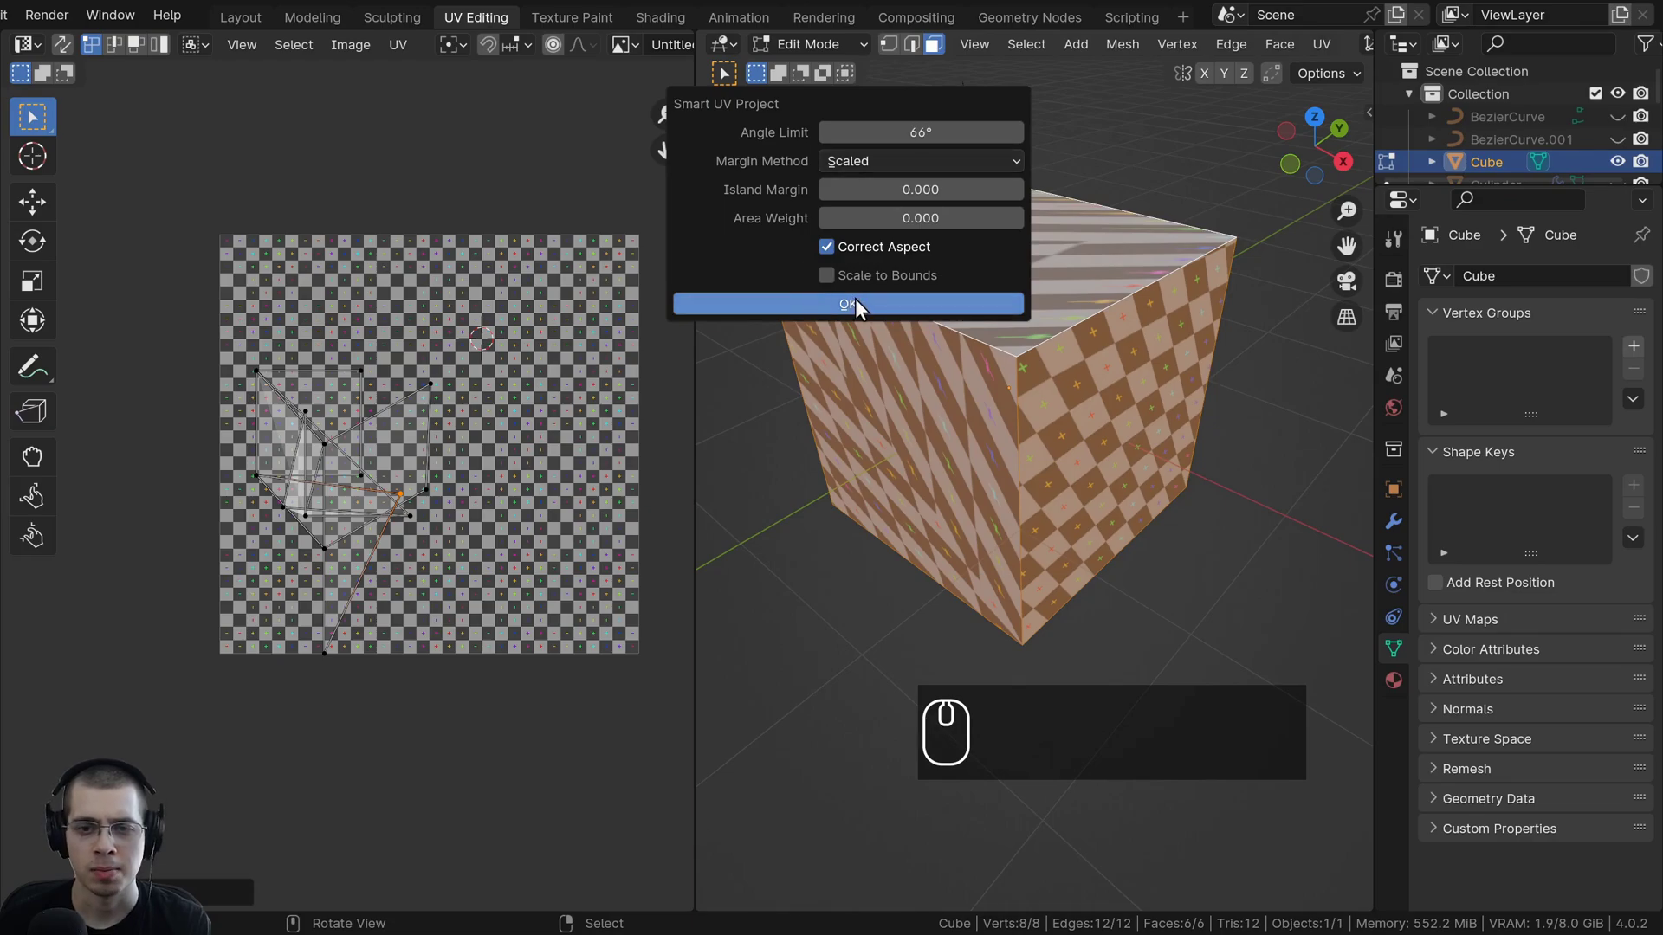
double_click(864, 305)
Orbit to look down on the cube and select all to check the even checkers.
scroll(up, 3)
drag(641, 454, 594, 346)
key(a)
key(a)
scroll(down, 3)
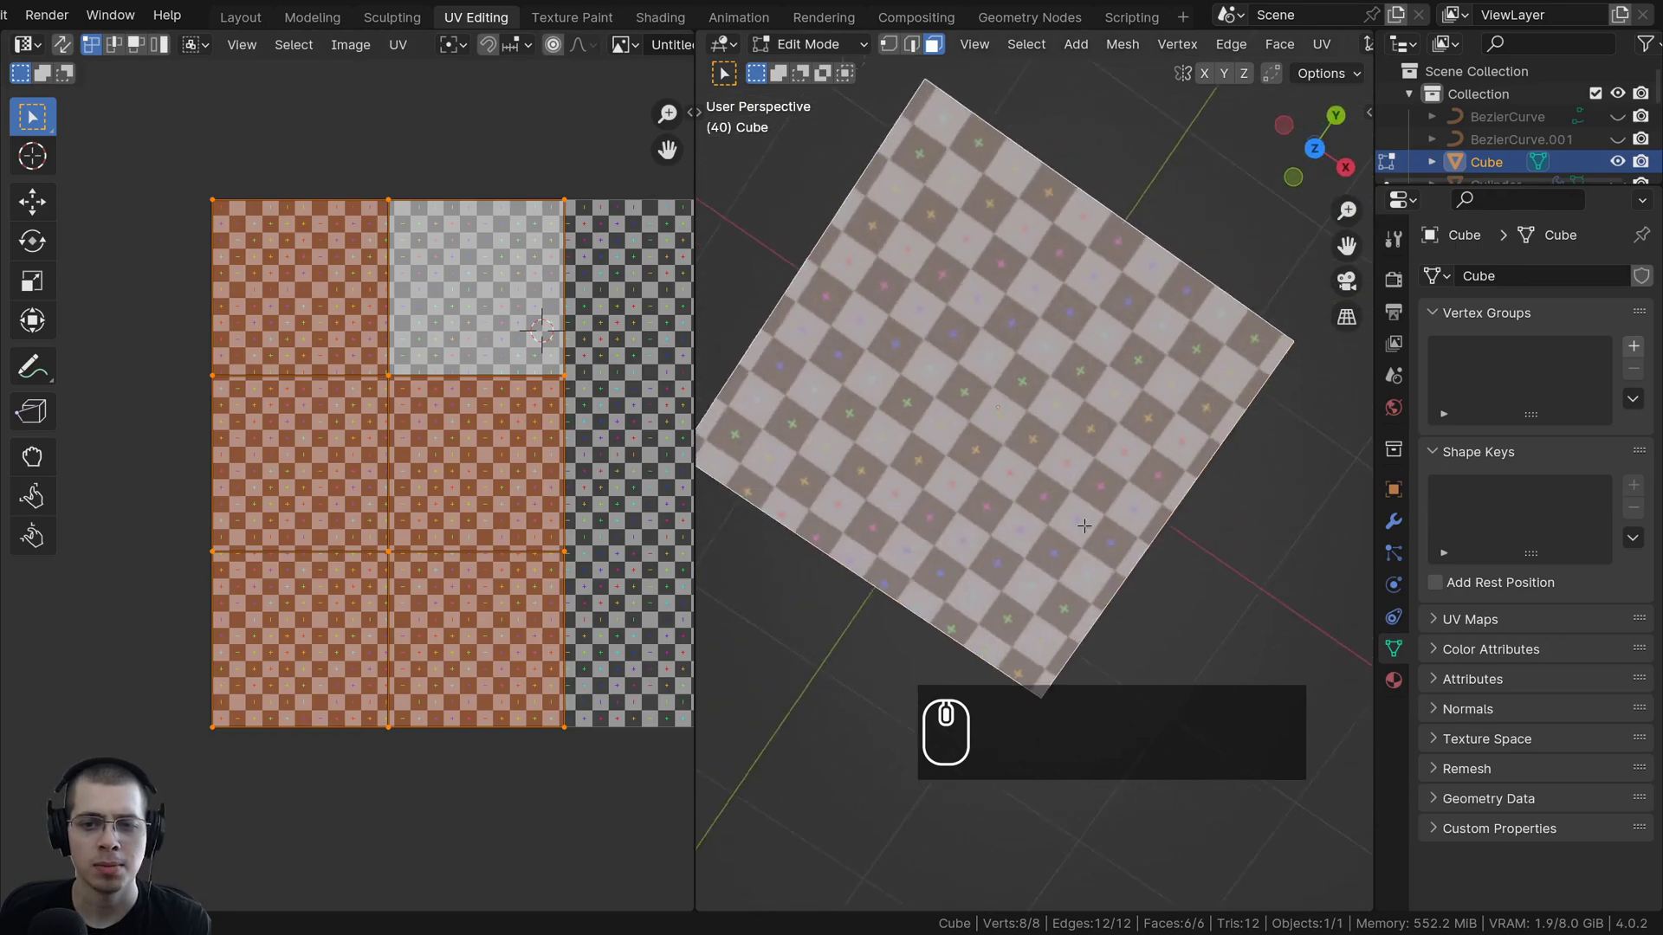
Remap the cube with a different projection from the UV mapping menu.
drag(992, 368, 1070, 366)
scroll(down, 3)
key(u)
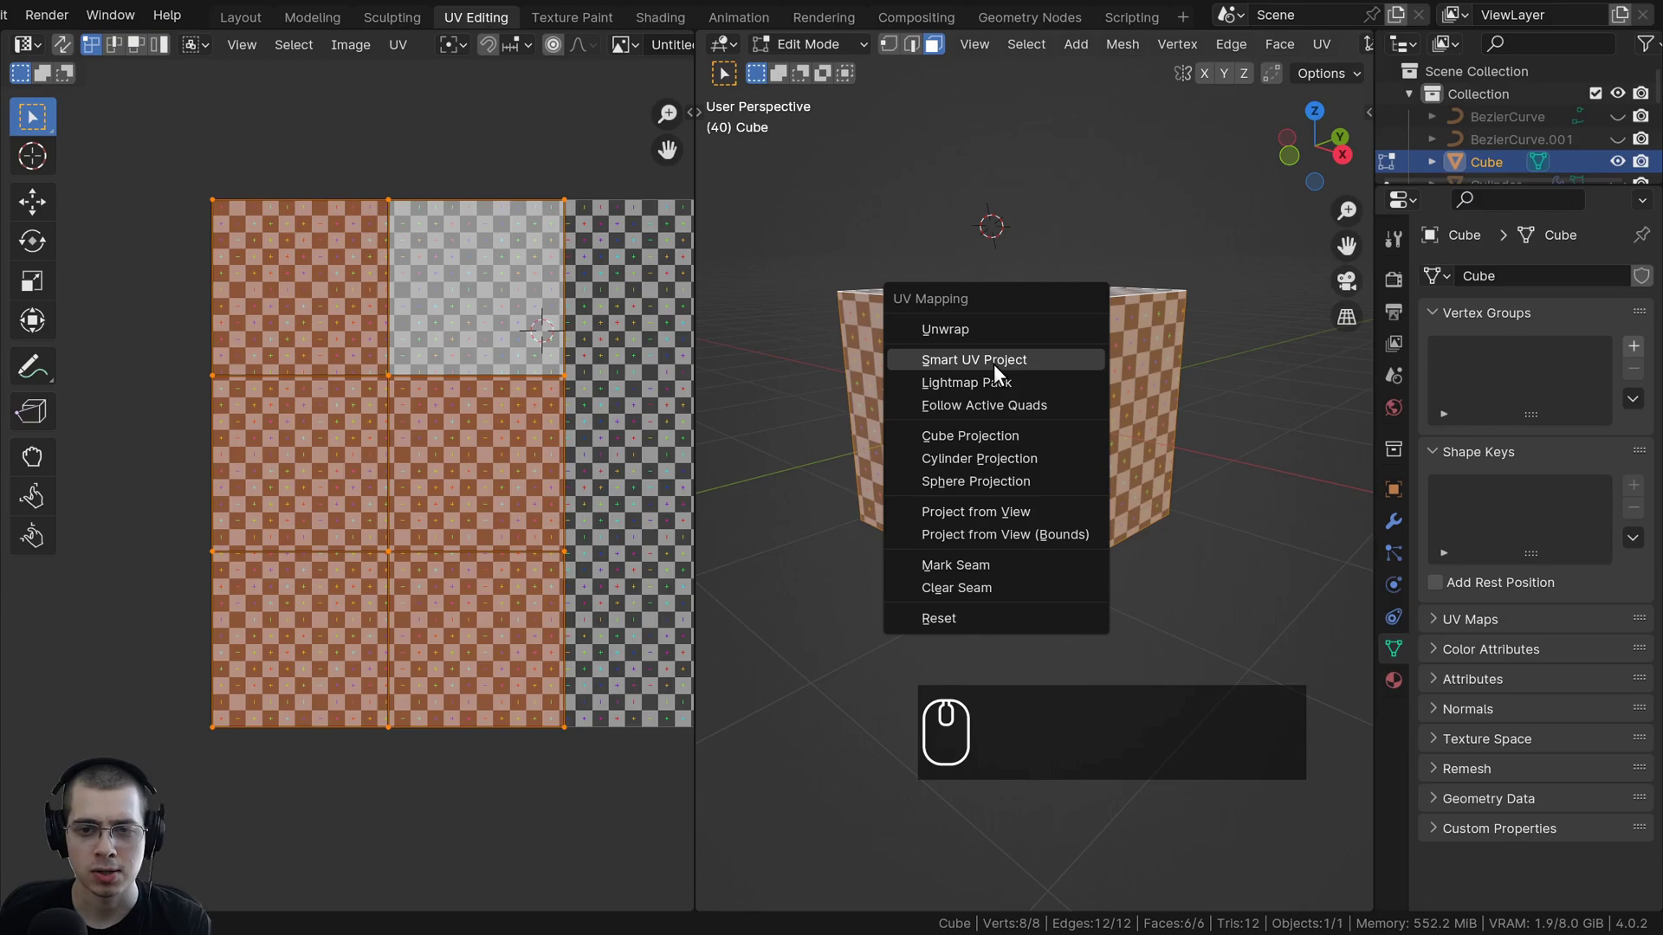
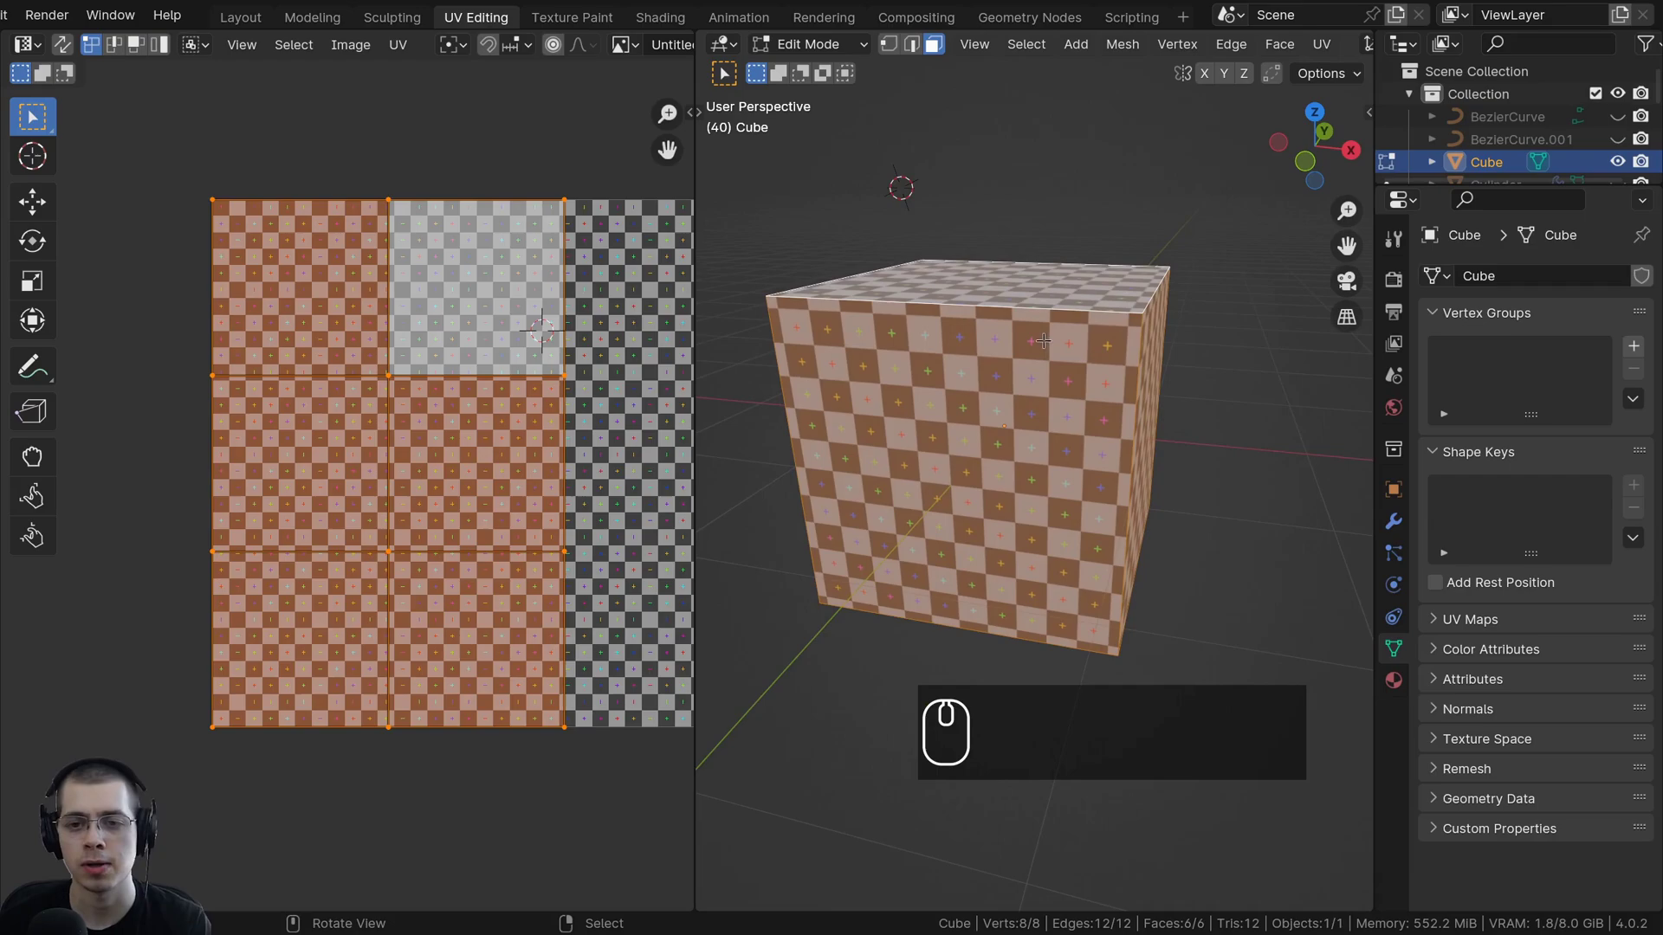
drag(1044, 323, 1015, 193)
key(u)
click(902, 283)
Try Cylinder then Sphere Projection, leaving a warped, stretched UV layout.
key(u)
click(830, 306)
key(u)
click(847, 325)
key(u)
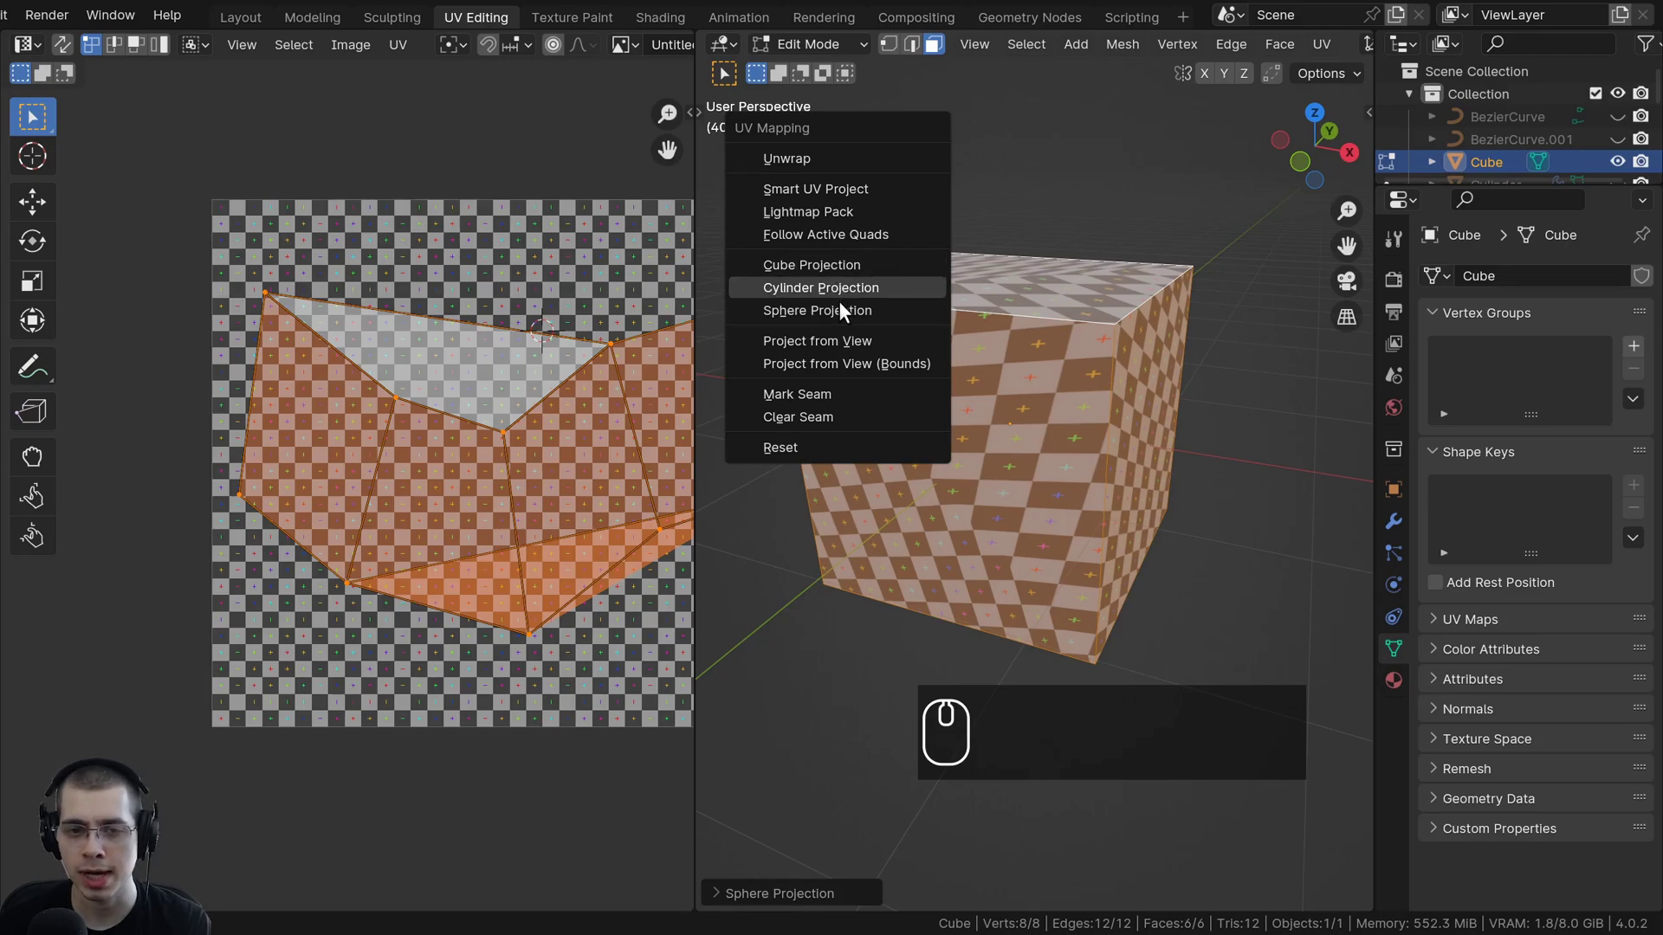
Apply Cube Projection to the cube and switch to the top view.
click(834, 275)
key(u)
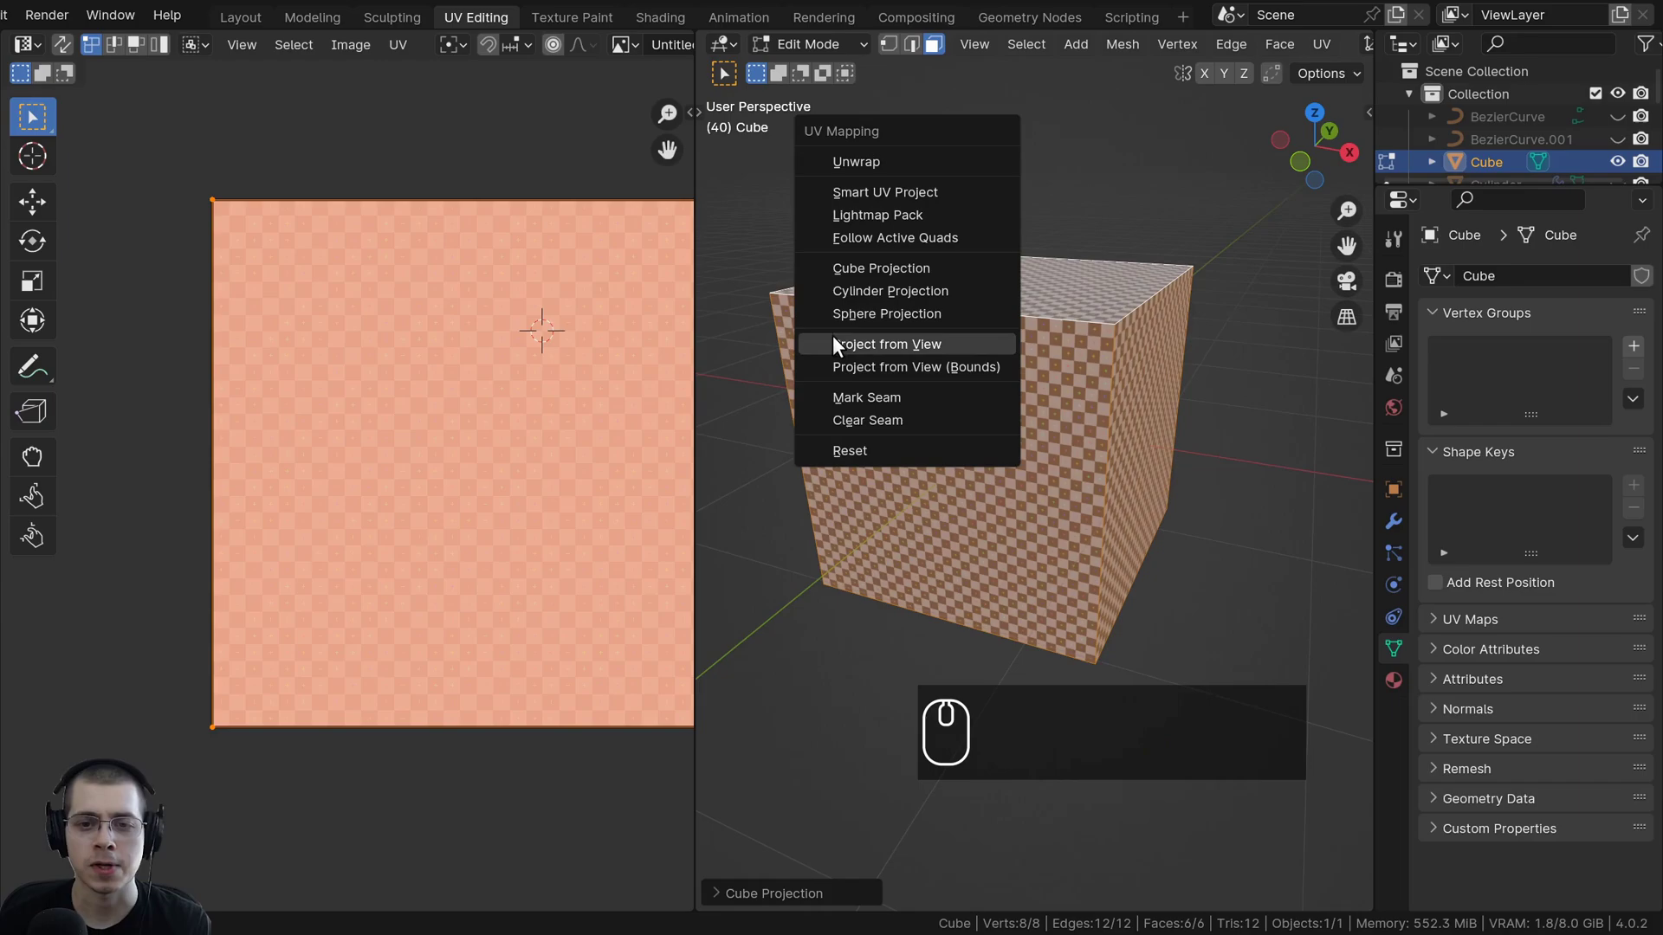
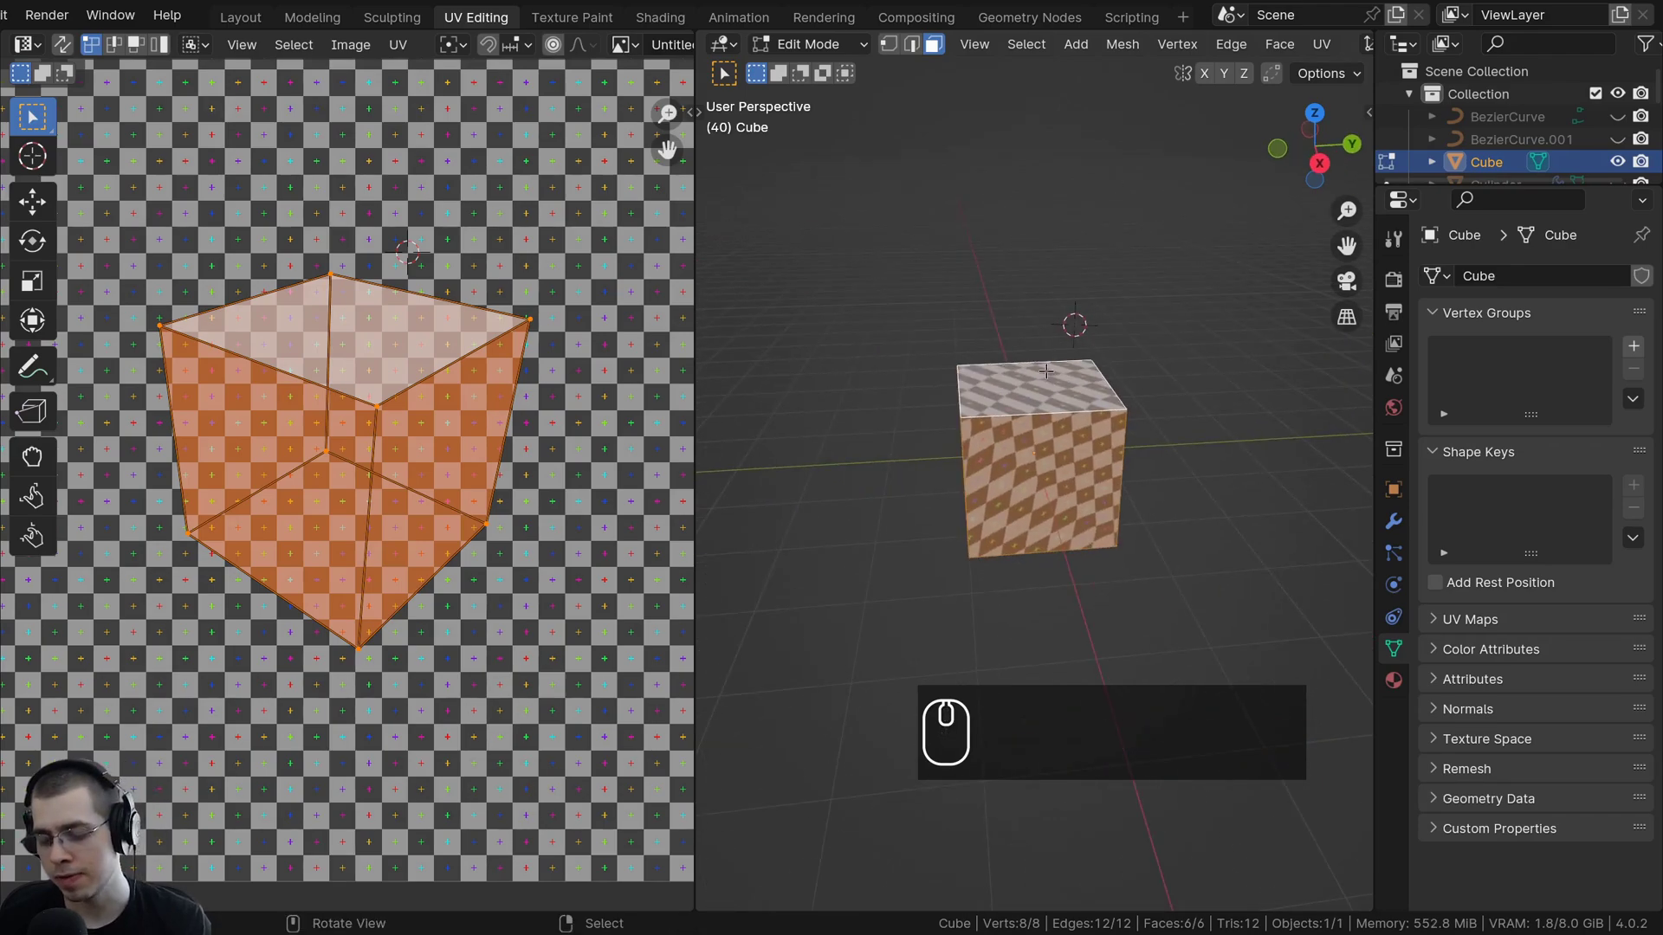
key(KP_7)
scroll(up, 3)
drag(1107, 524, 1032, 337)
Project the cube's UVs from the current view, giving striped sides and a checkered top.
key(u)
click(969, 334)
scroll(down, 3)
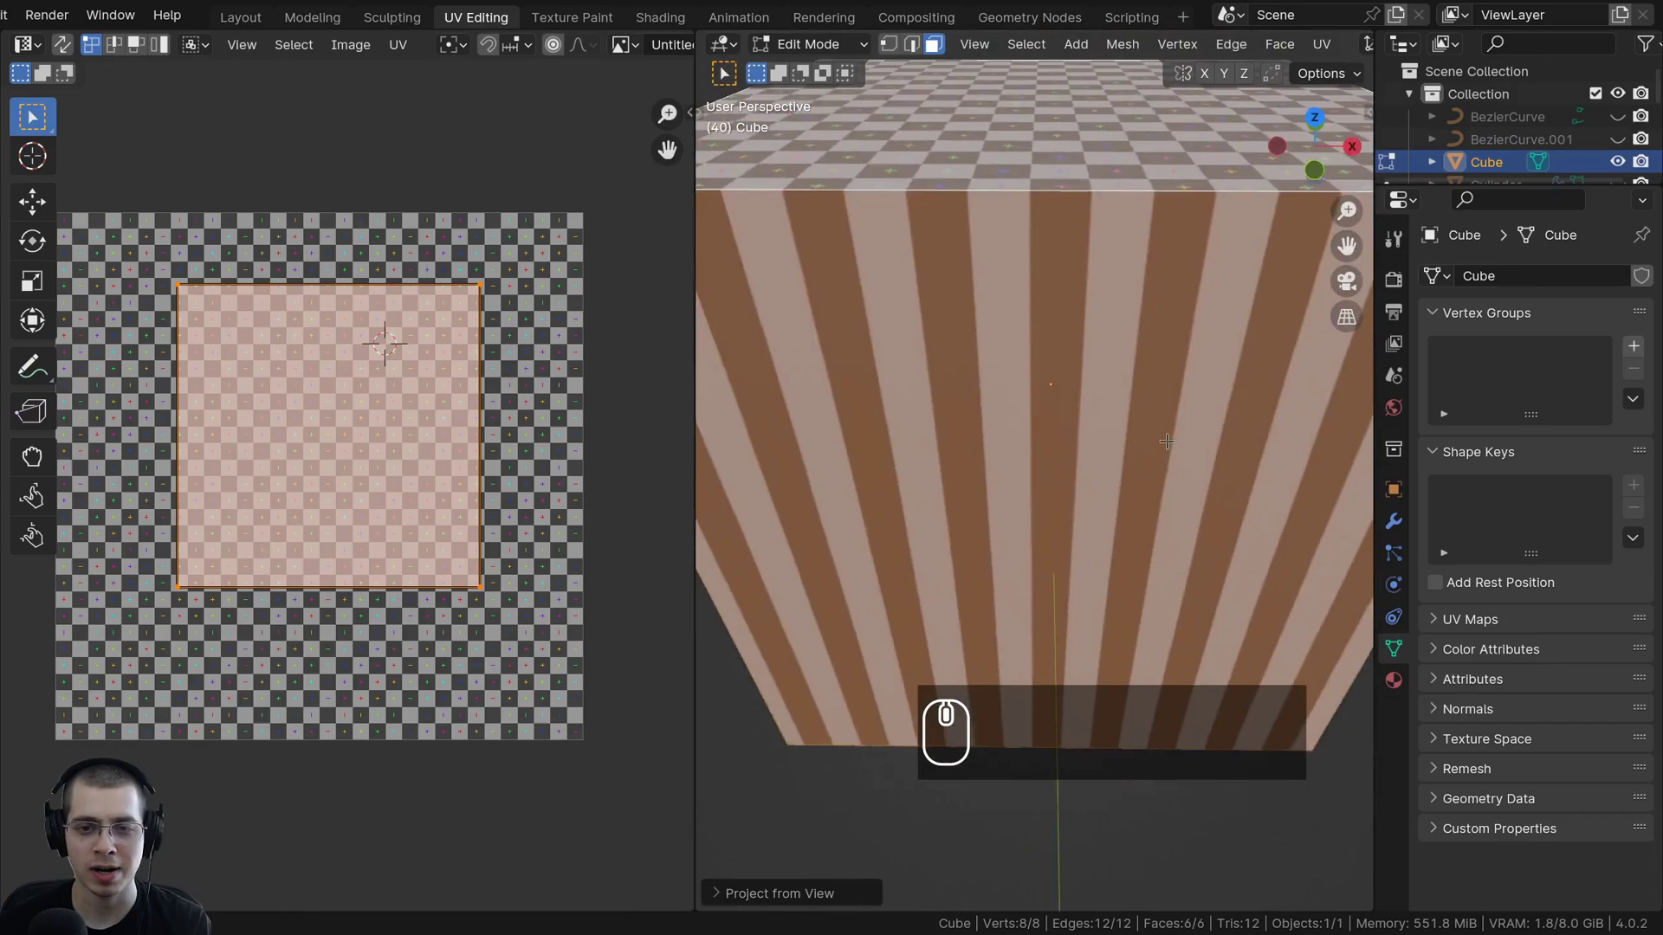
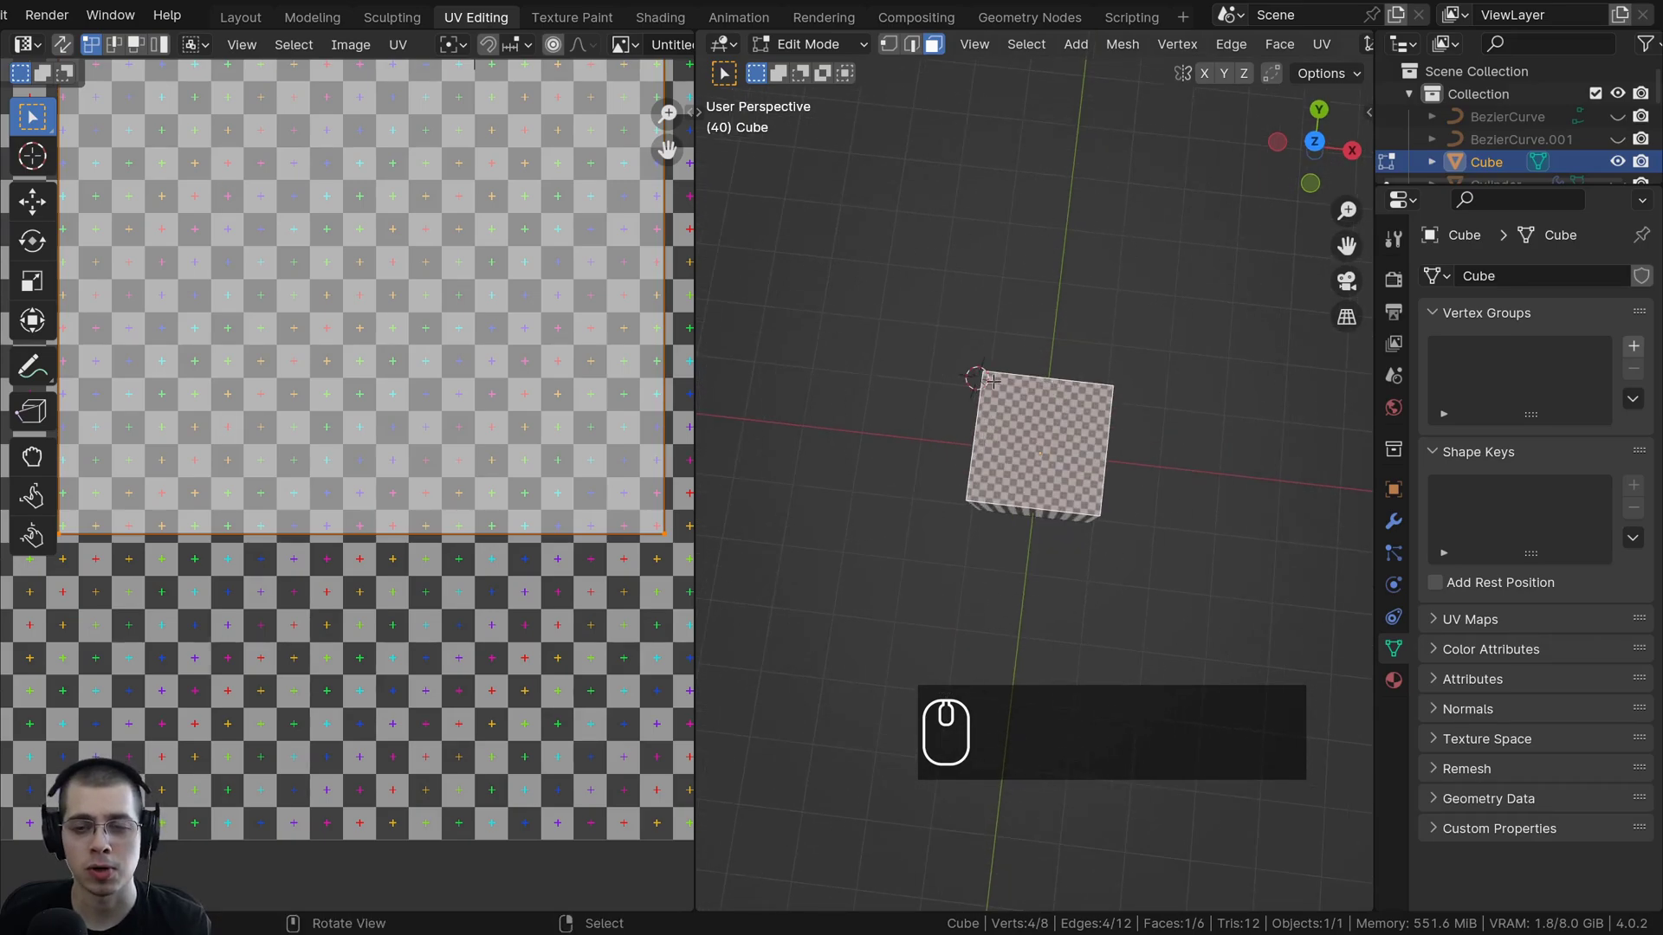
scroll(down, 3)
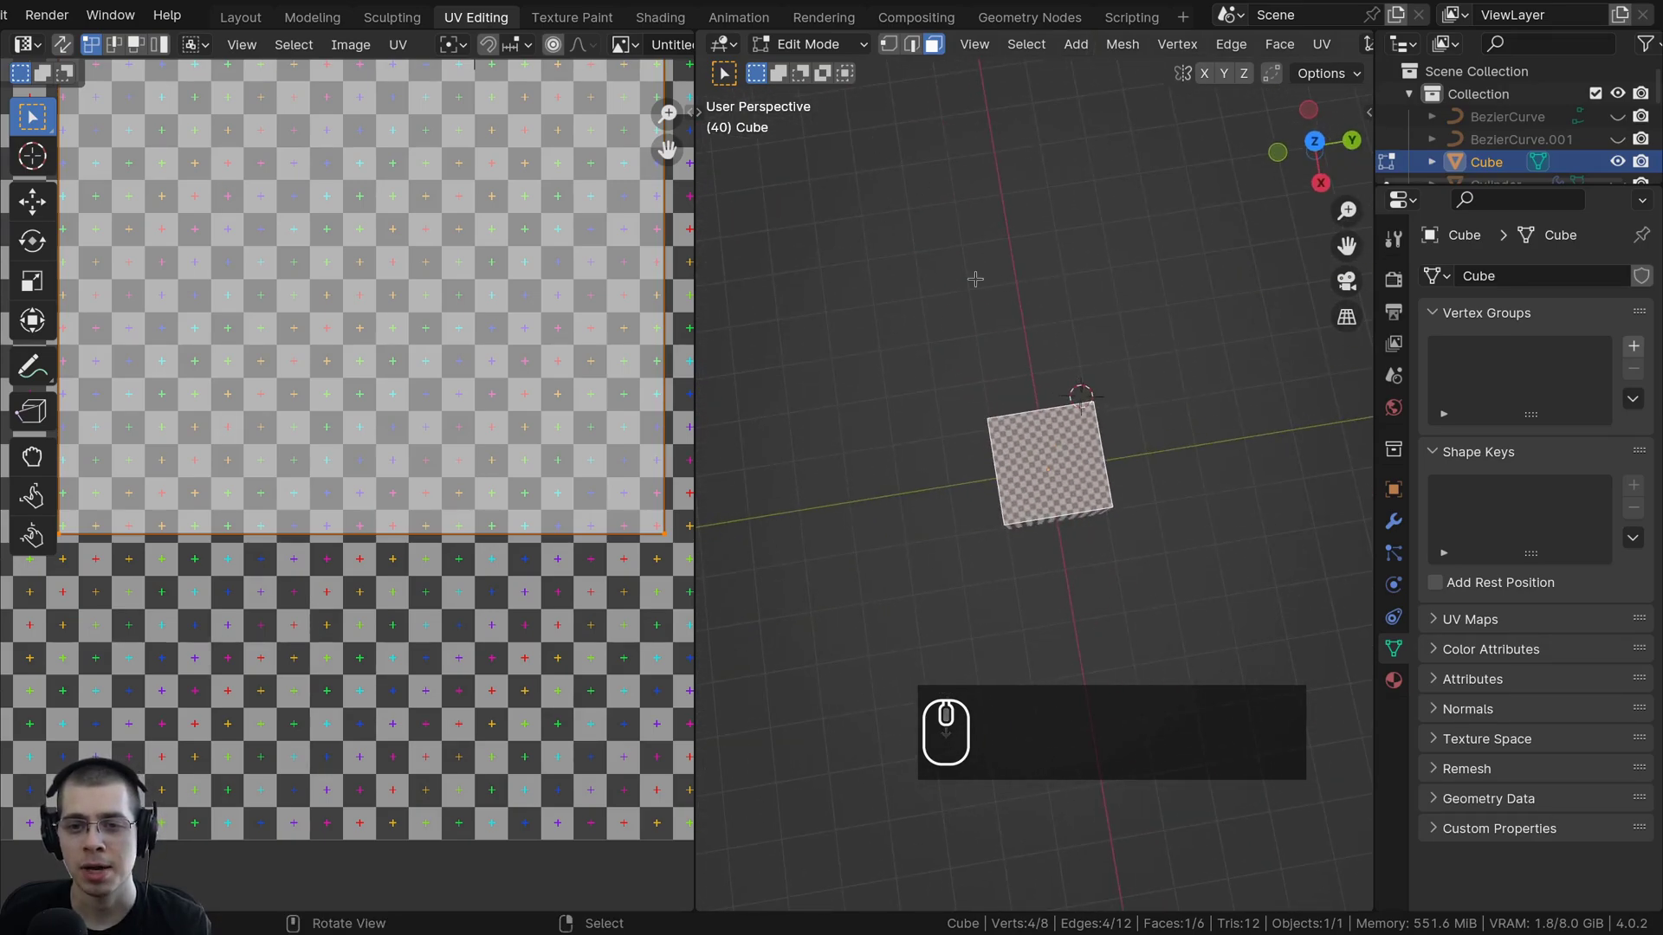
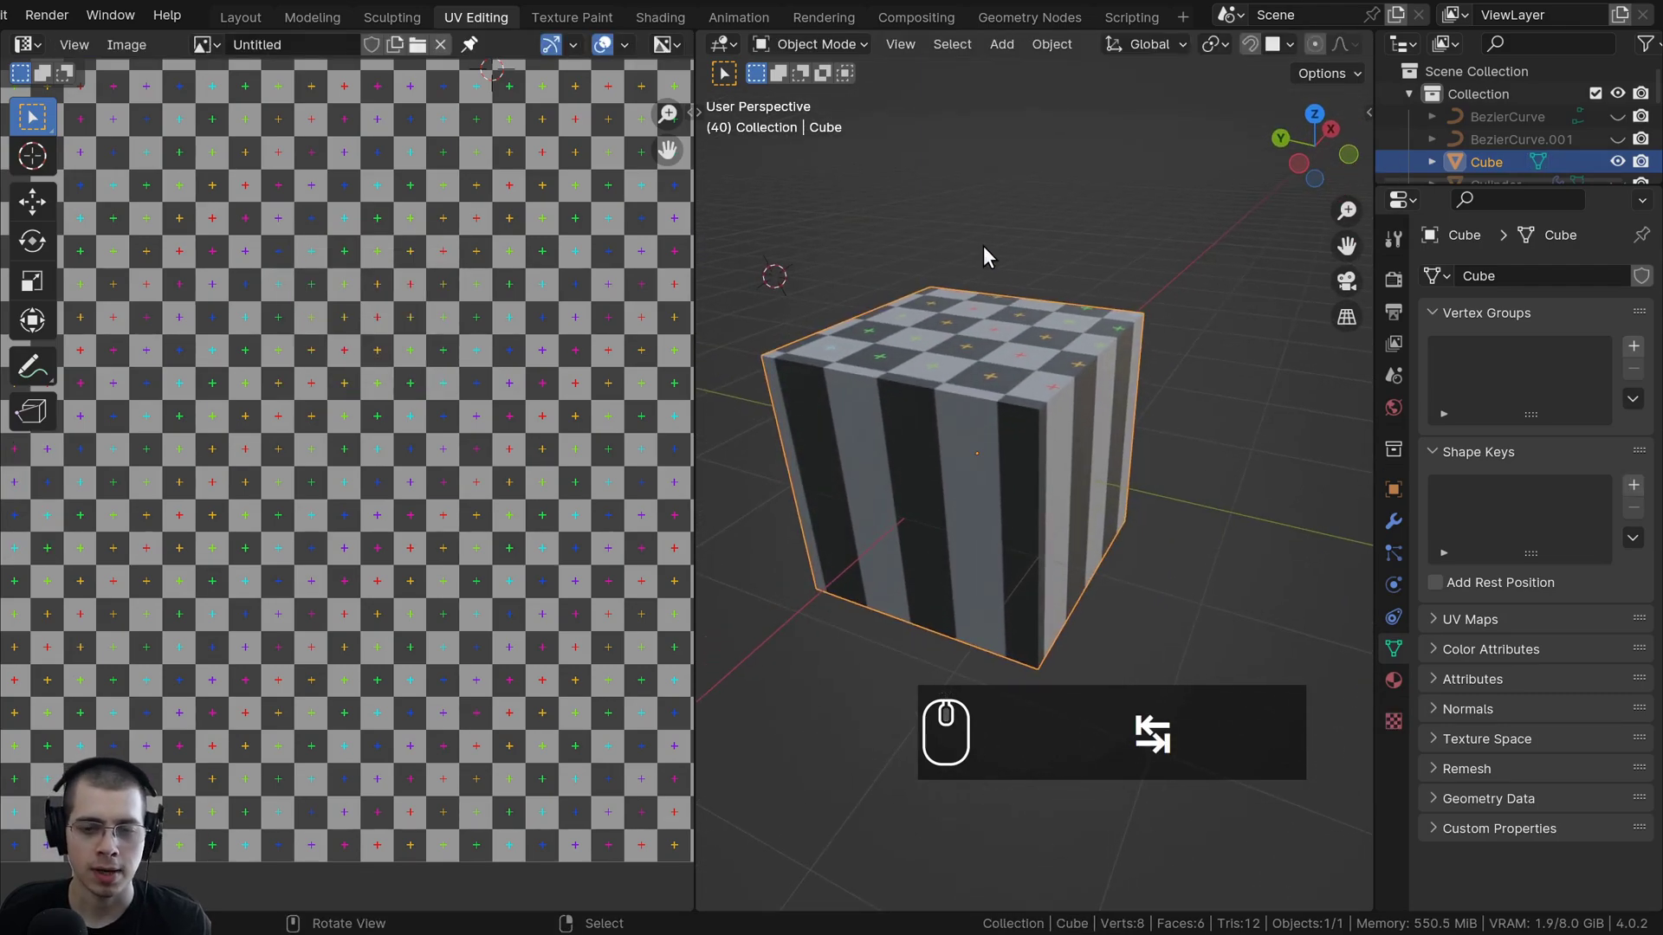
Delete the test cube and return to Layout with the whole snowman unhidden.
key(x)
click(922, 260)
drag(256, 21, 748, 352)
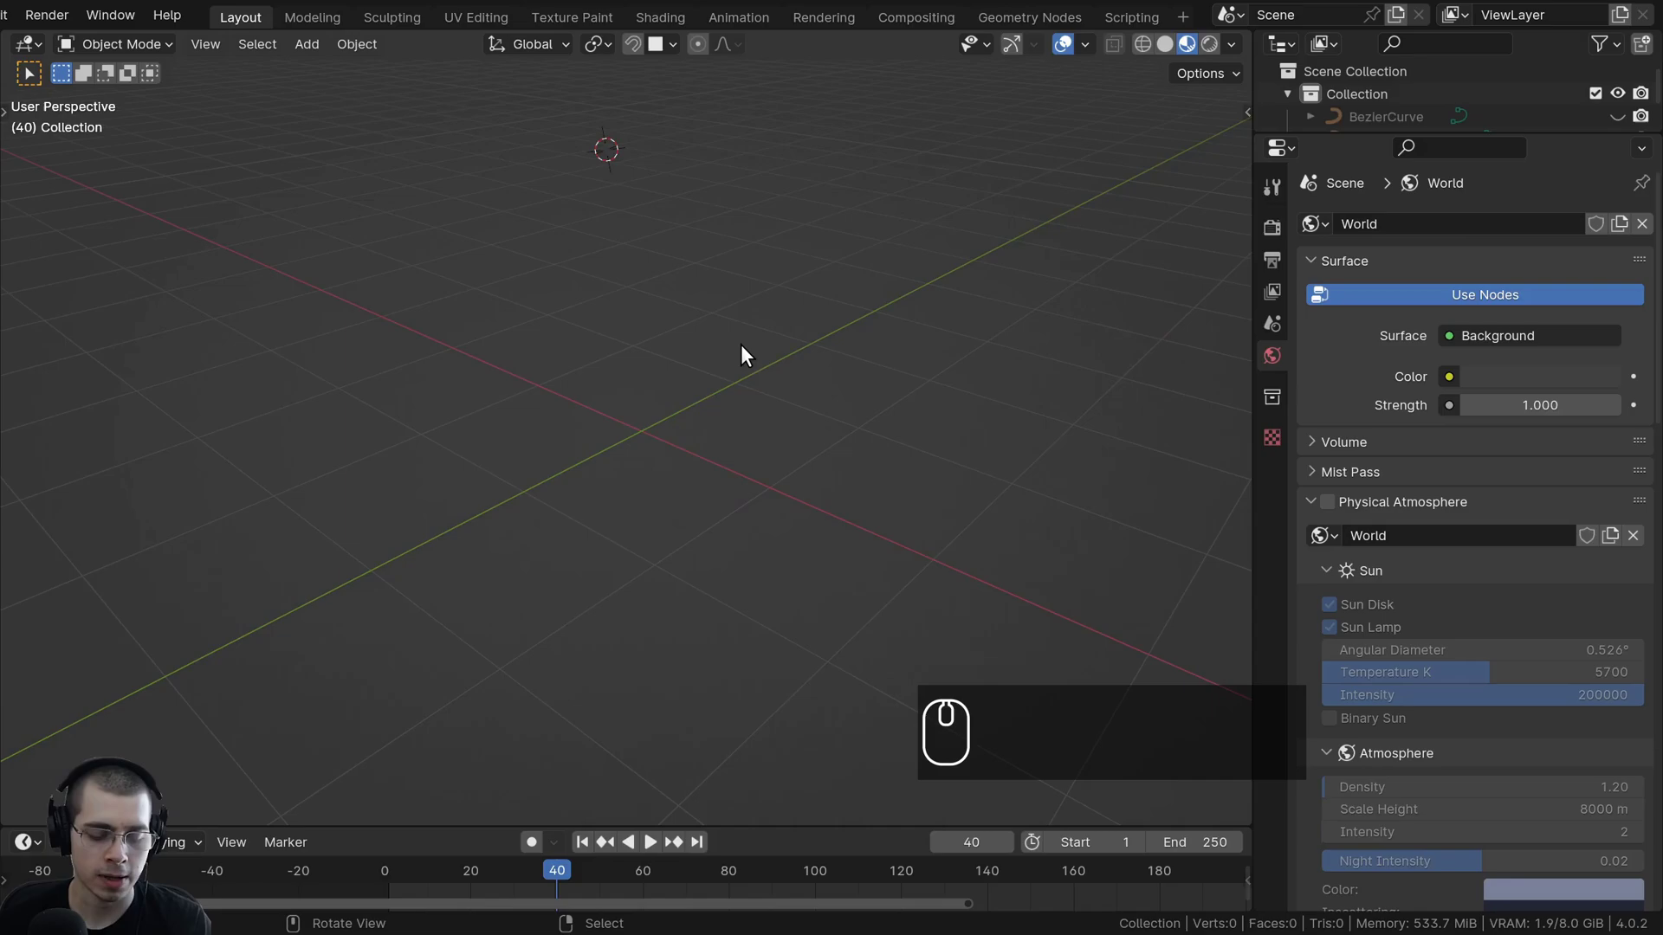
key(alt+h)
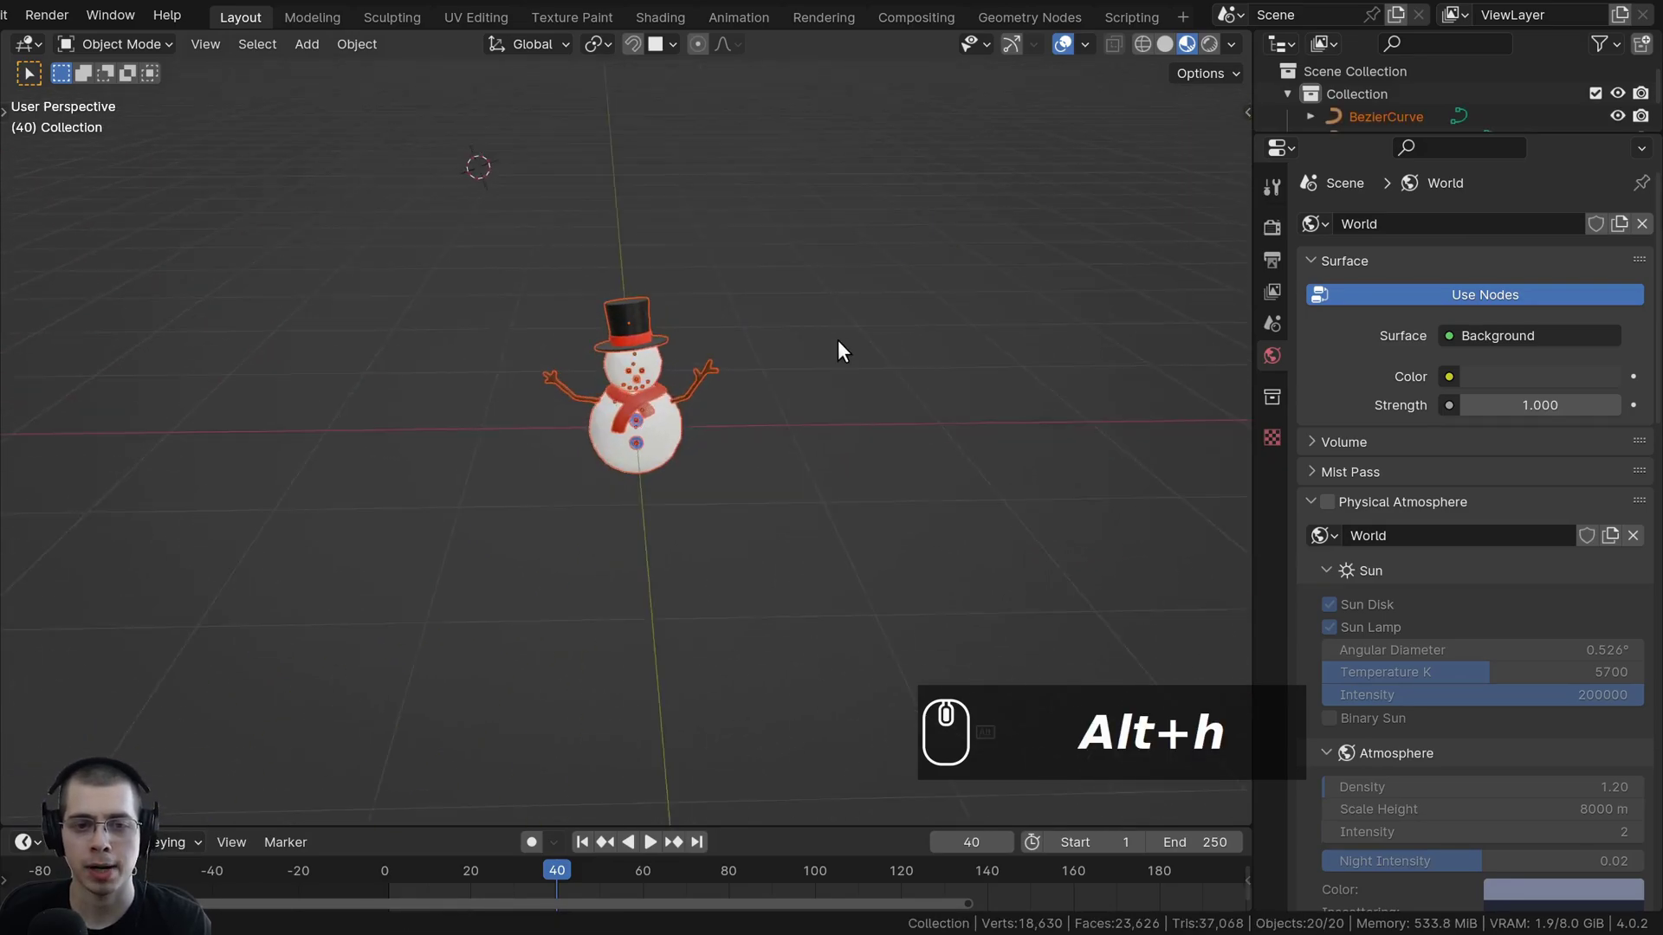
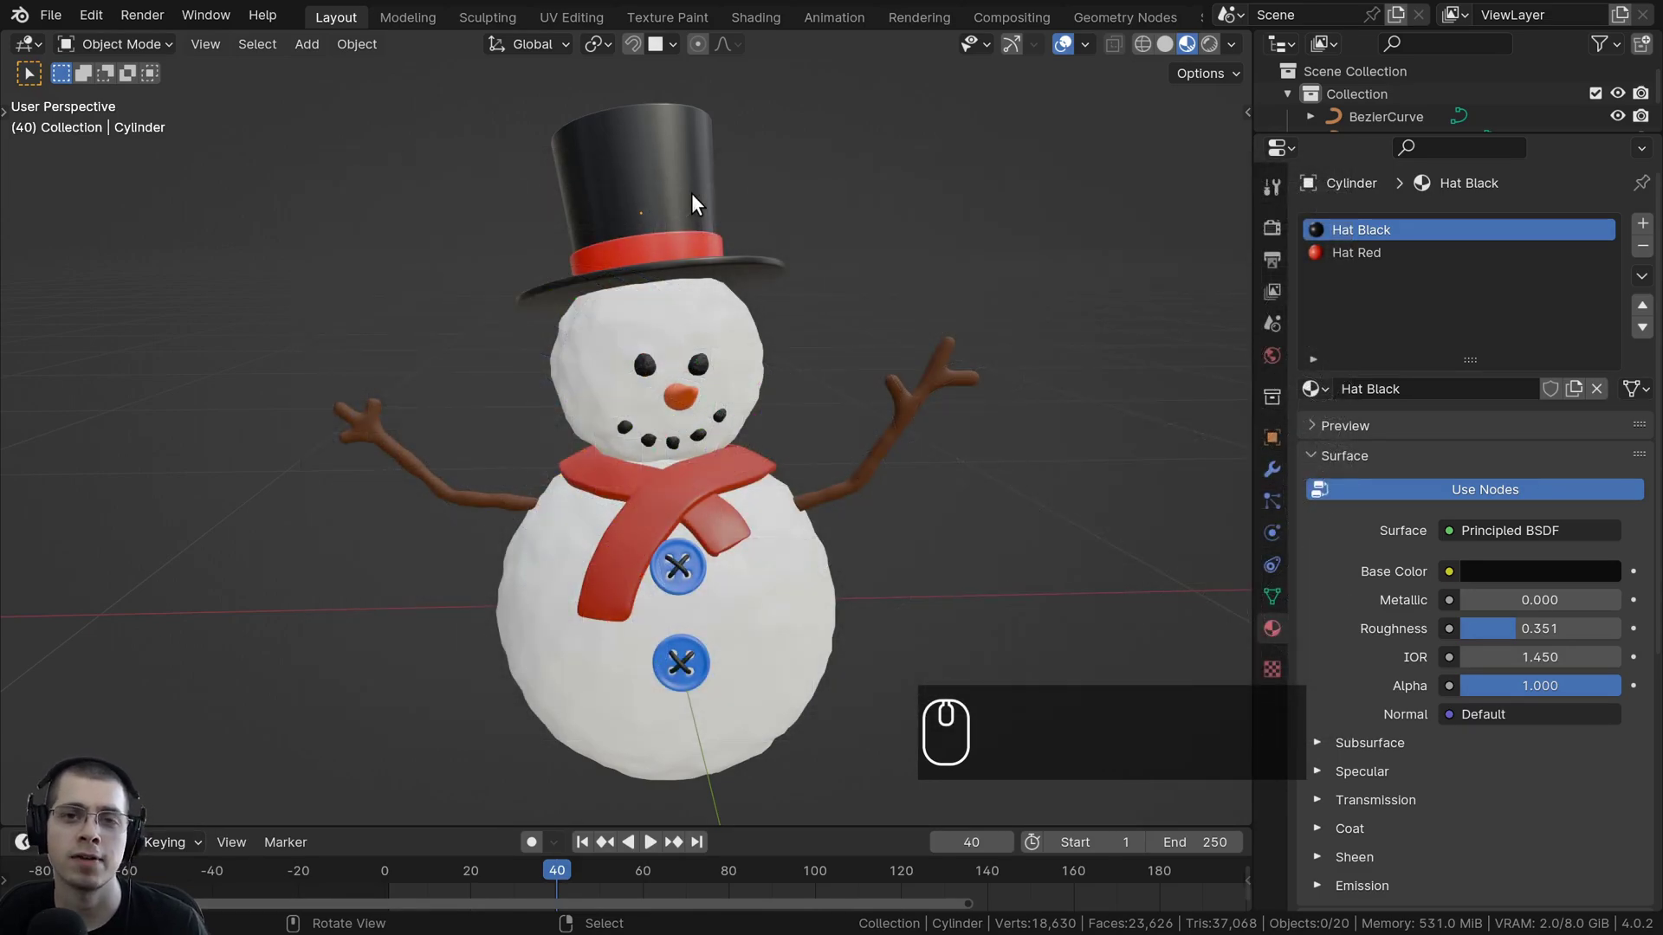
Select the snowman's hat Cylinder and switch to the UV Editing workspace.
key(alt+h)
scroll(up, 3)
drag(731, 408, 674, 234)
drag(674, 233, 489, 31)
click(489, 31)
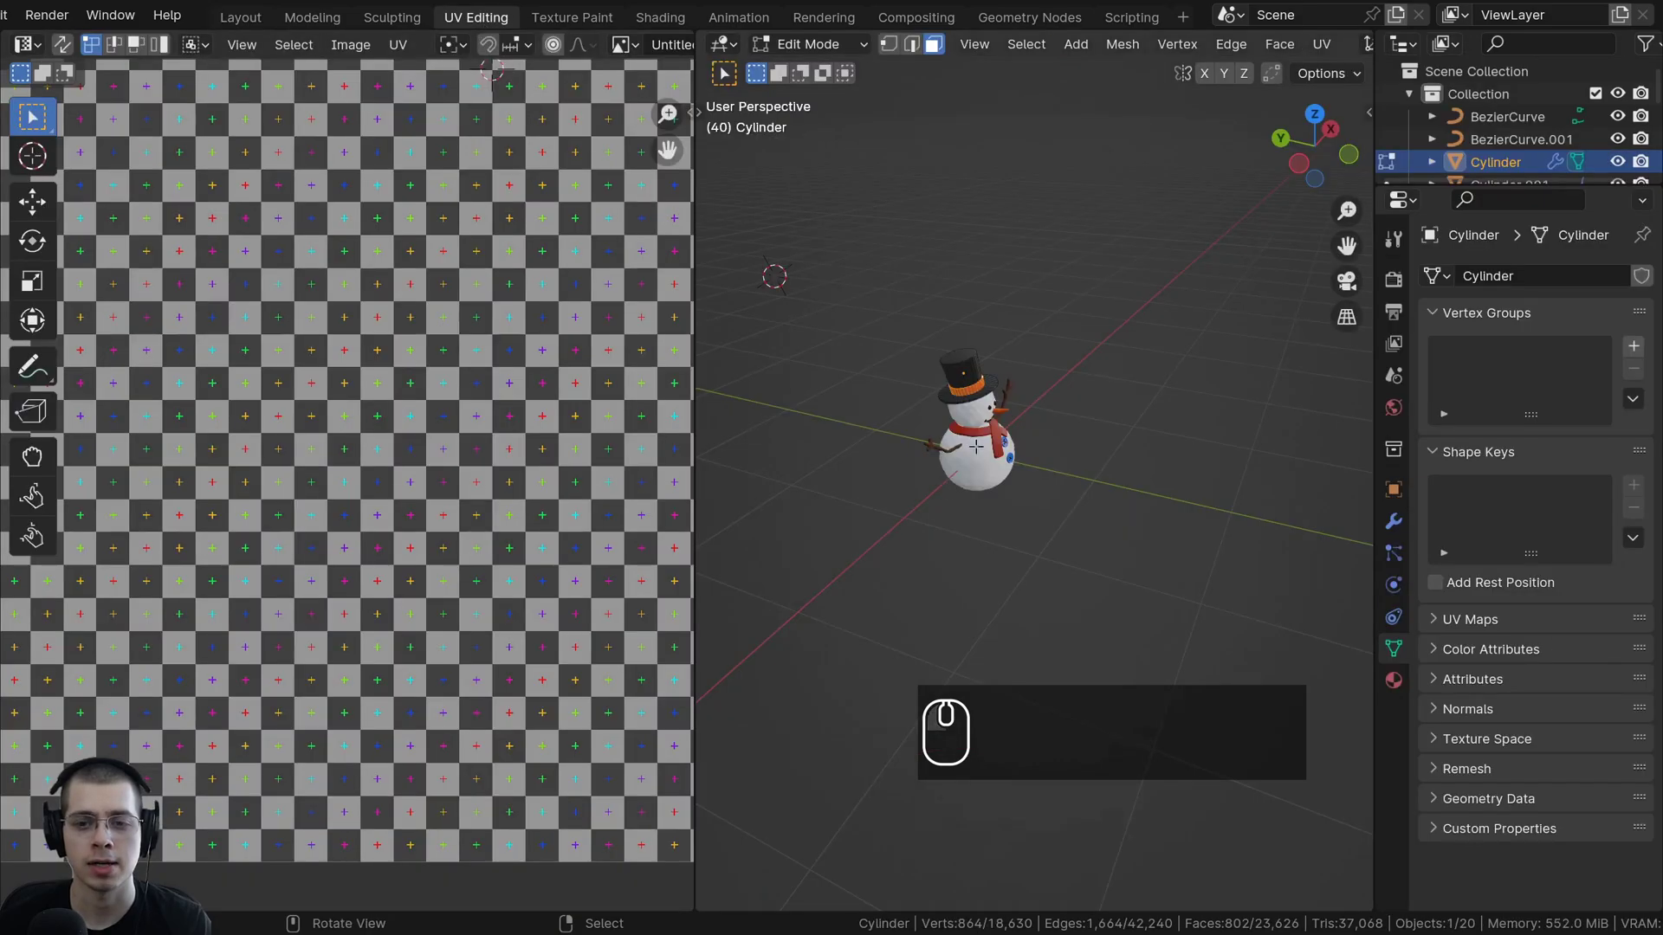
Frame the hat cylinder in the 3D viewport for unwrapping.
drag(999, 510, 1011, 547)
middle_click(1013, 548)
scroll(up, 3)
middle_click(867, 544)
middle_click(994, 584)
middle_click(1065, 582)
scroll(up, 3)
scroll(up, 3)
Select the whole hat mesh, Unwrap it and inspect the strip and circular UV islands.
key(a)
key(a)
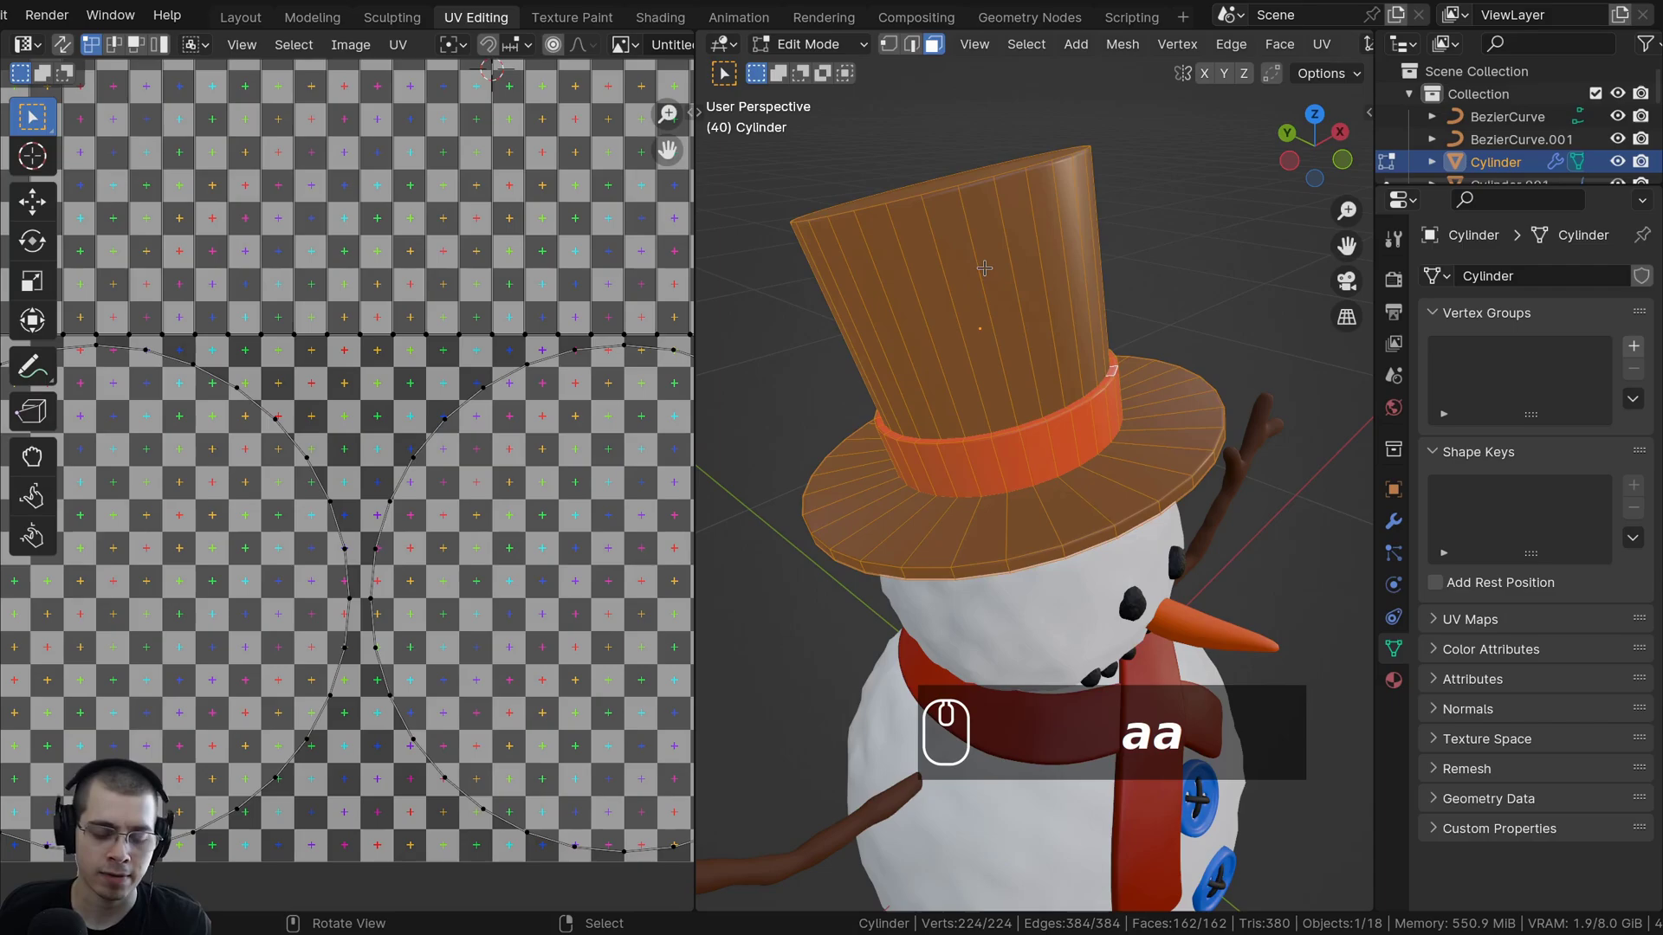
key(u)
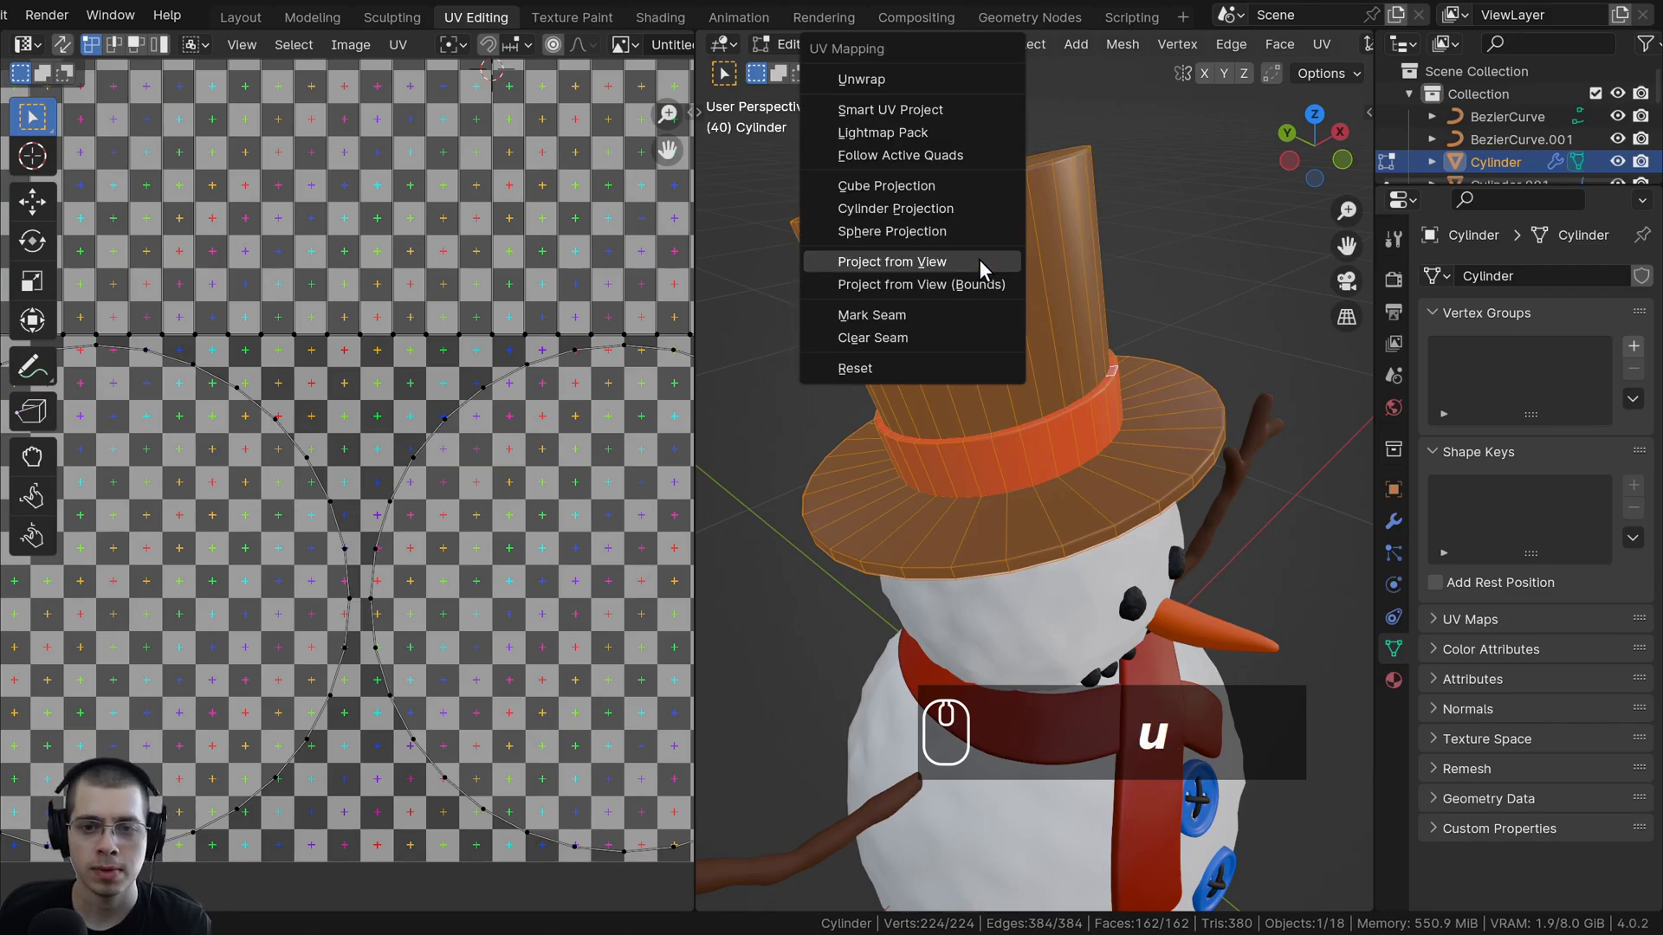
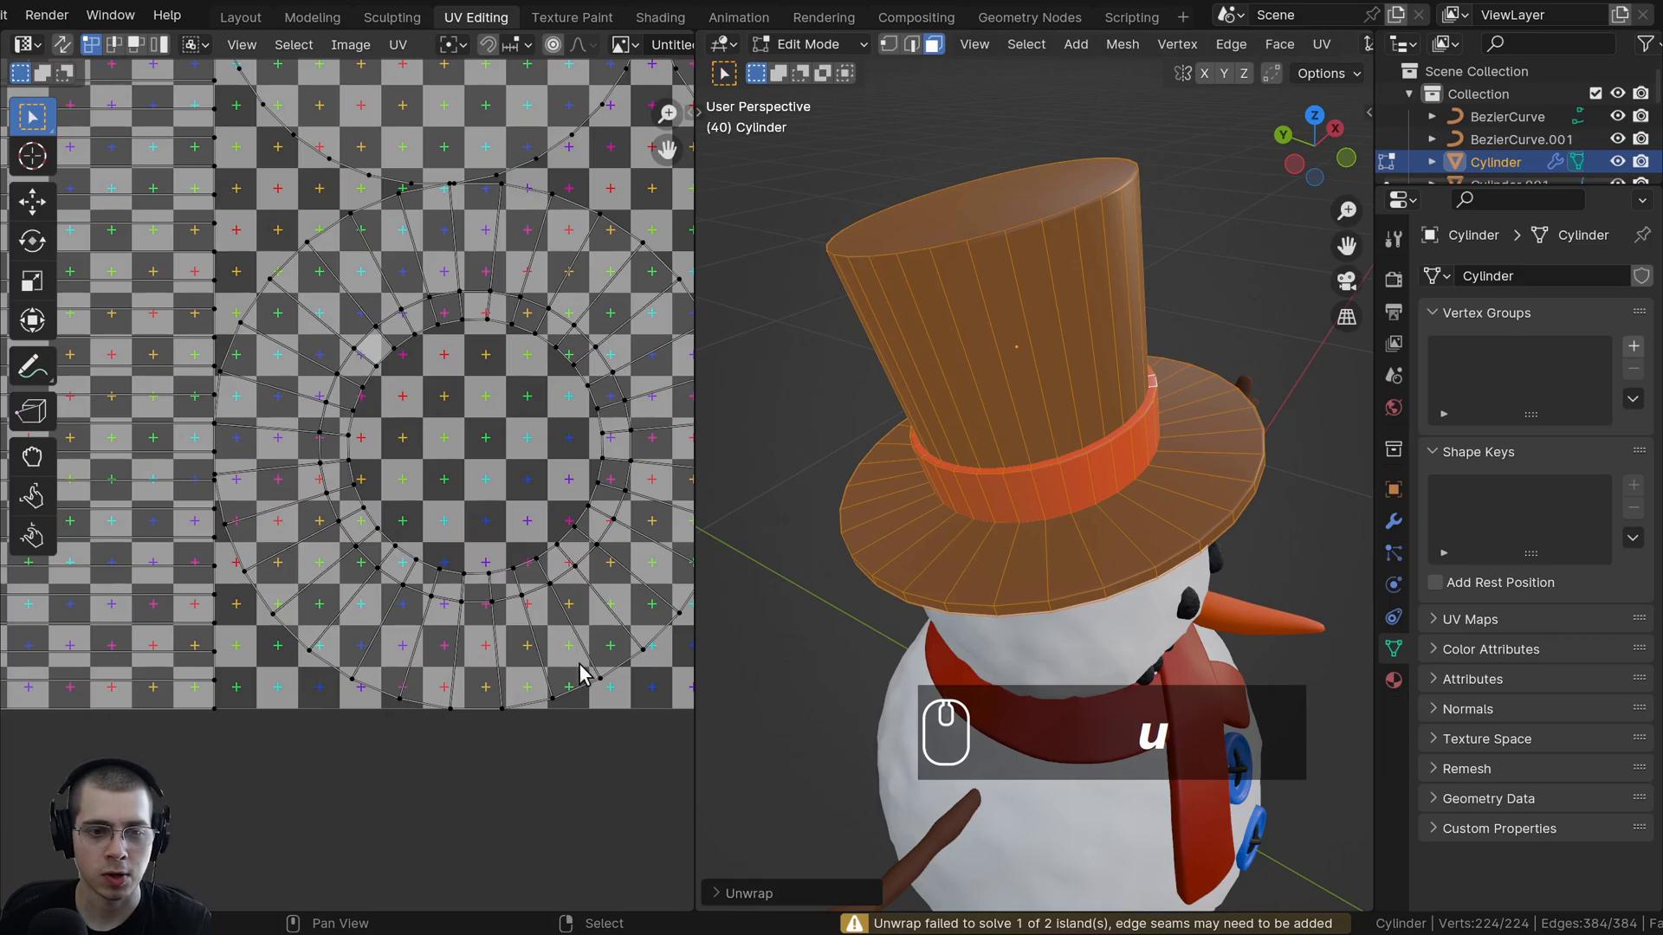
scroll(down, 3)
key(a)
scroll(down, 3)
scroll(up, 3)
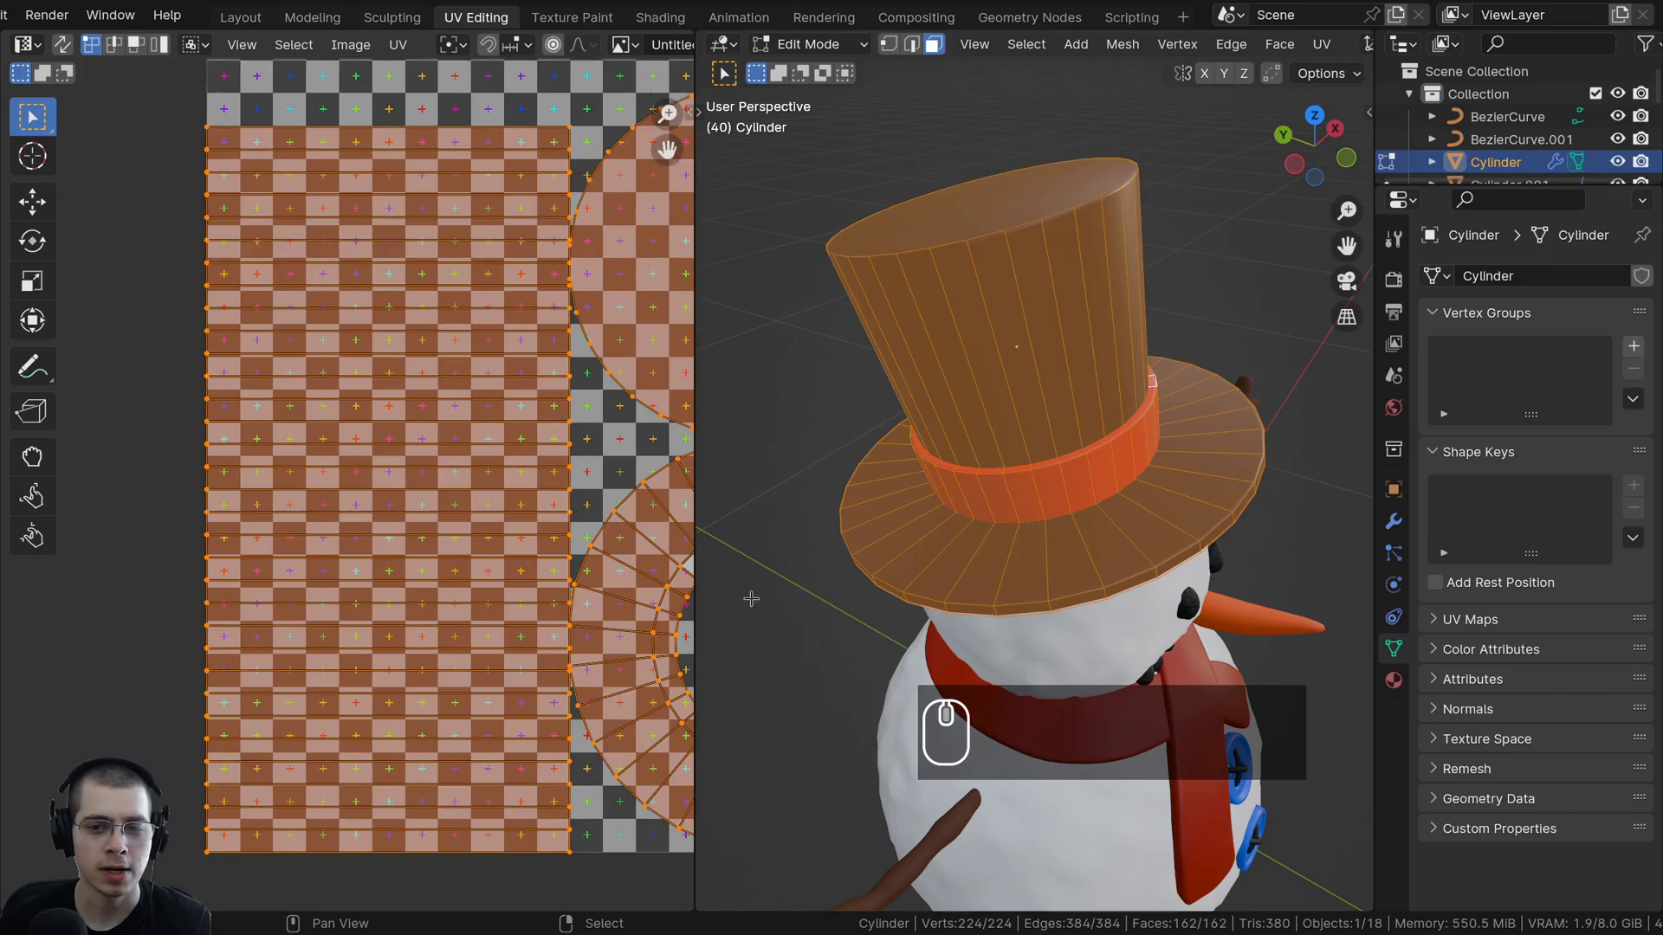
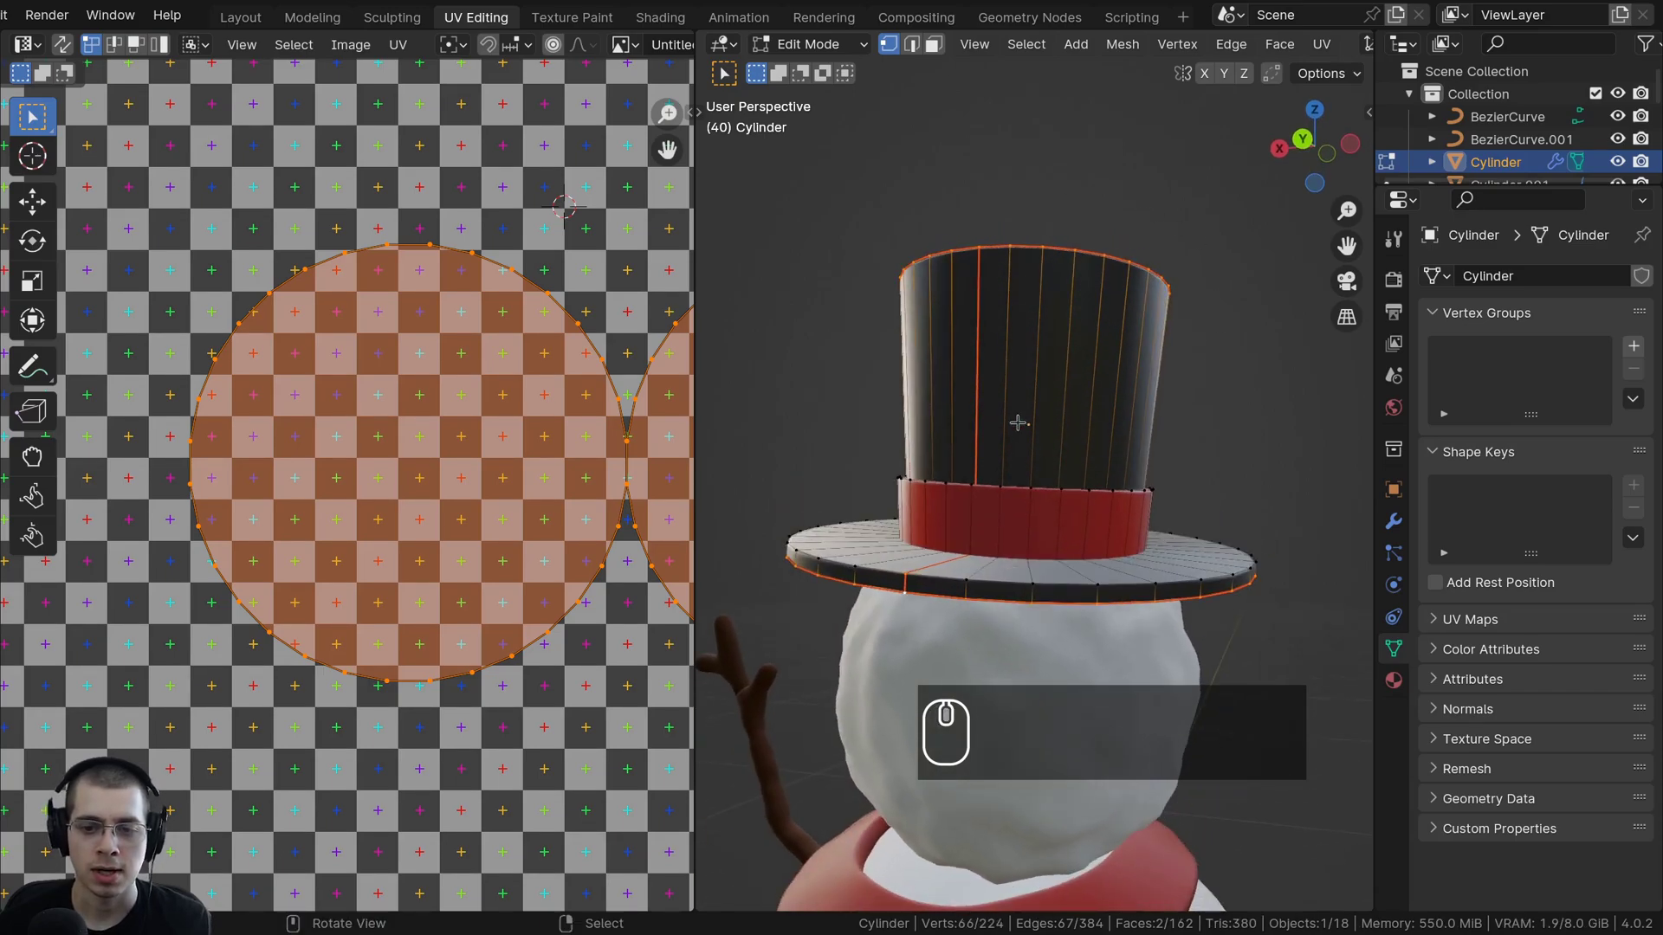
Select all of the hat geometry before returning to Object Mode.
key(a)
key(a)
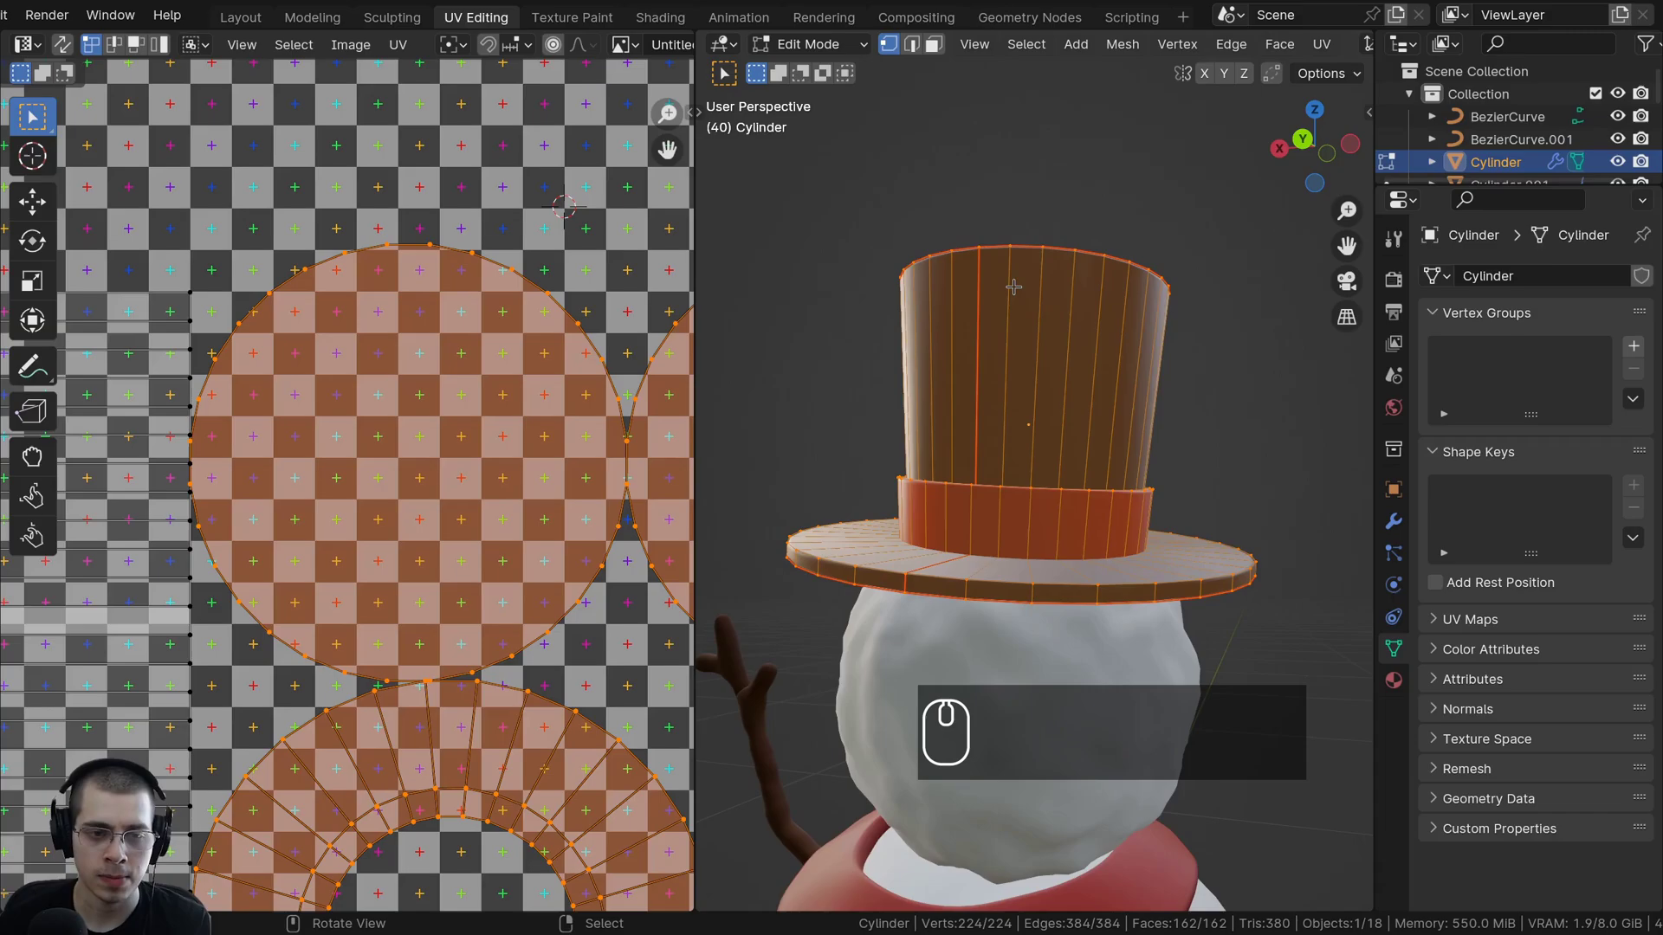
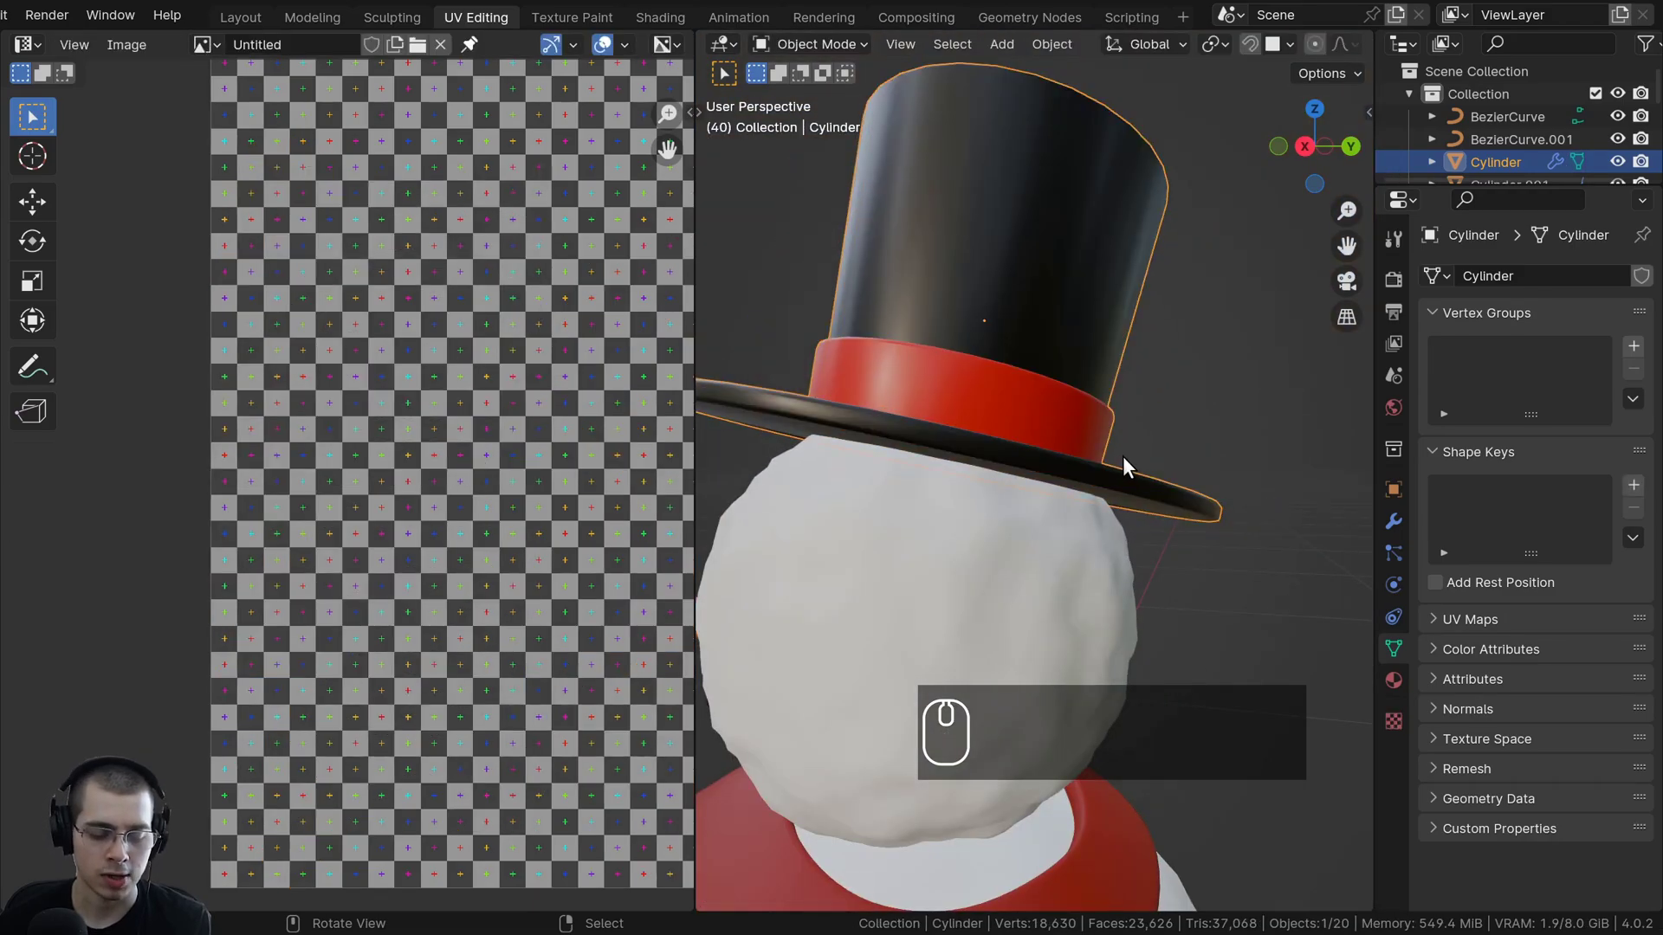
Enter Edit Mode on the hat and orbit under the brim to reach its rim edge loops.
key(shift+h)
drag(1125, 452, 1166, 426)
key(Tab)
scroll(up, 3)
scroll(up, 3)
drag(1106, 479, 1107, 469)
drag(1125, 472, 1059, 578)
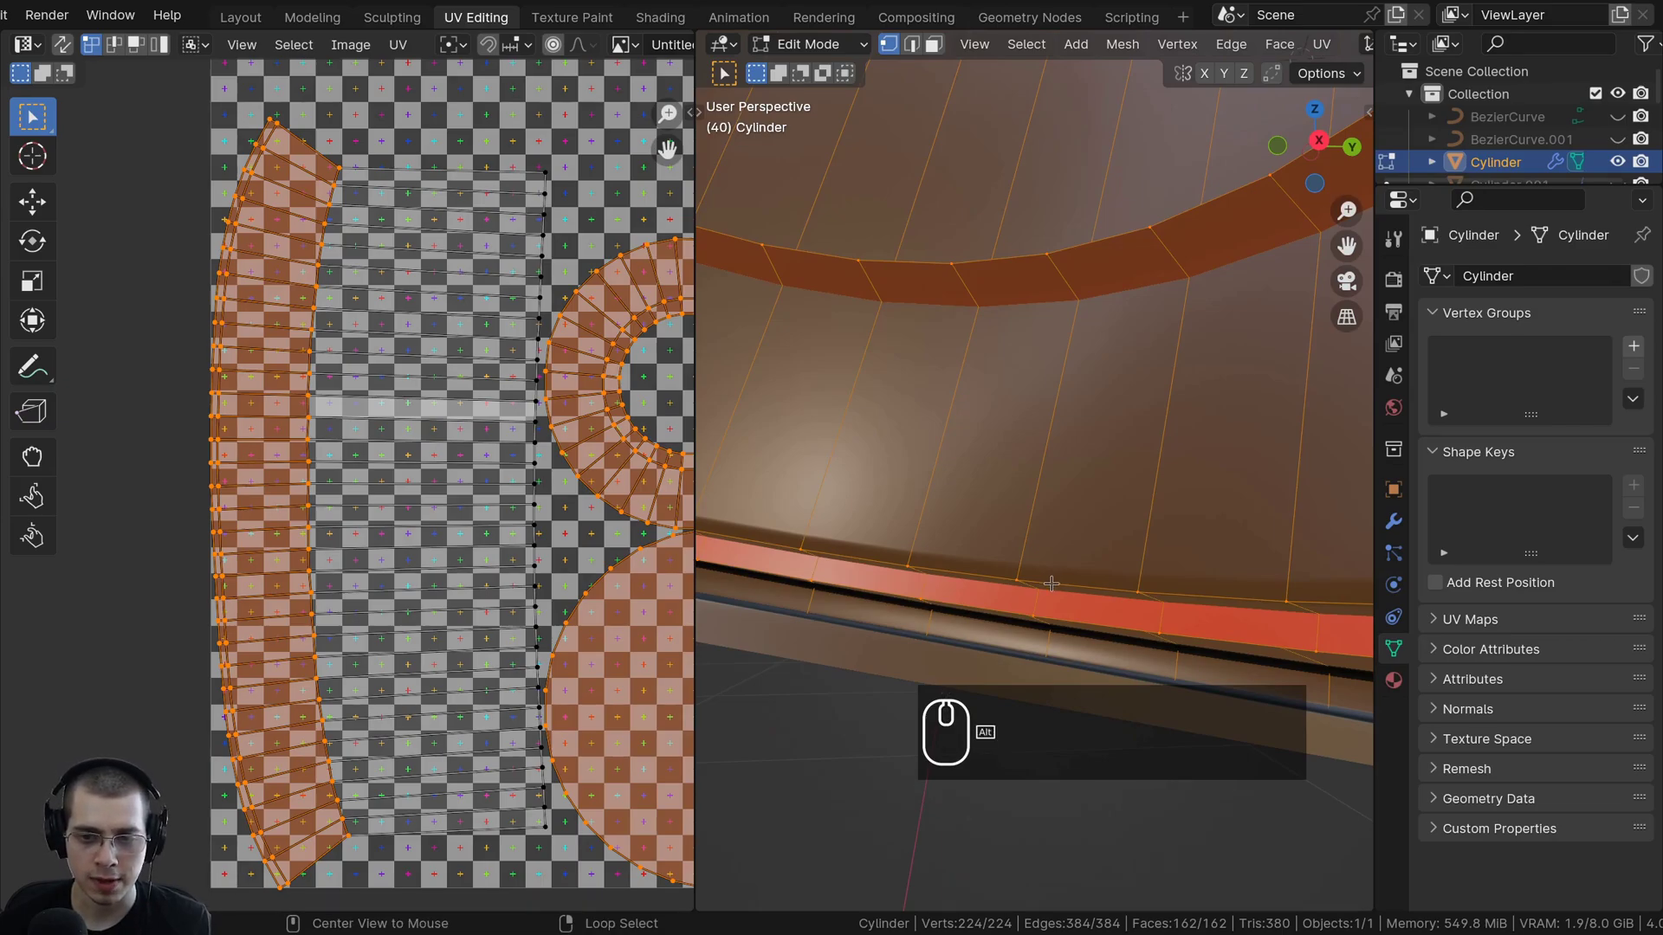
right_click(1054, 581)
scroll(down, 3)
scroll(up, 3)
Toggle see-through shading and mark seams along the hat's rim edge loops.
key(z)
key(z)
key(z)
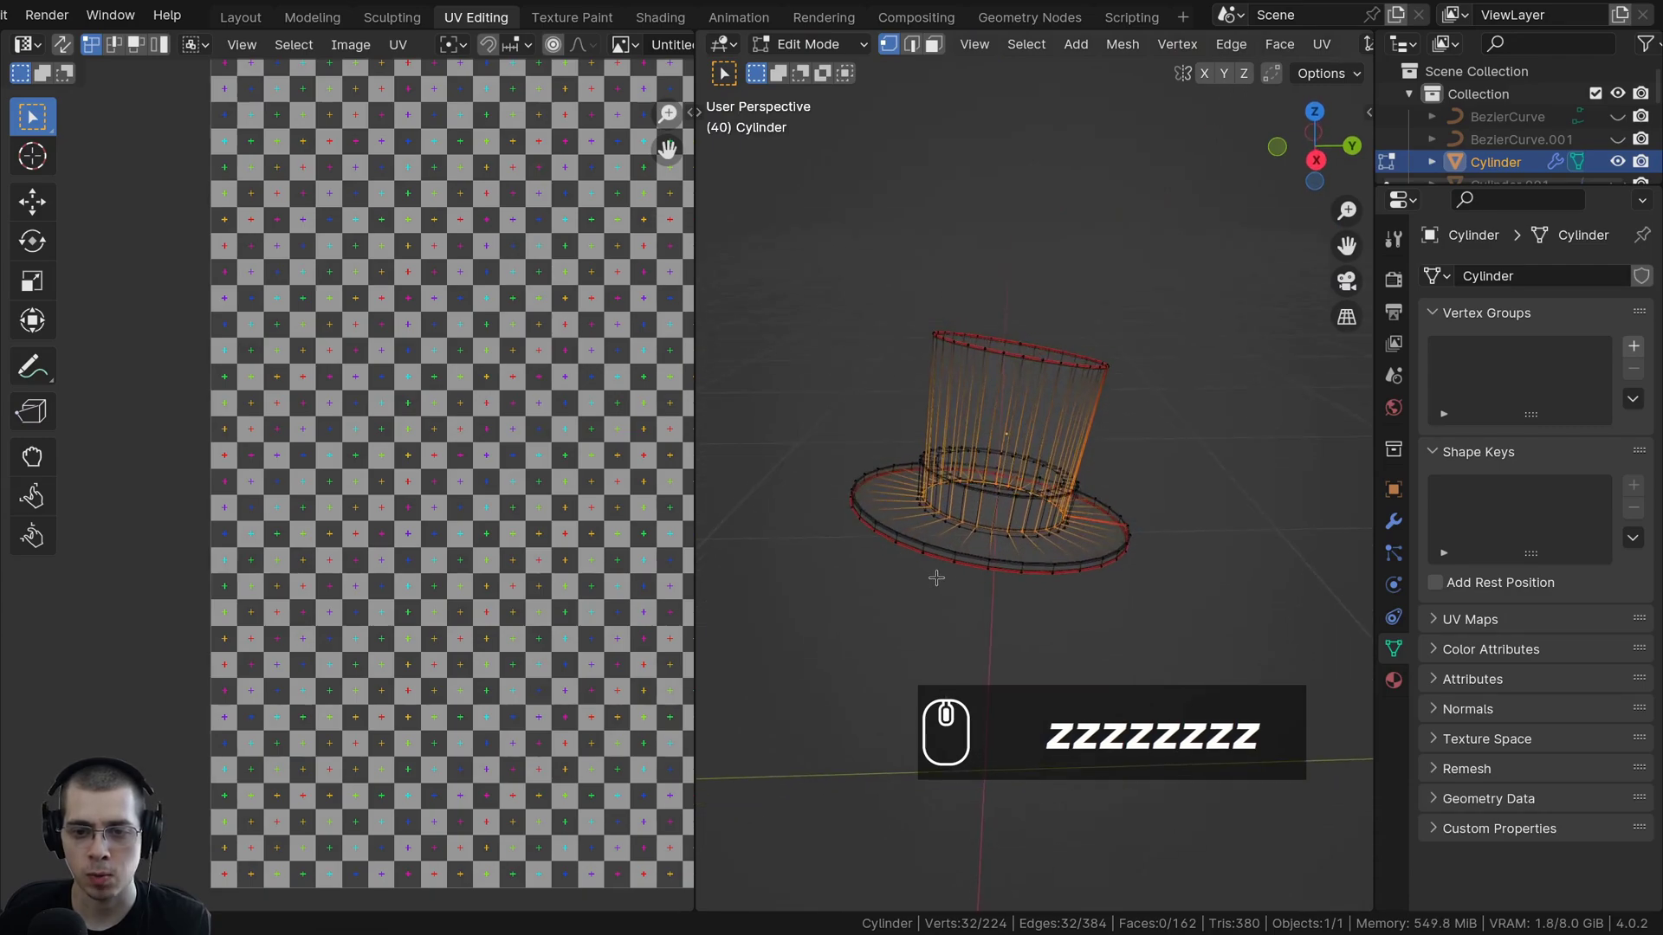
scroll(up, 3)
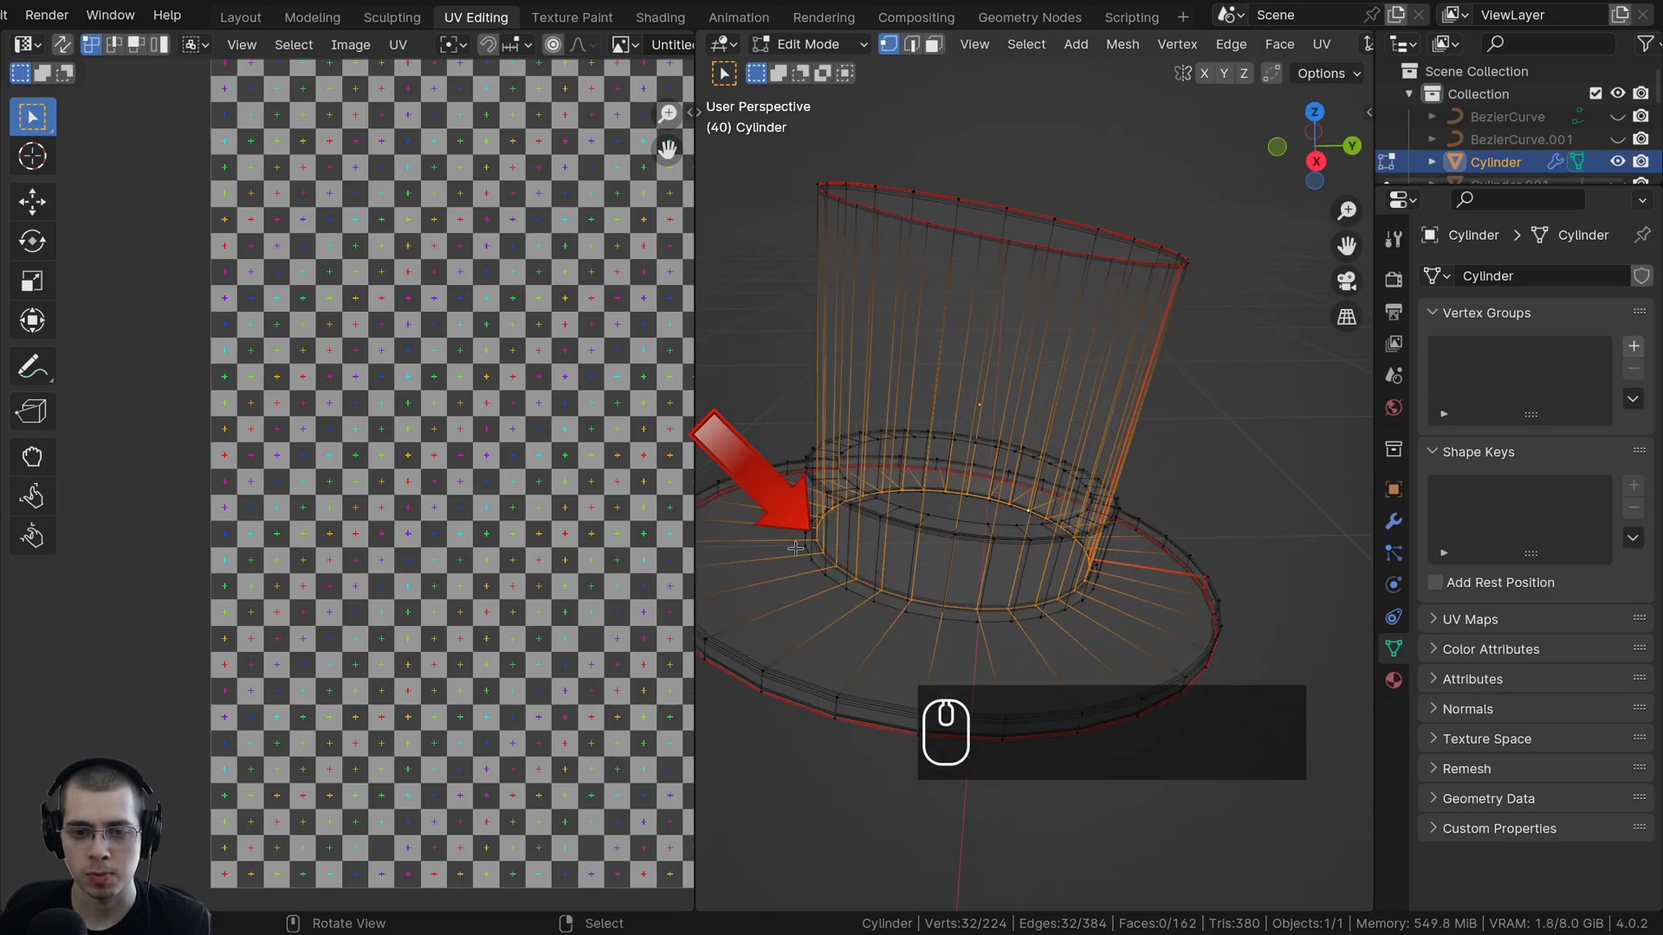
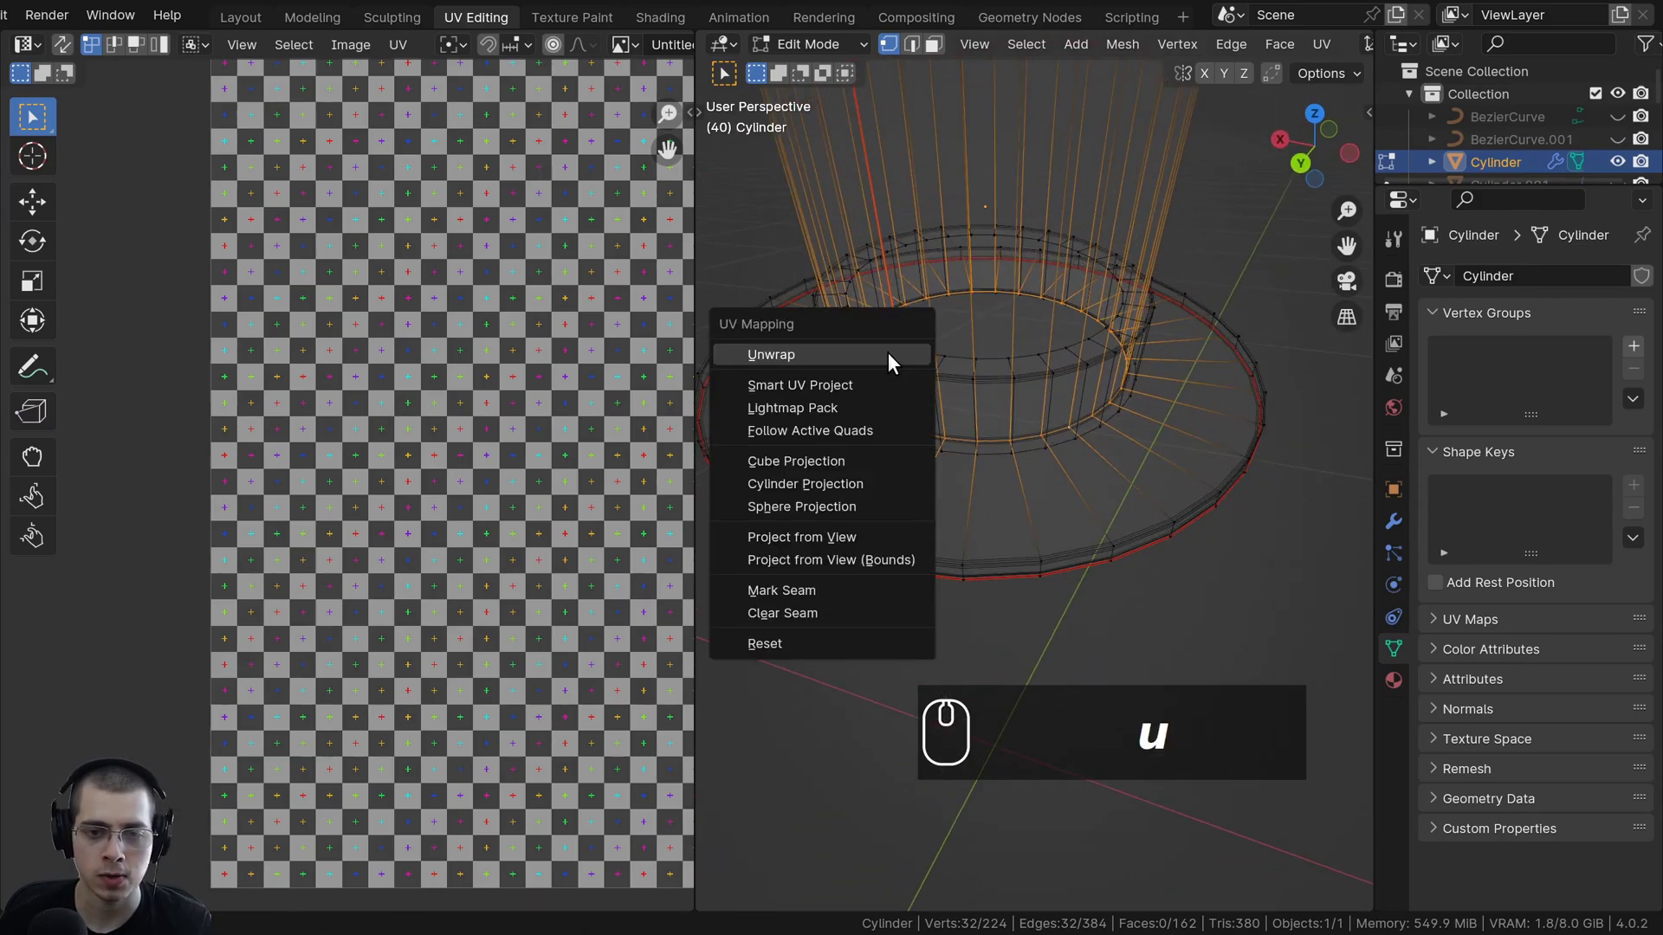
drag(830, 591, 910, 376)
scroll(down, 3)
key(a)
key(a)
Select the whole hat and Unwrap it into circle, brim-ring and side-strip islands.
drag(955, 396, 929, 397)
scroll(down, 3)
scroll(down, 3)
scroll(up, 3)
text(aau)
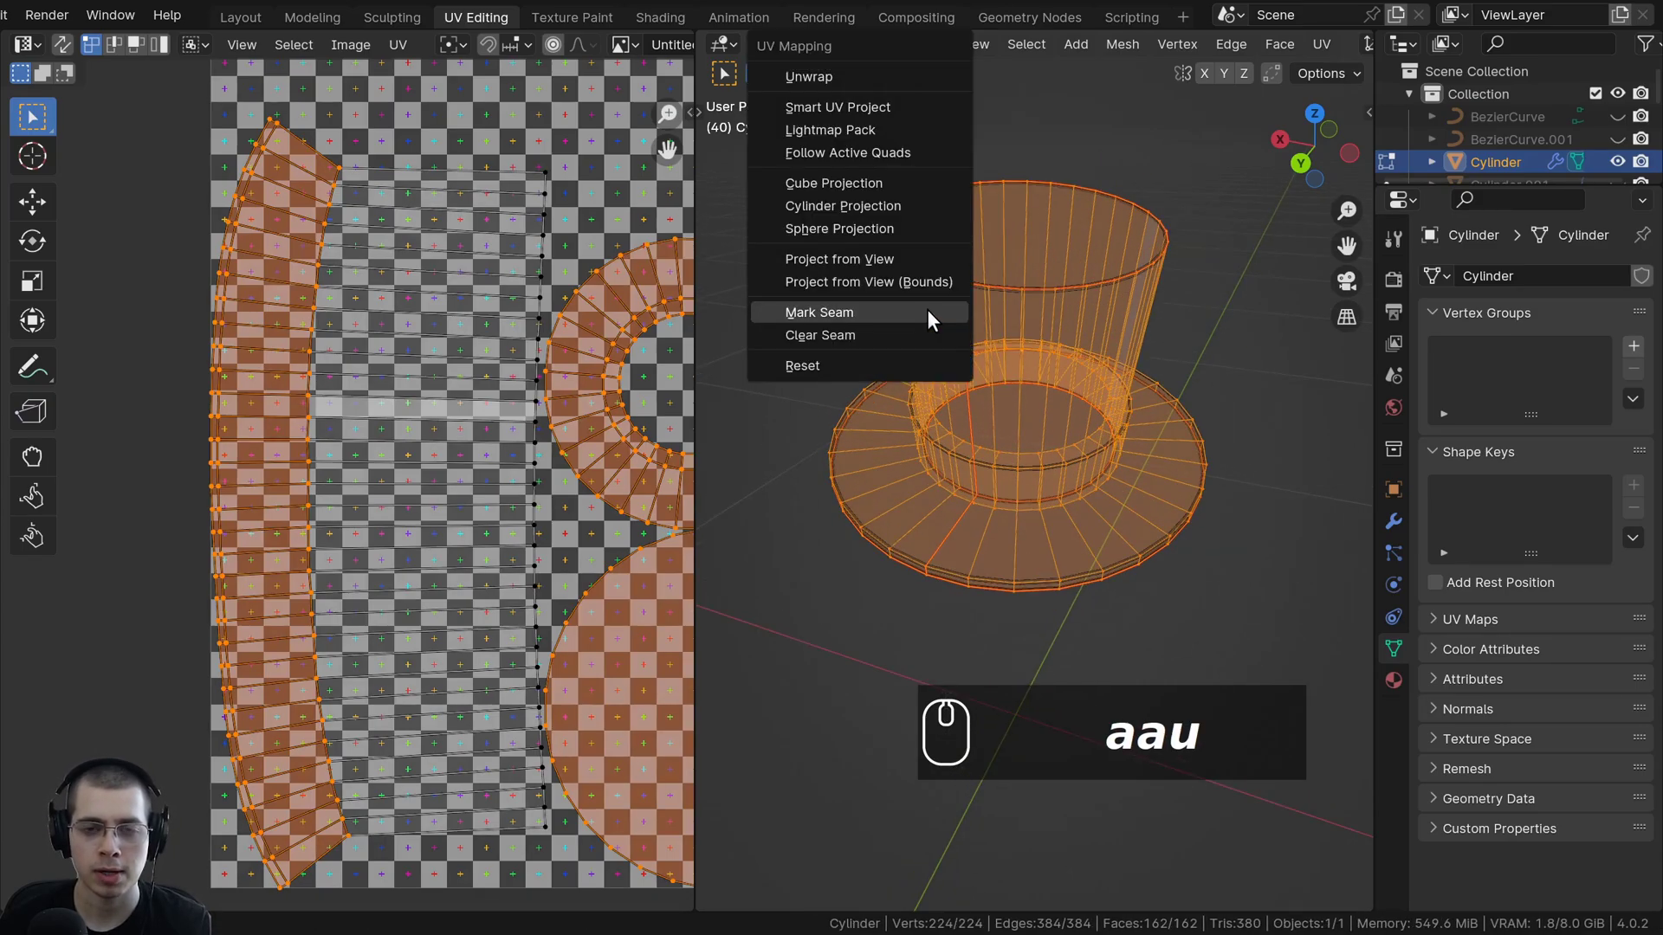
click(852, 86)
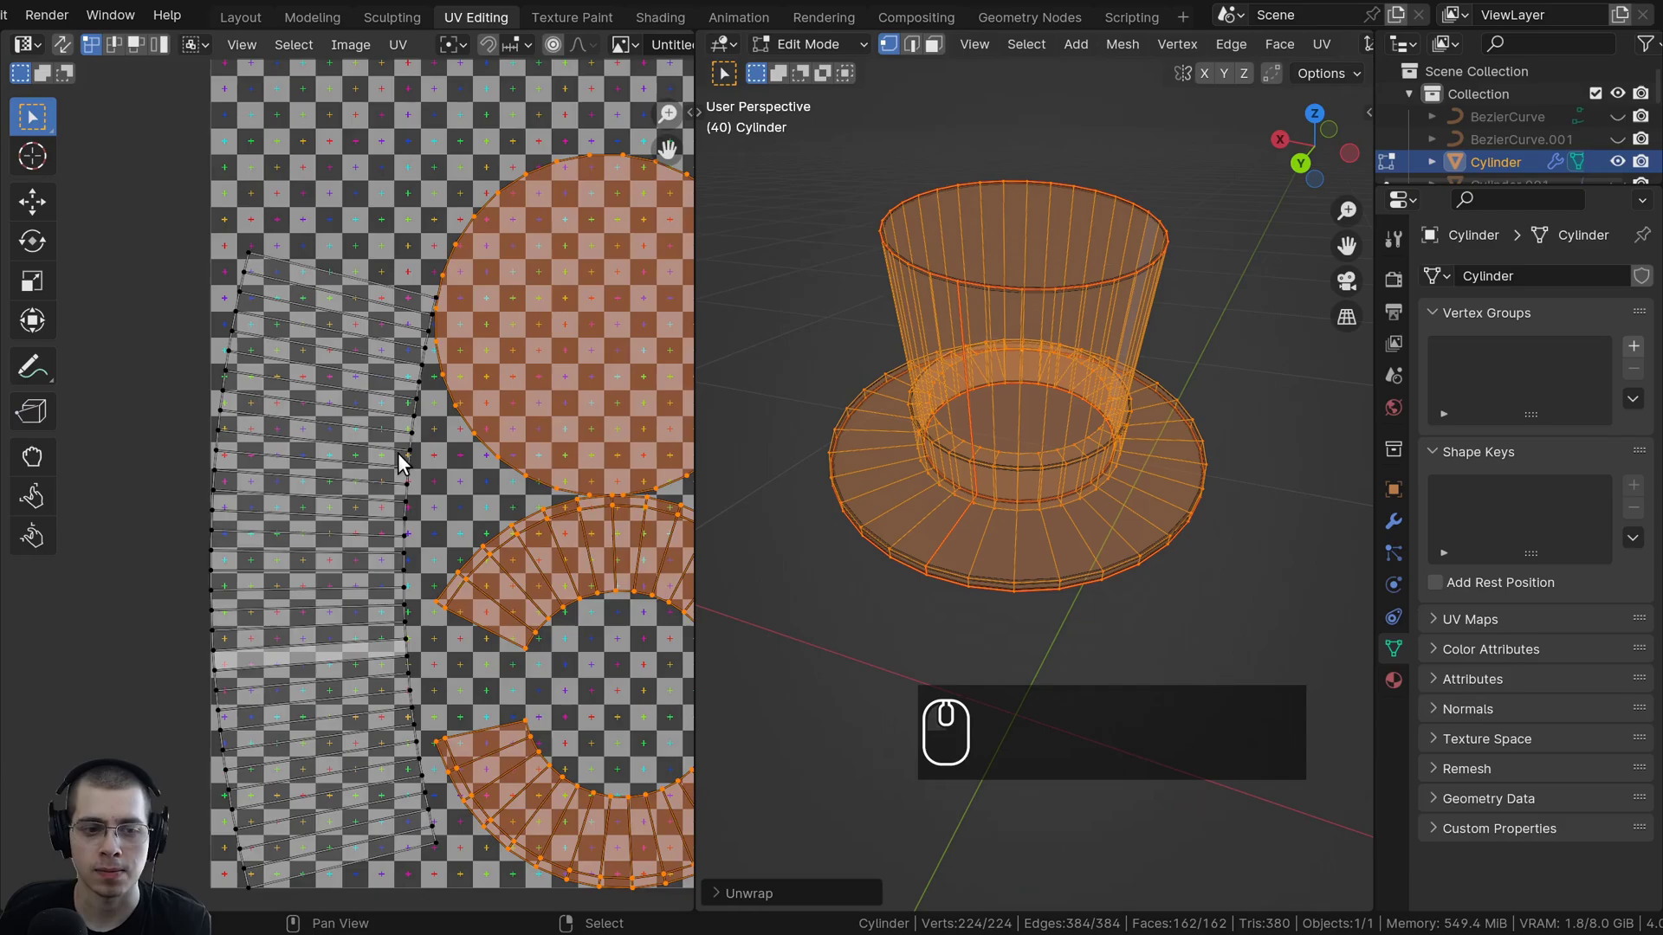
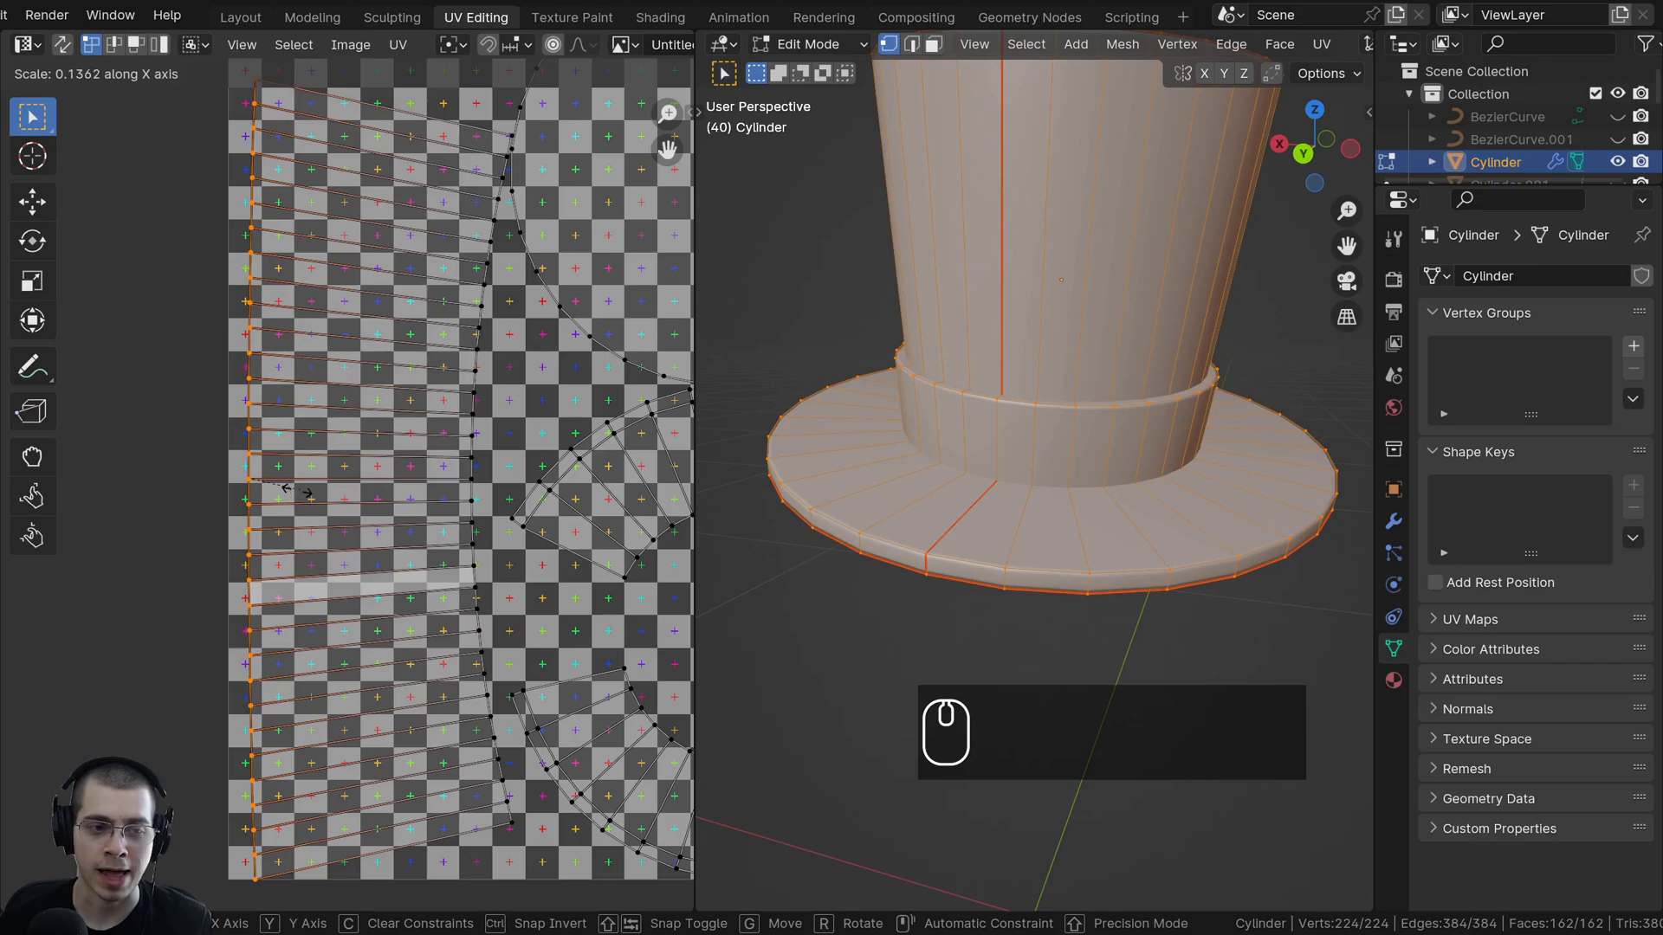
Flatten the side strip's first edge column with scale X 0.
key(0)
key(Return)
scroll(down, 3)
scroll(down, 3)
scroll(up, 3)
Select the strip's right edge vertices and straighten them with S X 0.
drag(518, 393, 542, 384)
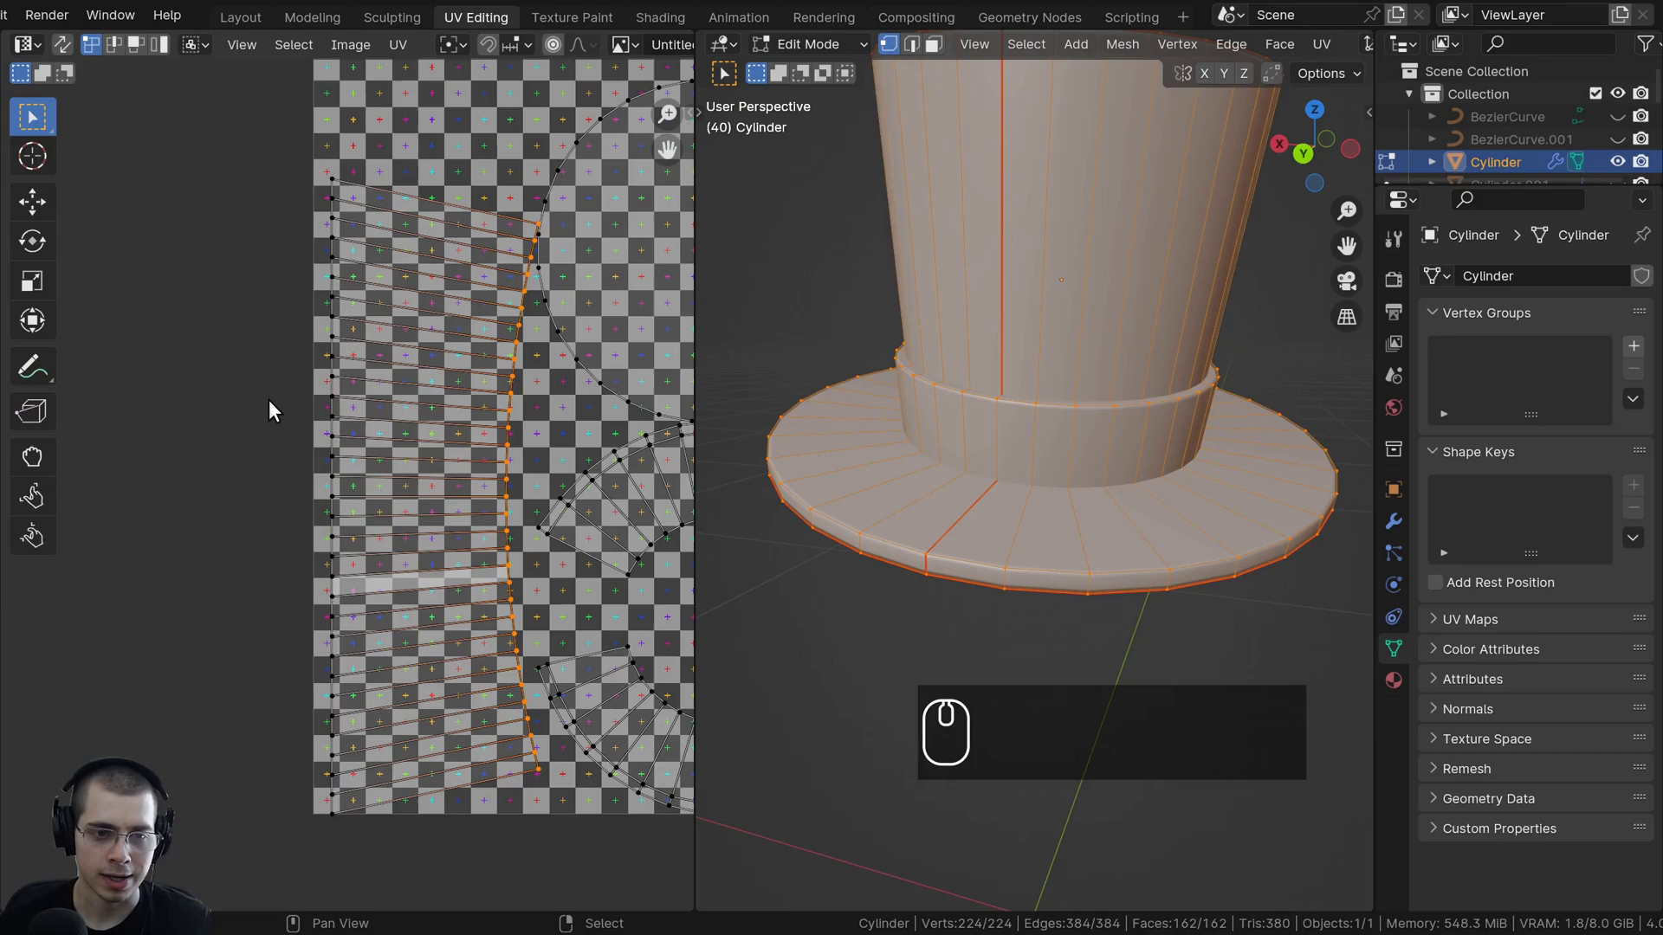
key(s)
key(x)
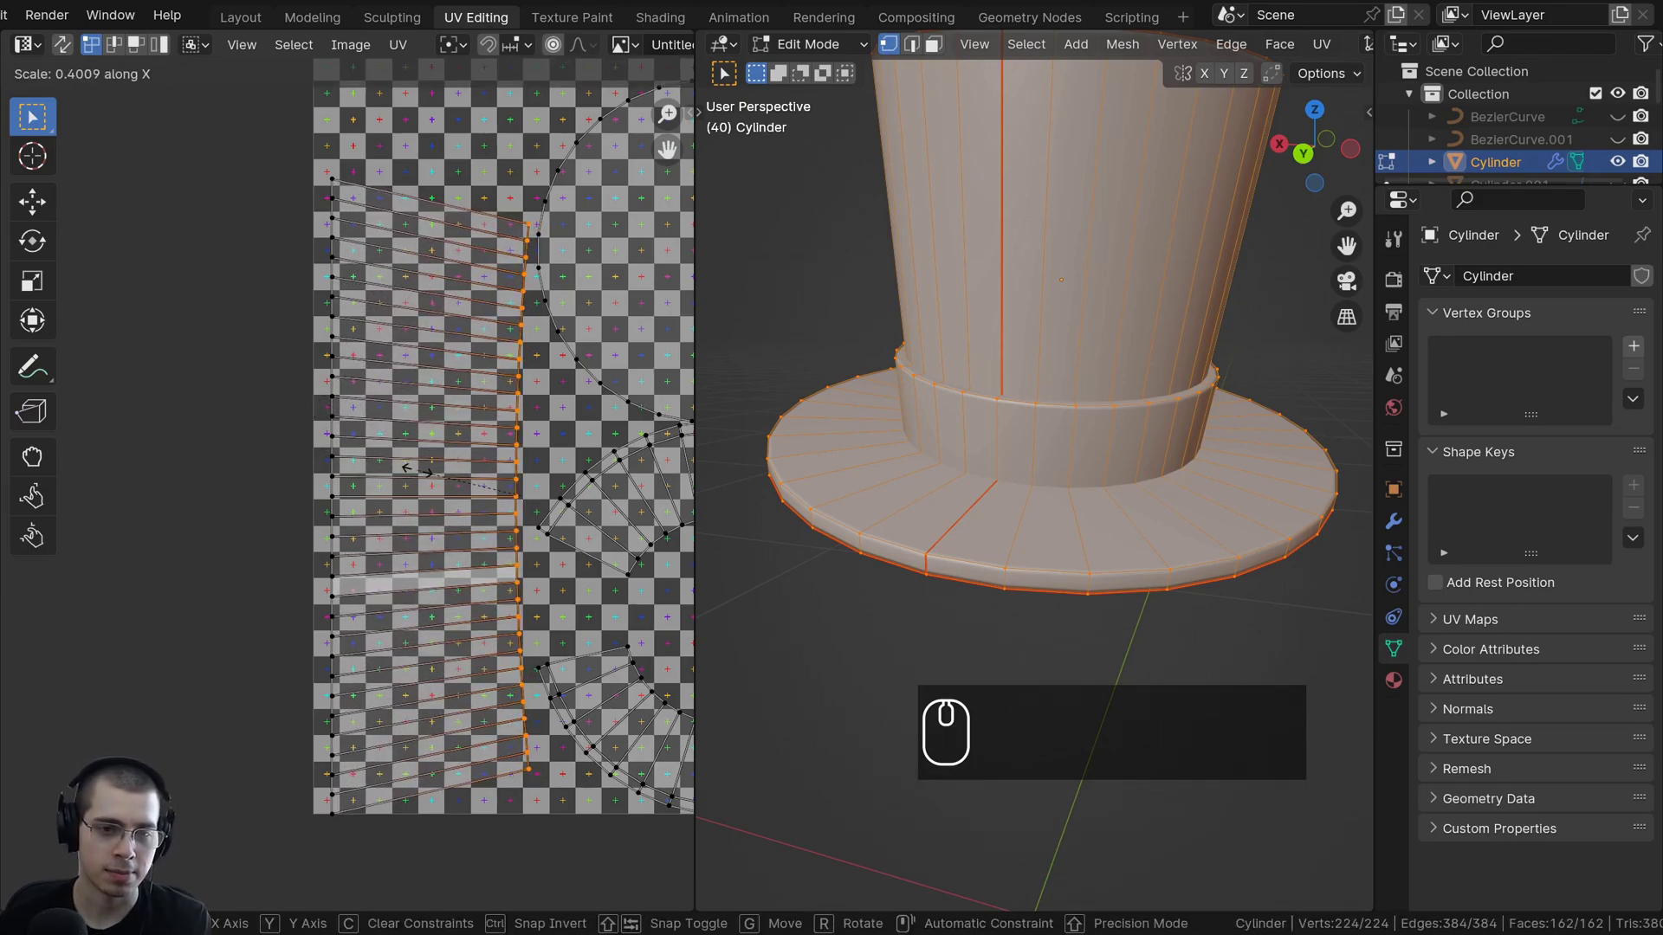
key(0)
key(Return)
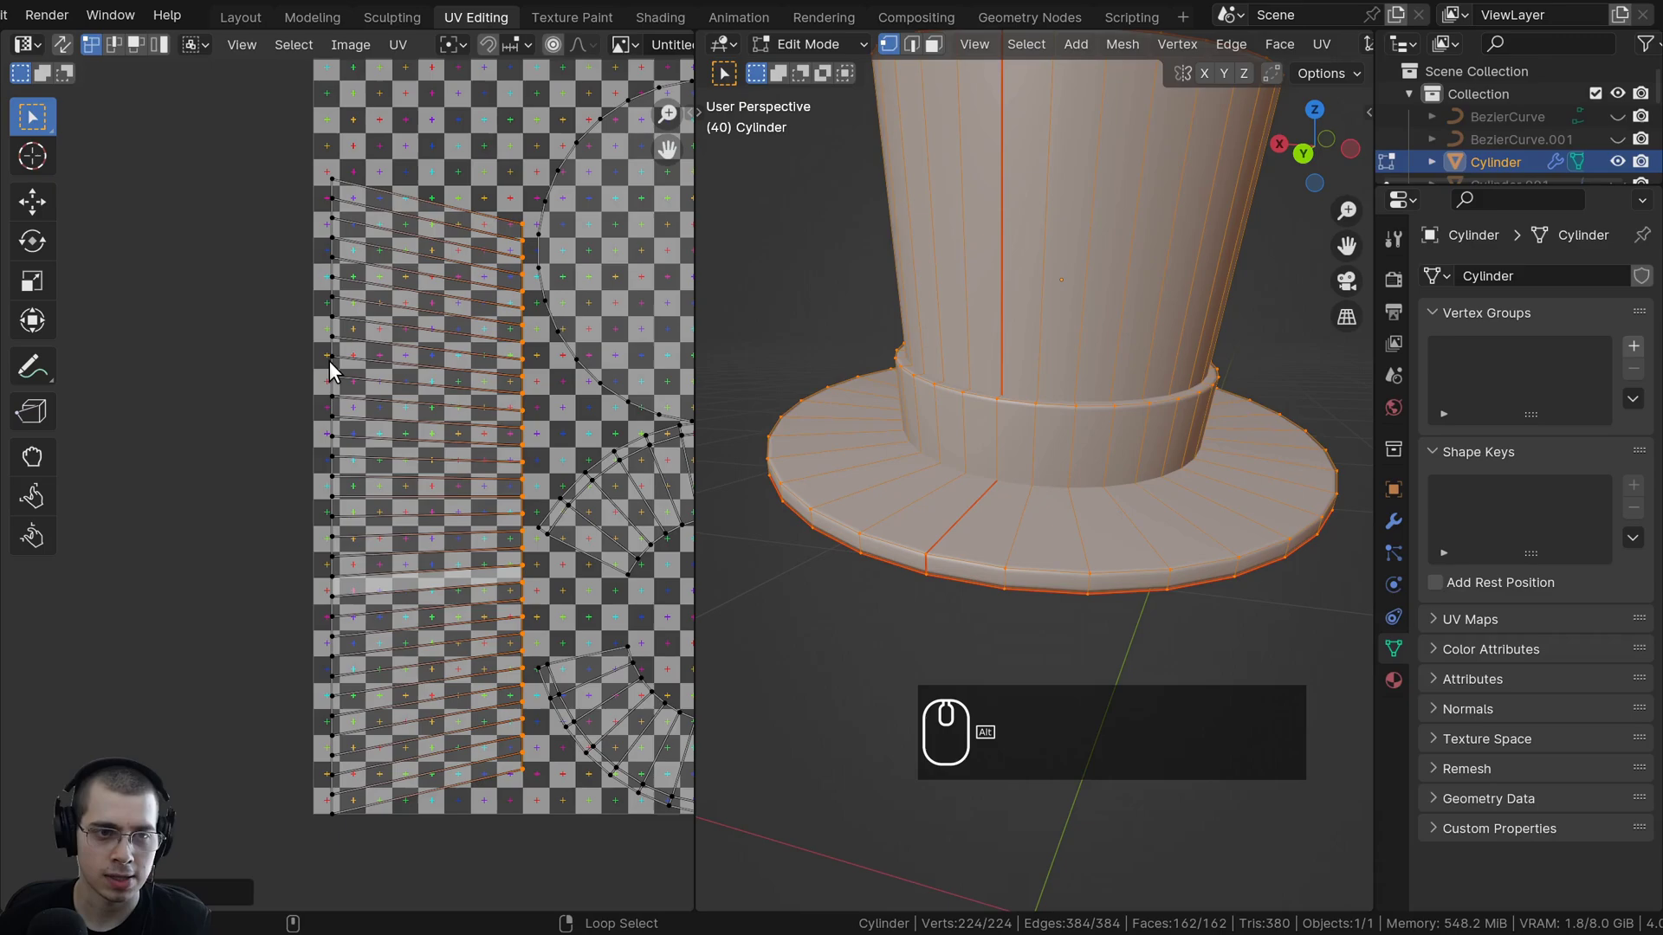
Rescale the straightened side-strip island into a tidy rectangle and select all islands.
right_click(337, 368)
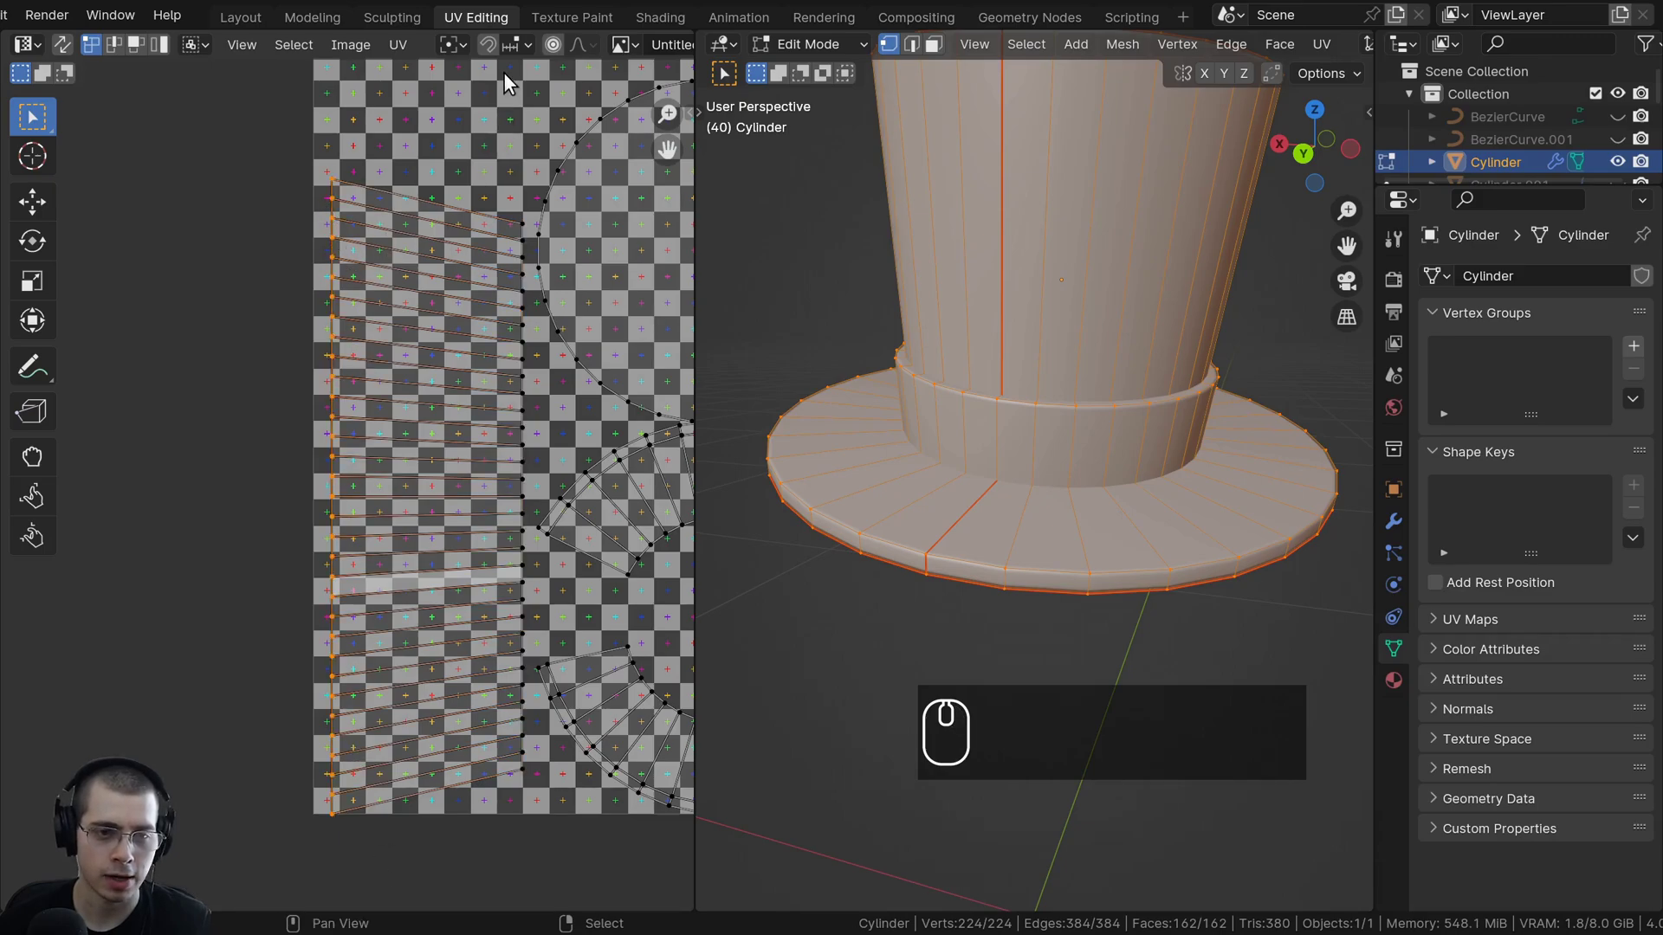
key(s)
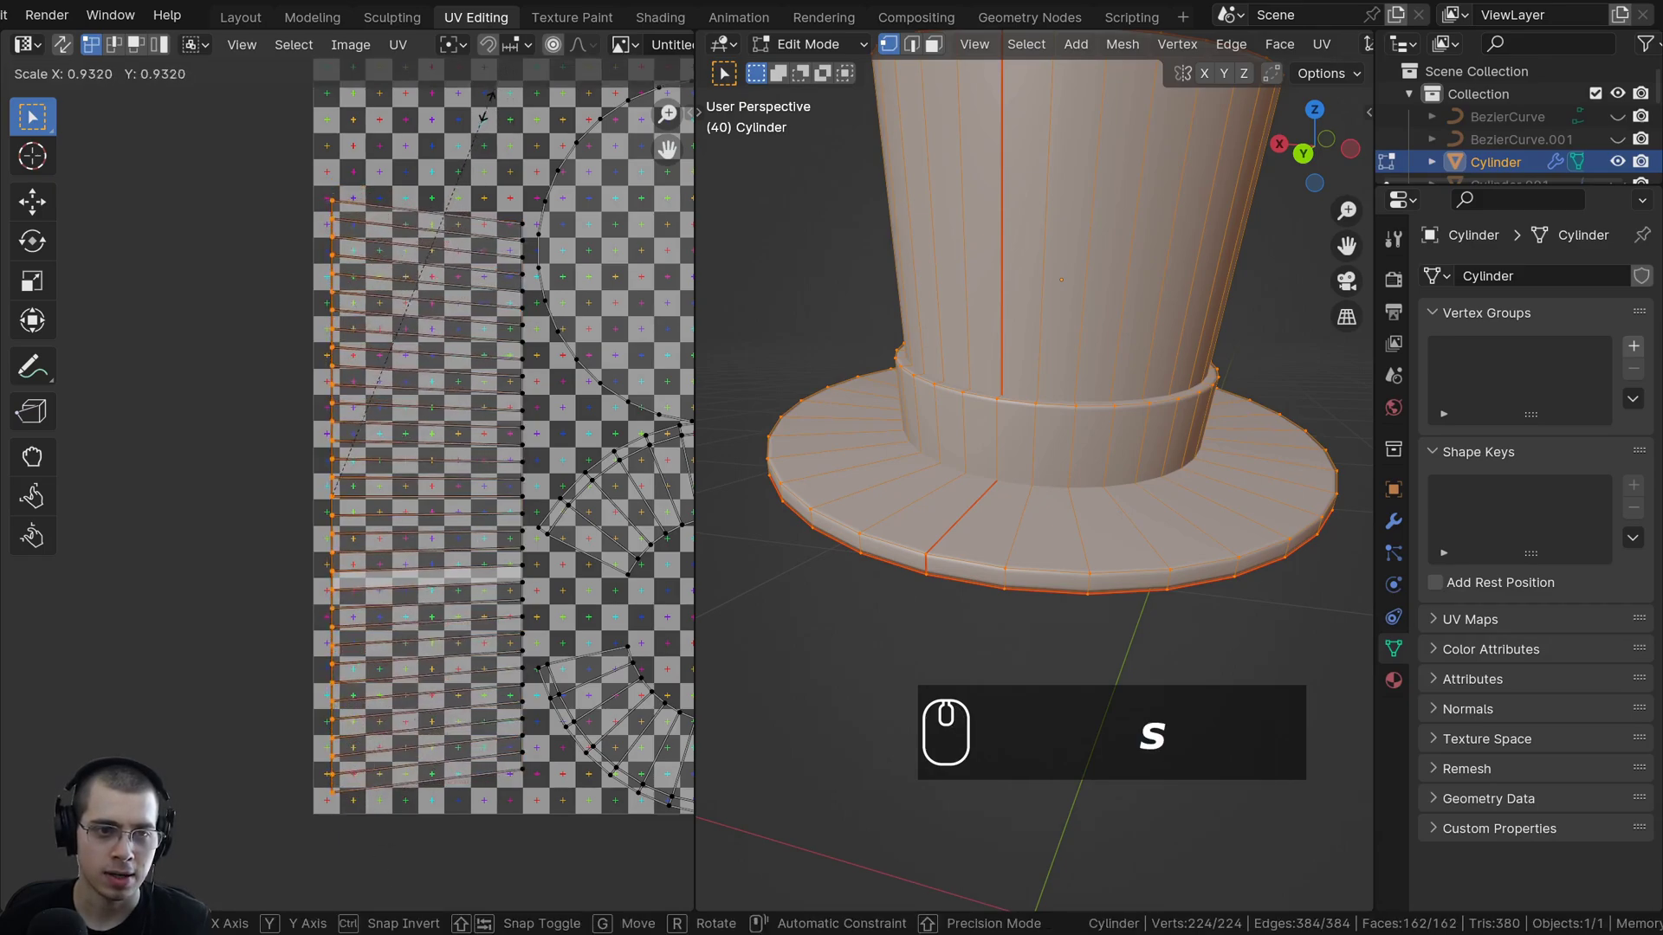
click(473, 143)
scroll(up, 3)
key(a)
key(a)
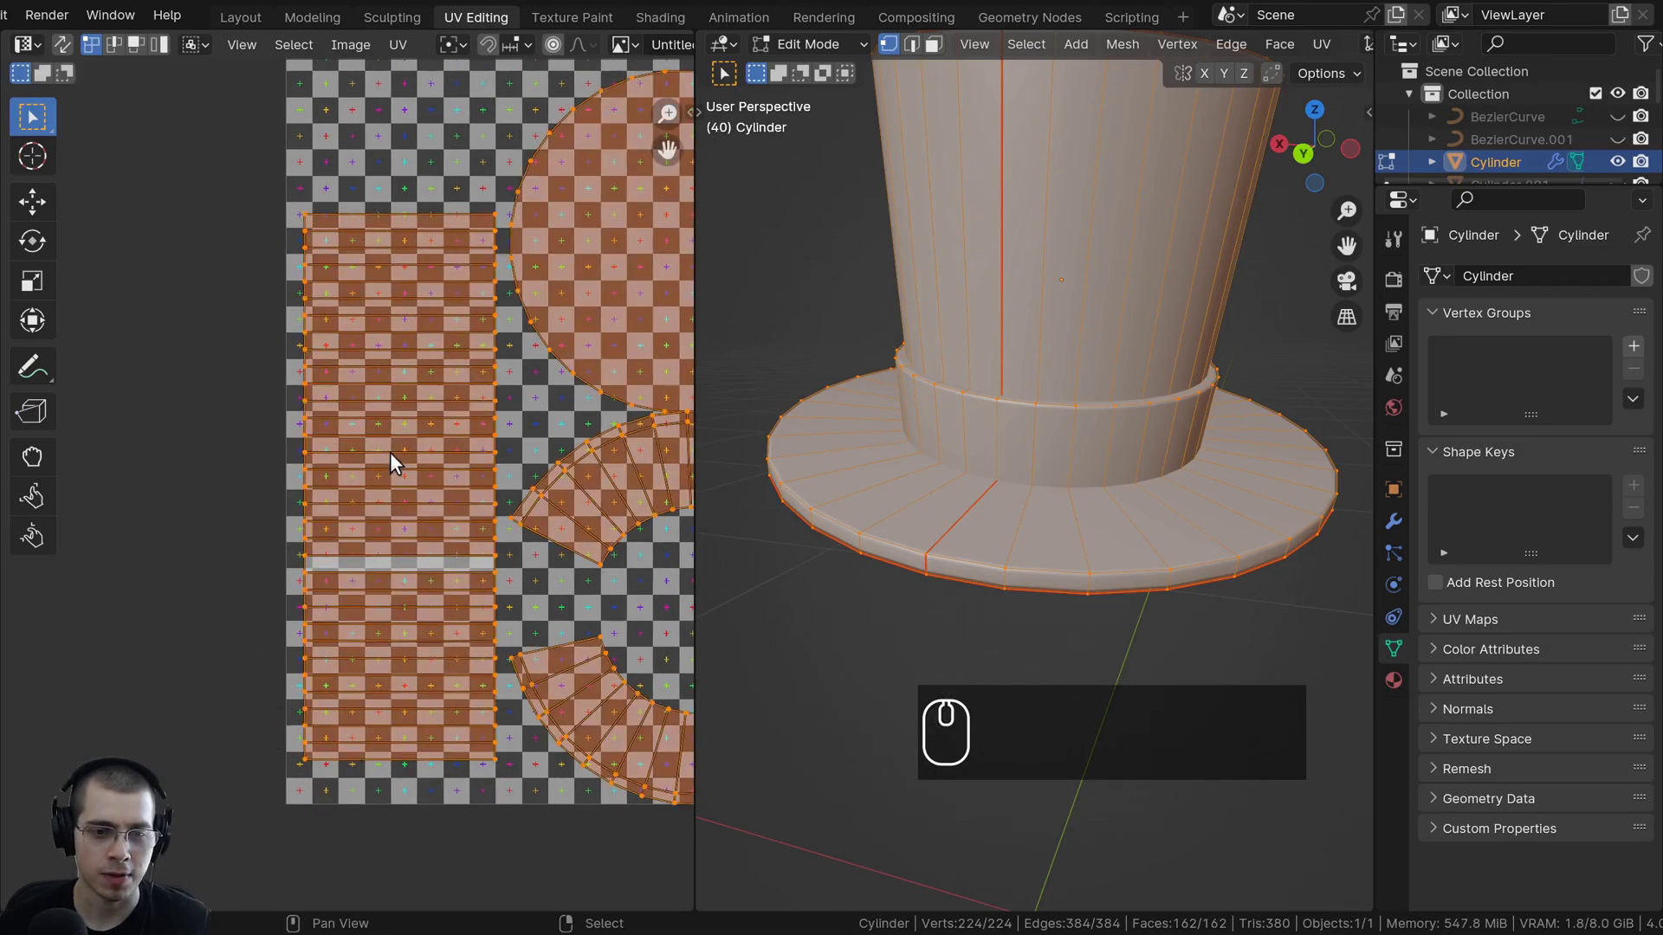
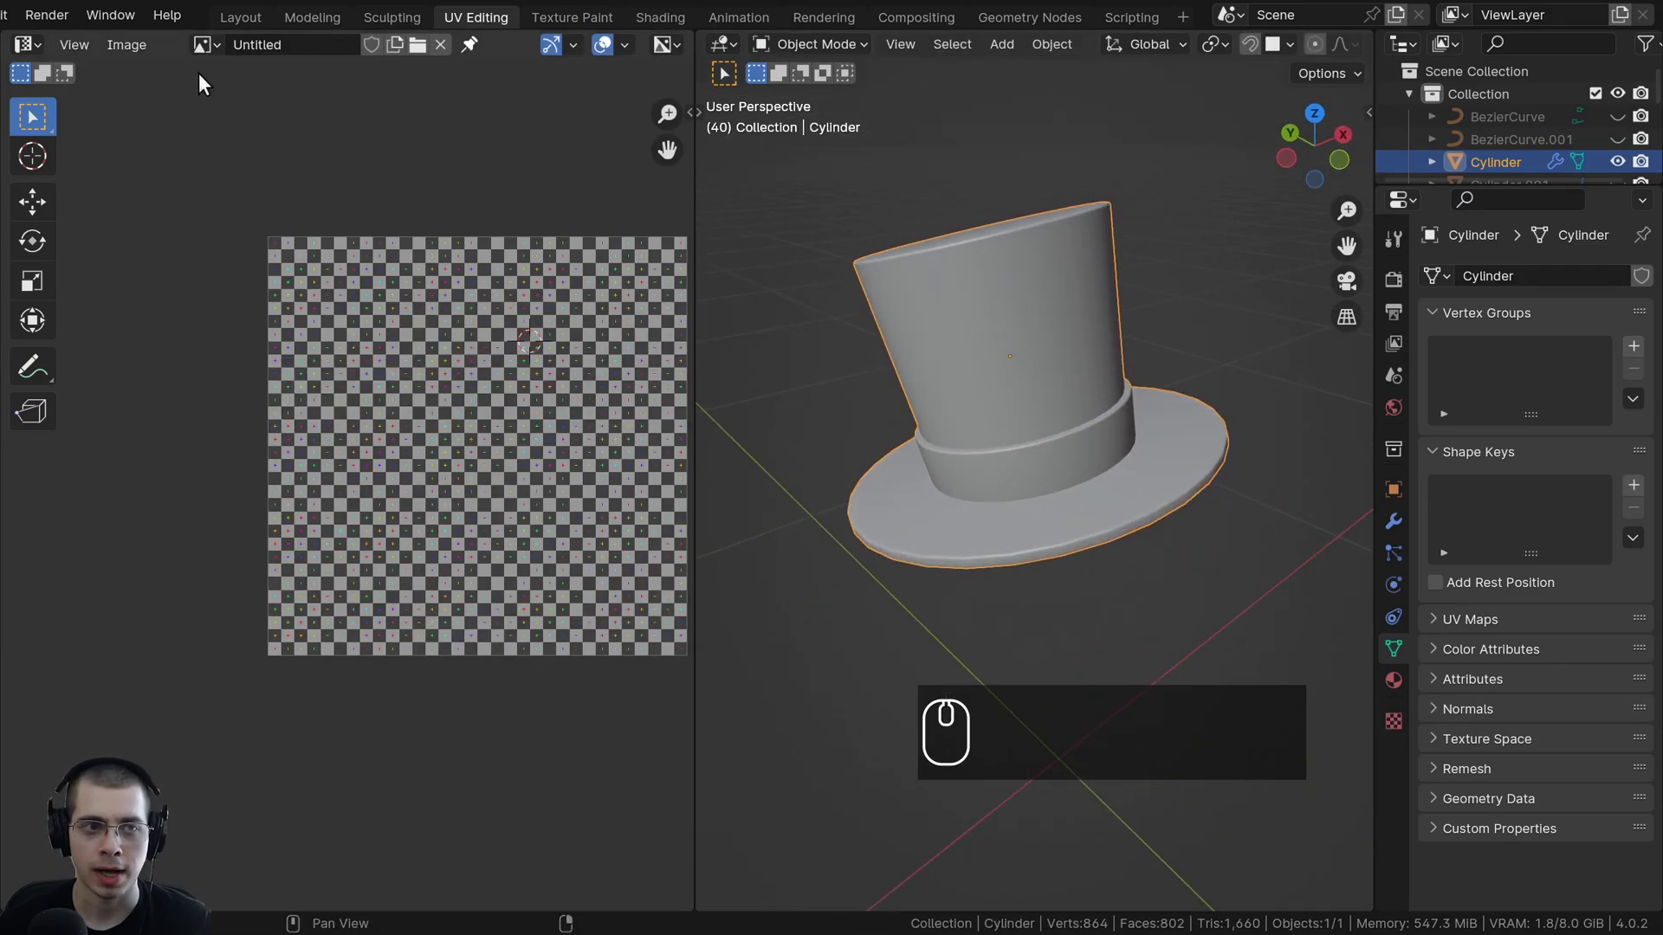
Return to Layout, unhide the whole snowman and save the file with Ctrl+S.
click(244, 24)
key(alt+h)
scroll(down, 3)
key(a)
drag(676, 422, 709, 302)
key(ctrl+s)
Orbit around the snowman to inspect the textured black hat with its red band.
scroll(up, 3)
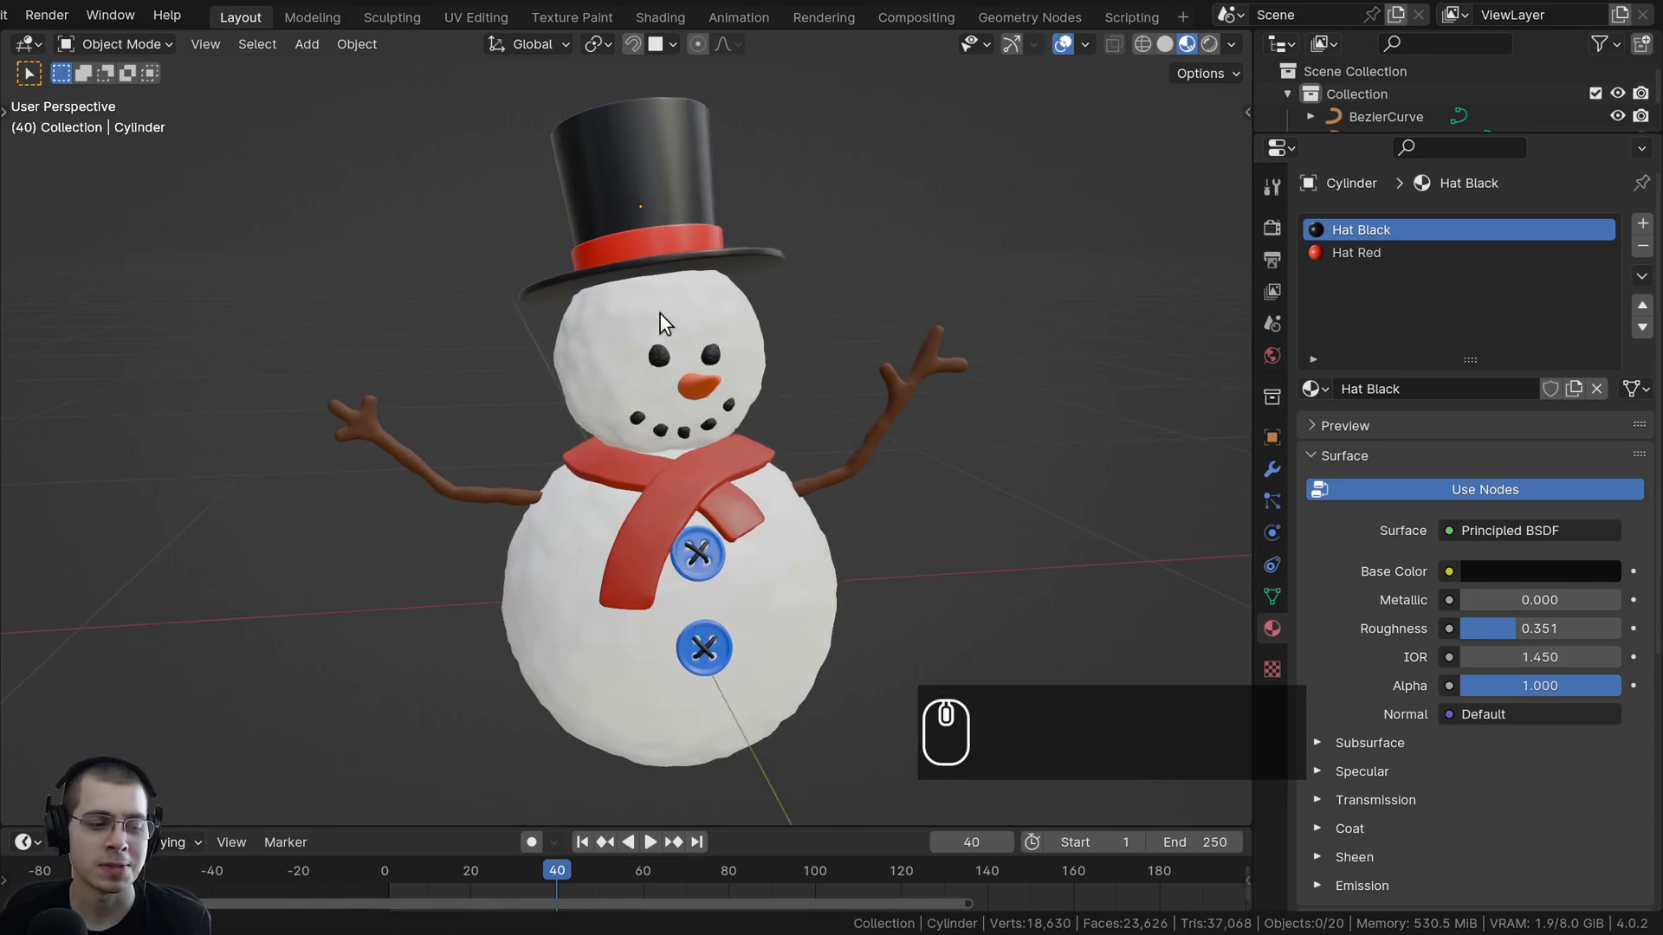
drag(657, 322, 663, 319)
drag(669, 317, 700, 239)
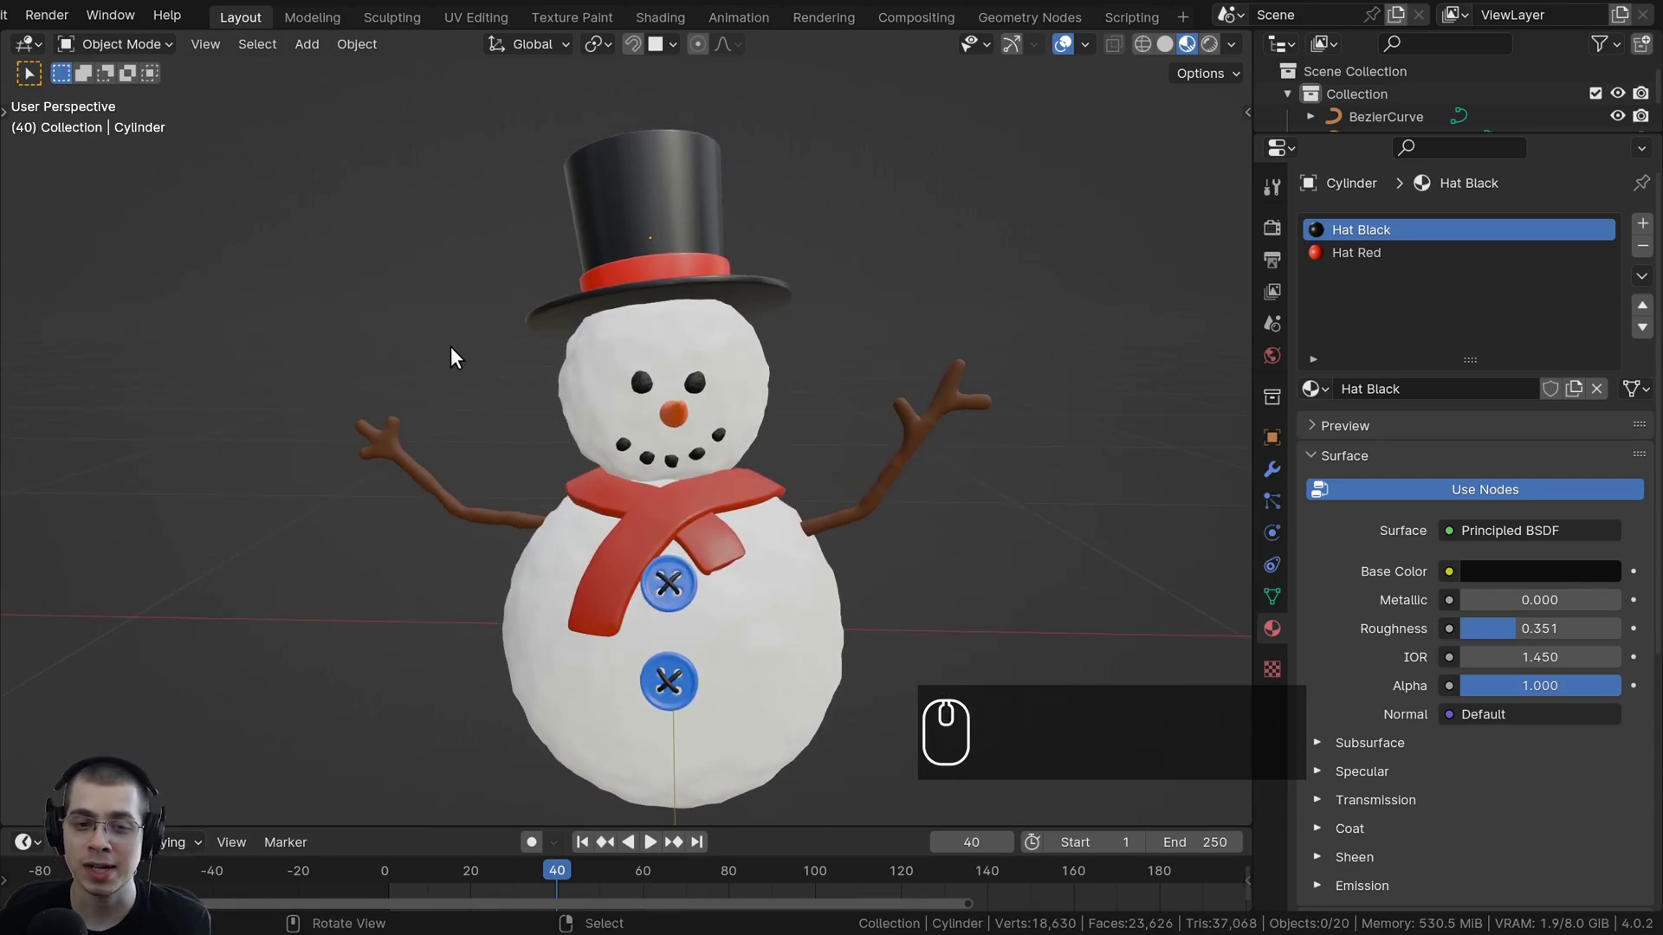
right_click(626, 189)
drag(687, 306, 718, 367)
scroll(up, 3)
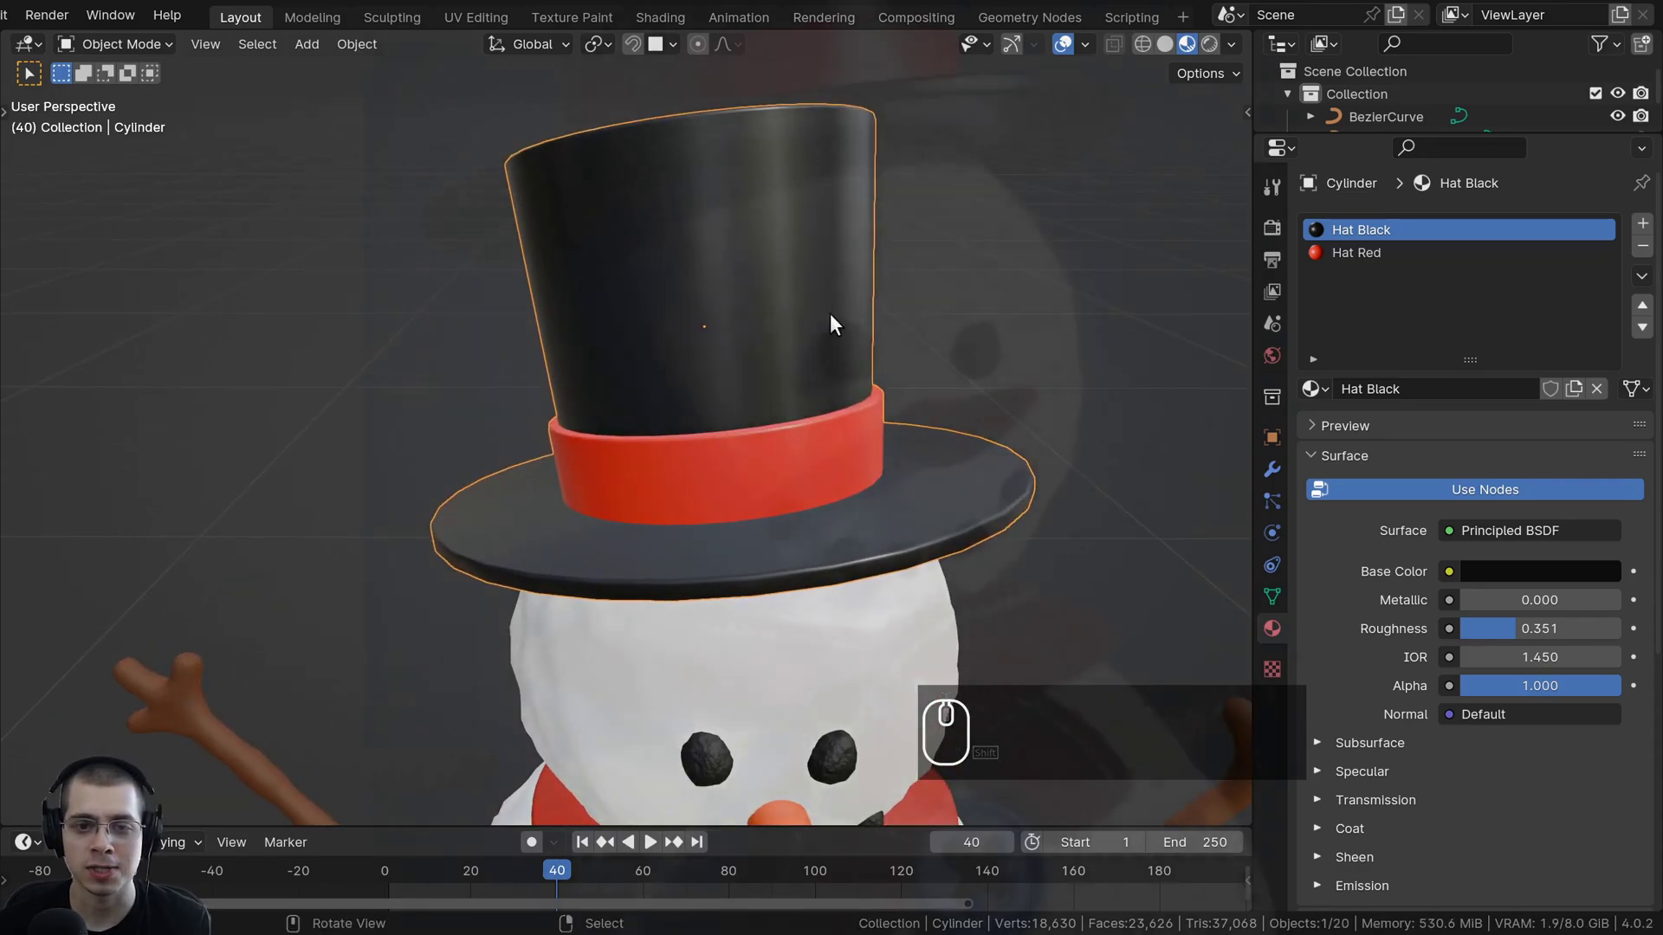